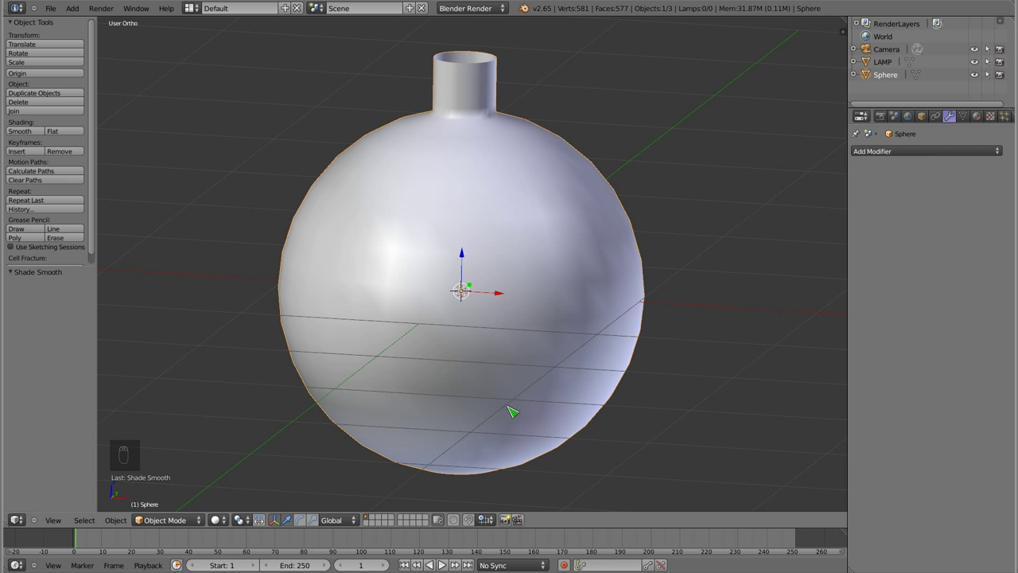
Add a level-1 Subdivision Surface to the bauble and view it in Front Ortho.
key(ctrl+1)
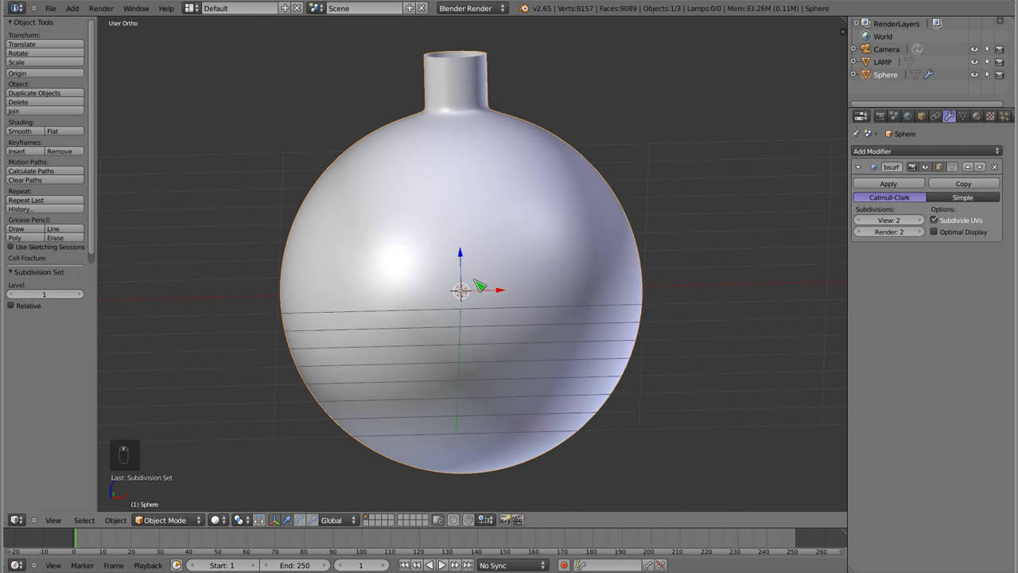
key(KP_1)
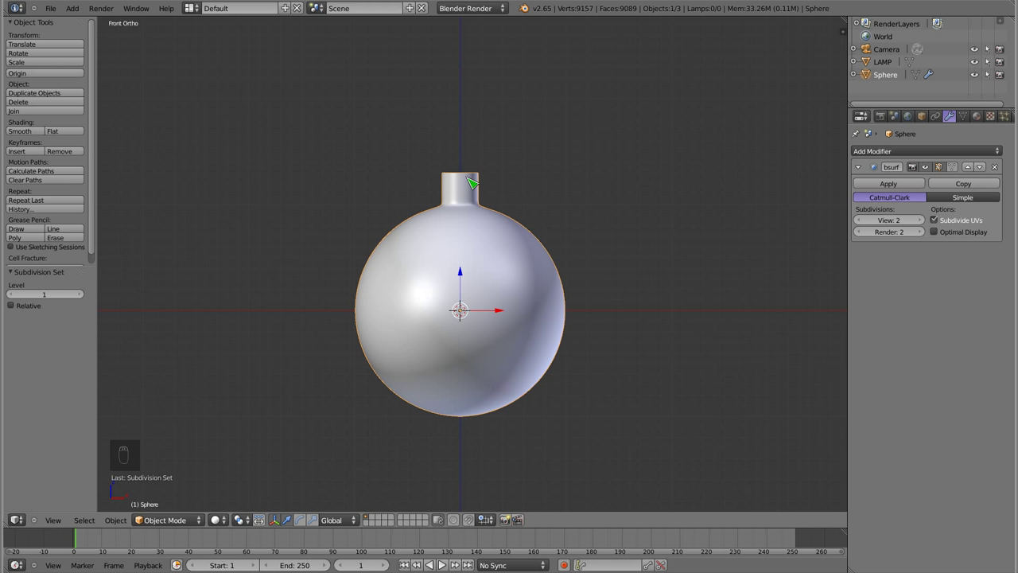
Add a cylinder, raise it to Z 1.3 above the neck and scale it to 0.2.
key(shift+a)
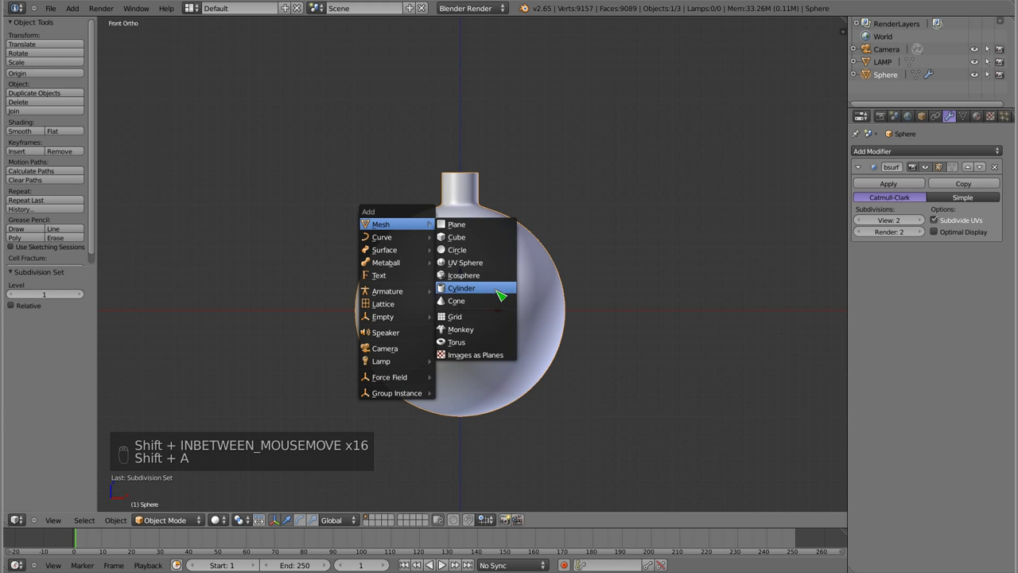
key(z)
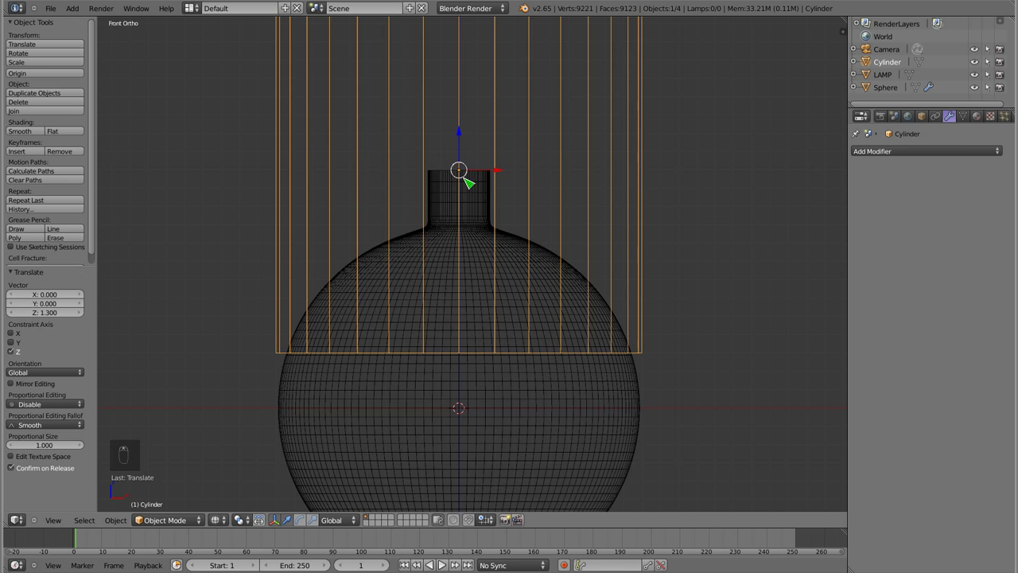
key(s)
drag(822, 255, 538, 165)
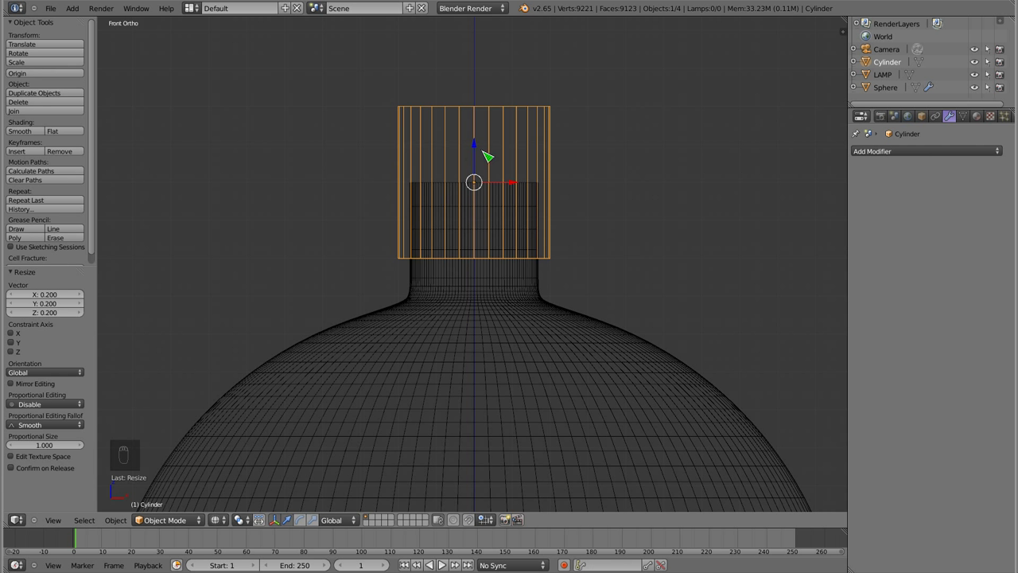
Confirm the cylinder's size, briefly check its mesh, and view the cap from the front.
key(Tab)
key(z)
key(Tab)
key(Tab)
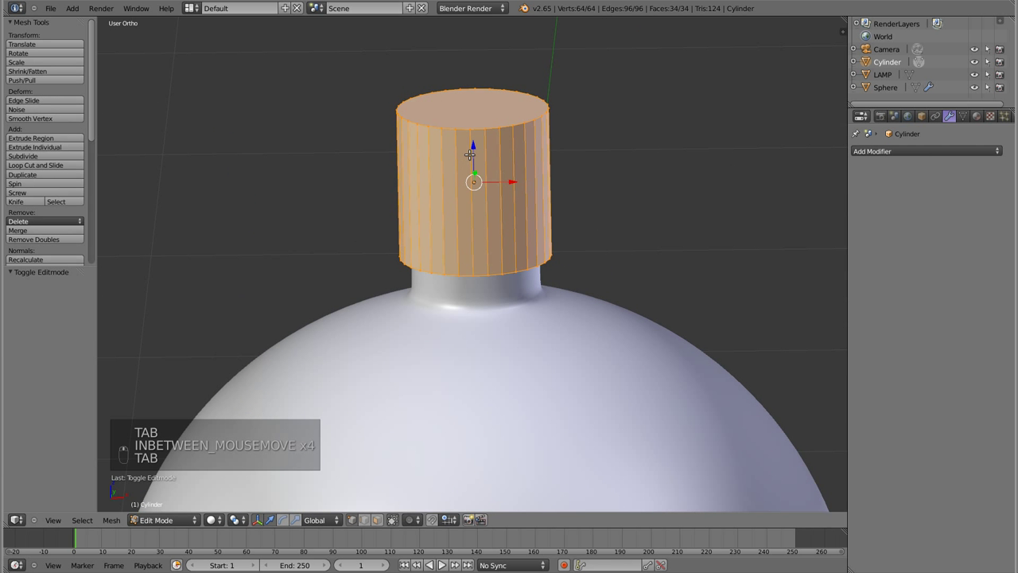
key(Tab)
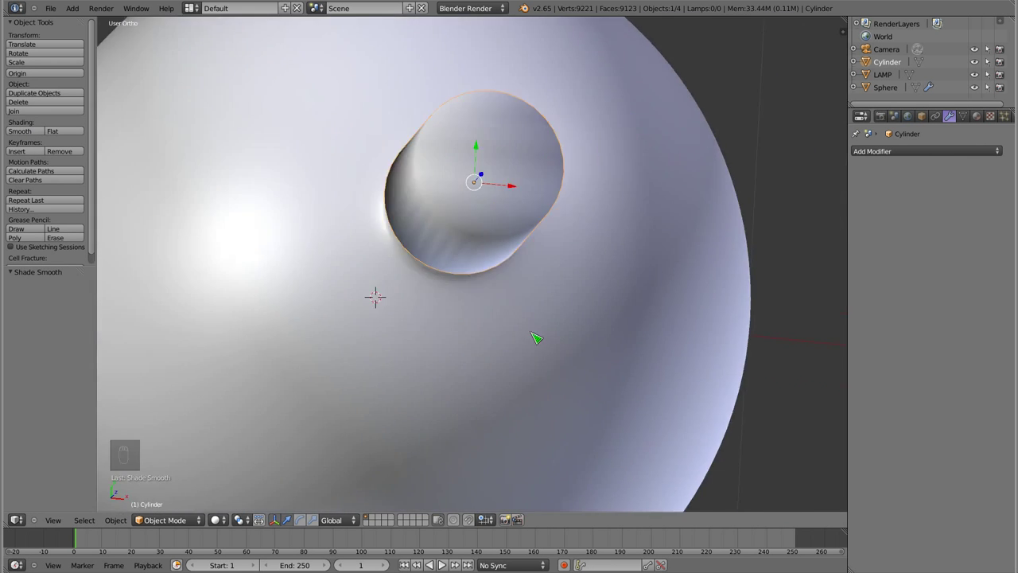
key(KP_1)
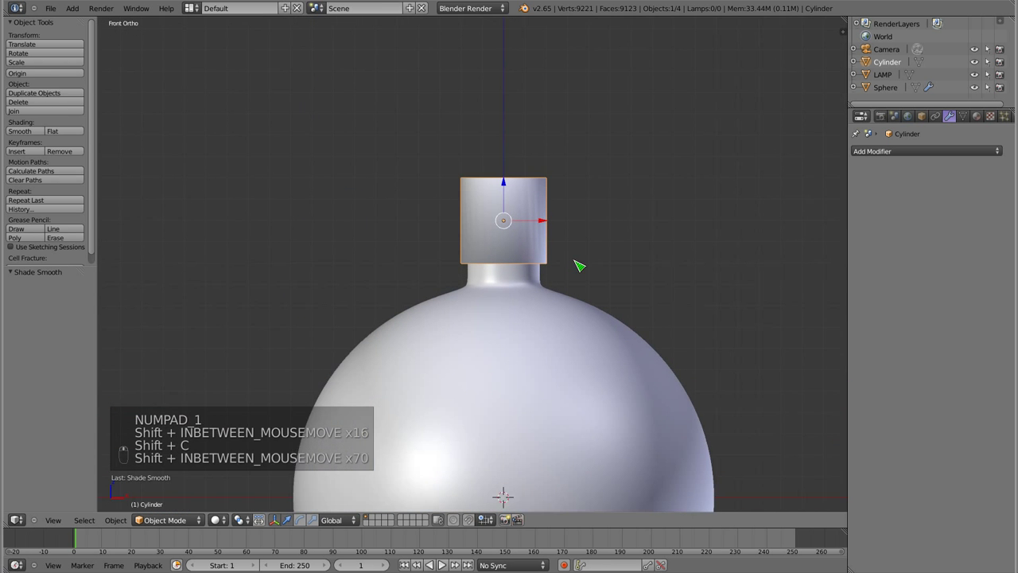
Delete only the cylinder's top face in Edit Mode so its top is open.
key(Tab)
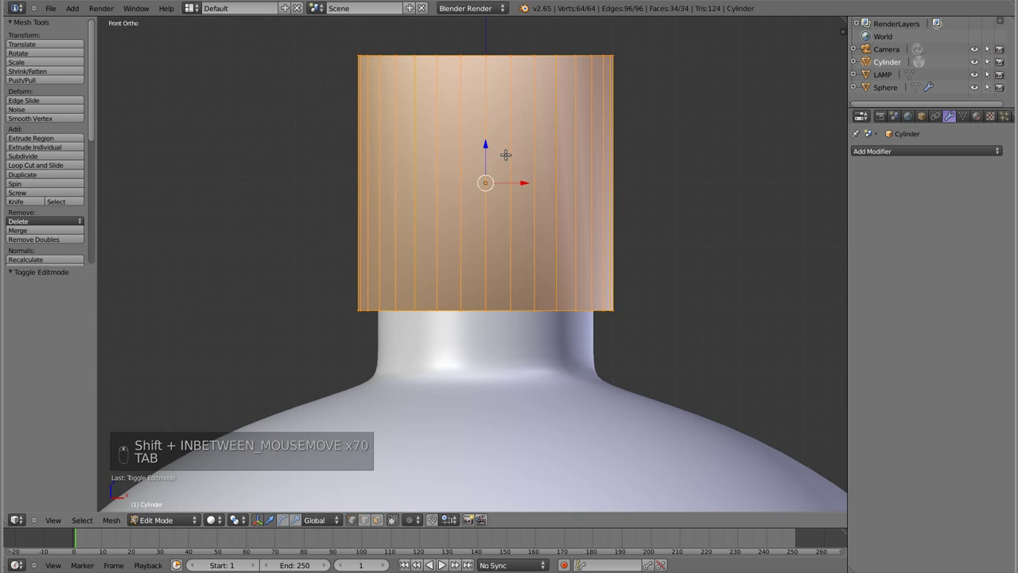
key(a)
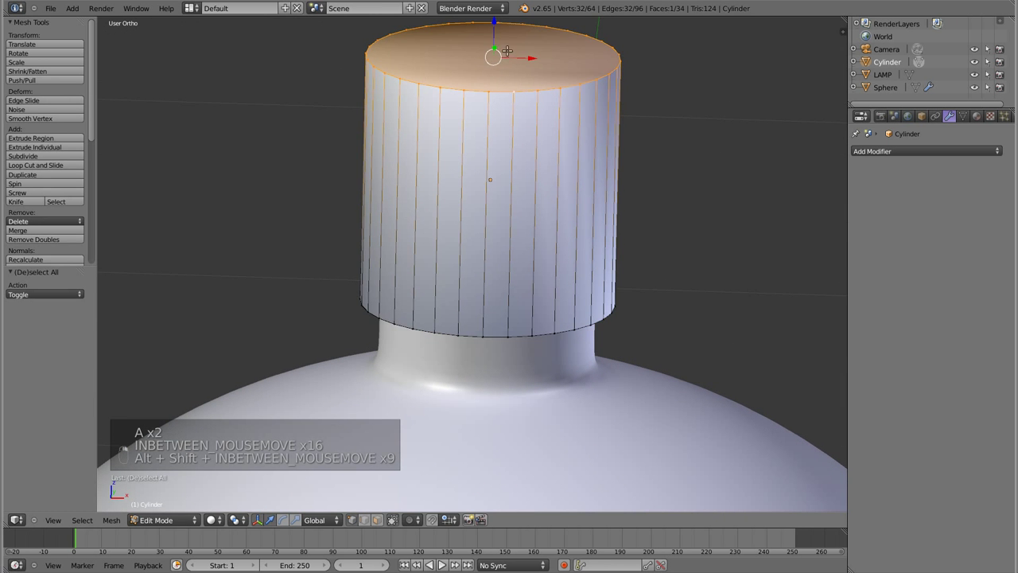
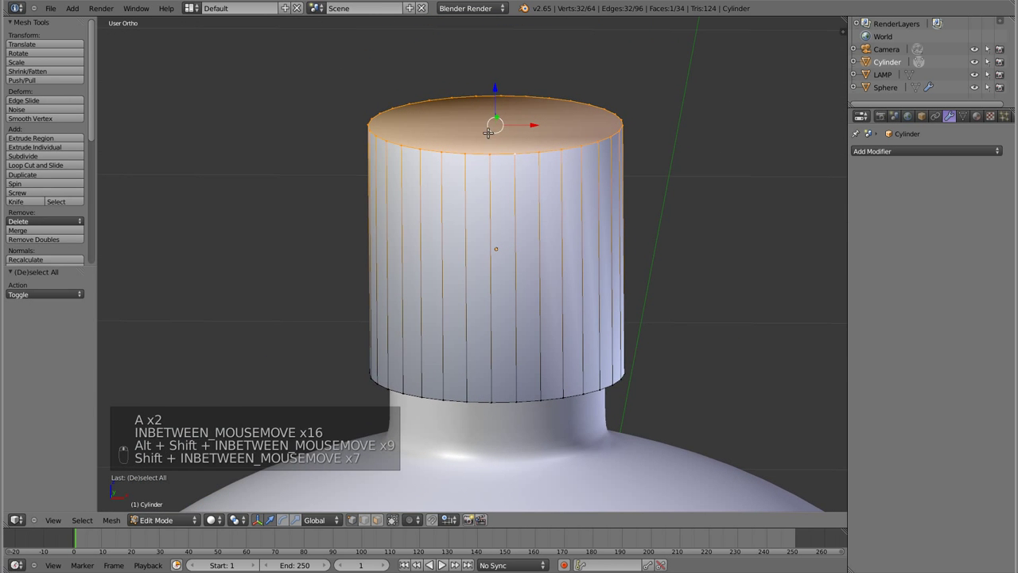
key(x)
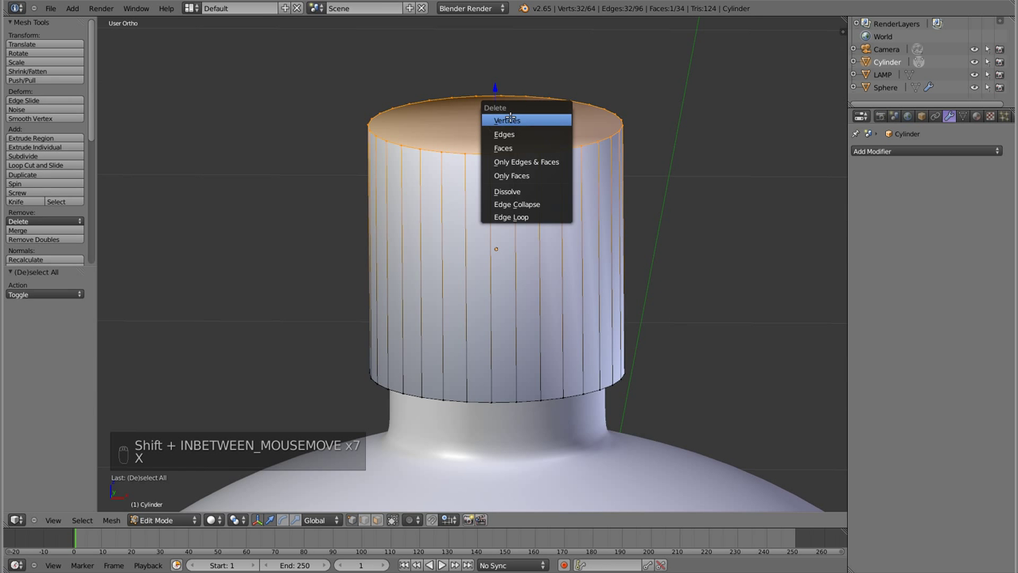
key(x)
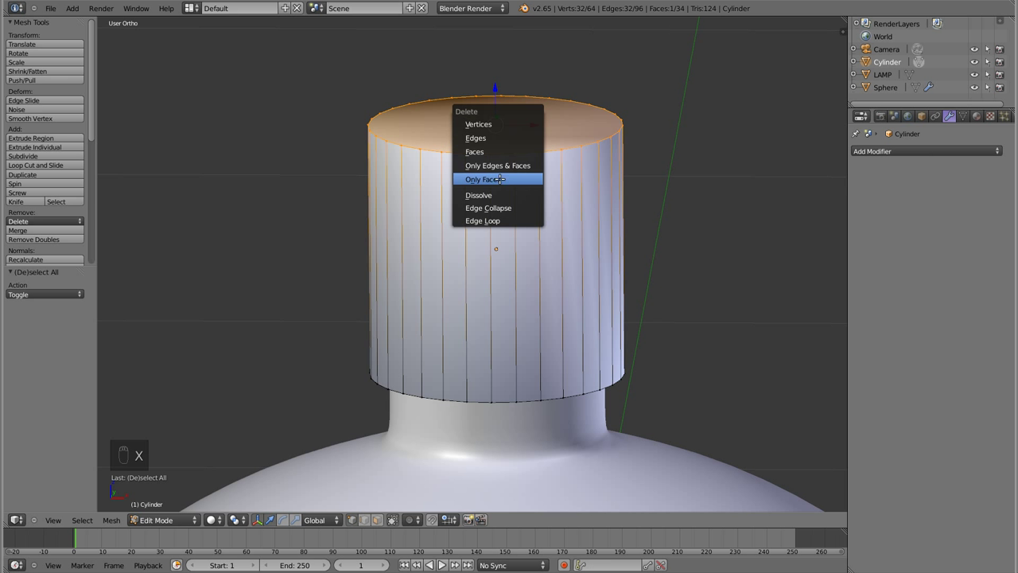
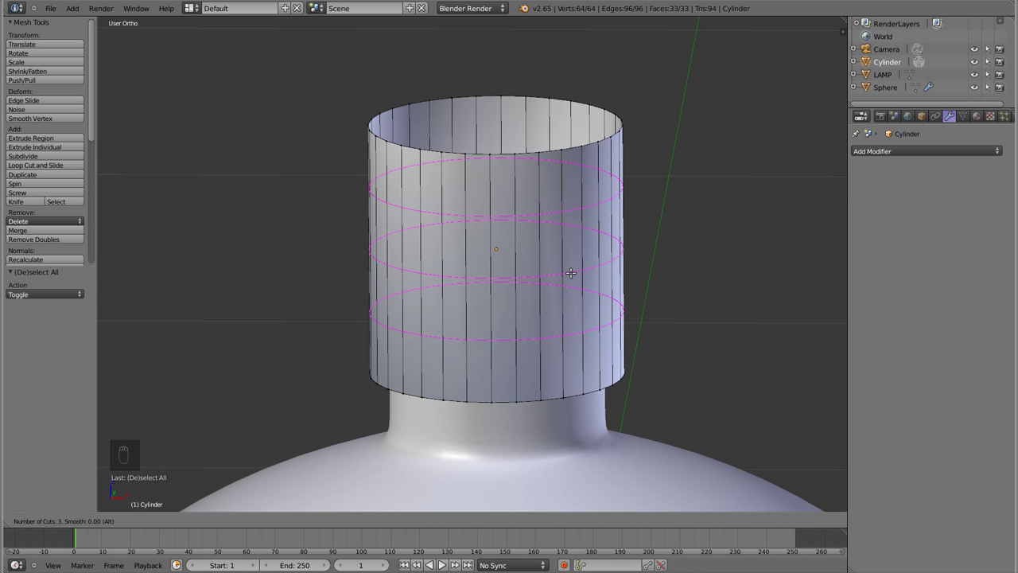
Scale the top rim inward, extrude a new ring from it and shrink that ring to a small opening.
key(a)
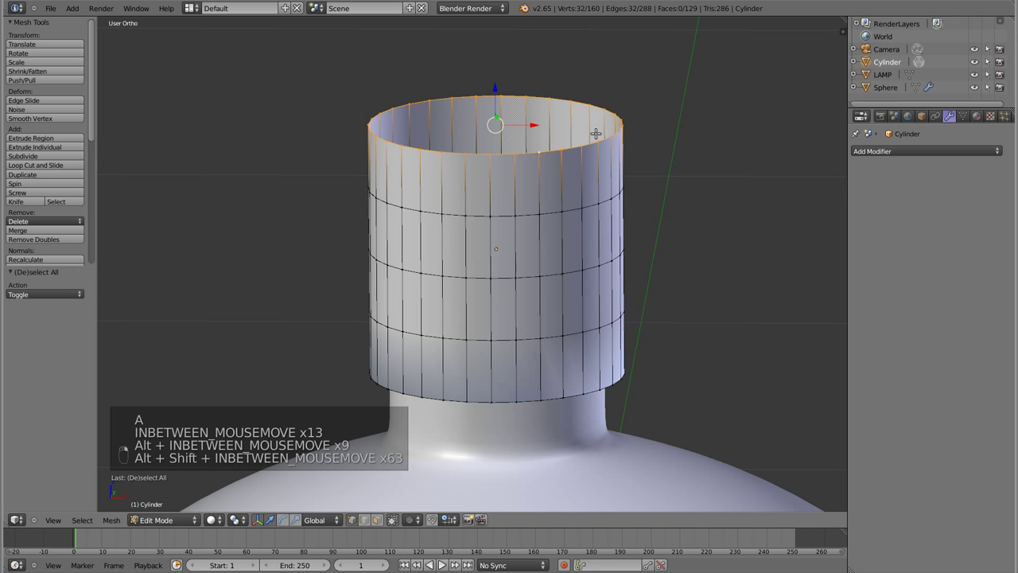
key(s)
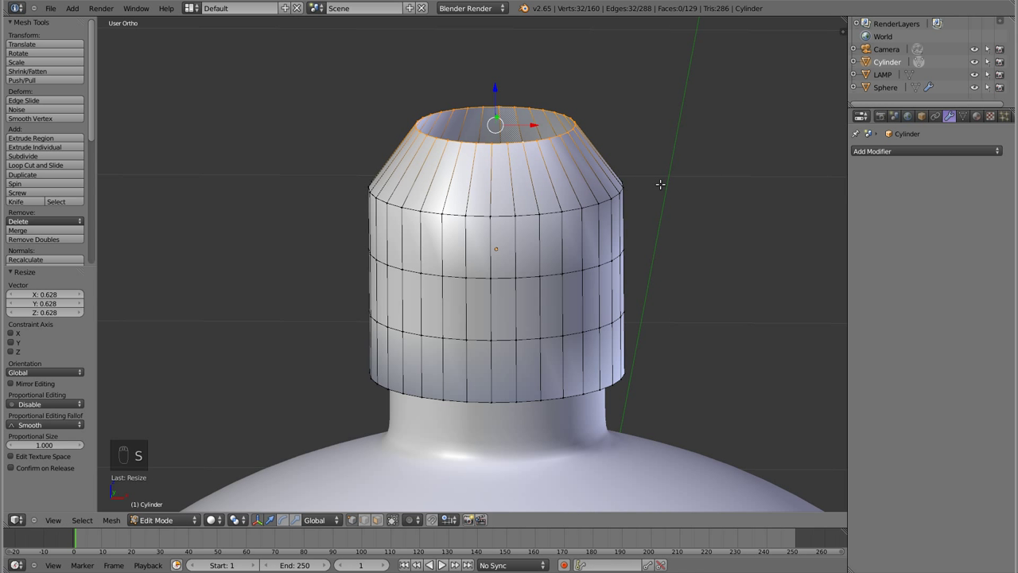
key(e)
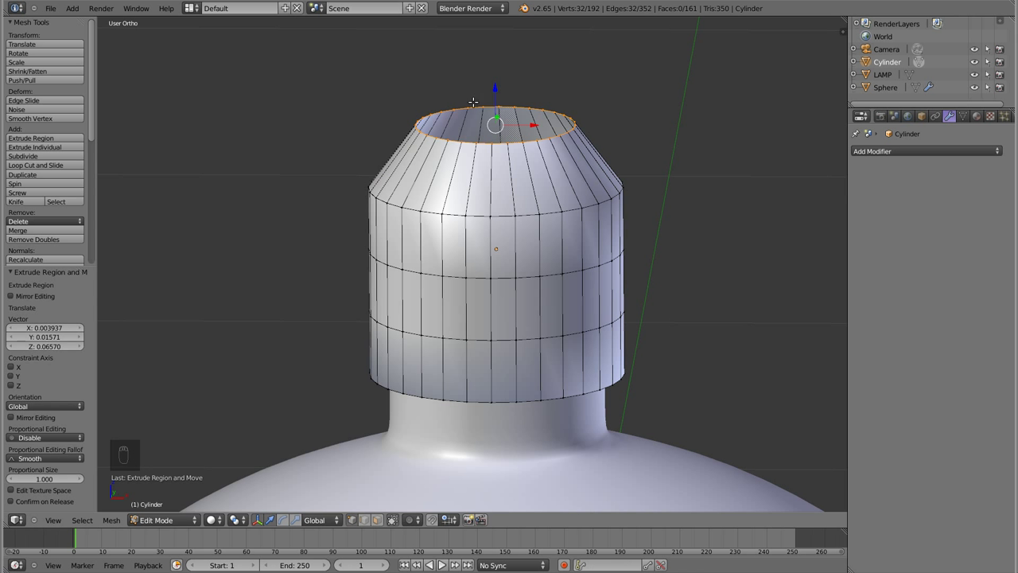
key(g)
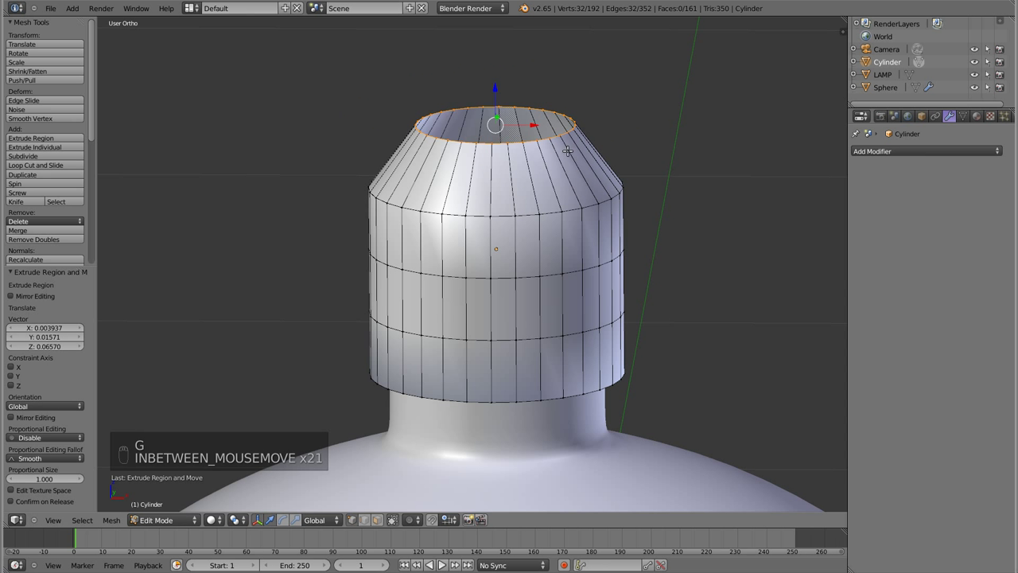
key(s)
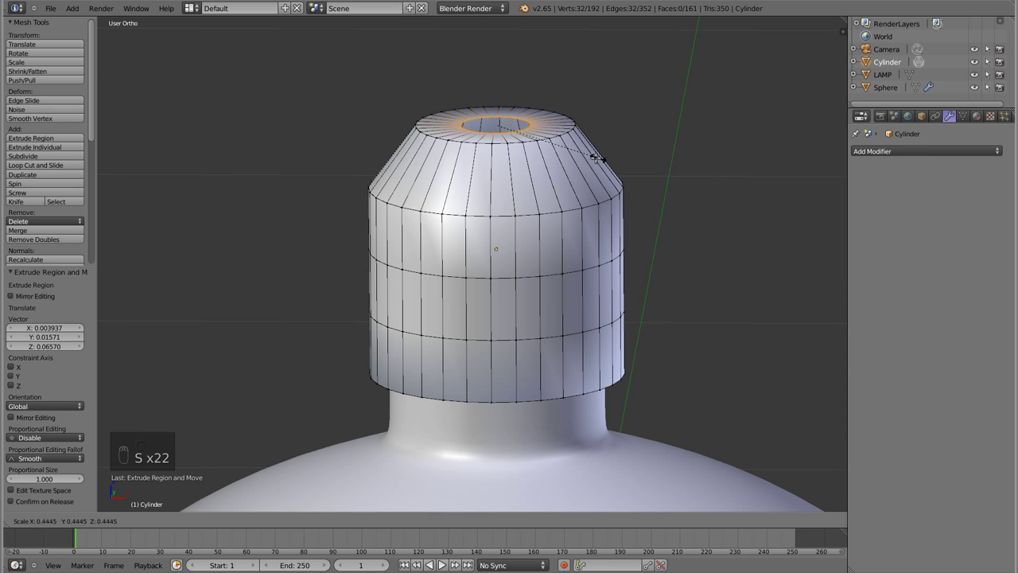
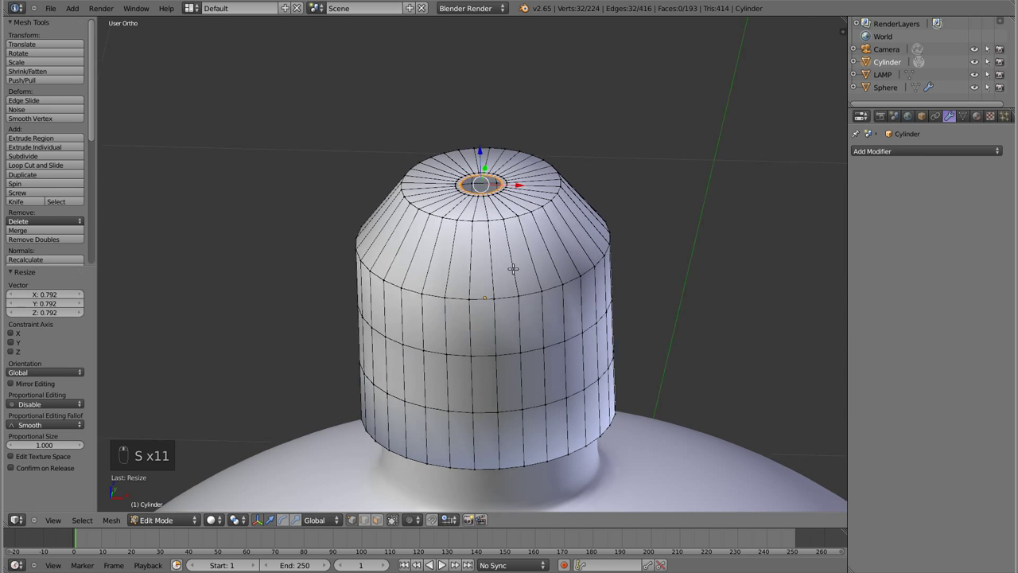
Add a level-2 Subdivision Surface to the cap, then delete only its bottom face.
key(Tab)
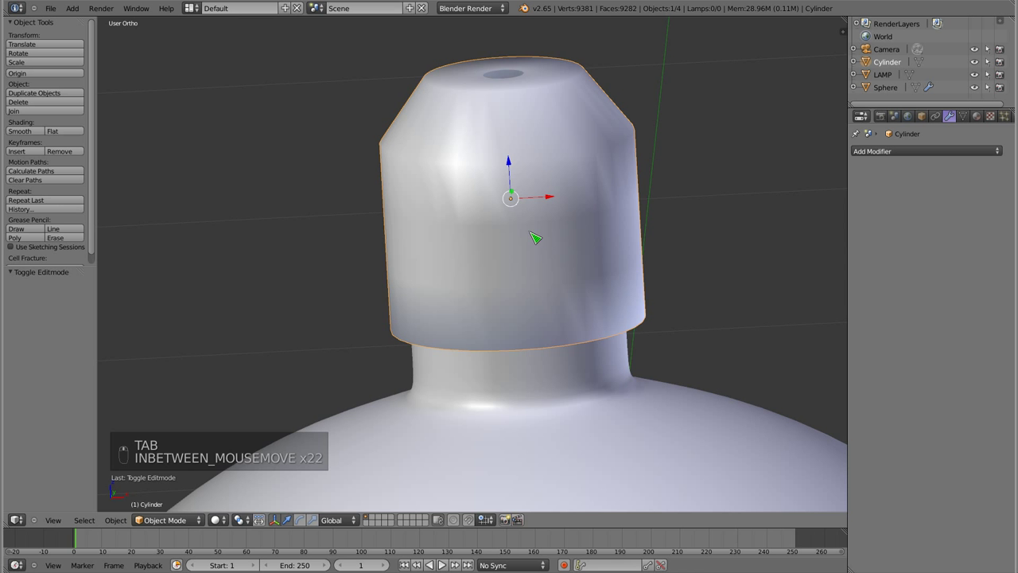
key(ctrl+2)
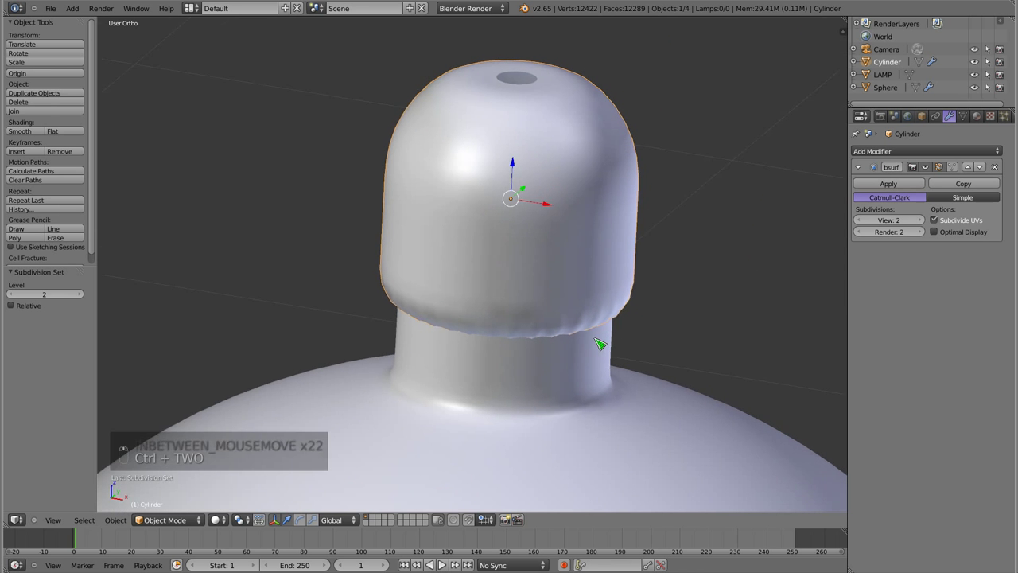
key(Tab)
key(a)
key(x)
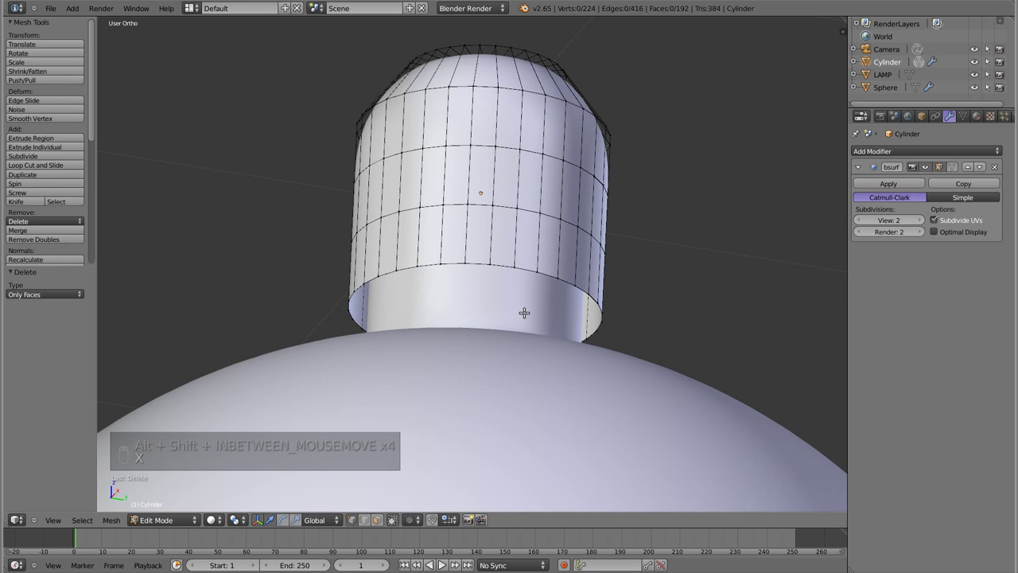
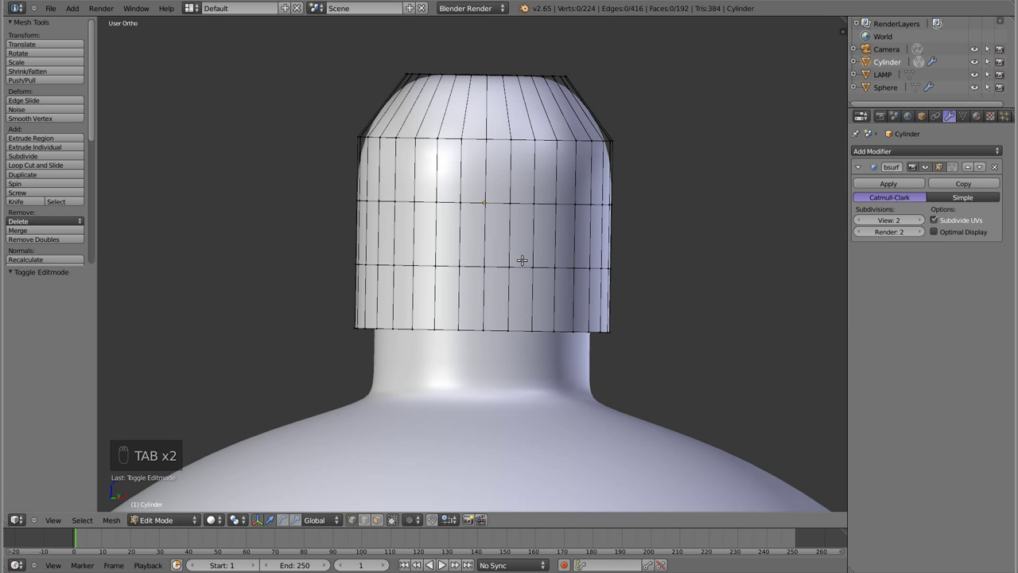
Frame the cap from the front, re-enter its mesh and switch to wireframe shading.
key(KP_1)
key(shift+c)
key(KP_Decimal)
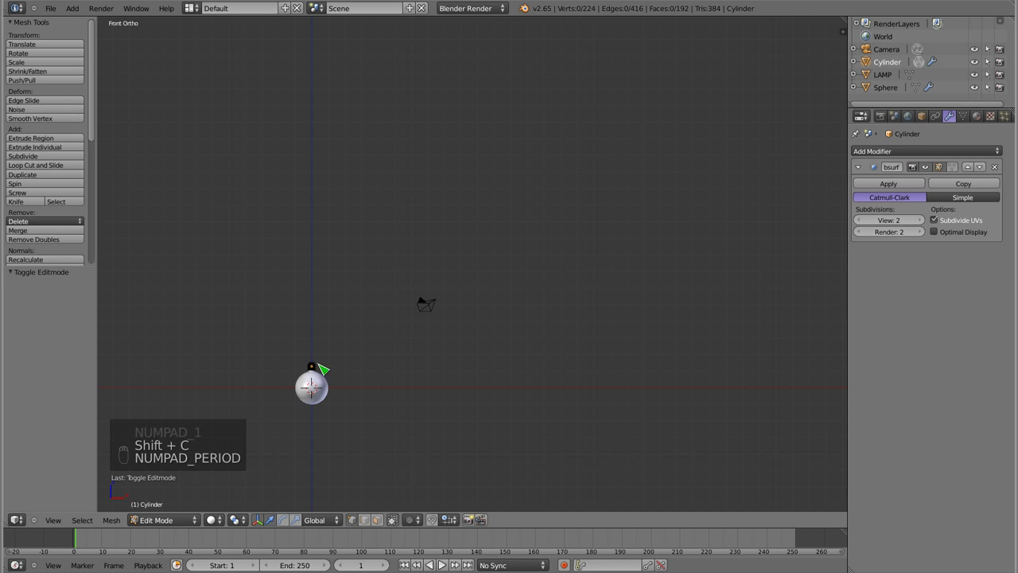
key(KP_Decimal)
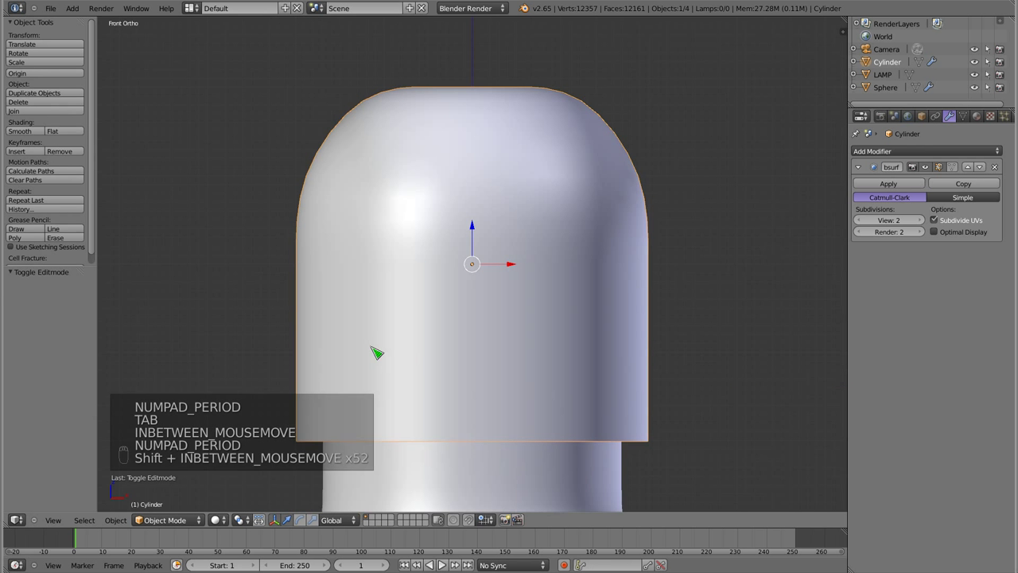
key(Tab)
key(a)
key(a)
key(z)
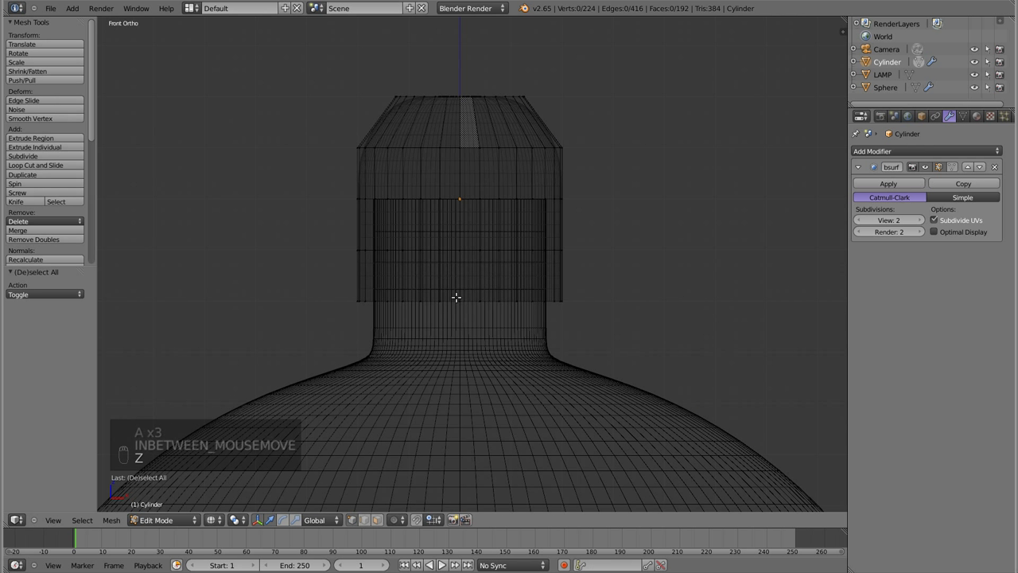
key(c)
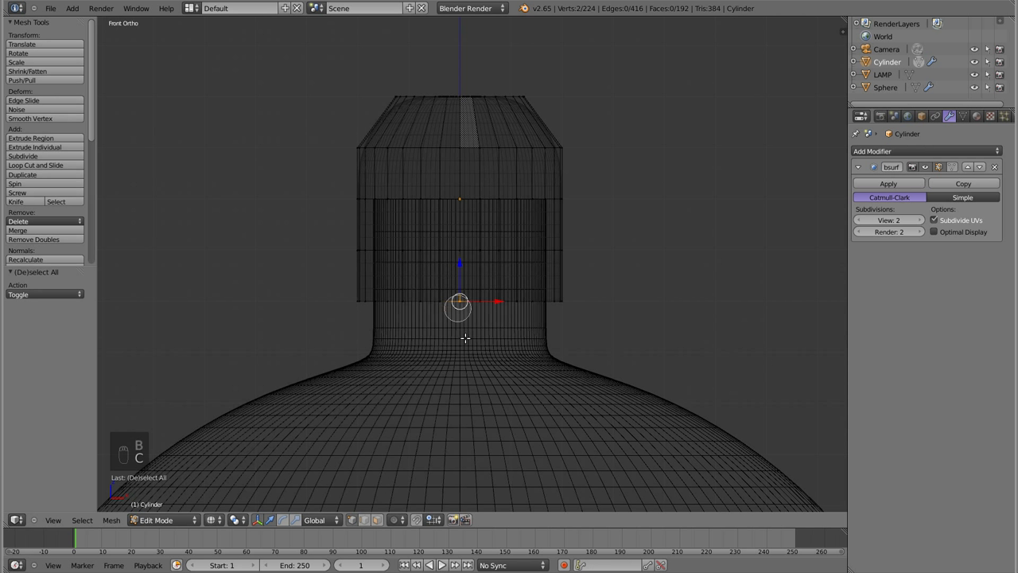
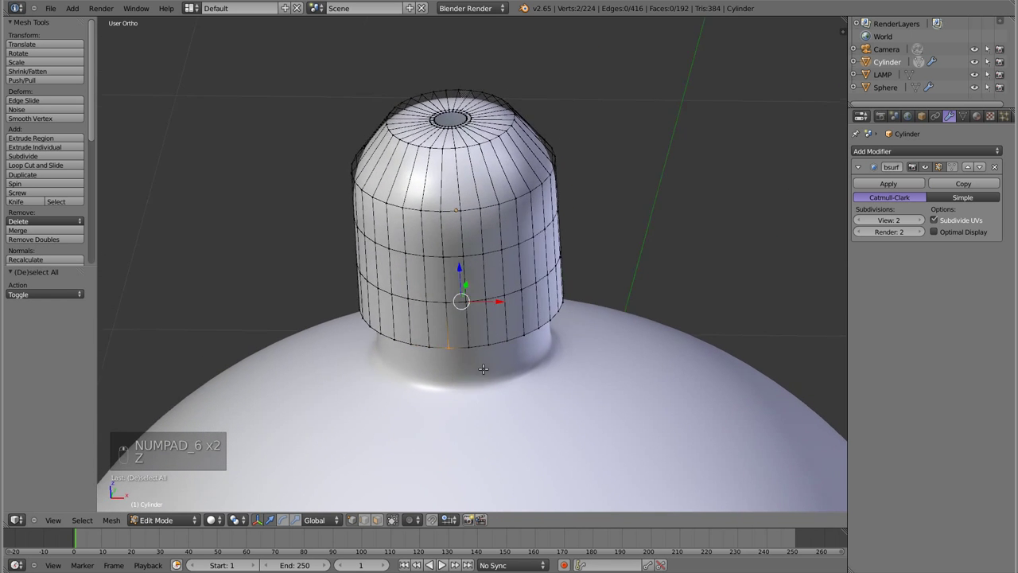
Box-select the cap's lower-rim vertices from the front and both side views.
key(KP_1)
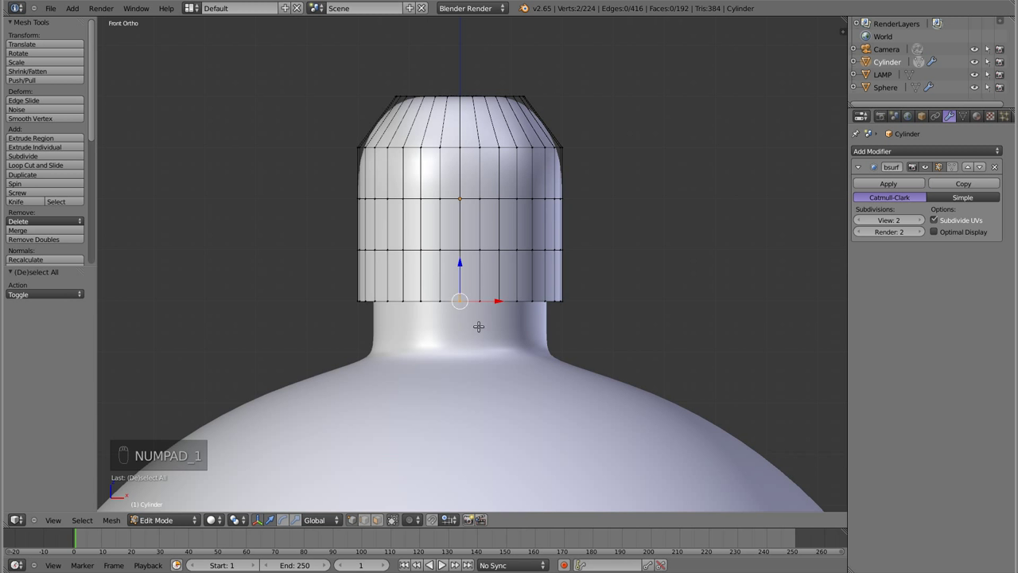
key(c)
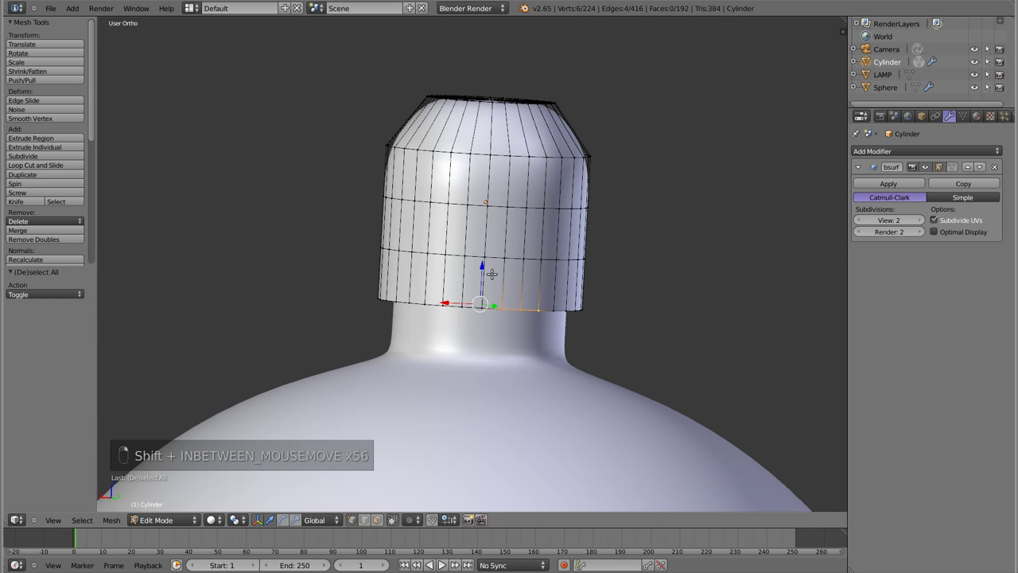
key(KP_3)
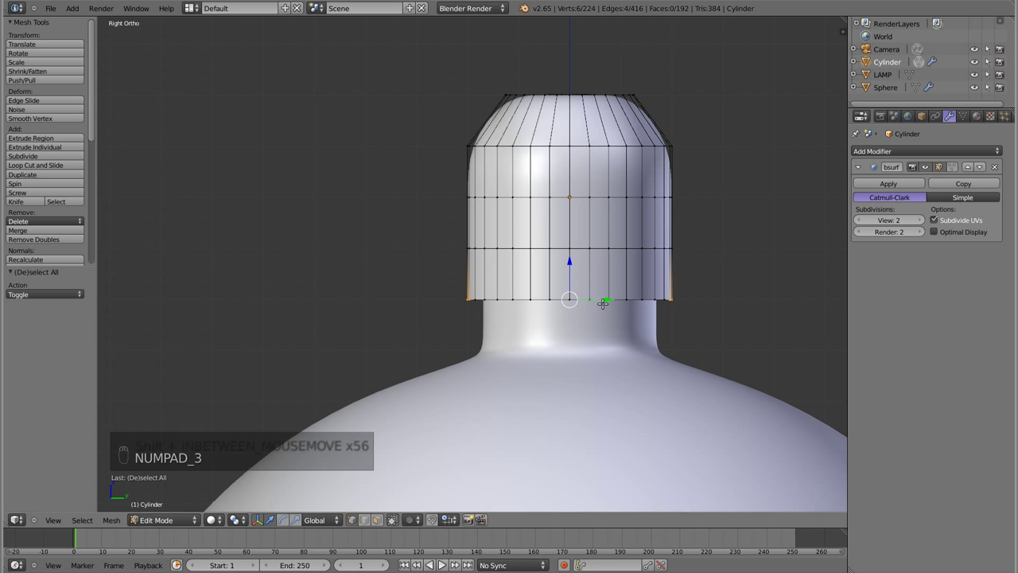
key(b)
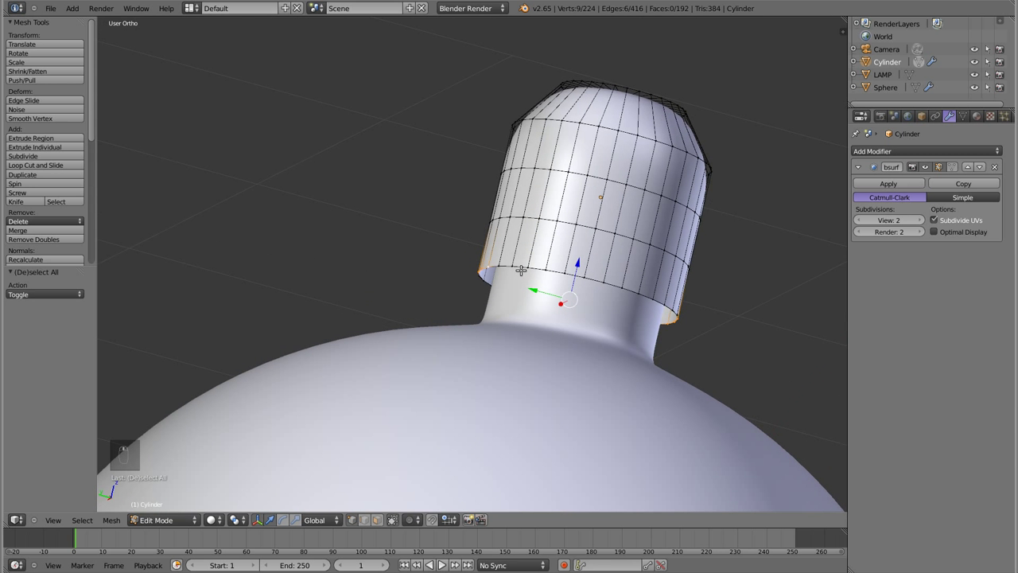
key(KP_3)
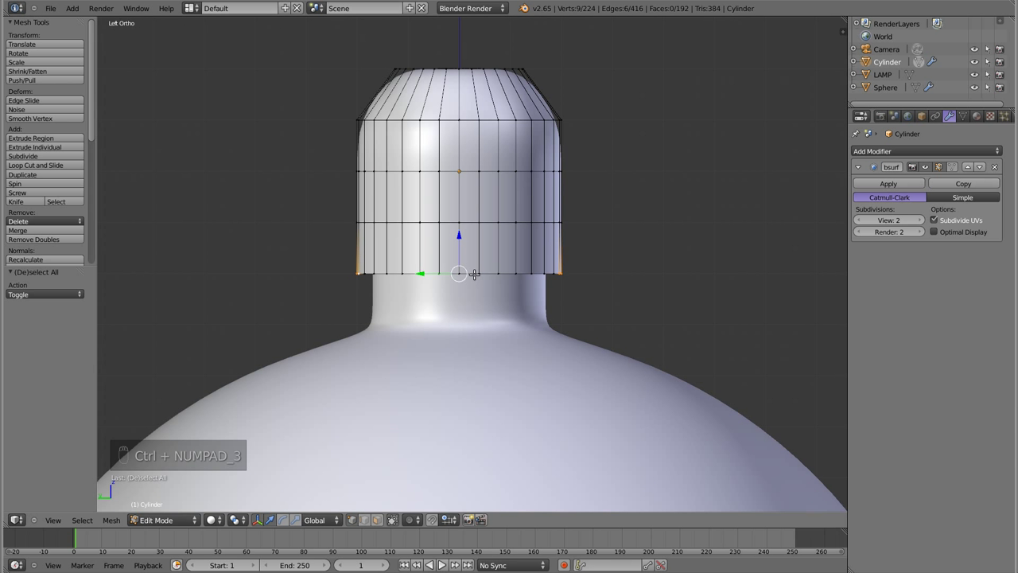
key(b)
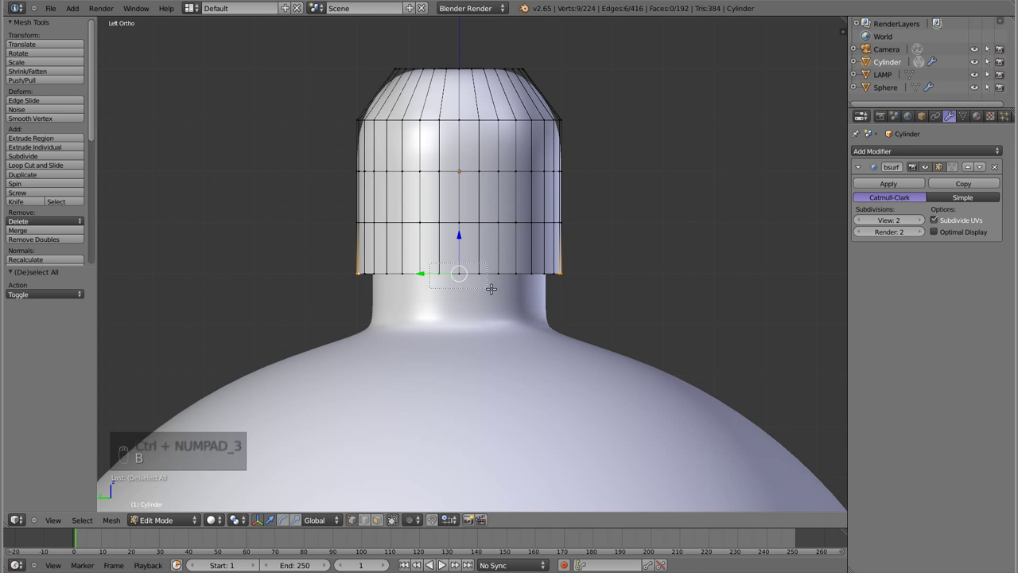
Delete the selected rim vertices to cut notches, then preview the smoothed cap in Object Mode.
key(z)
key(b)
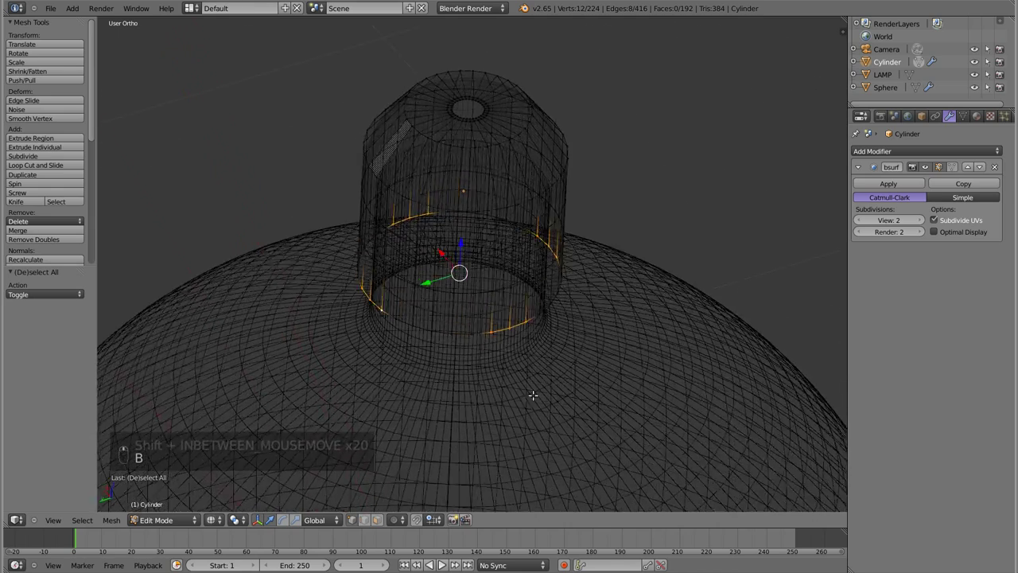
key(z)
key(x)
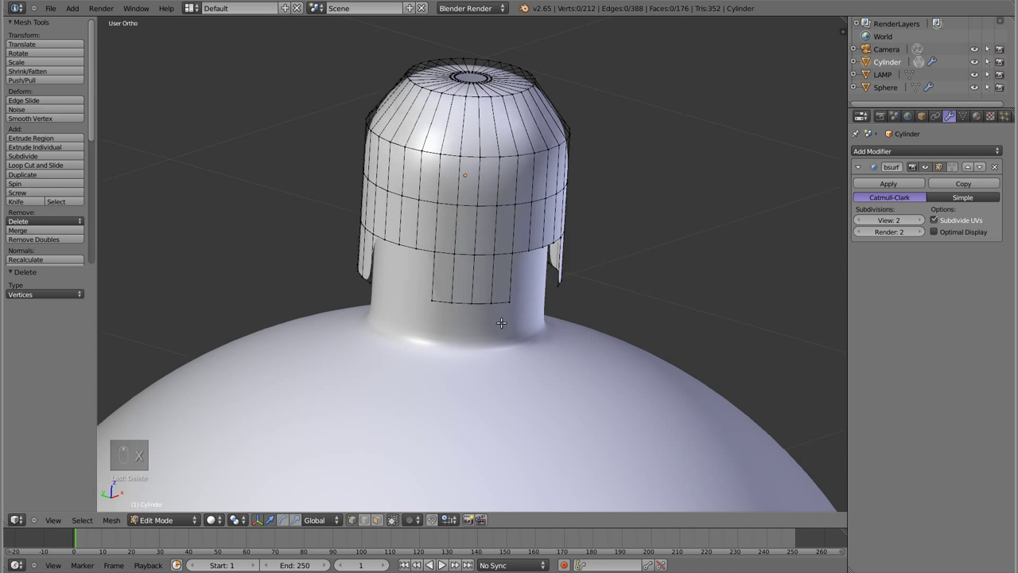
key(Tab)
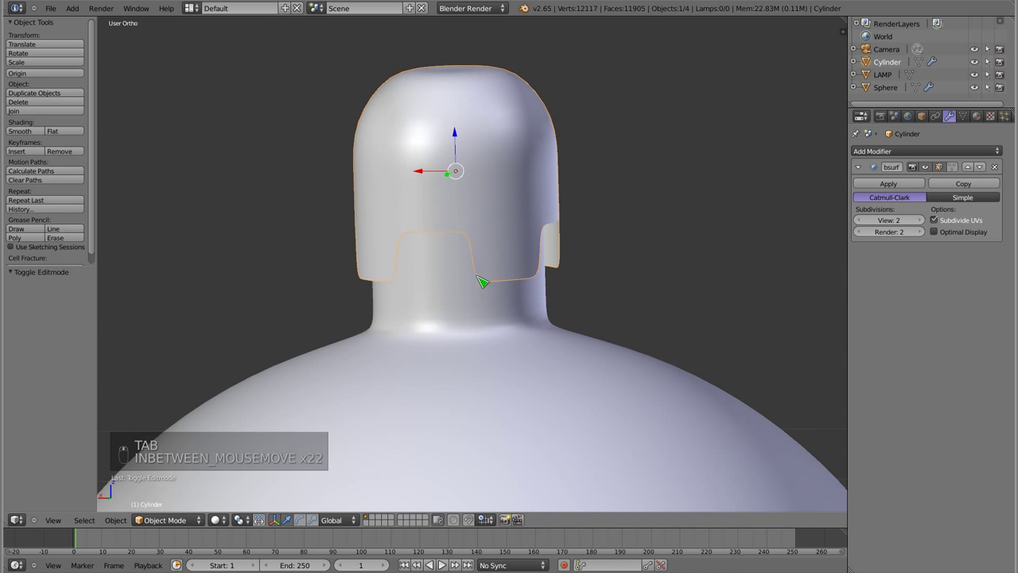
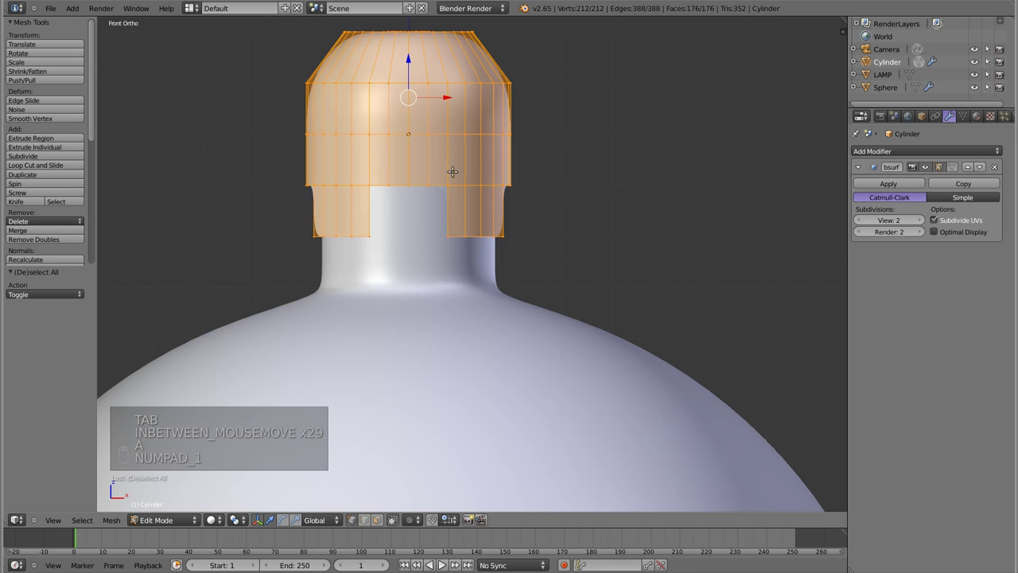
Raise the cap's top vertices, add a loop cut near the top and preview the result.
key(a)
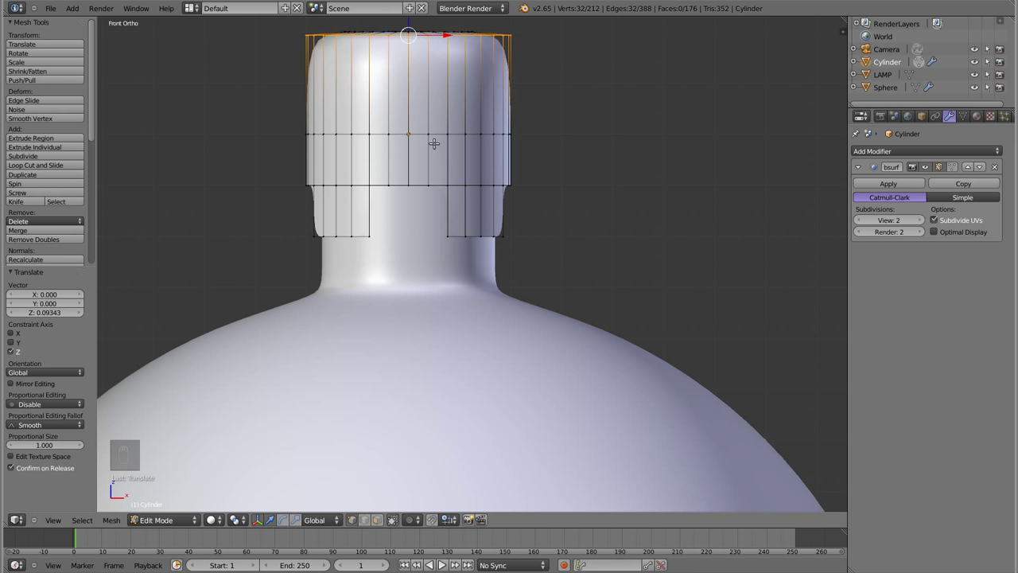
key(ctrl+r)
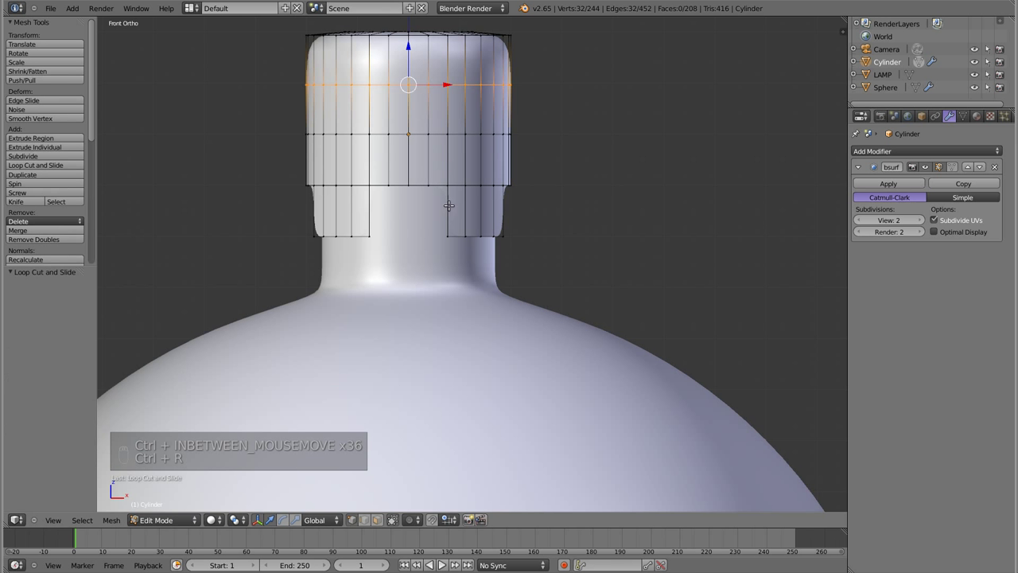
key(Tab)
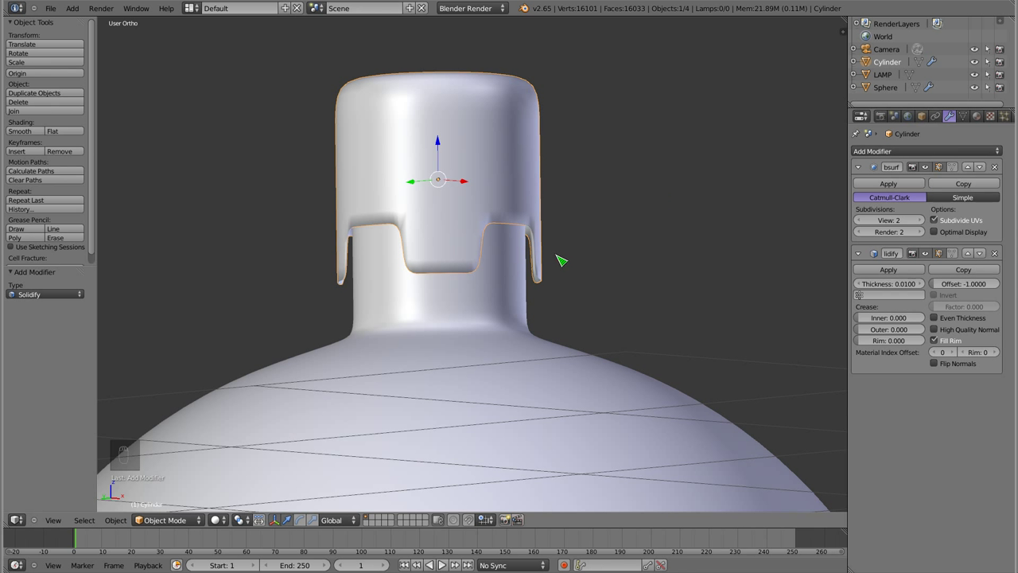
Tweak the tab vertices, check the 0.0560 Solidify wall in Object Mode and return to editing.
key(z)
key(Tab)
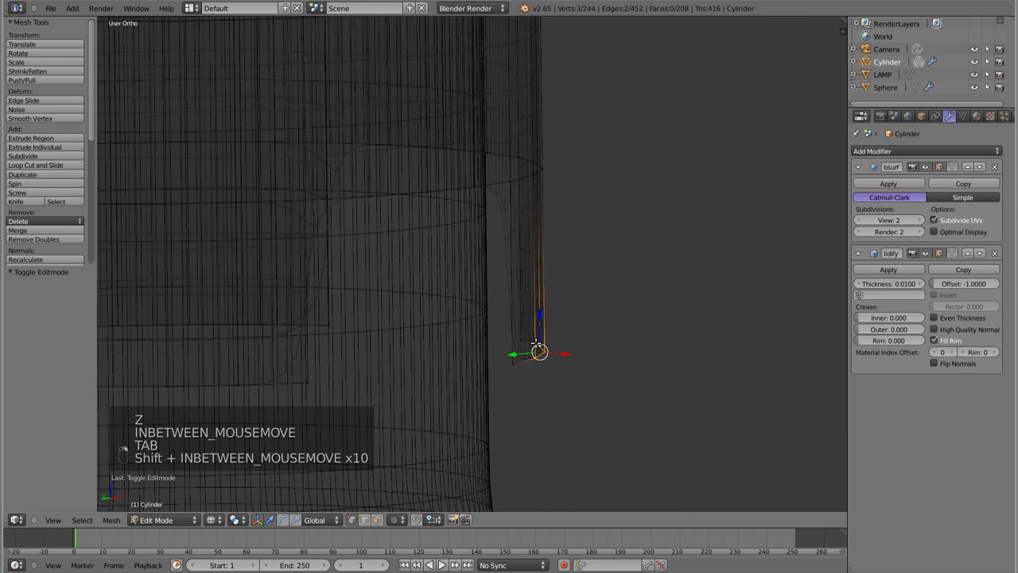
key(Tab)
key(z)
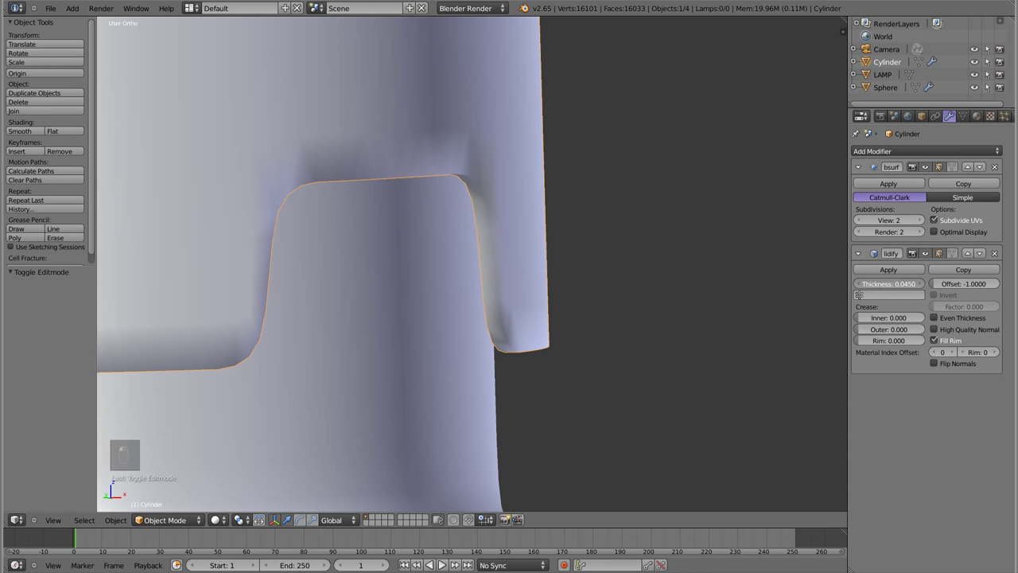
key(Tab)
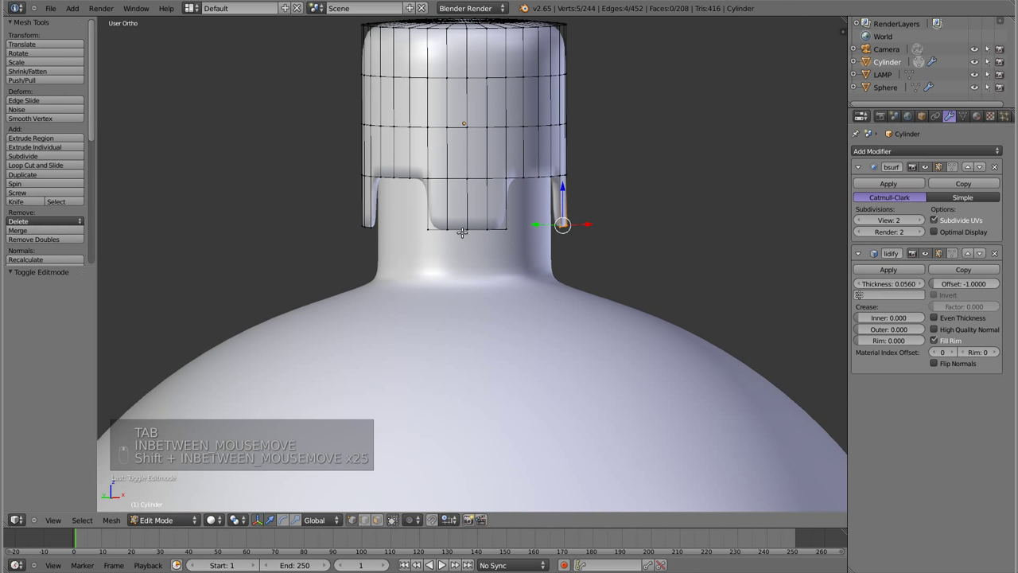
Add a loop cut just above the notches, preview it and return to Edit Mode.
key(ctrl+r)
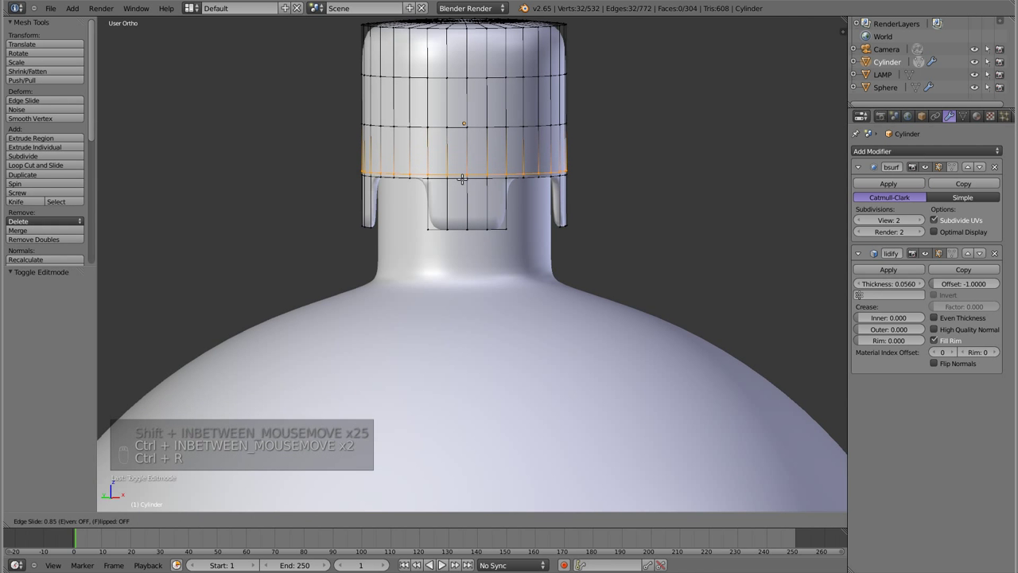
key(Tab)
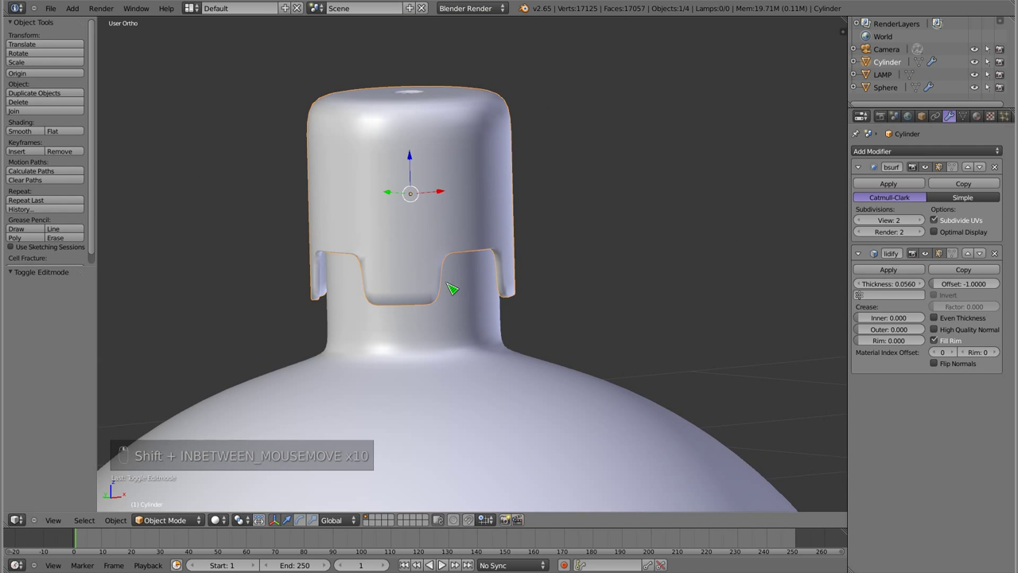
key(Tab)
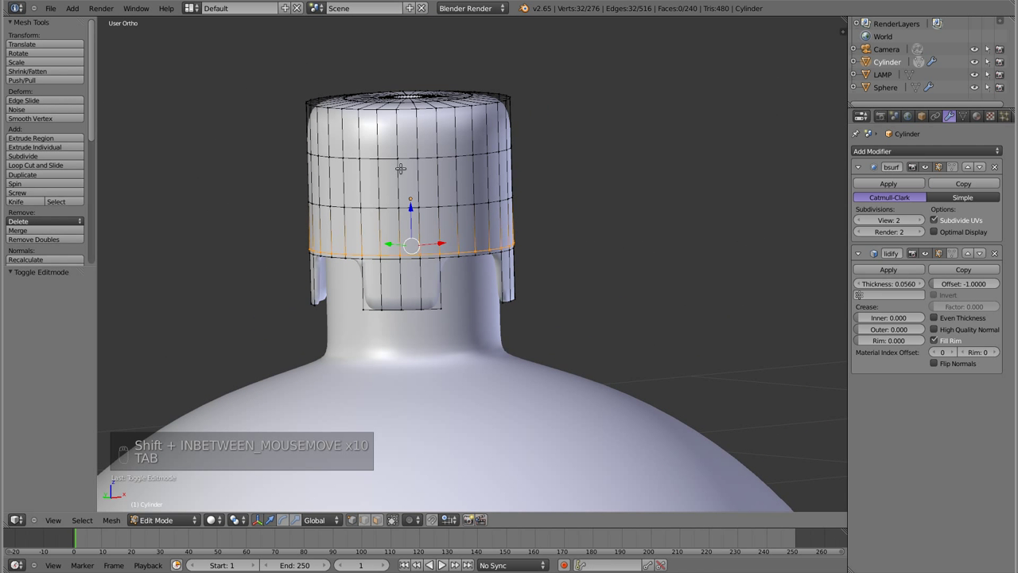
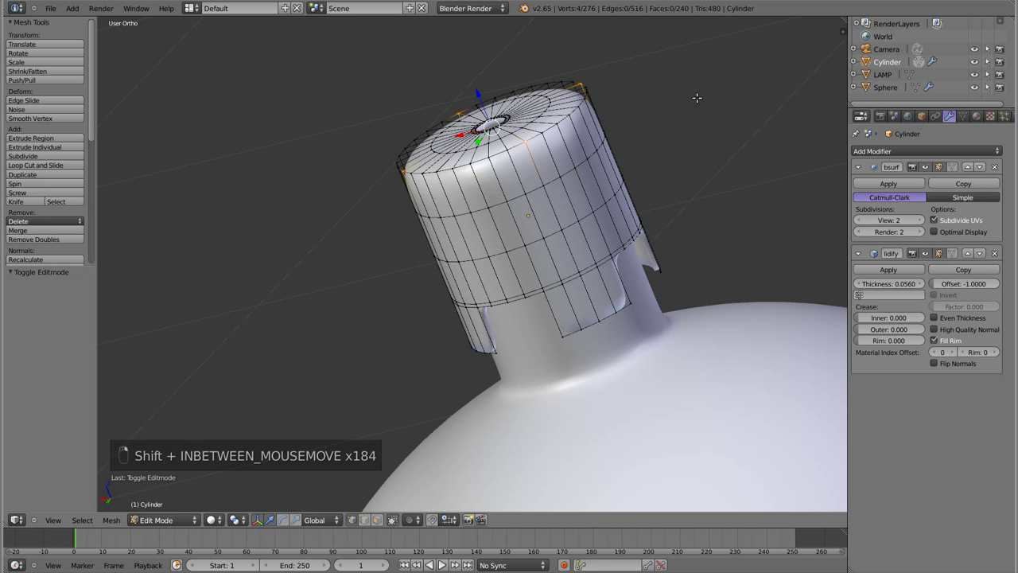
Select the cap cylinder's top vertex ring and grow the selection to its neighbours.
key(s)
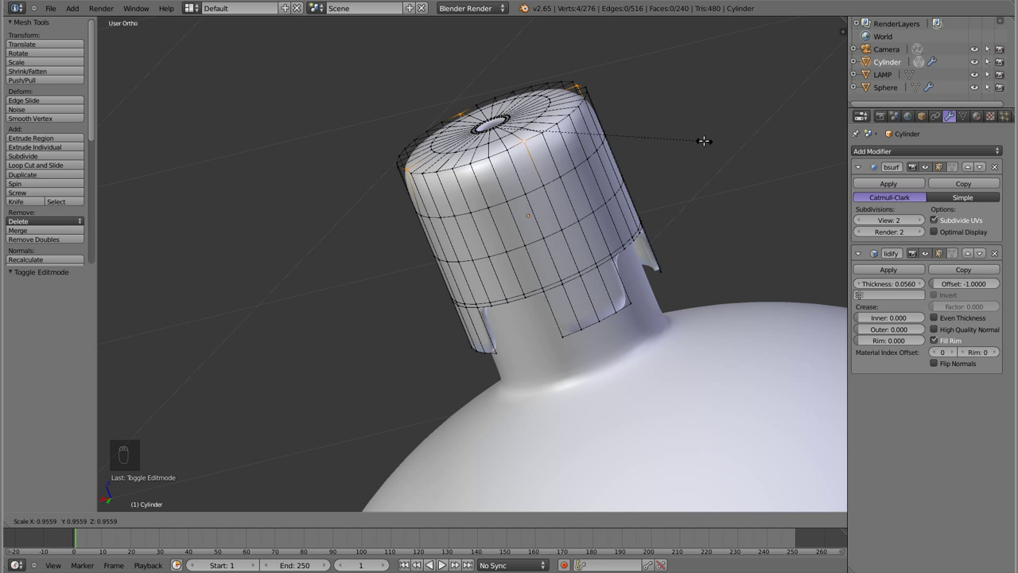
key(ctrl+KP_Add)
key(s)
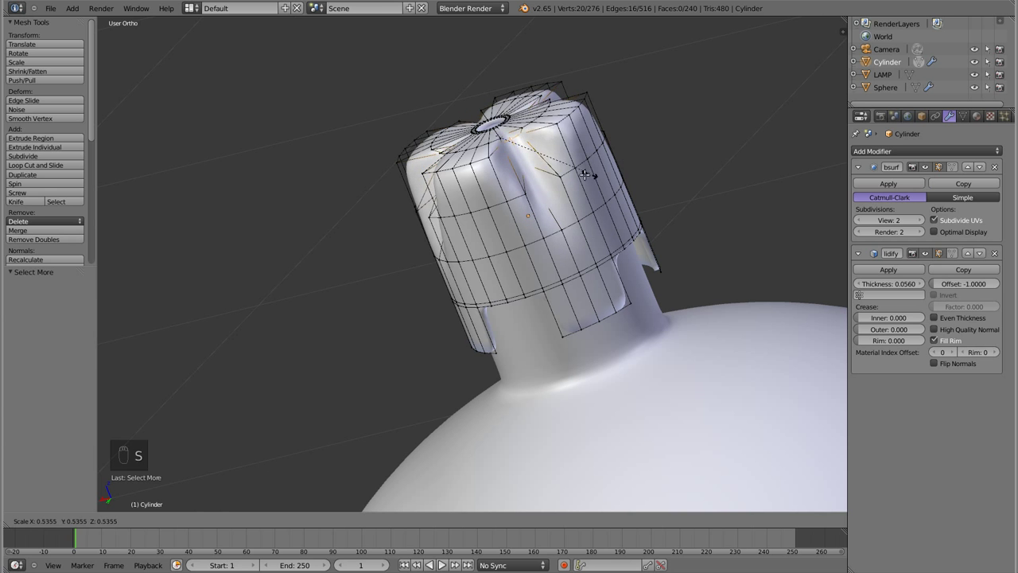
key(Tab)
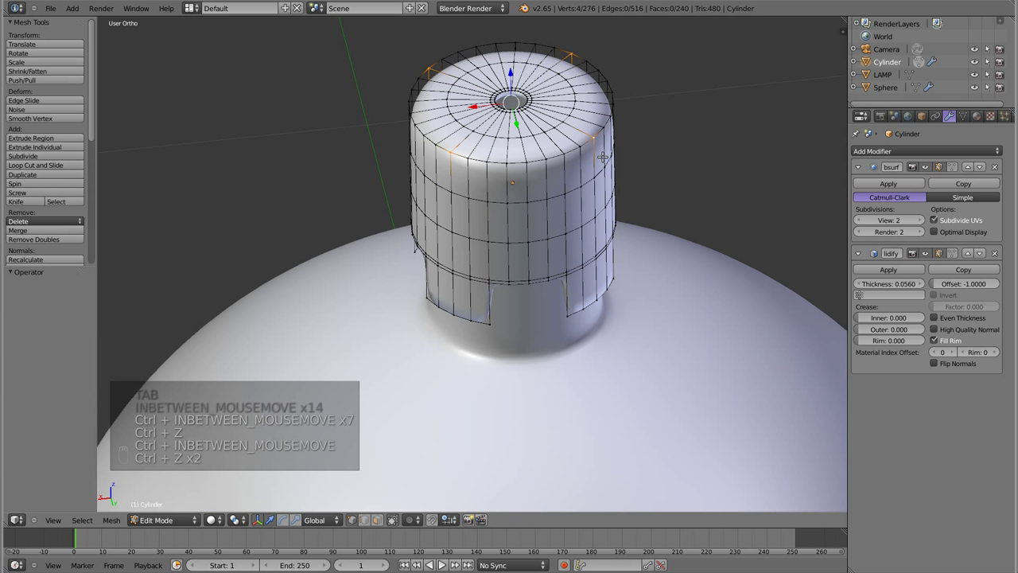
Scale the top ring down to about 0.357, pinching it into a small hanger hole.
key(z)
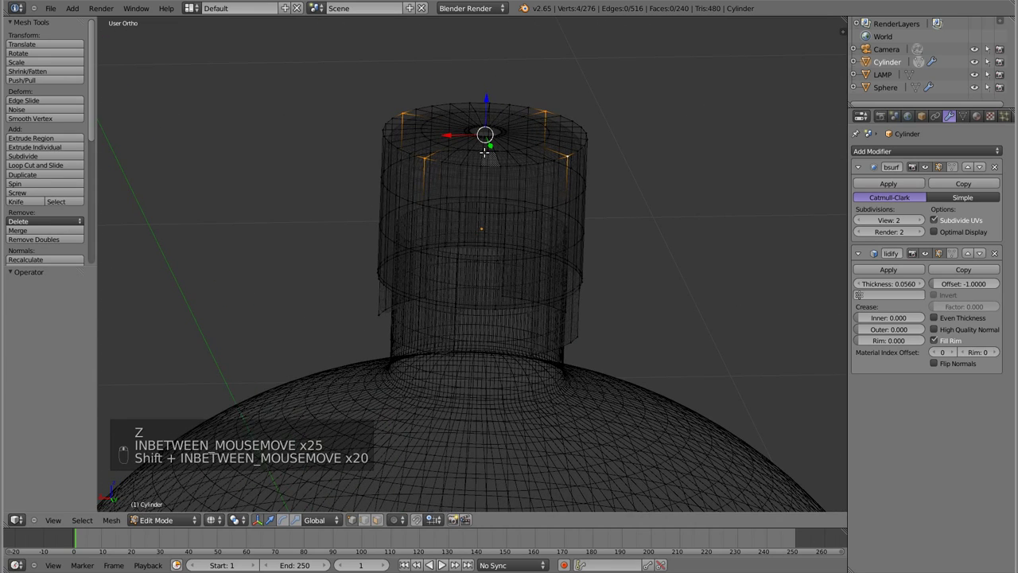
key(o)
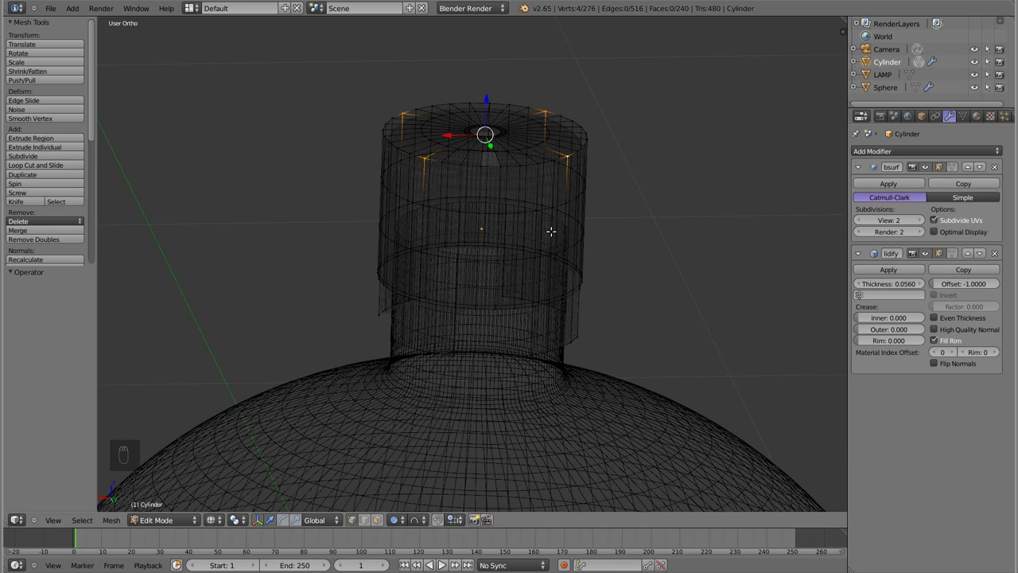
key(s)
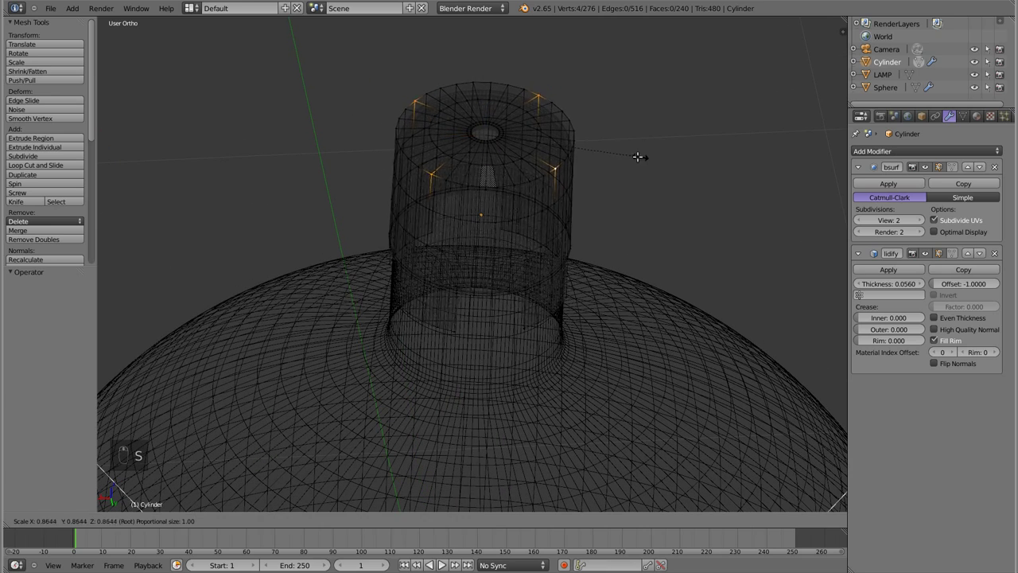
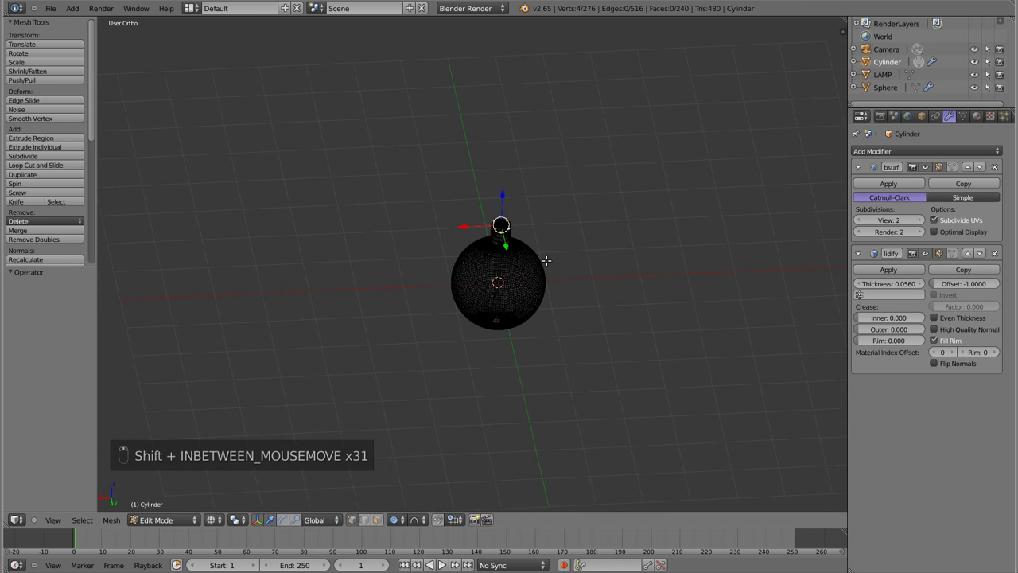
key(s)
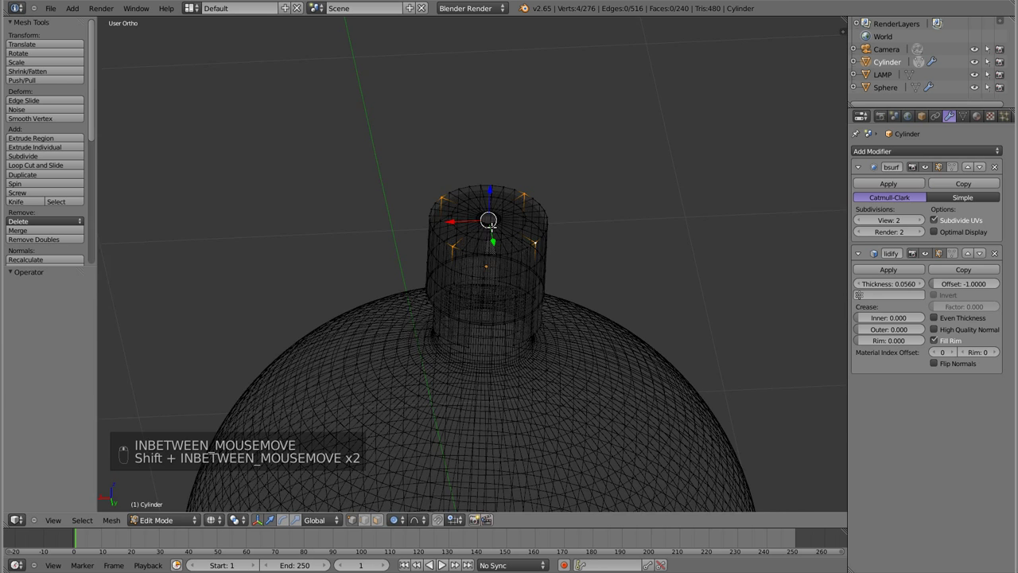
key(z)
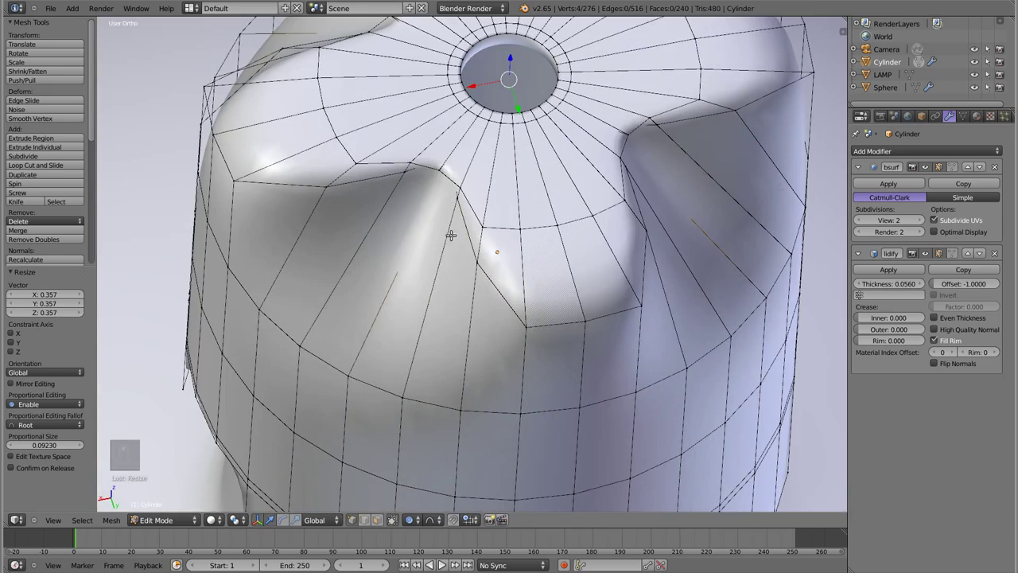
Select the creased edges around the cap's top in wireframe and rescale them outward.
key(z)
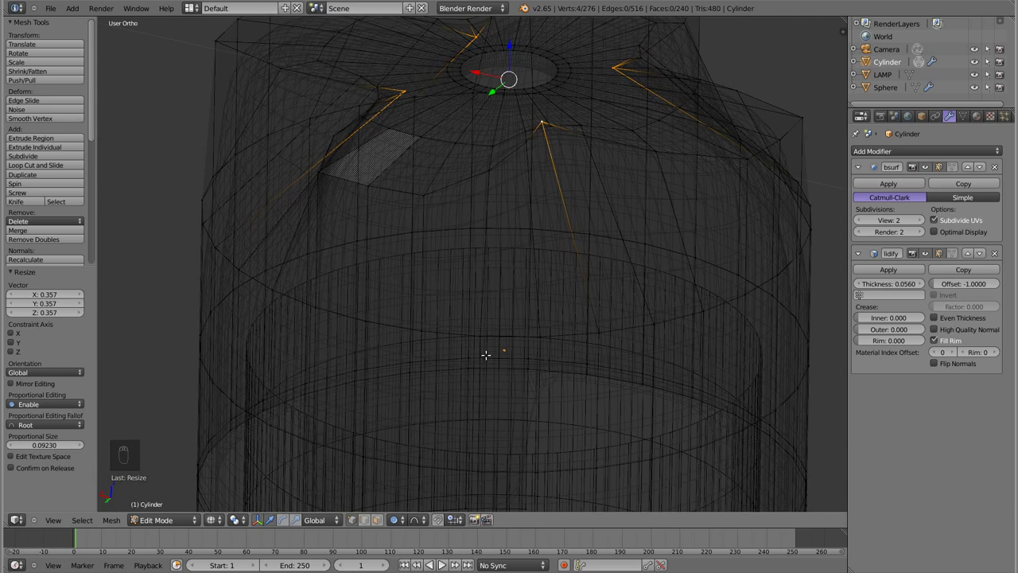
key(o)
key(s)
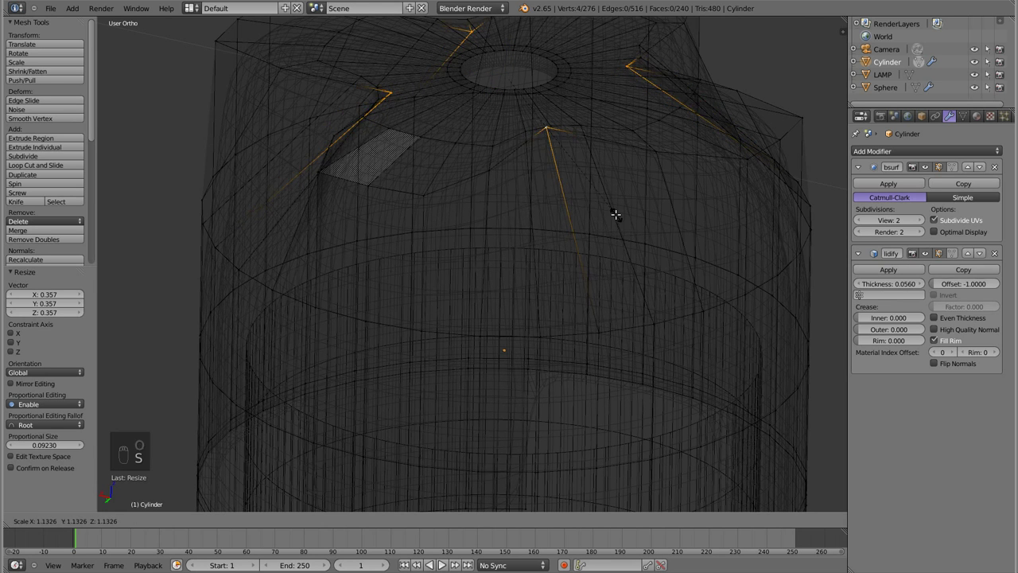
key(z)
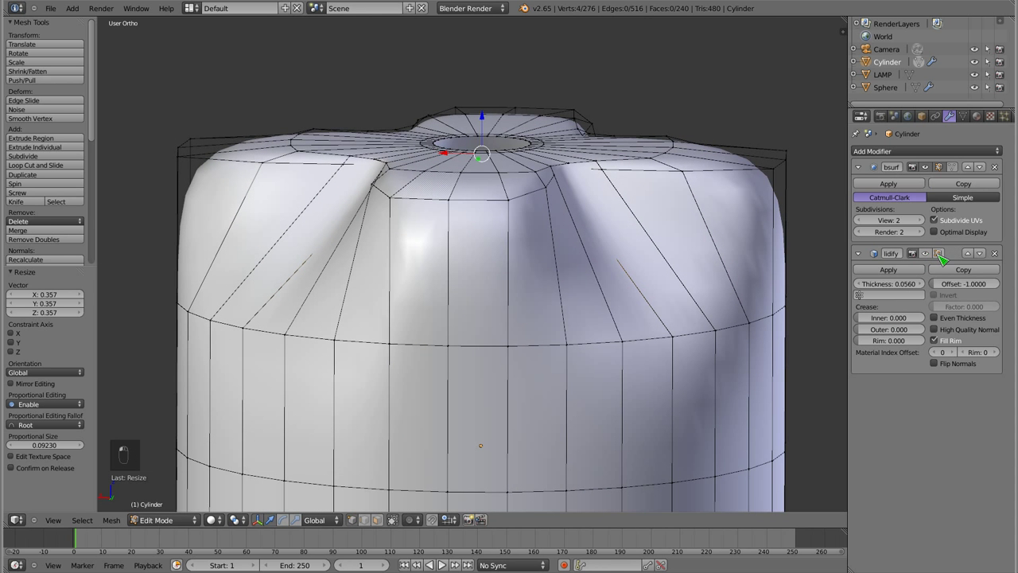
Slide the creased edges to even the crown and preview the smoothed cap in Object Mode.
key(Tab)
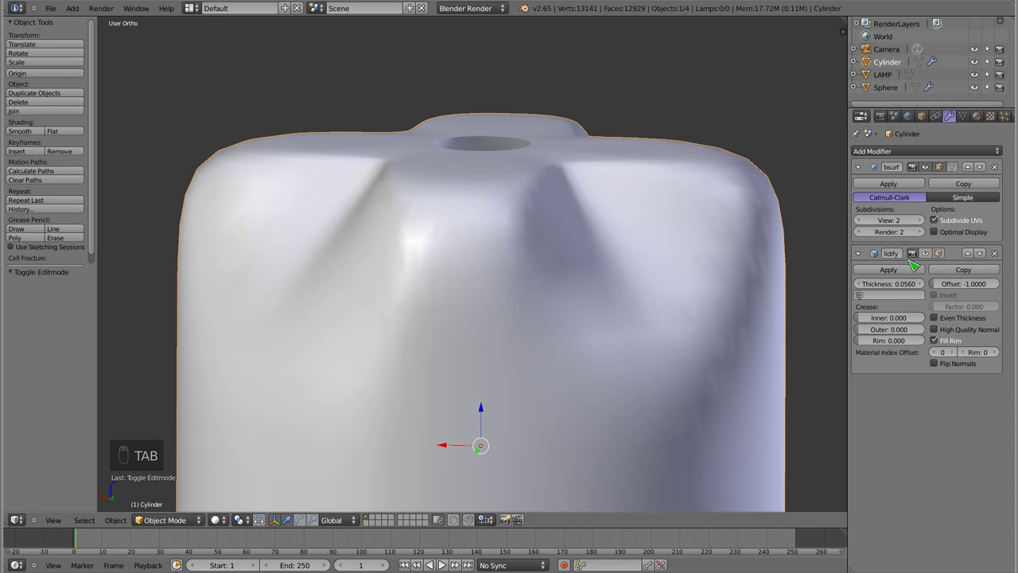
key(Tab)
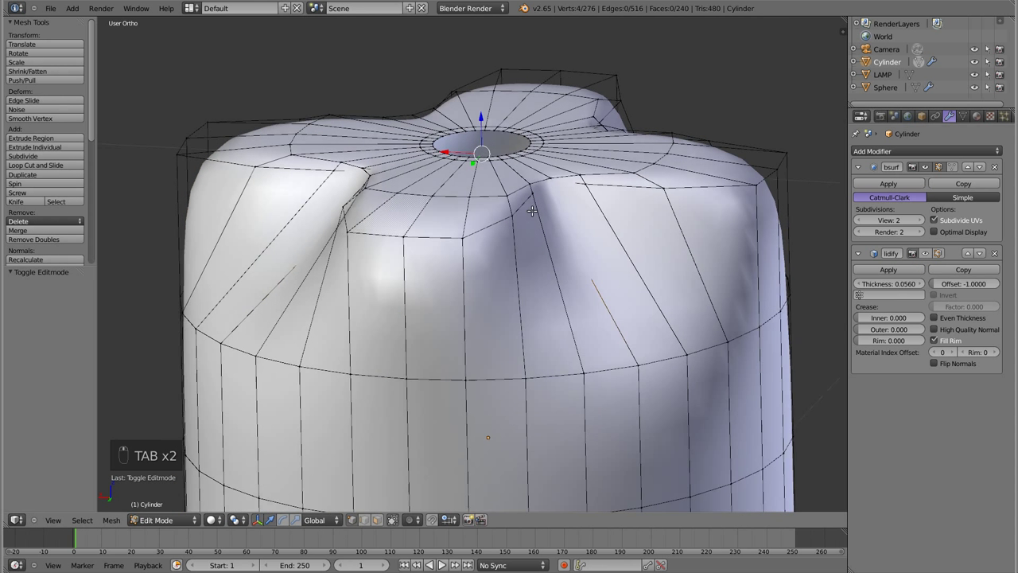
key(s)
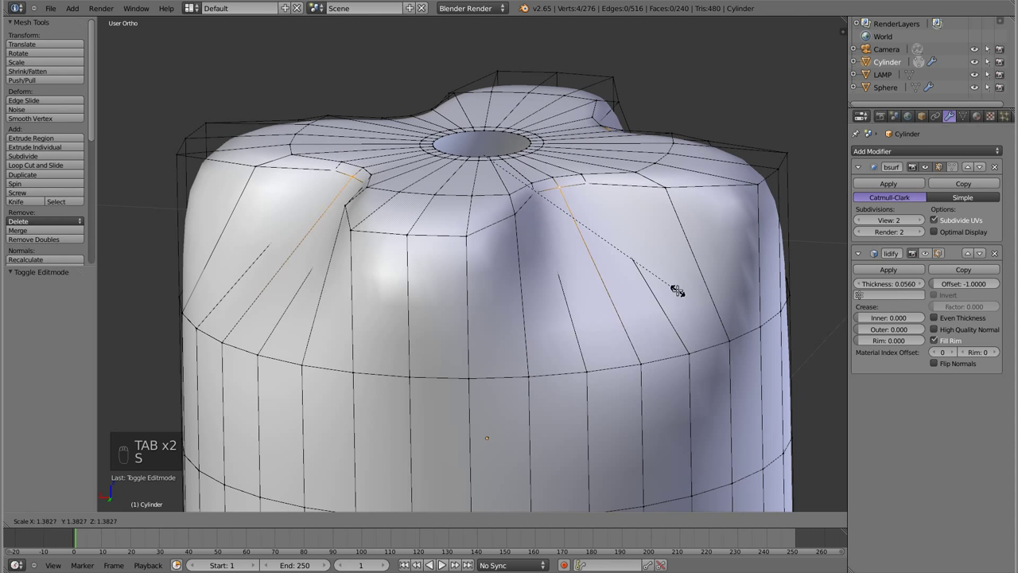
key(Tab)
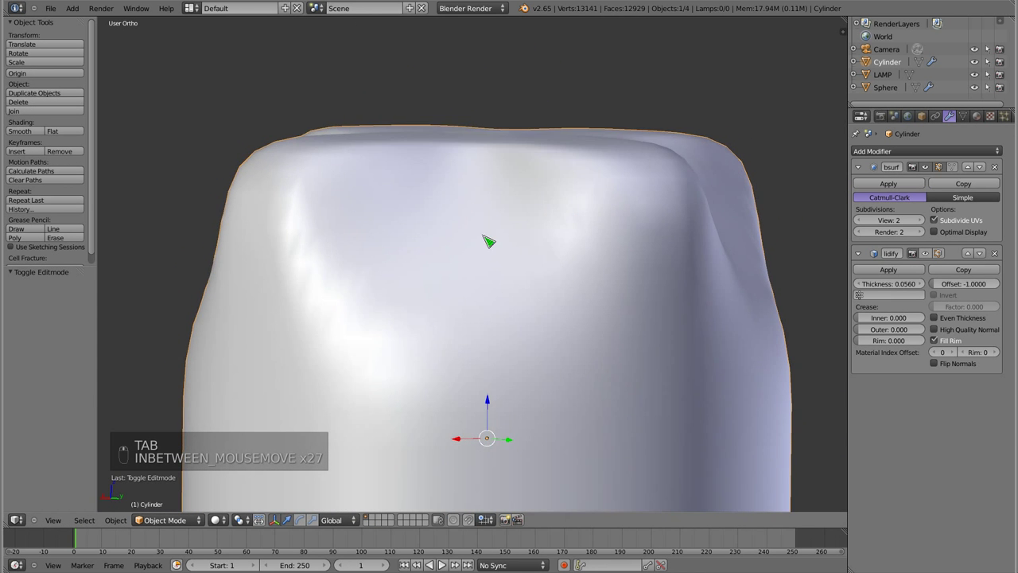
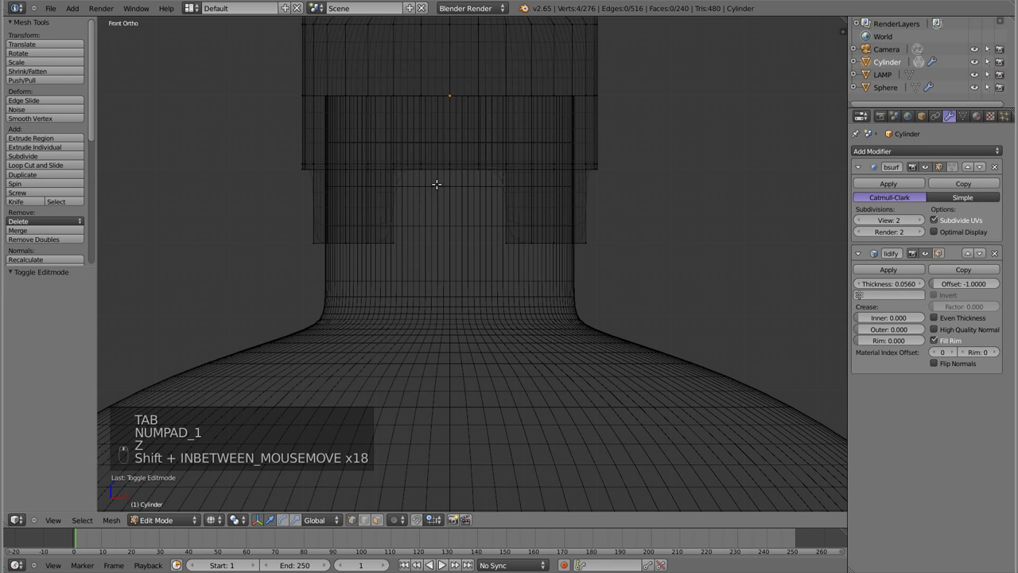
Select the cap tabs' bottom edges from the front and add loop cuts across the tabs.
key(a)
key(a)
key(b)
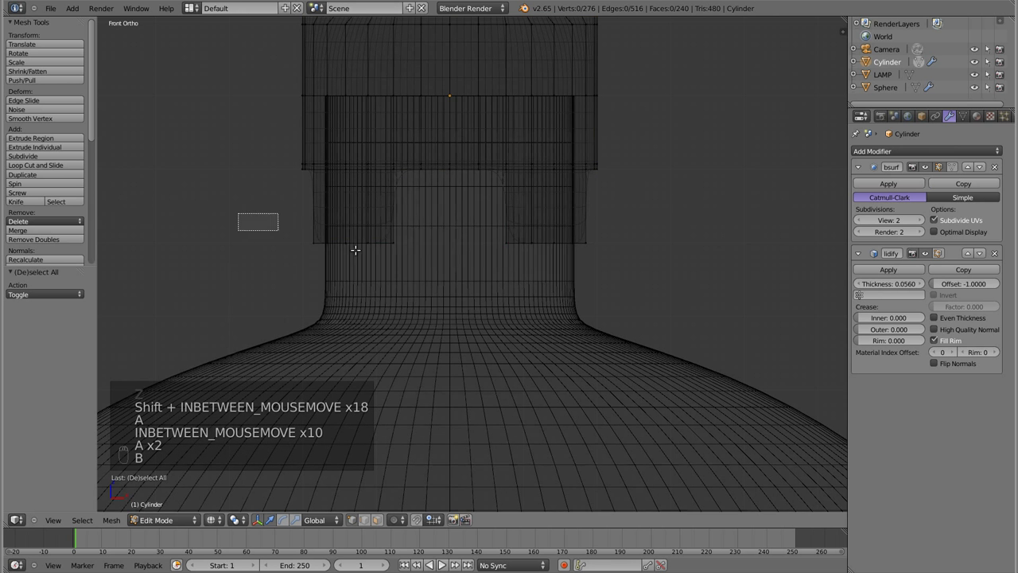
key(z)
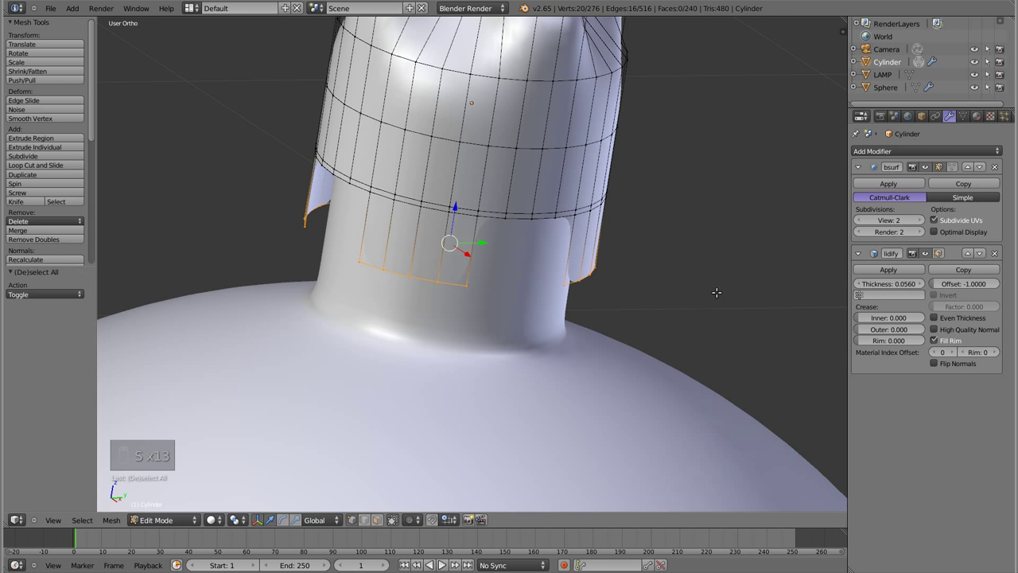
key(ctrl+r)
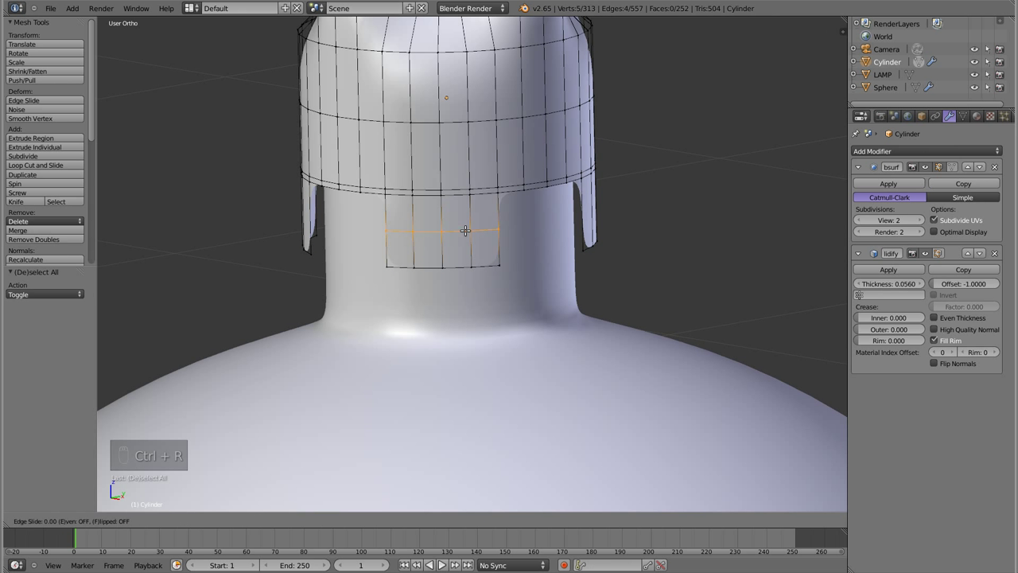
key(ctrl+r)
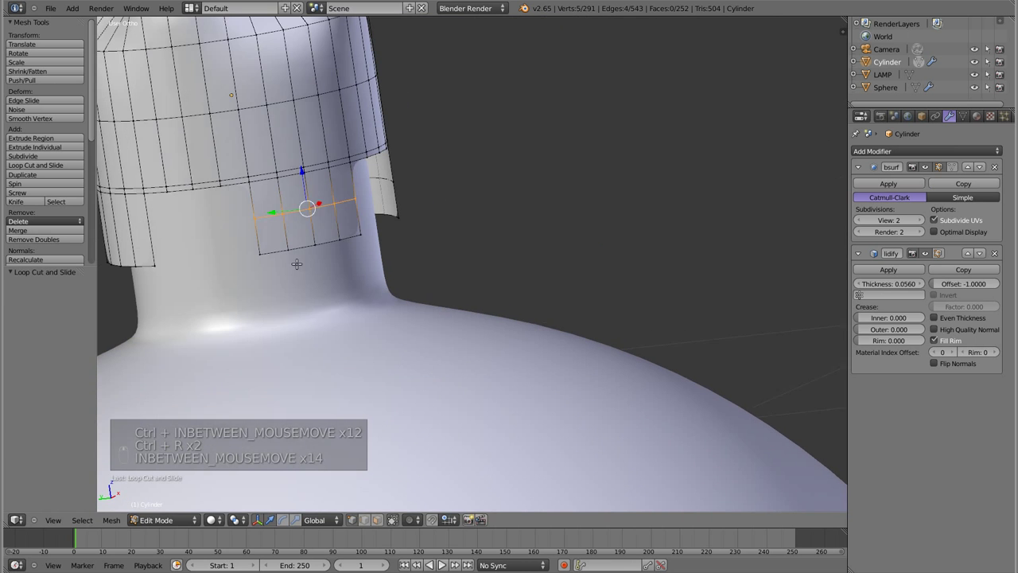
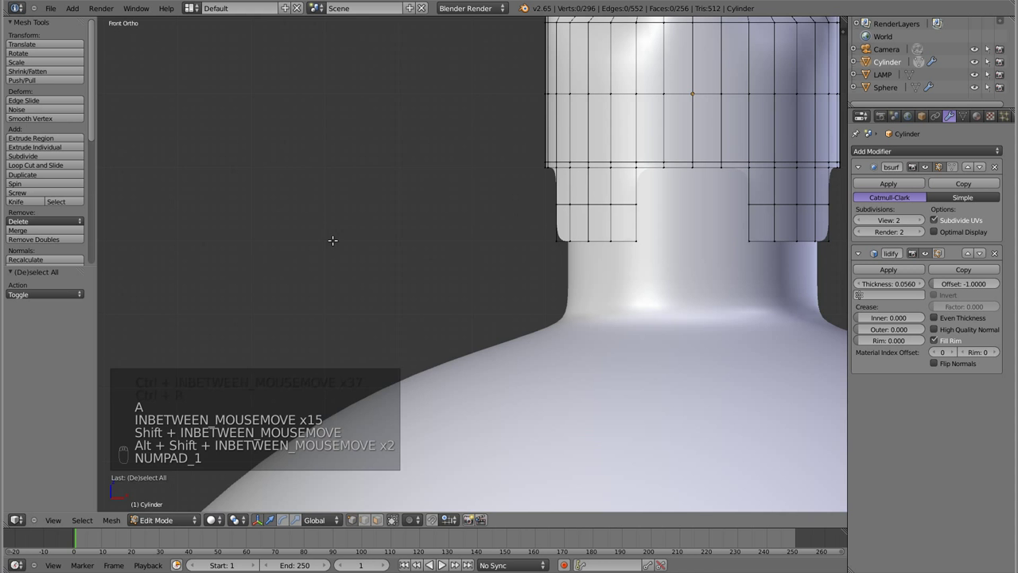
Flare the tabs' bottom edges outward, then scale the whole cap down to 0.904.
key(z)
key(b)
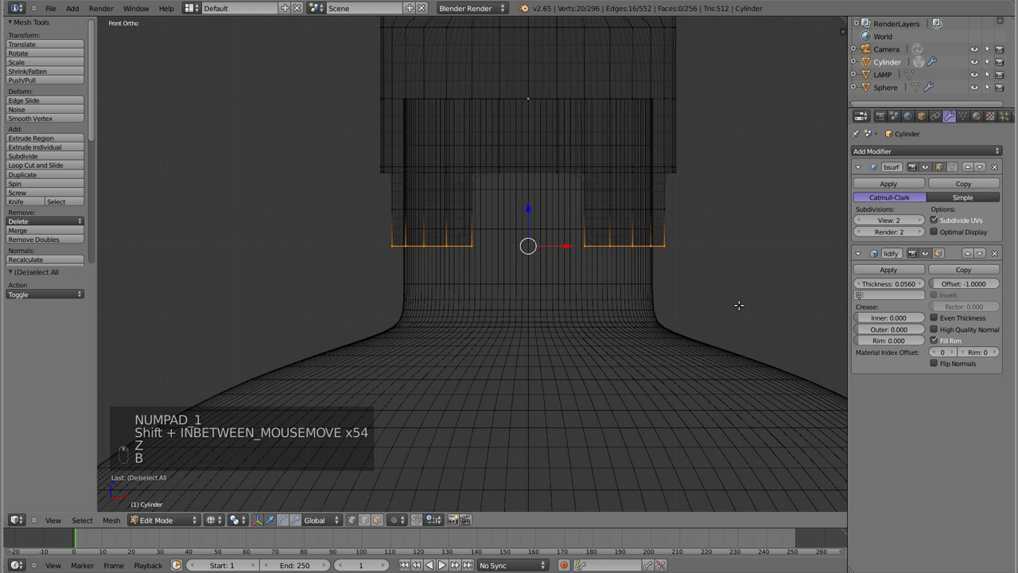
key(o)
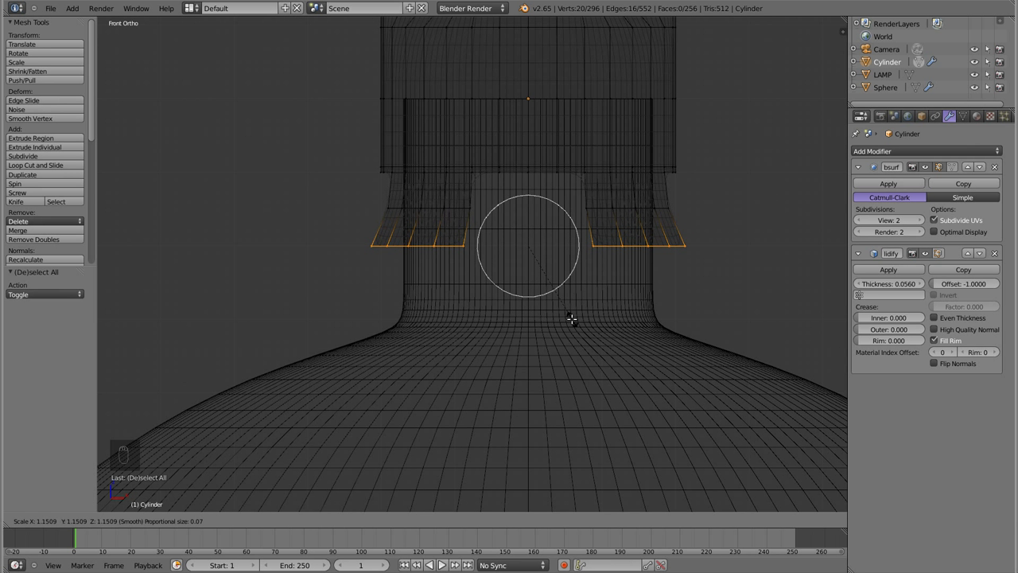
key(Tab)
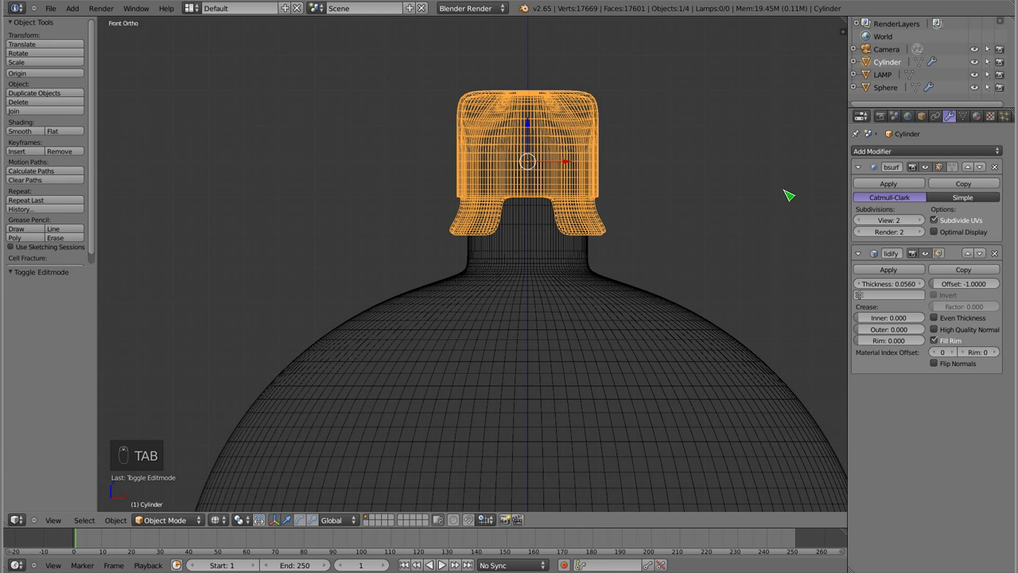
key(s)
key(z)
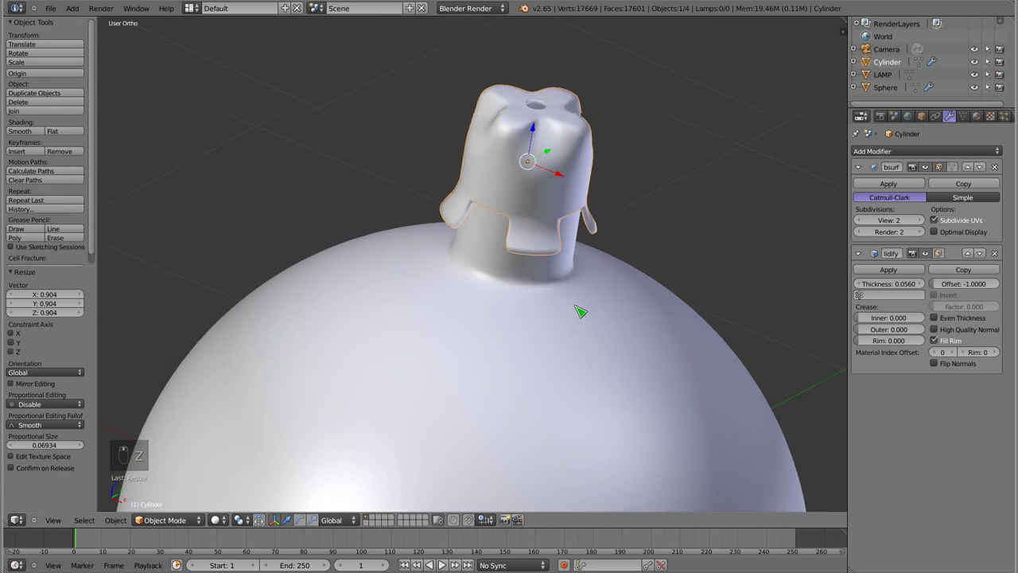
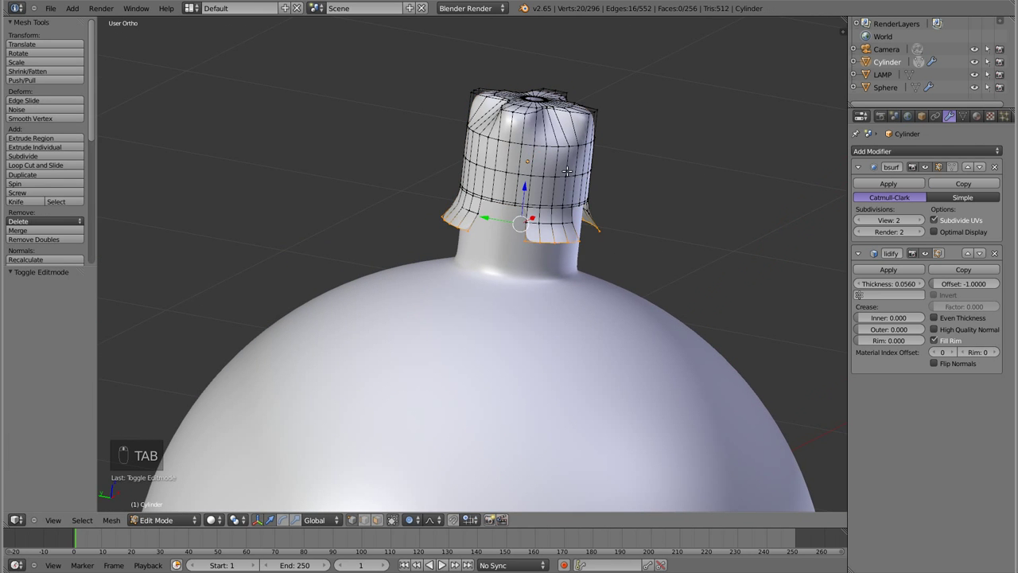
Box-select the ring near the cap's top in front wireframe view and widen it into a fuller crown.
key(a)
key(KP_1)
key(z)
key(a)
key(a)
key(b)
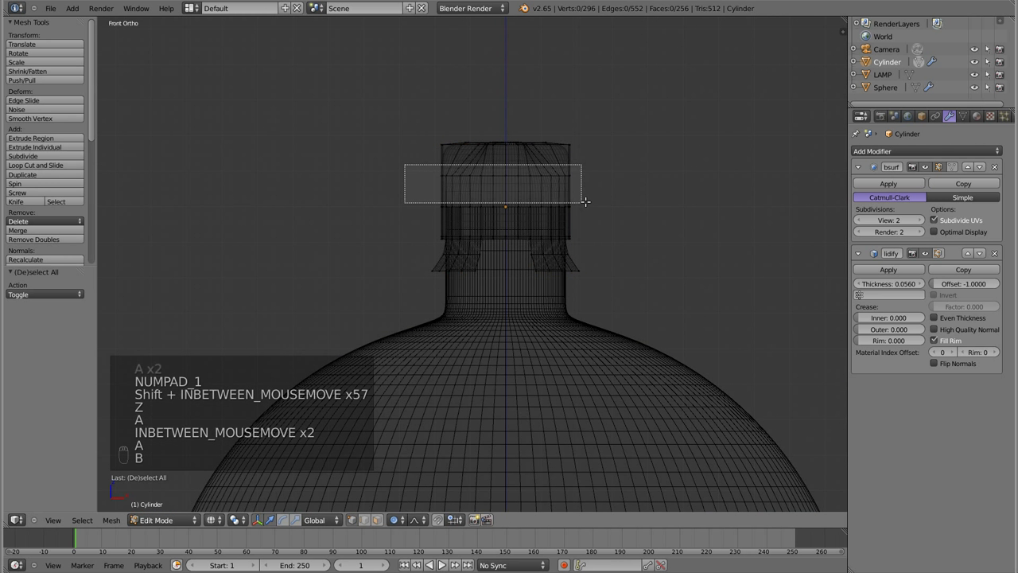
key(s)
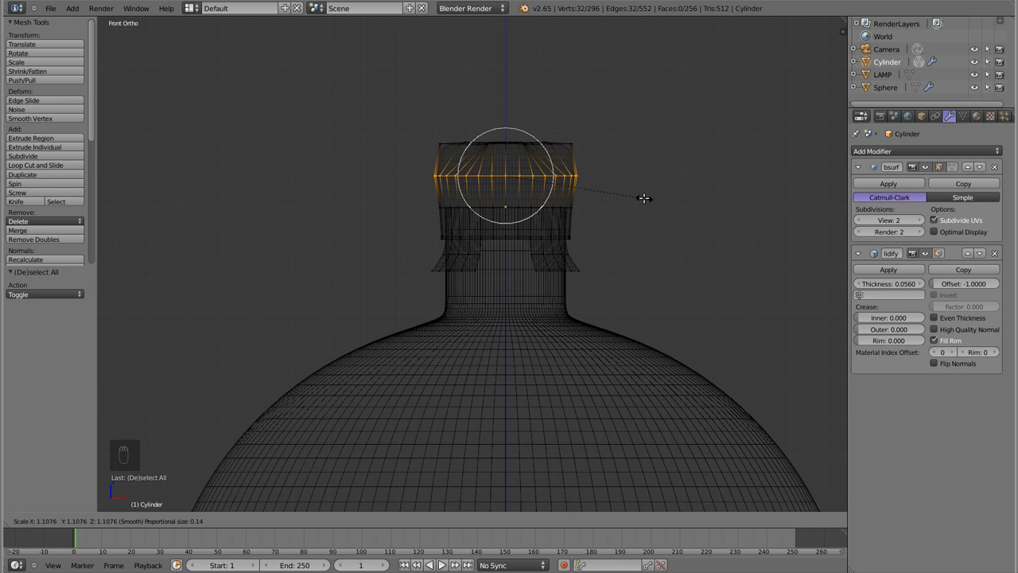
Move the cap down along Z so it sits on the bauble.
key(Tab)
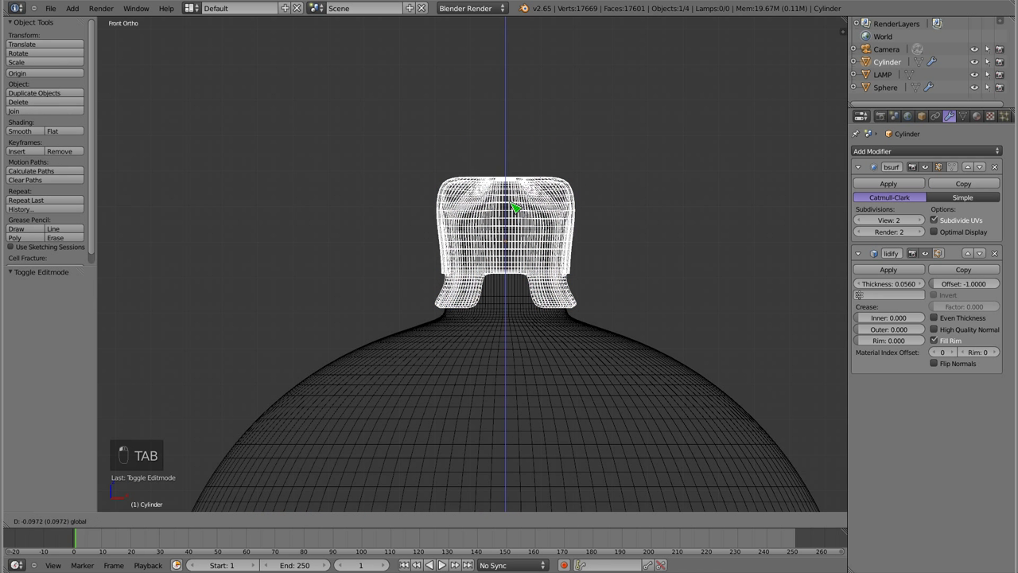
key(z)
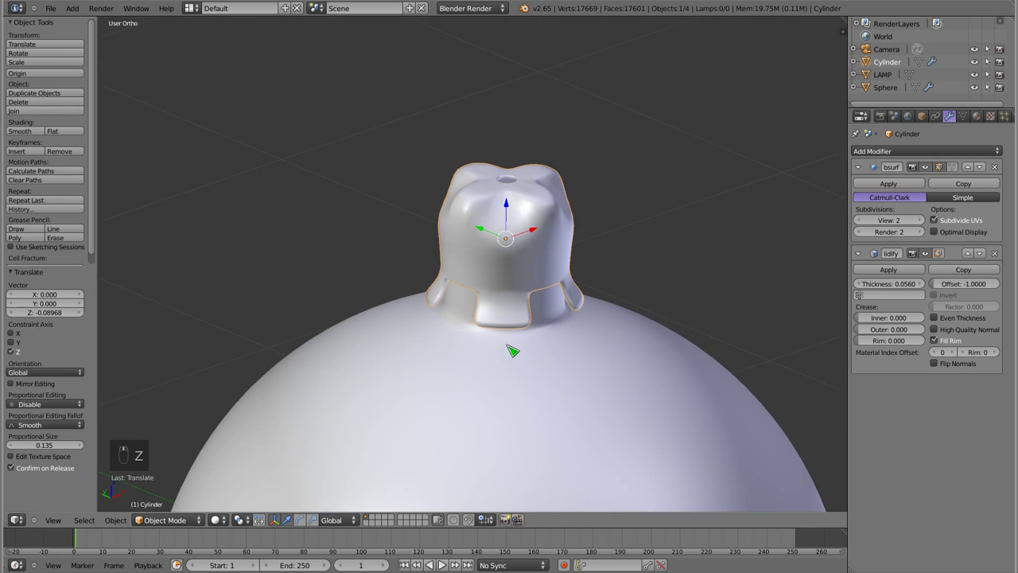
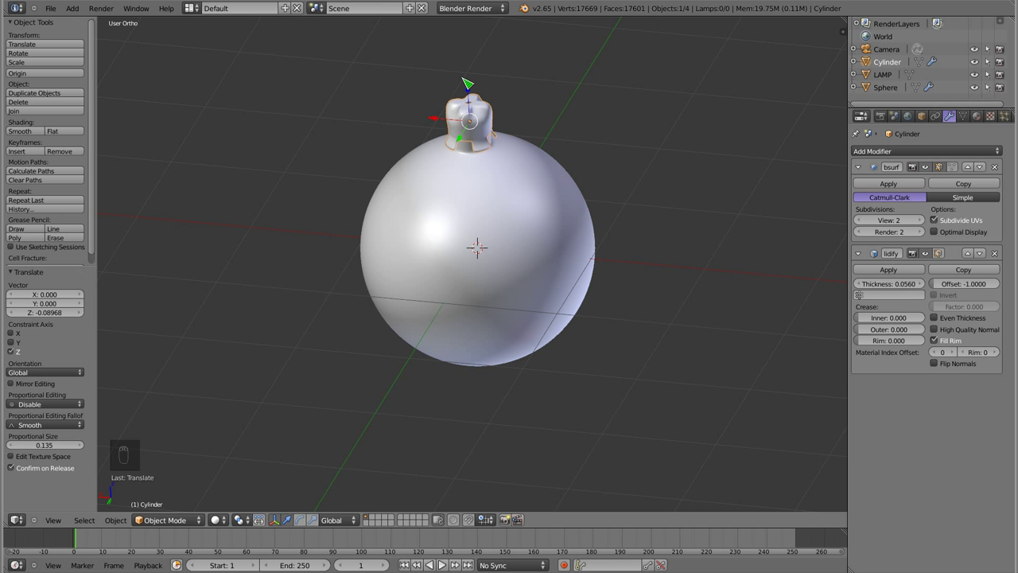
Add a path curve, rotate it -90° upright, raise it 3.5 units and check it through the camera.
key(KP_0)
key(KP_1)
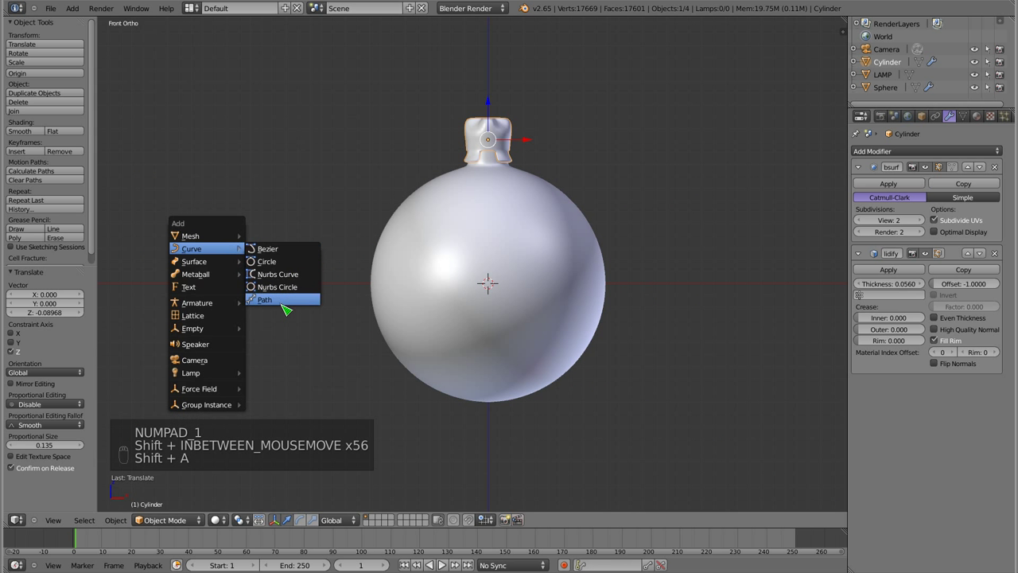
key(g)
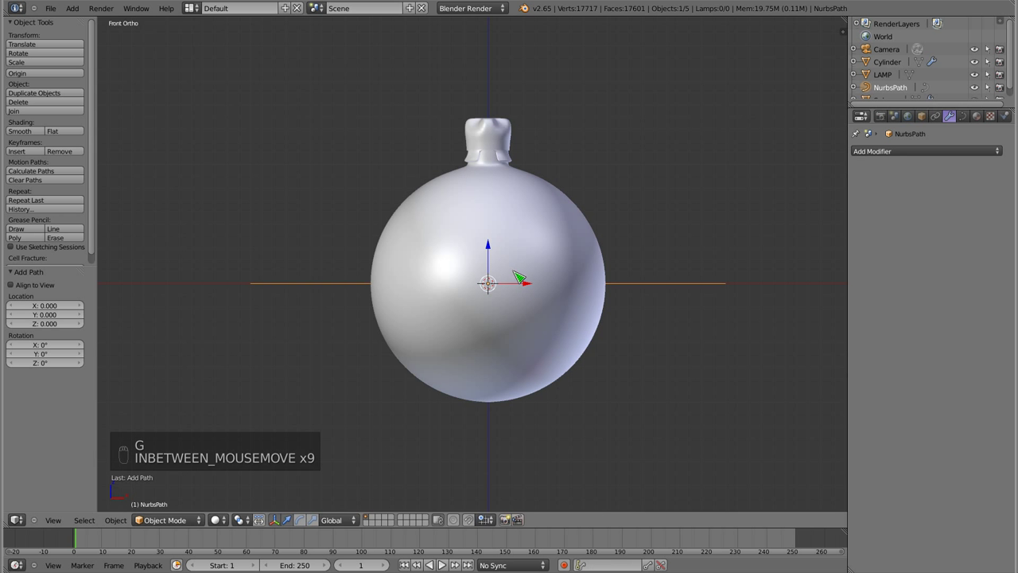
key(r)
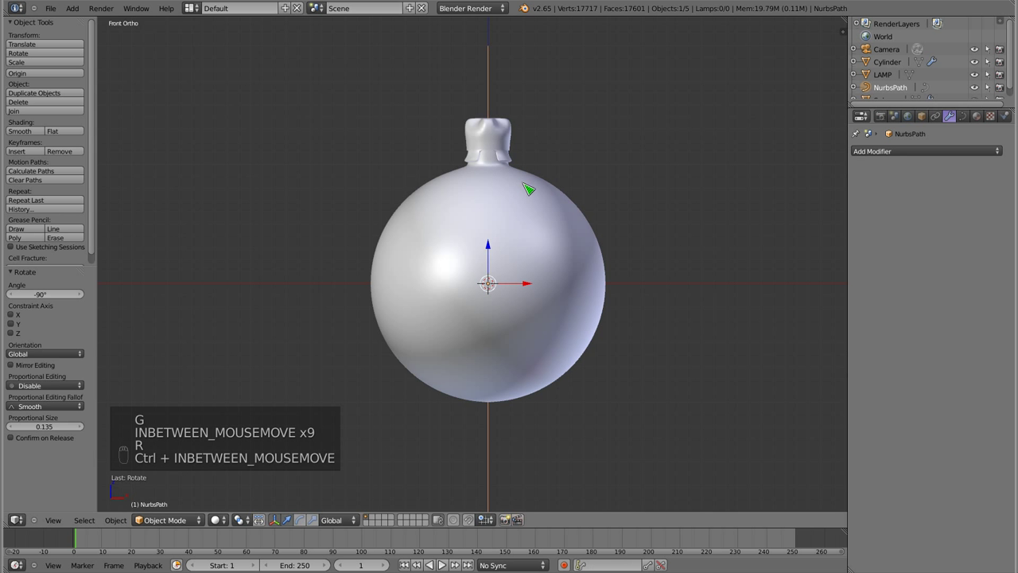
key(g)
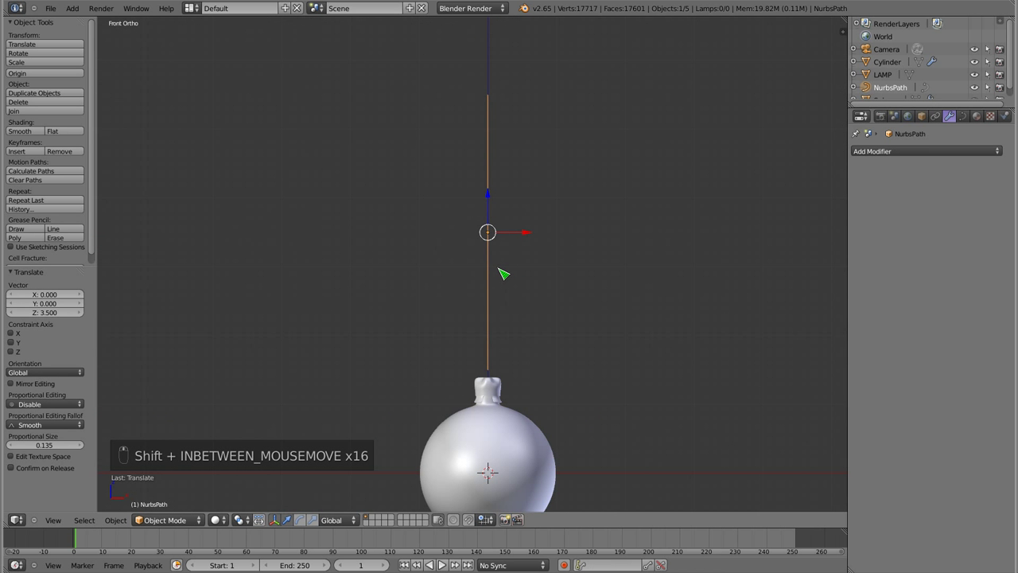
key(KP_0)
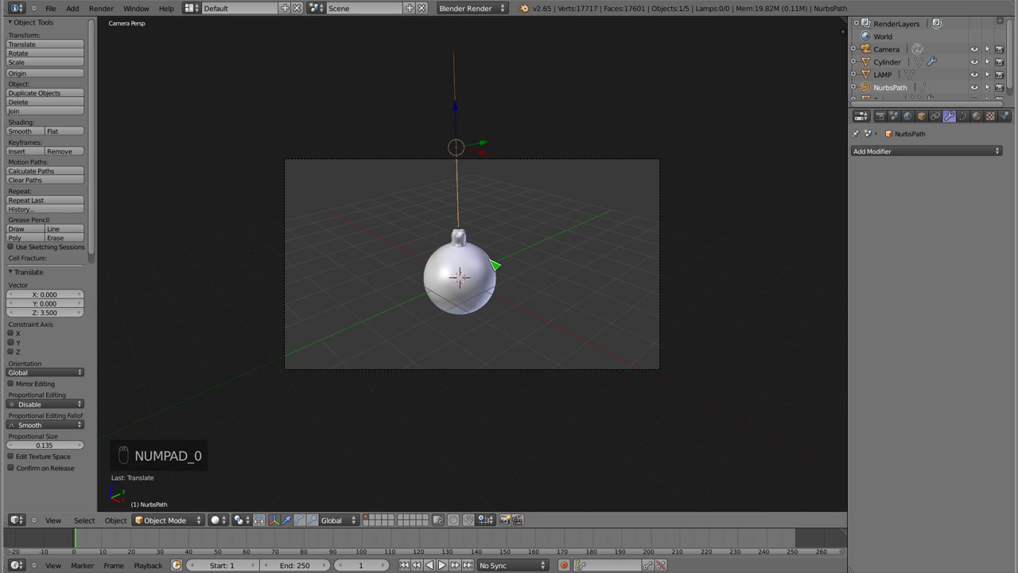
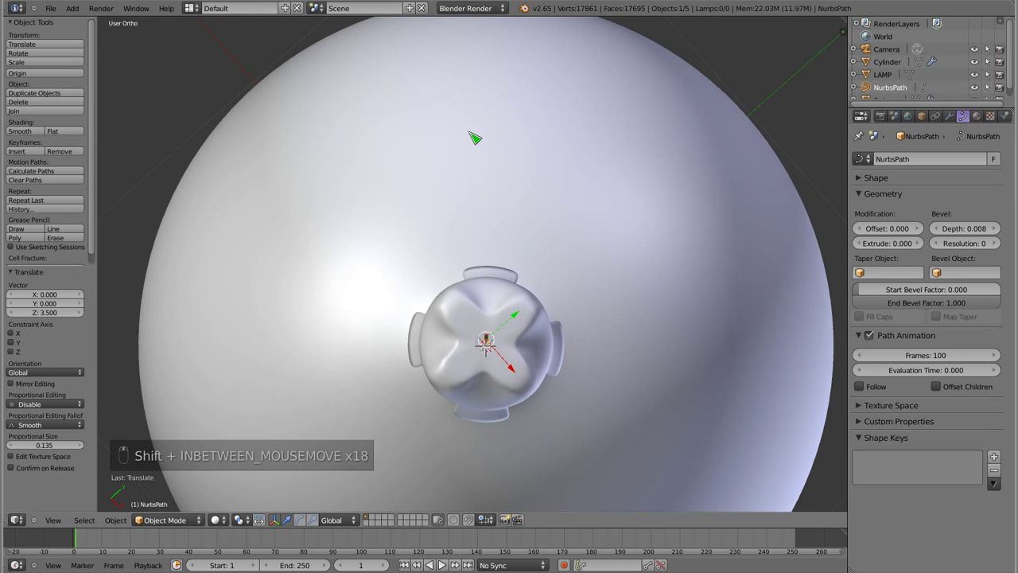
Give the path bevel depth 0.0236 with resolution 5 and inspect the tube from several angles.
middle_click(498, 348)
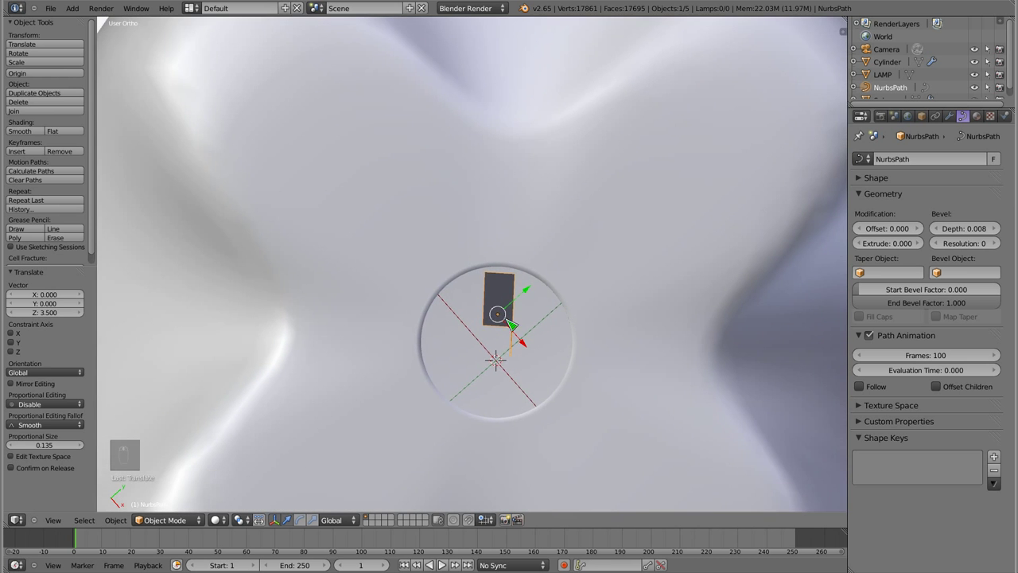
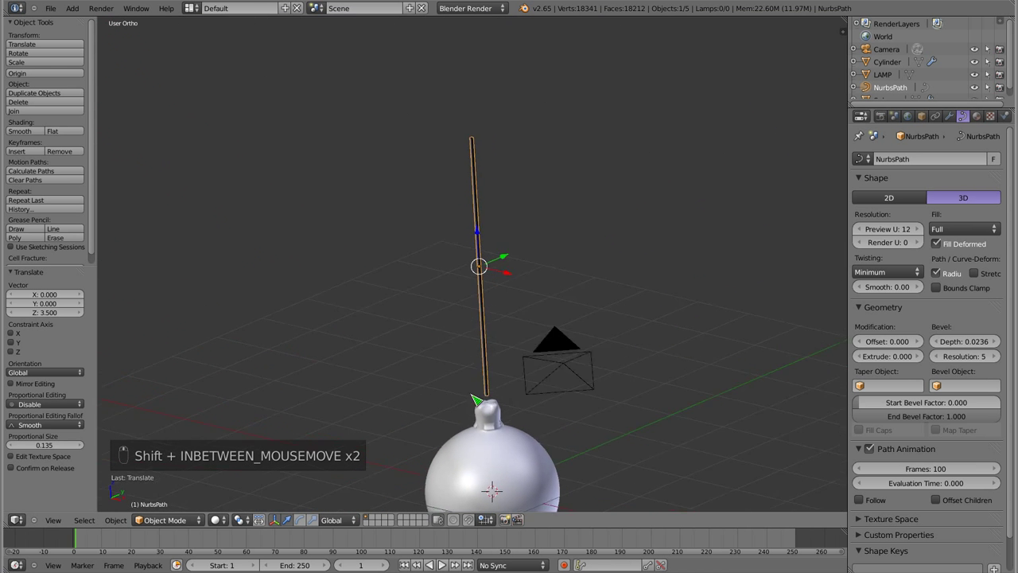
key(KP_1)
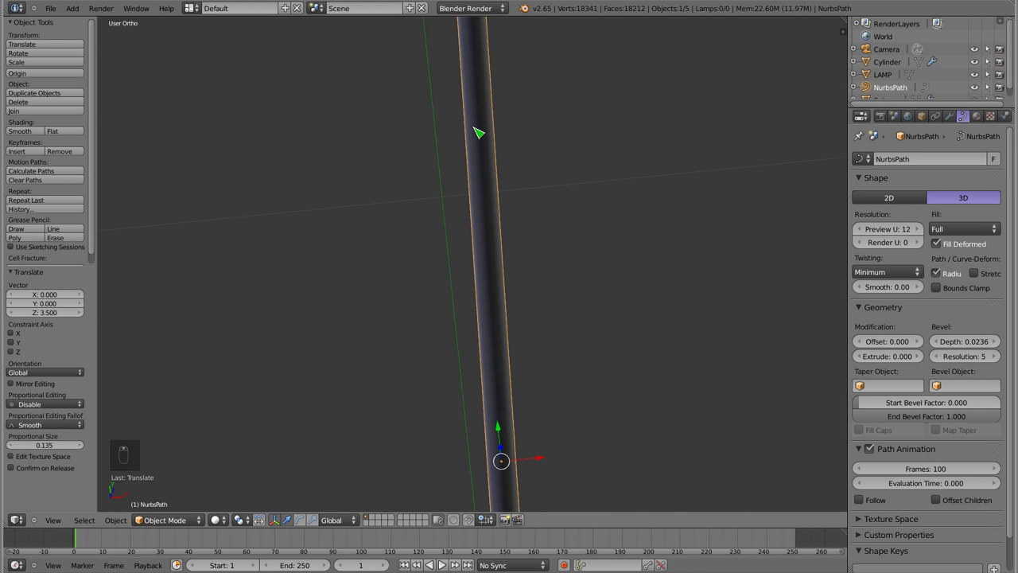
key(s)
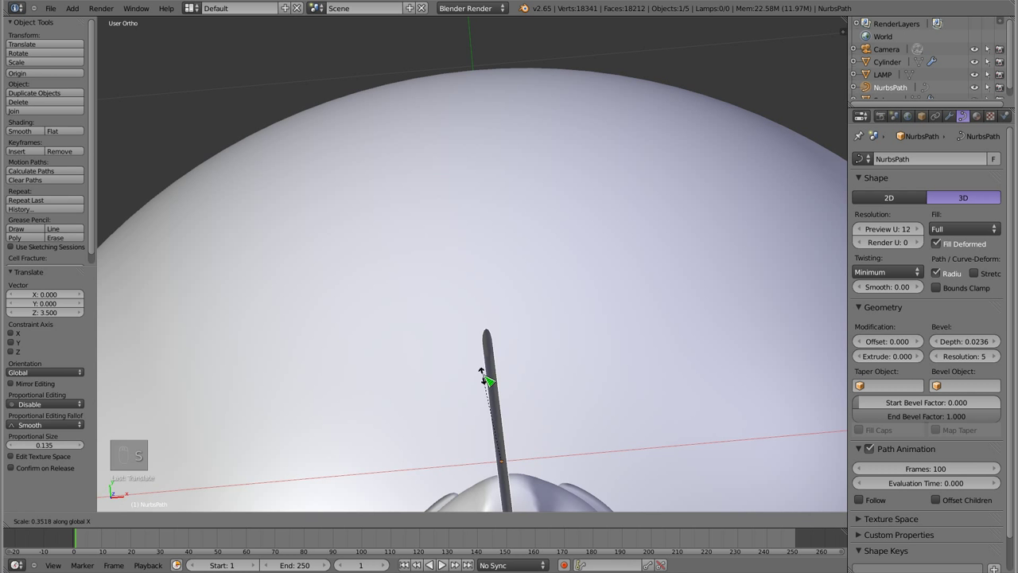
Edit the path so its lower end point reaches down into the bauble.
key(Tab)
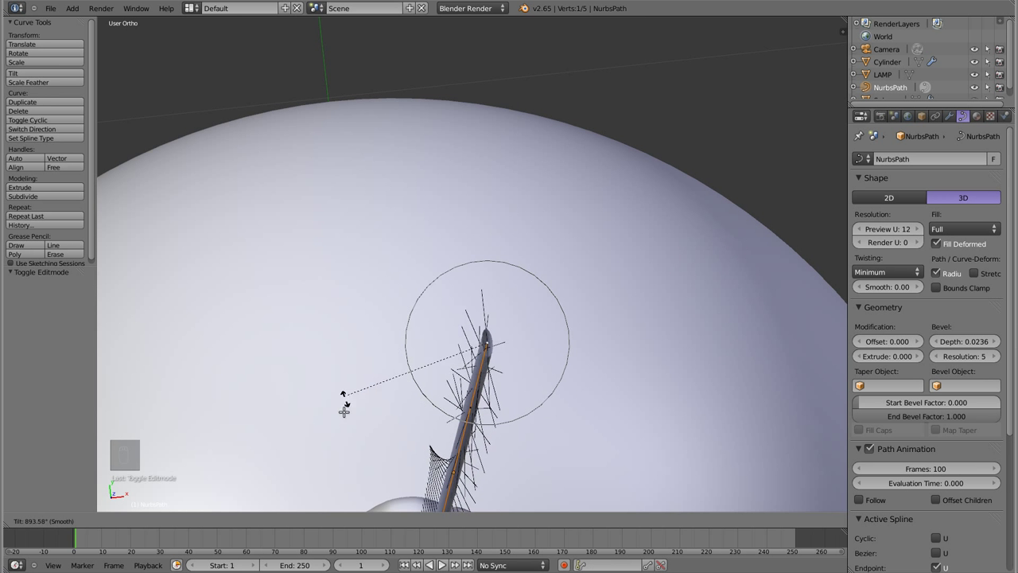
key(ctrl+z)
key(Tab)
key(ctrl+z)
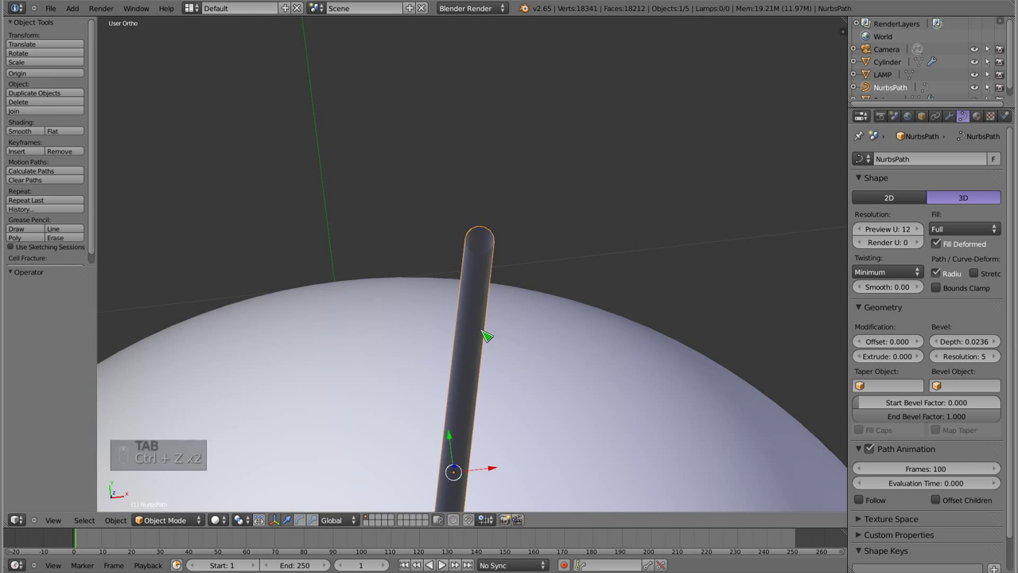
Add a Bezier circle, raise it 3 units beside the tube and shrink it small.
key(shift+a)
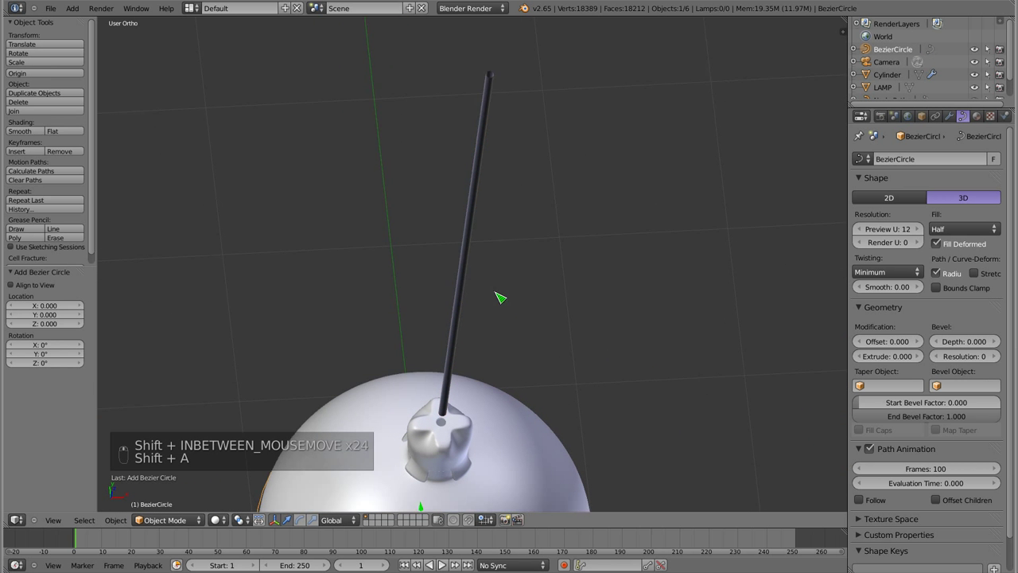
key(z)
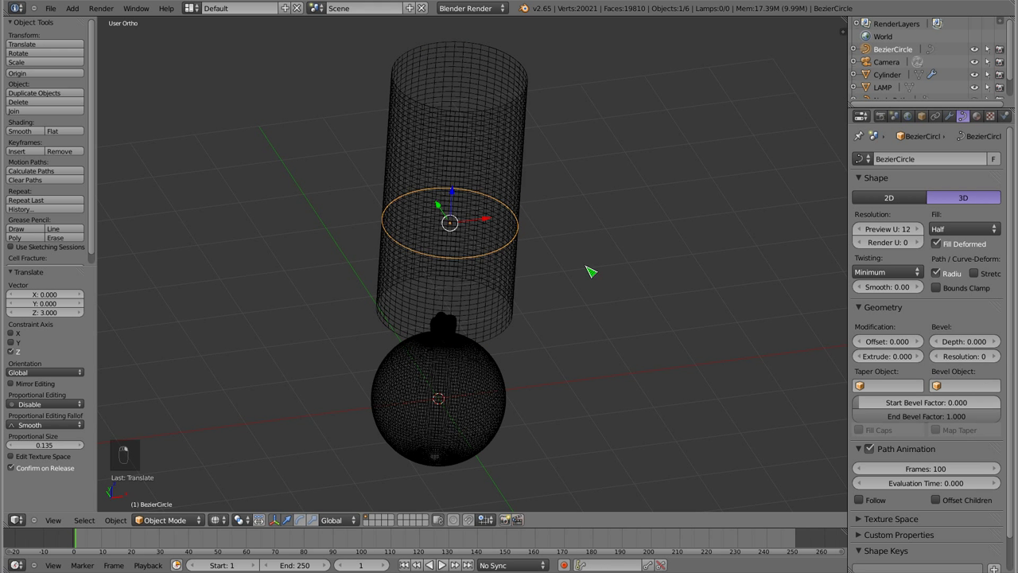
key(s)
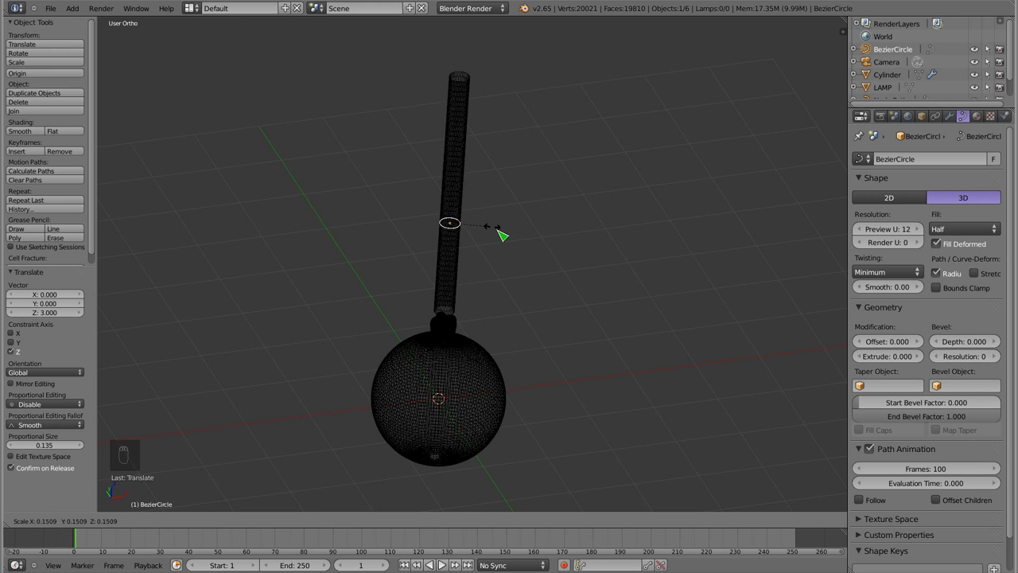
Squash the circle's points along Z into a narrow, flattened oval profile.
key(Tab)
key(s)
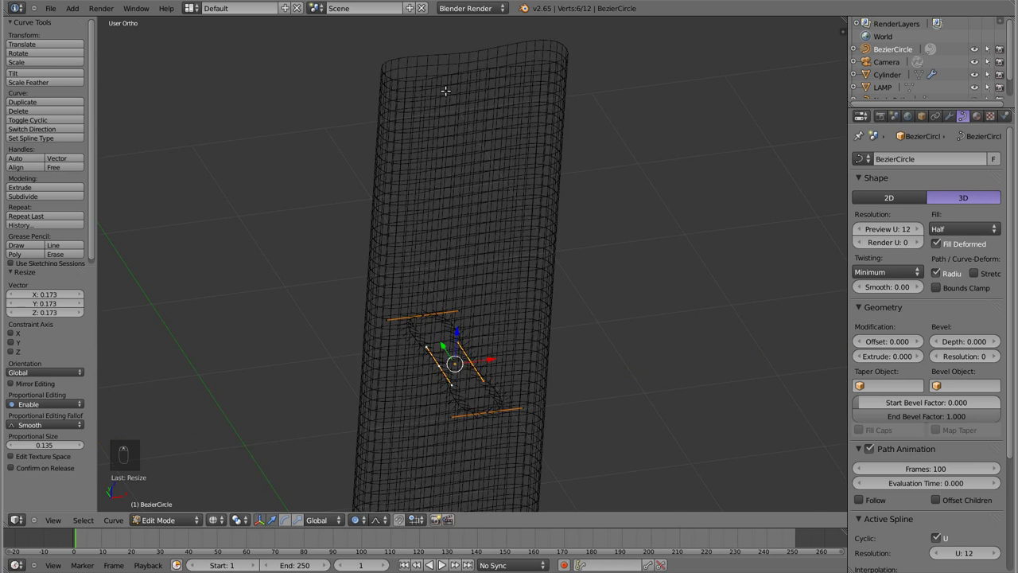
key(z)
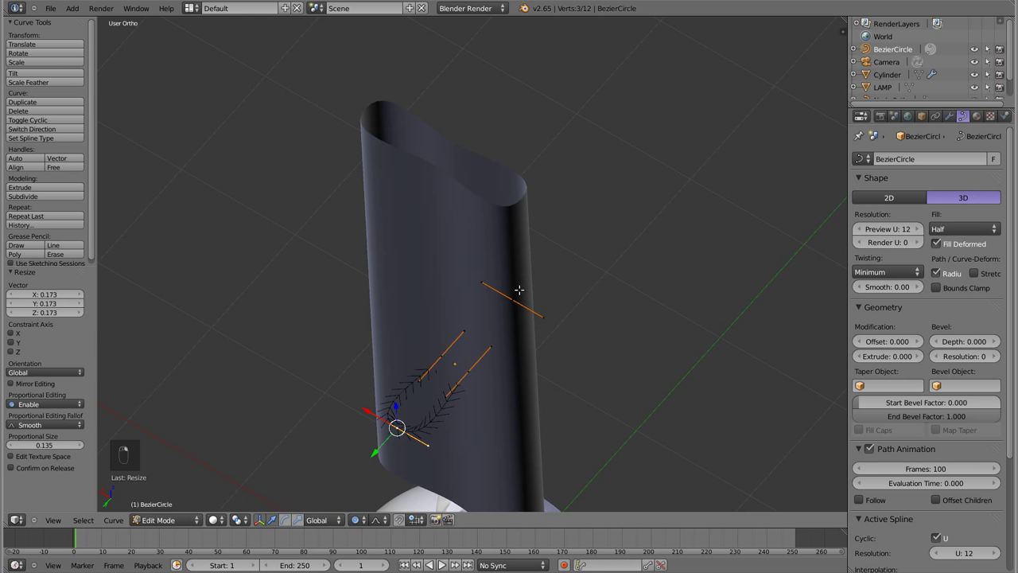
key(s)
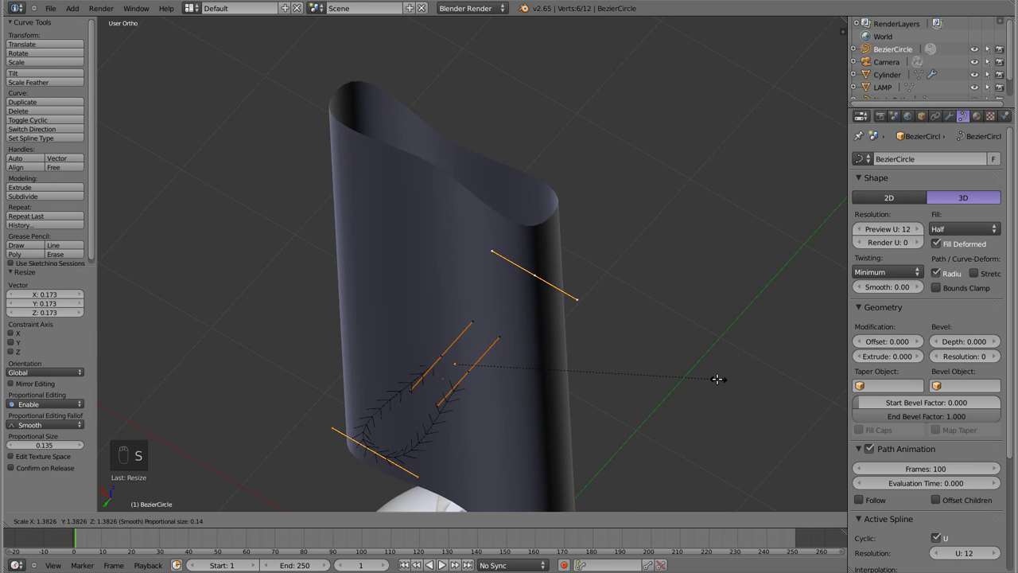
key(Tab)
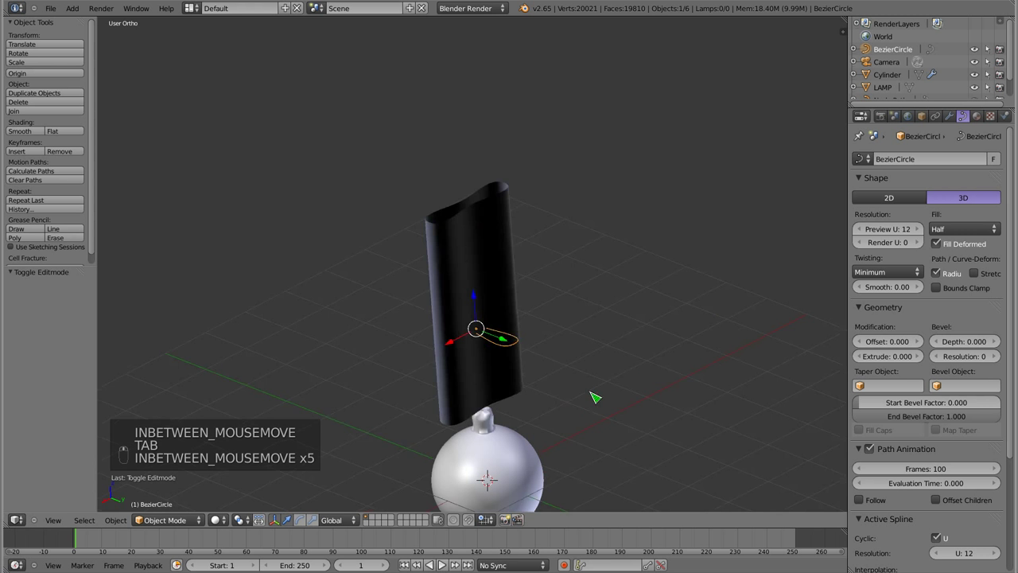
Set the flattened circle as the rod's Bevel Object and remove an extra path point.
key(s)
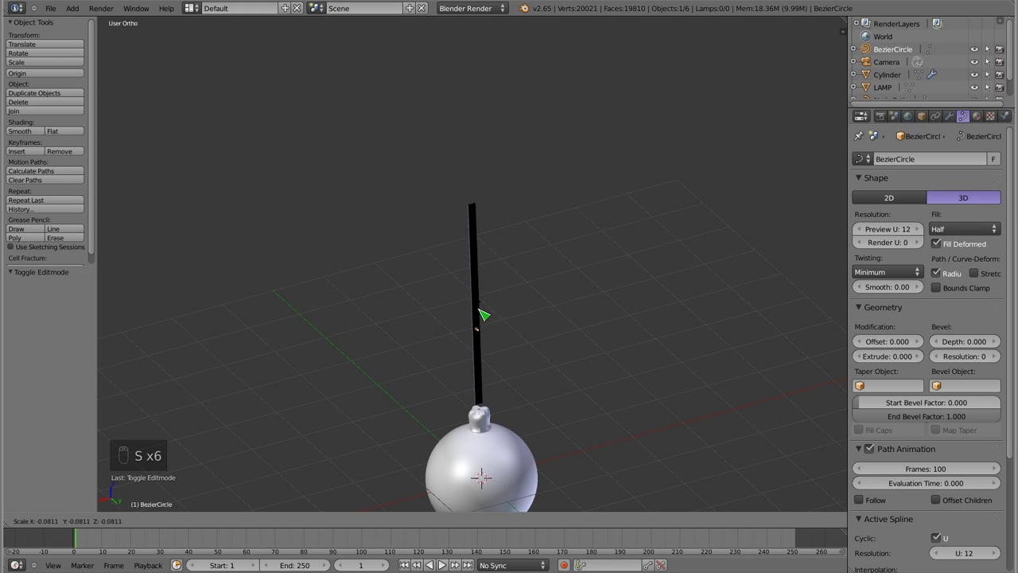
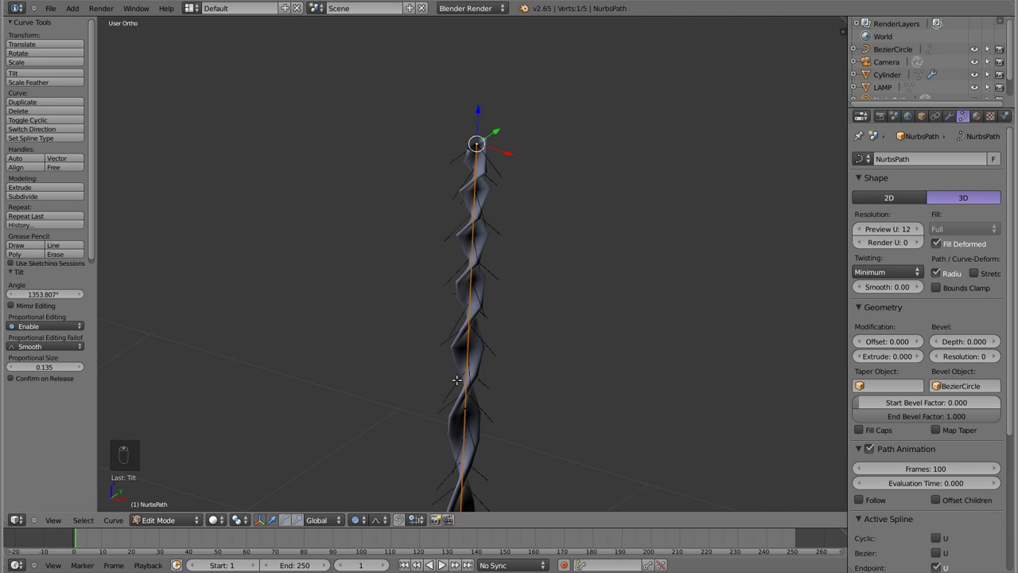
key(Tab)
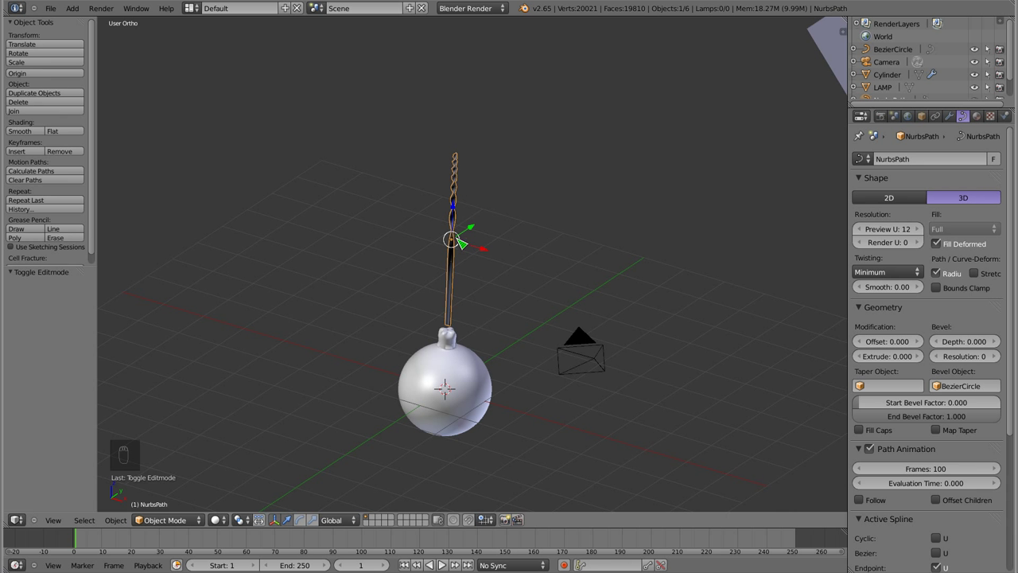
key(Tab)
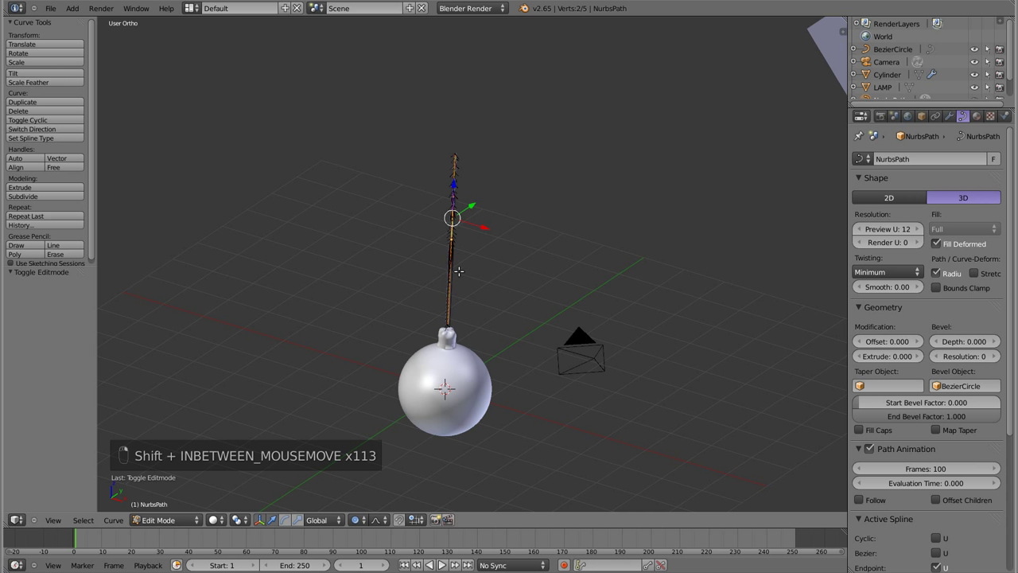
key(x)
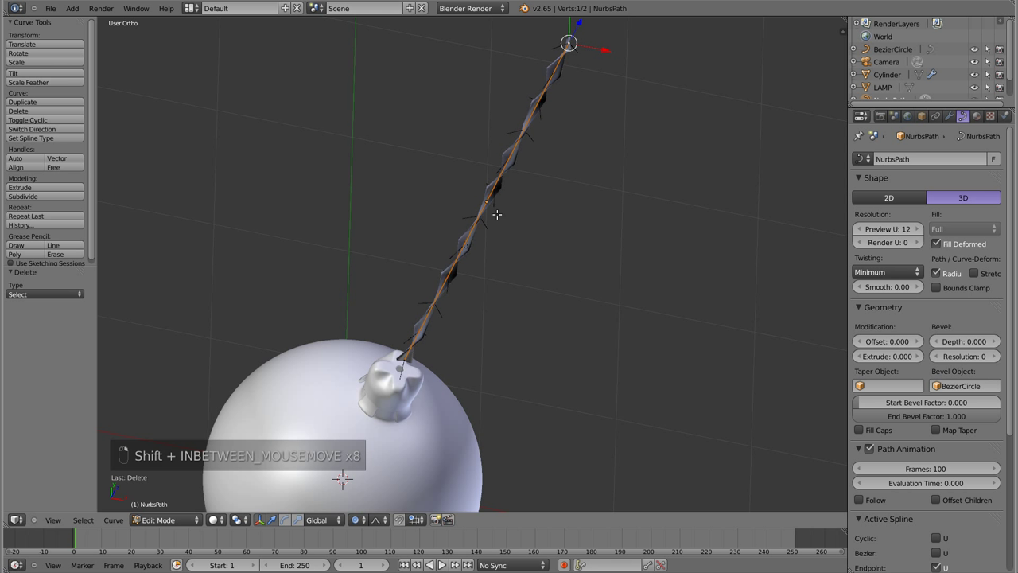
Tilt the path's points with Ctrl+T into a tight spiral at Preview U 64 and lower the rod onto the cap.
key(g)
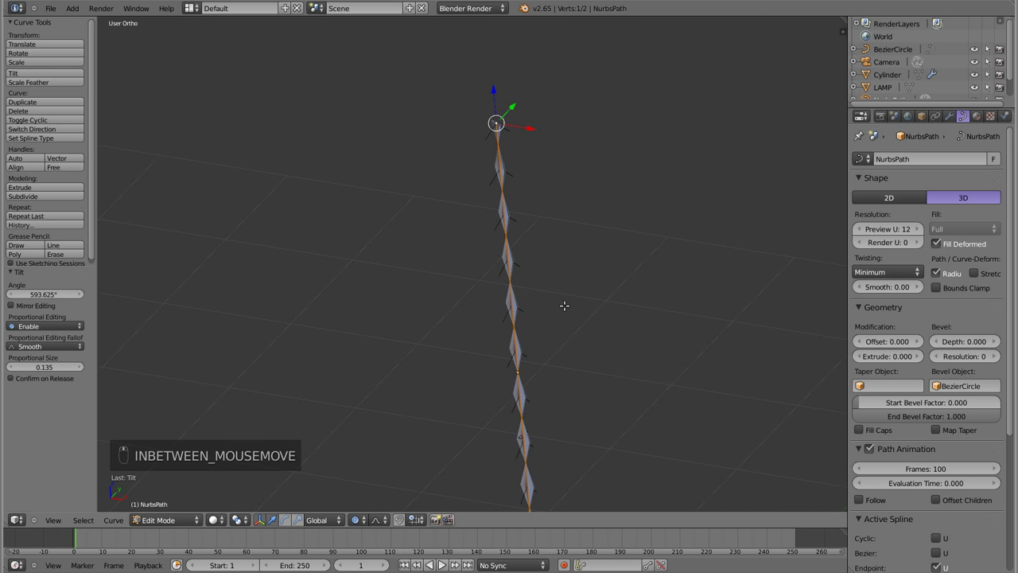
key(ctrl+t)
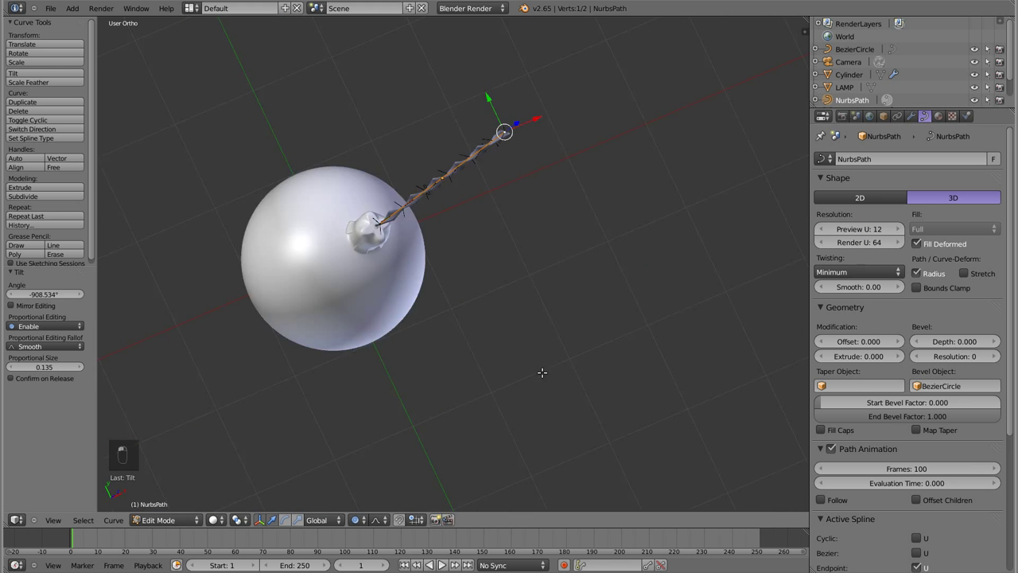
key(KP_1)
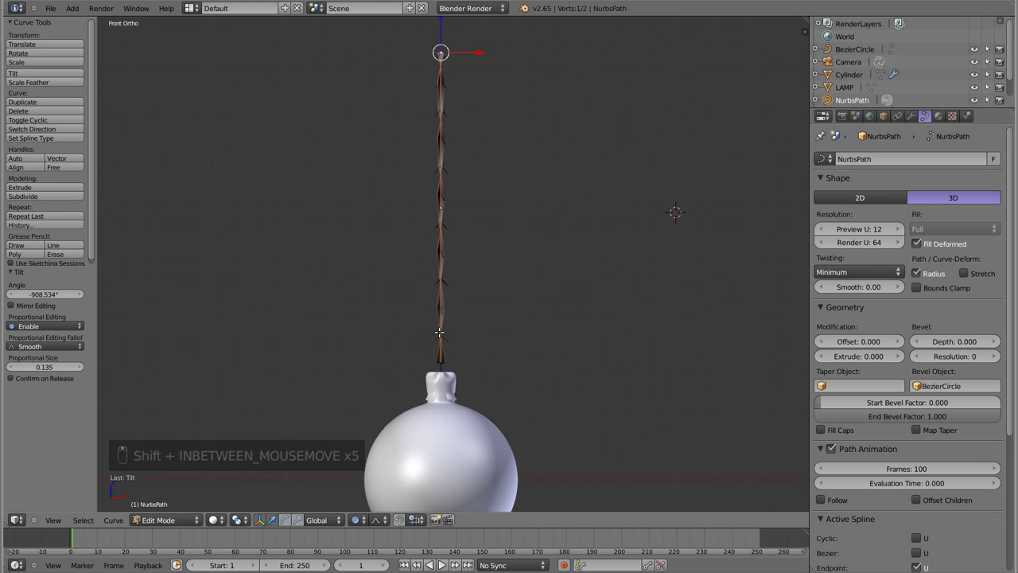
key(Tab)
key(s)
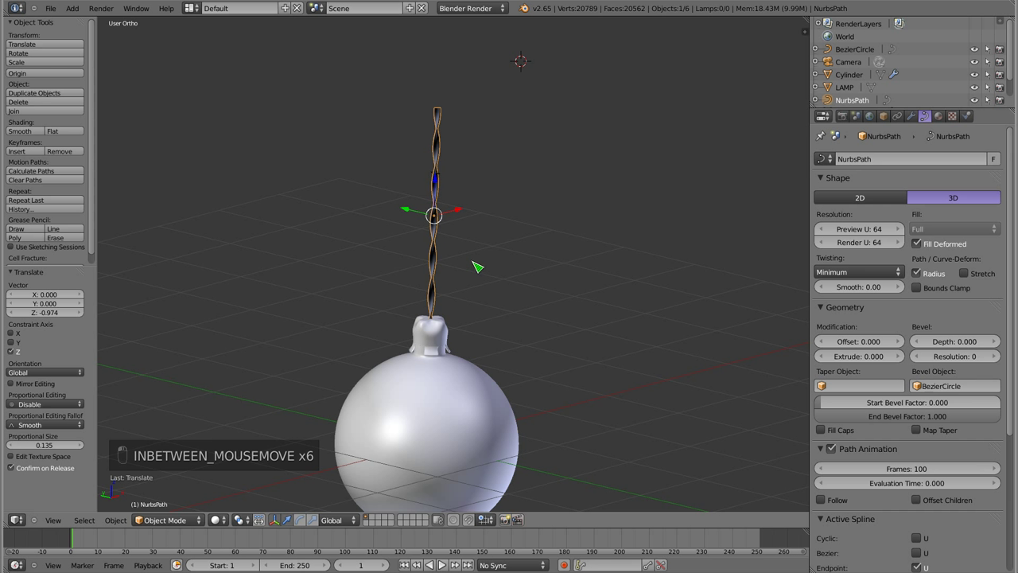
Convert the twisted rod to a mesh with Alt+C and add a Curve deform modifier to it.
key(alt+c)
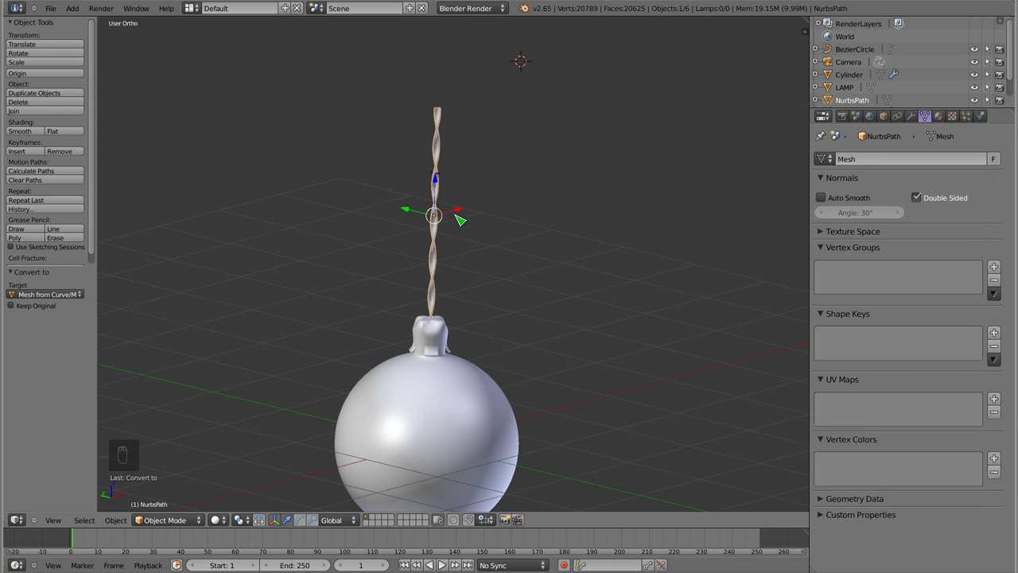
key(Tab)
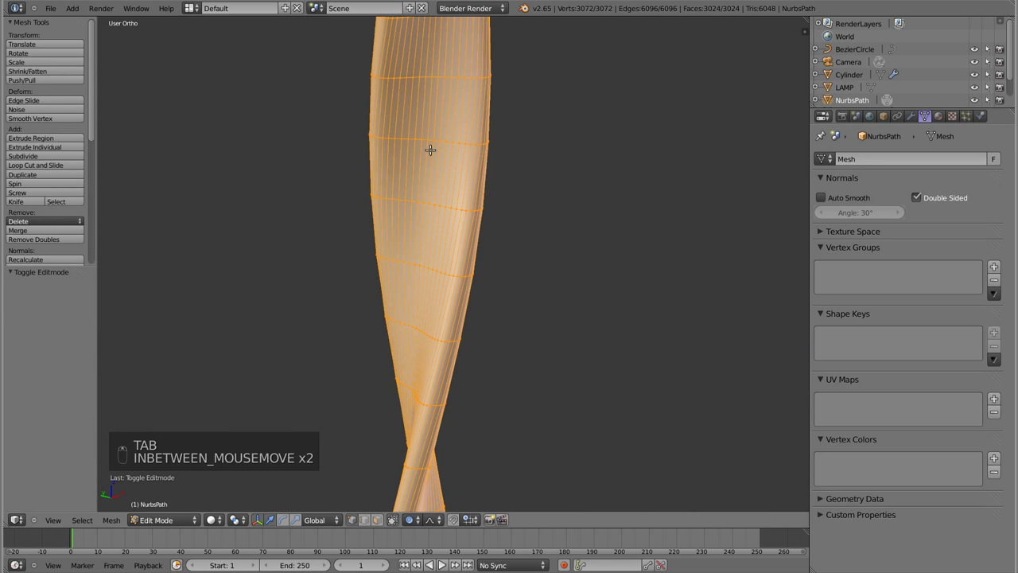
key(Tab)
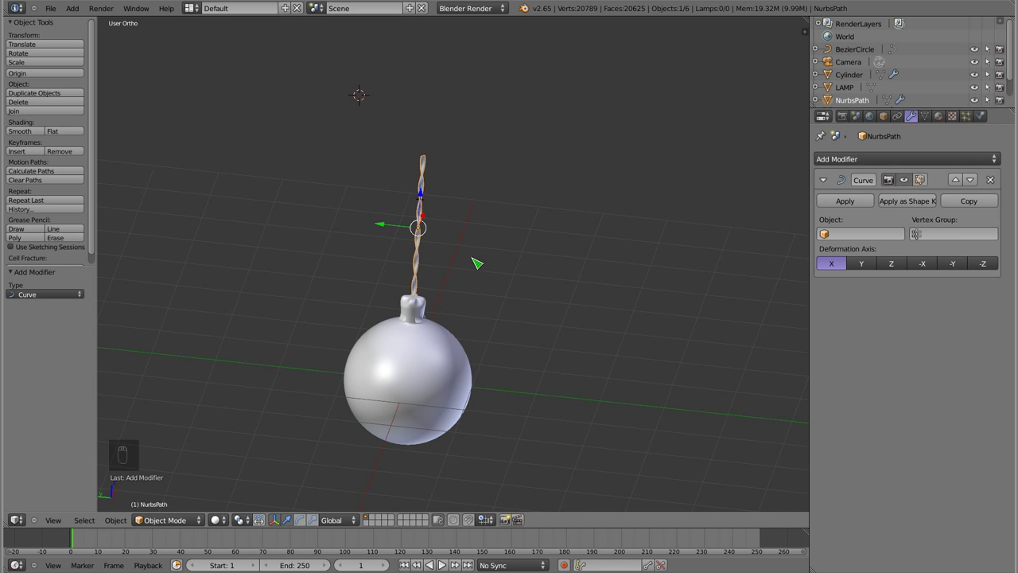
Add a new guide path, rotate it -90° upright, set it as the Curve modifier object and align it with the cord.
key(KP_1)
key(shift+a)
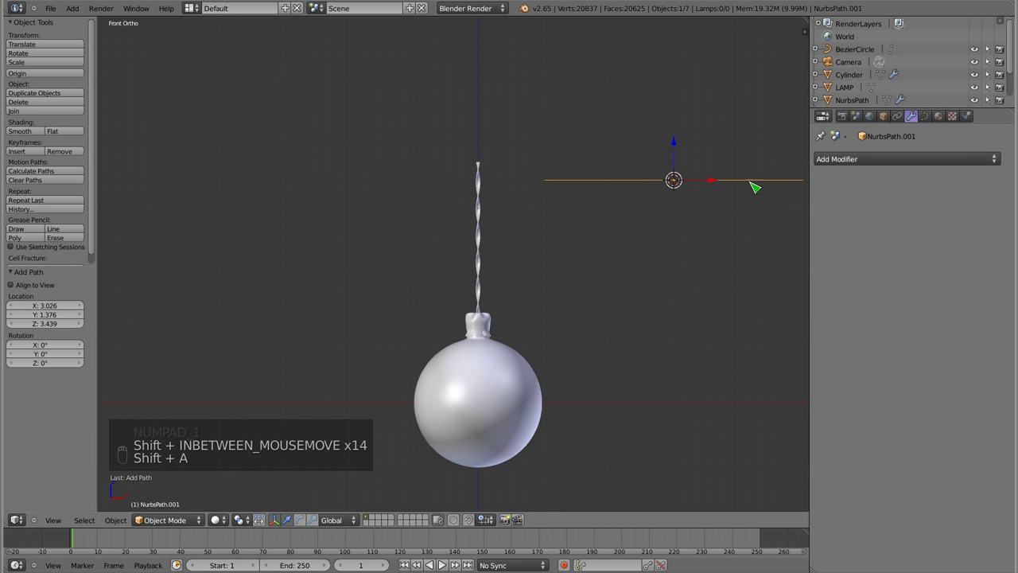
key(g)
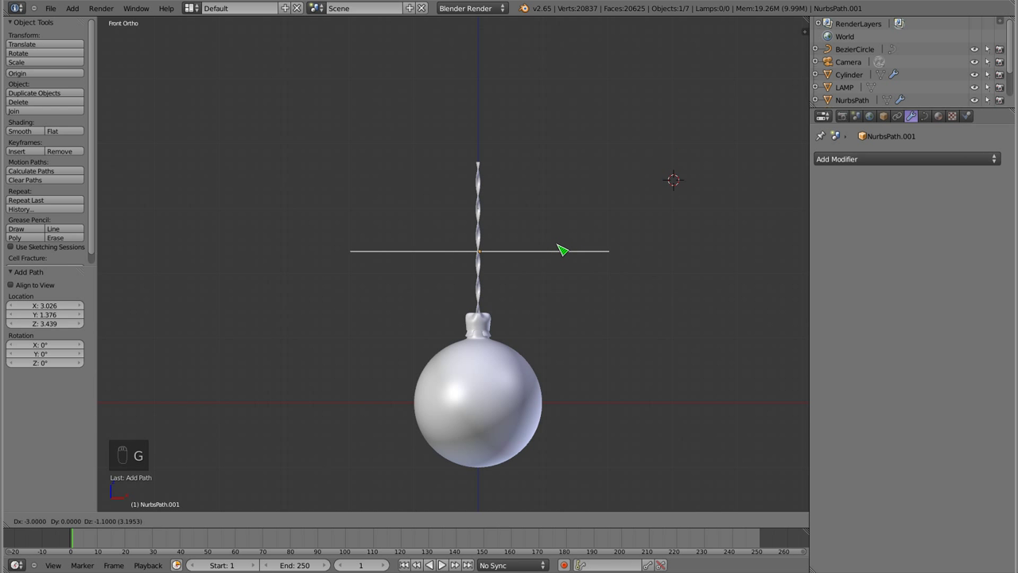
key(r)
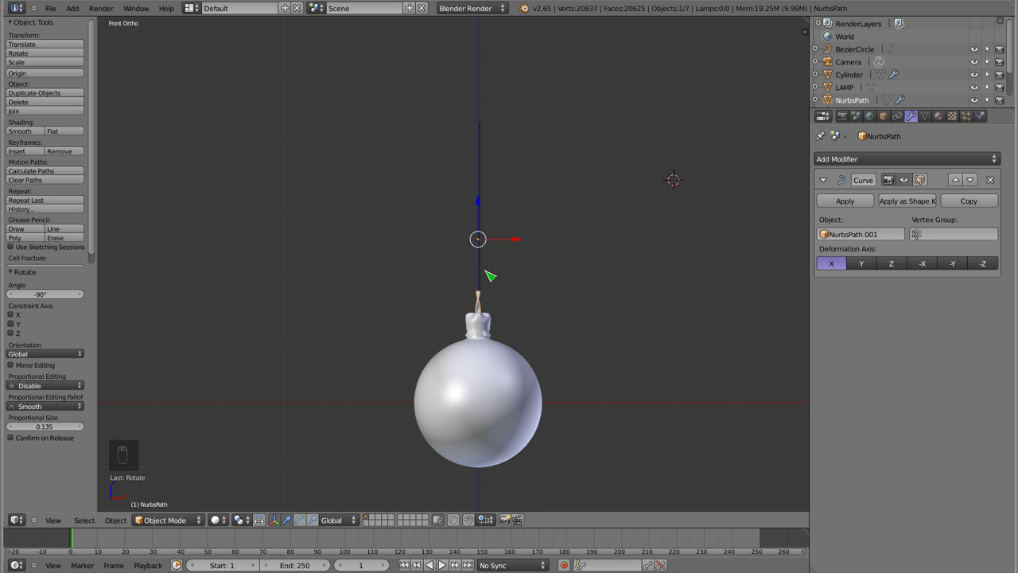
key(g)
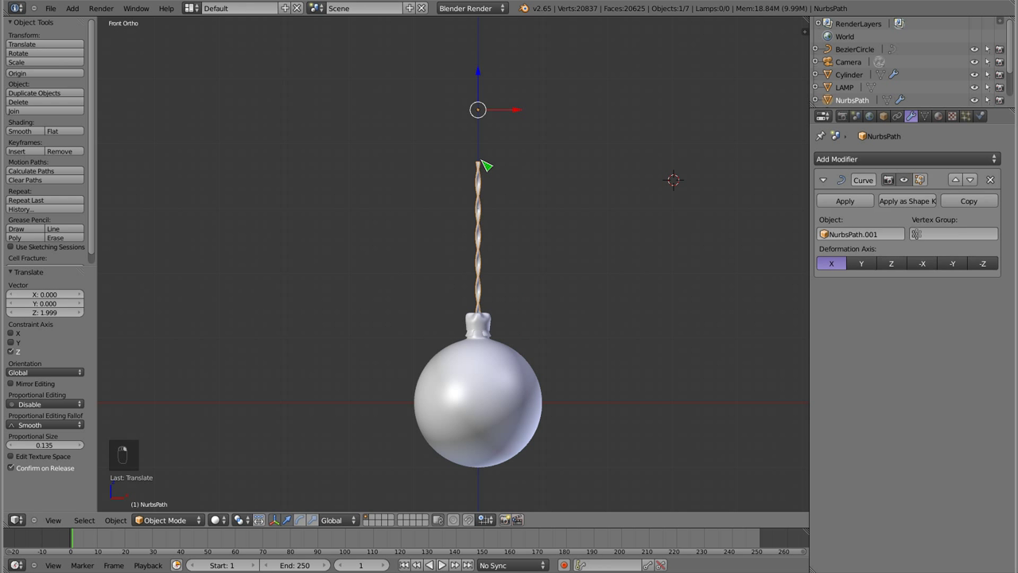
key(g)
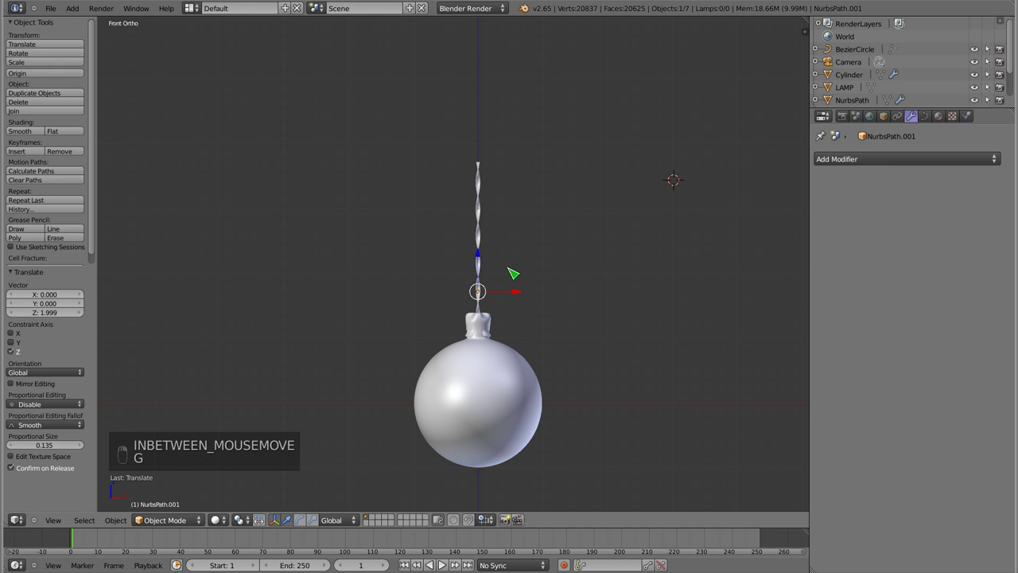
key(Tab)
Move the guide path's upper points to the left so the cord's top bends leftward.
key(g)
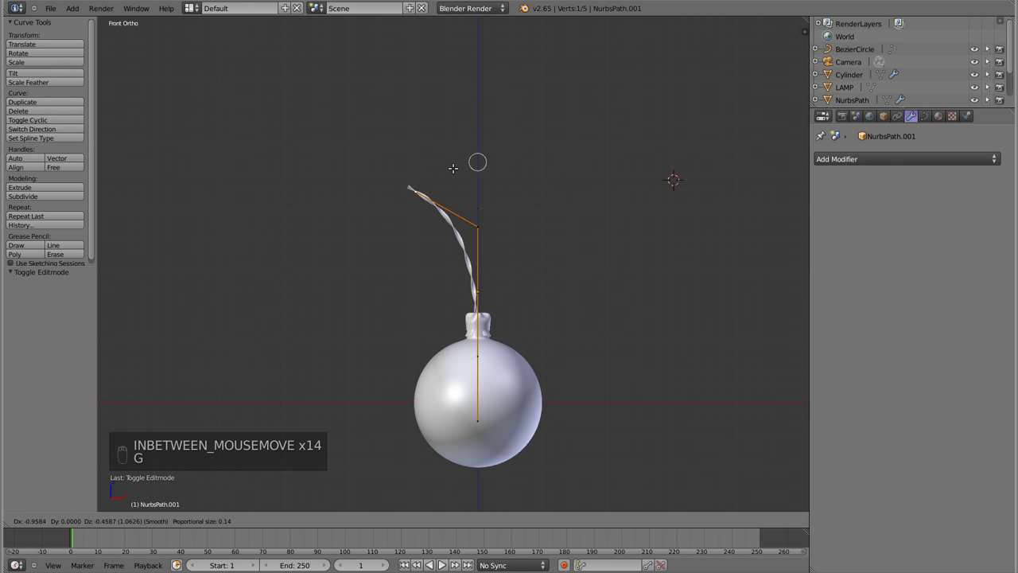
key(g)
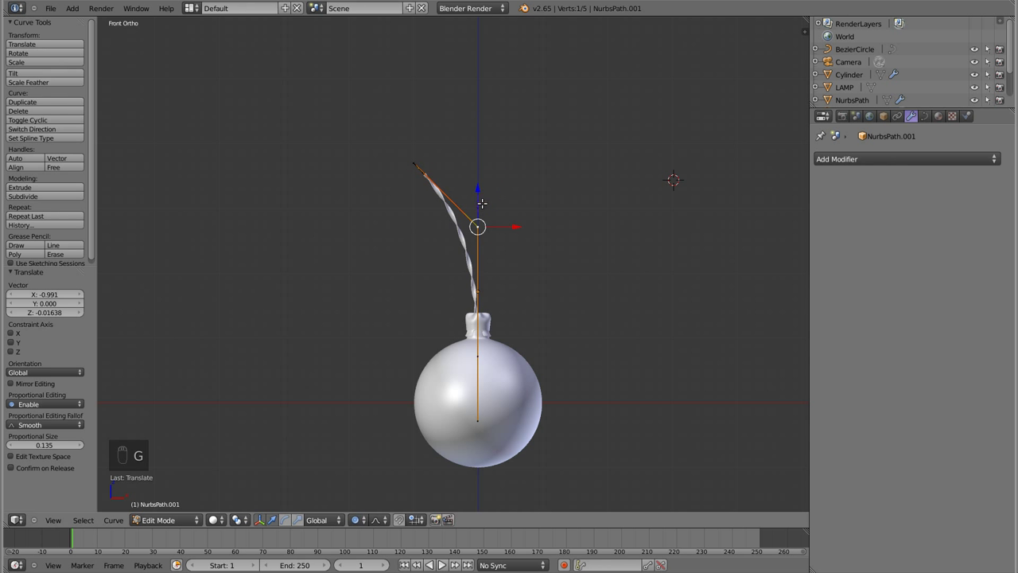
key(g)
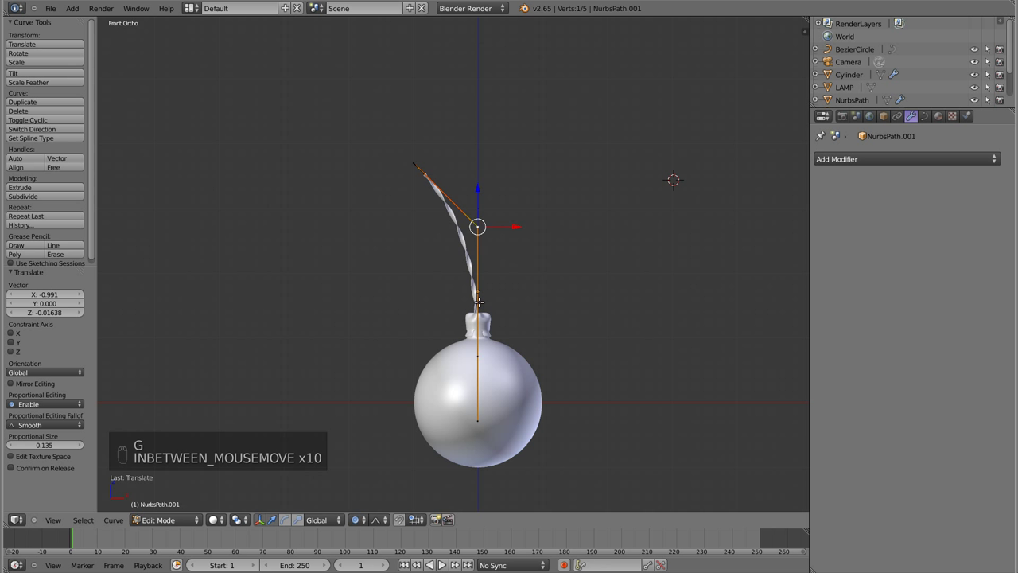
key(Escape)
key(a)
key(a)
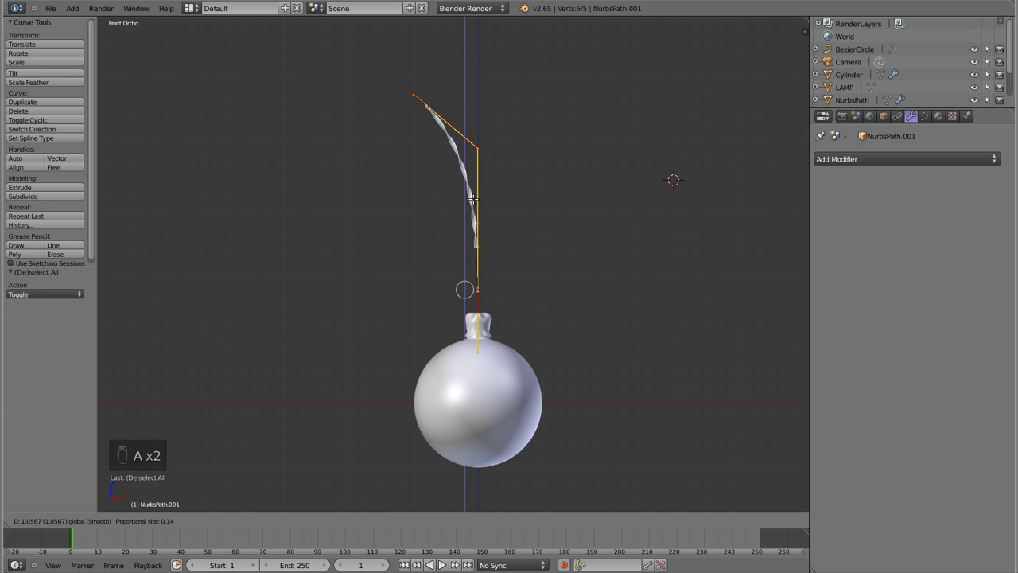
key(Tab)
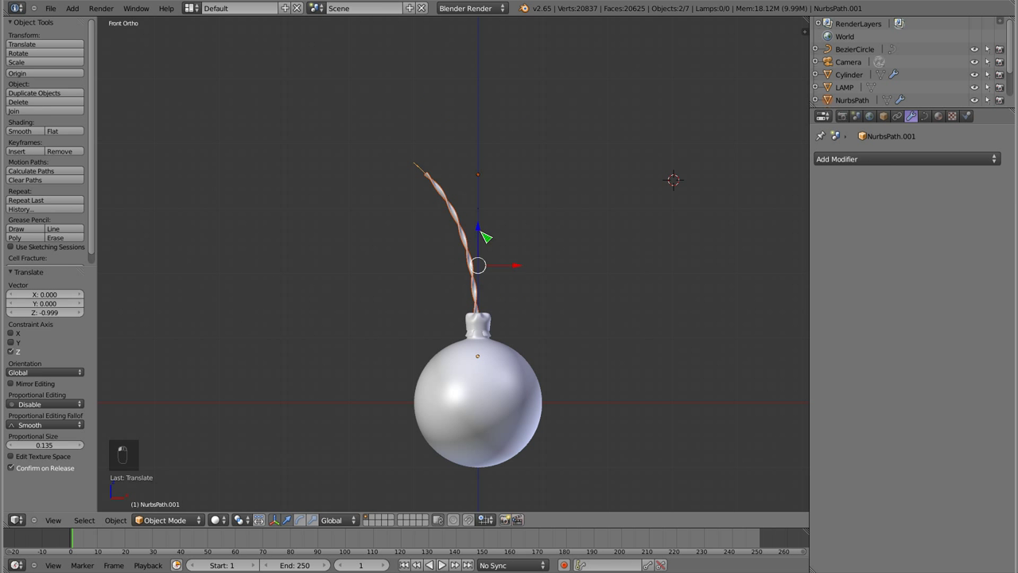
Zoom and orbit in close on where the twisted cord meets the bauble's cap.
key(Tab)
key(Tab)
key(Tab)
key(e)
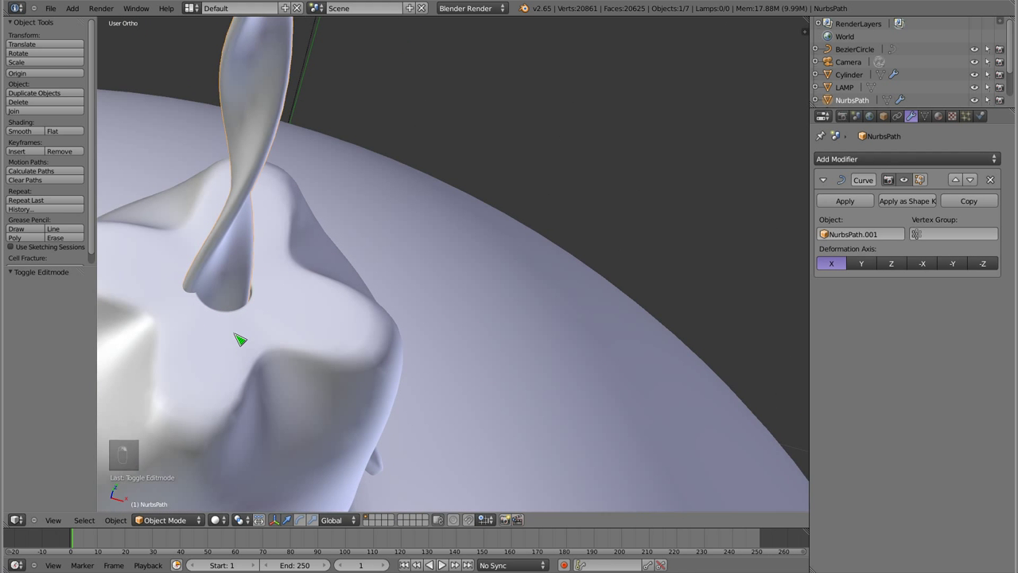
key(g)
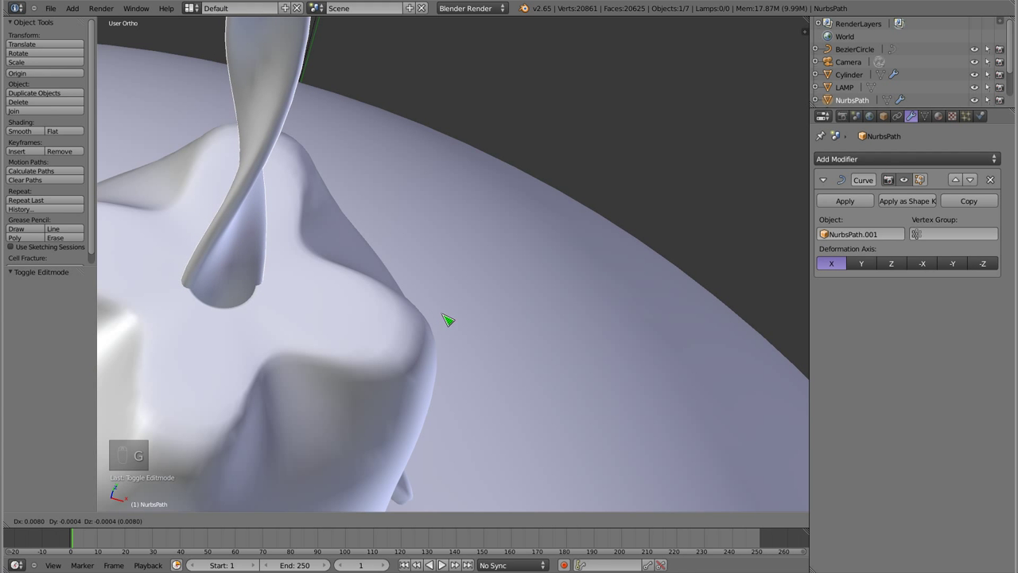
Scale up the cap's top edge ring in Edit Mode so the cord fits the opening.
key(Tab)
key(a)
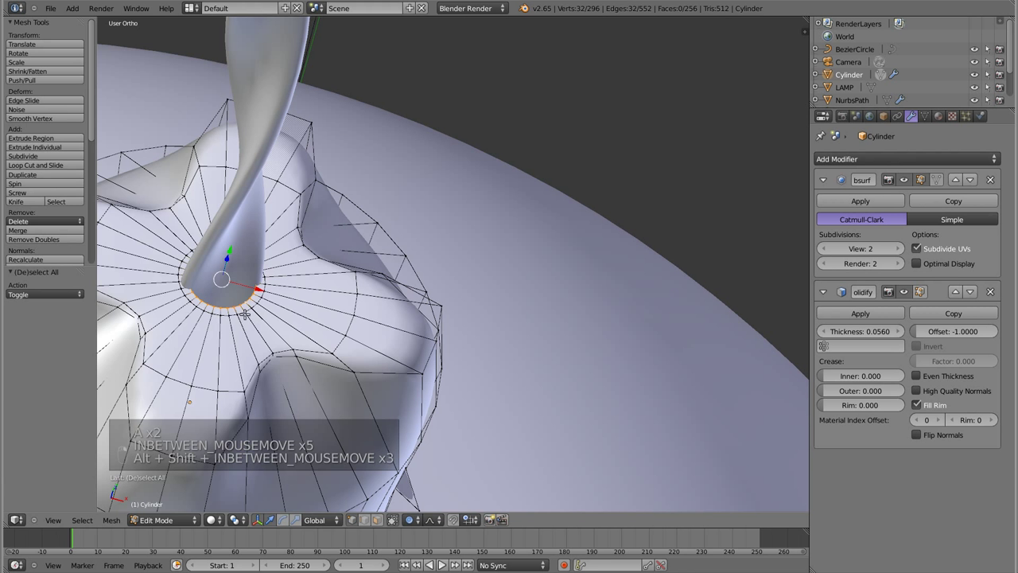
key(s)
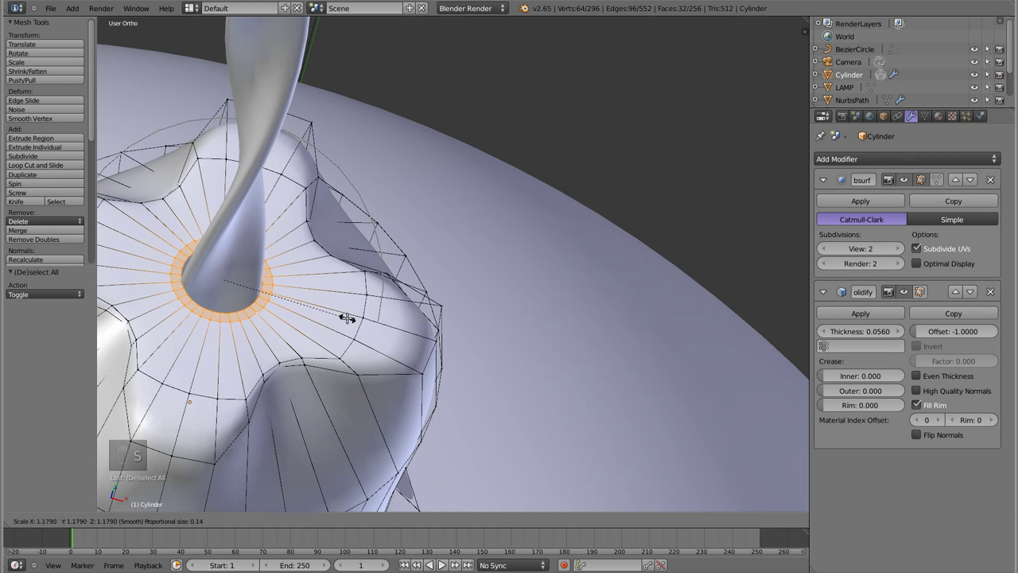
Apply the Curve modifier on the twisted cord from front view and delete its guide path.
key(Tab)
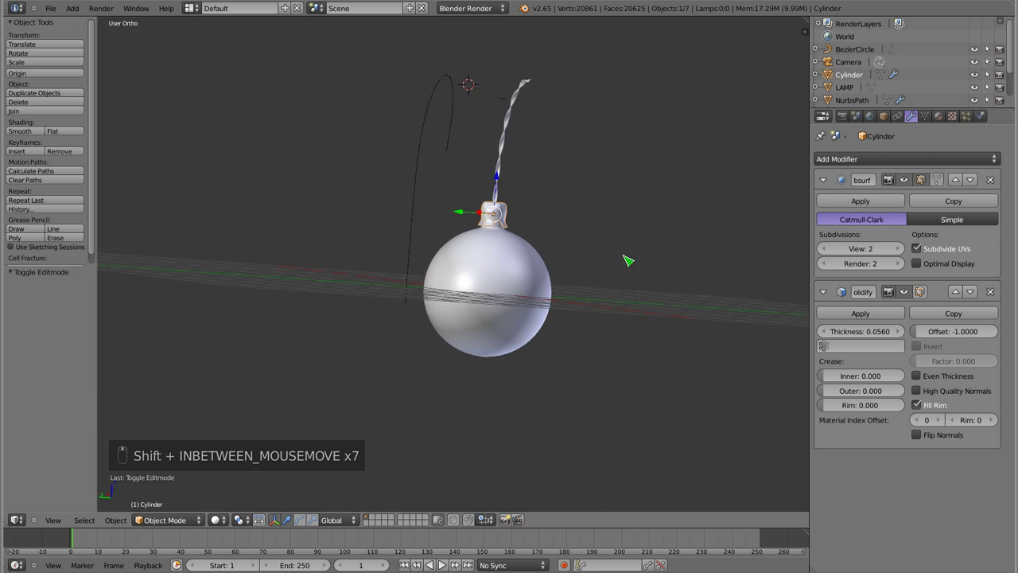
key(KP_1)
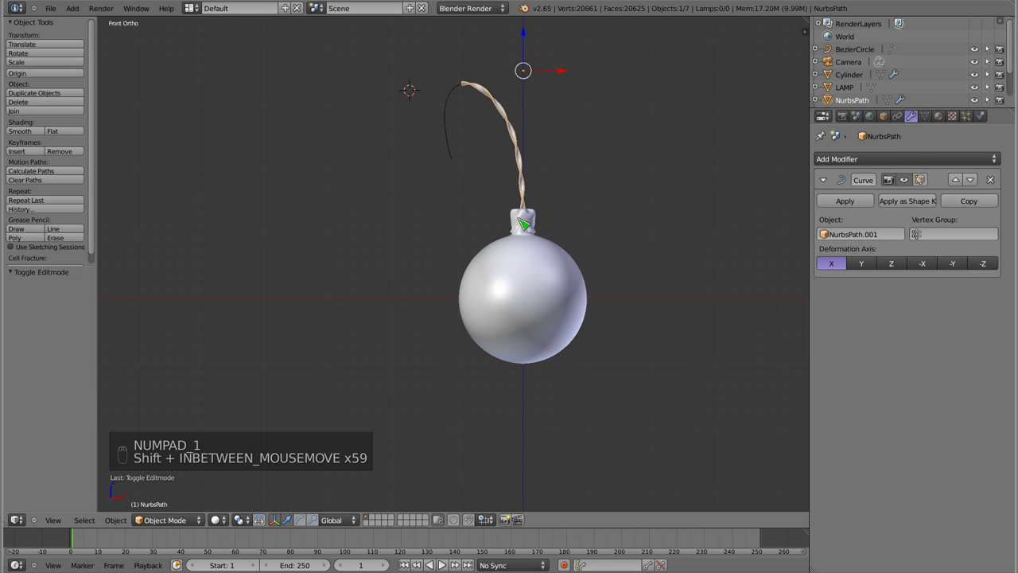
key(g)
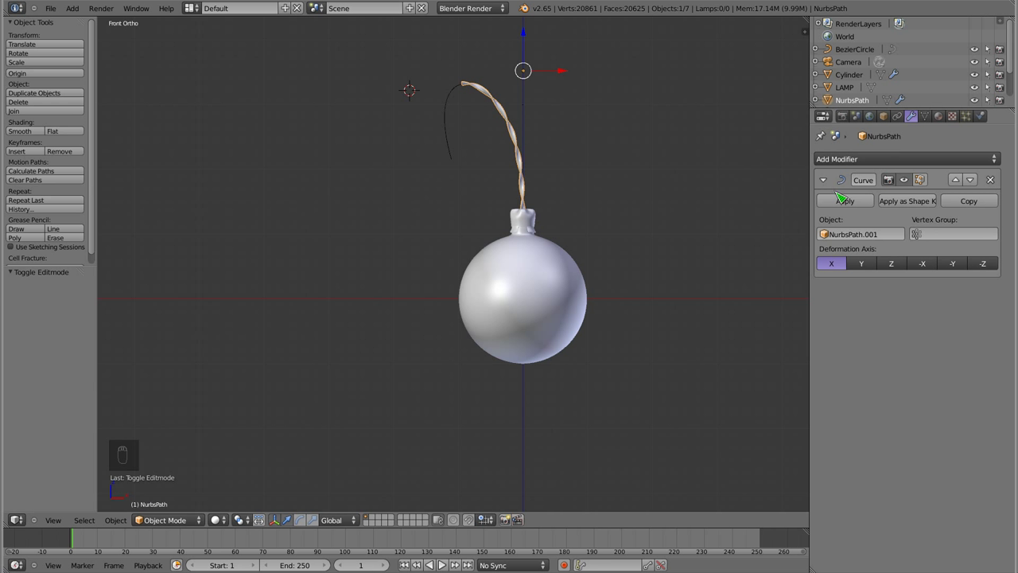
key(g)
key(x)
key(x)
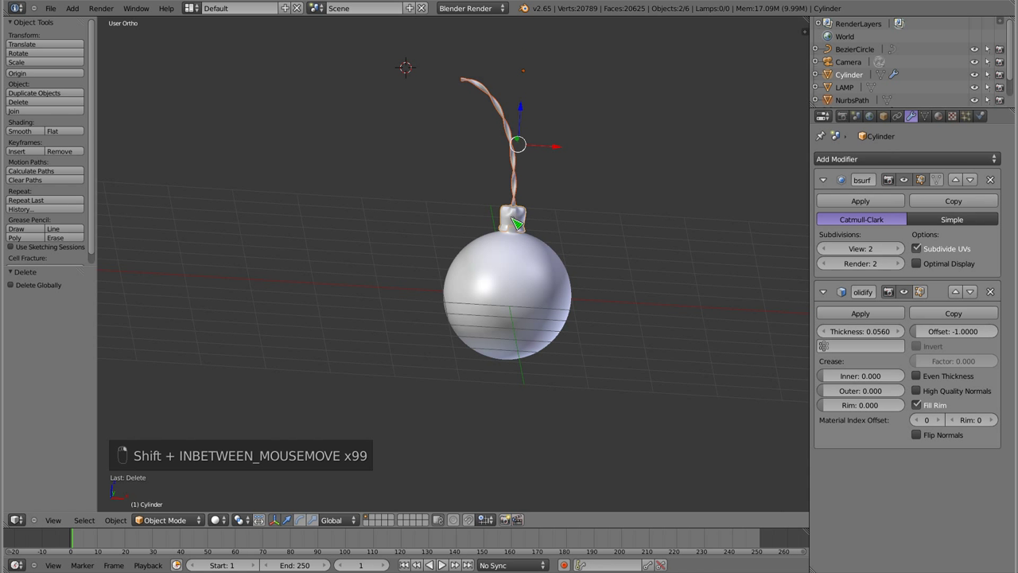
Parent the cord and cap to the bauble sphere with Ctrl+P and test-move them in wireframe.
key(z)
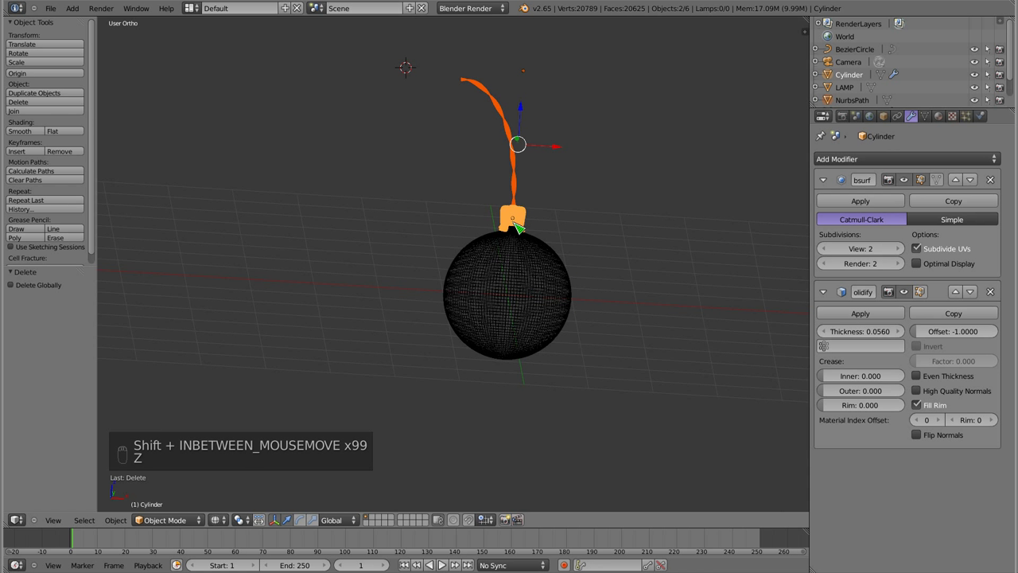
key(ctrl+p)
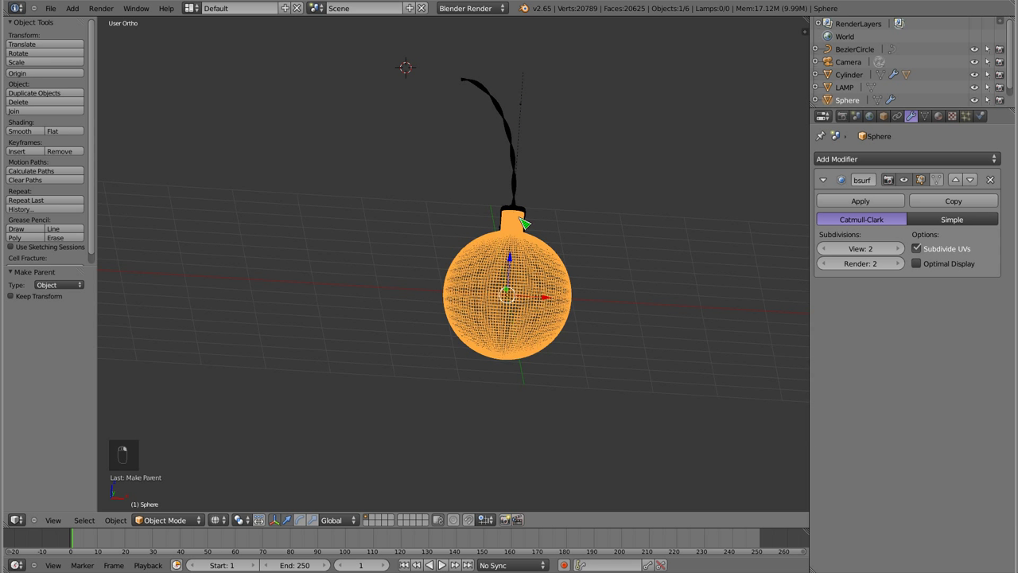
key(g)
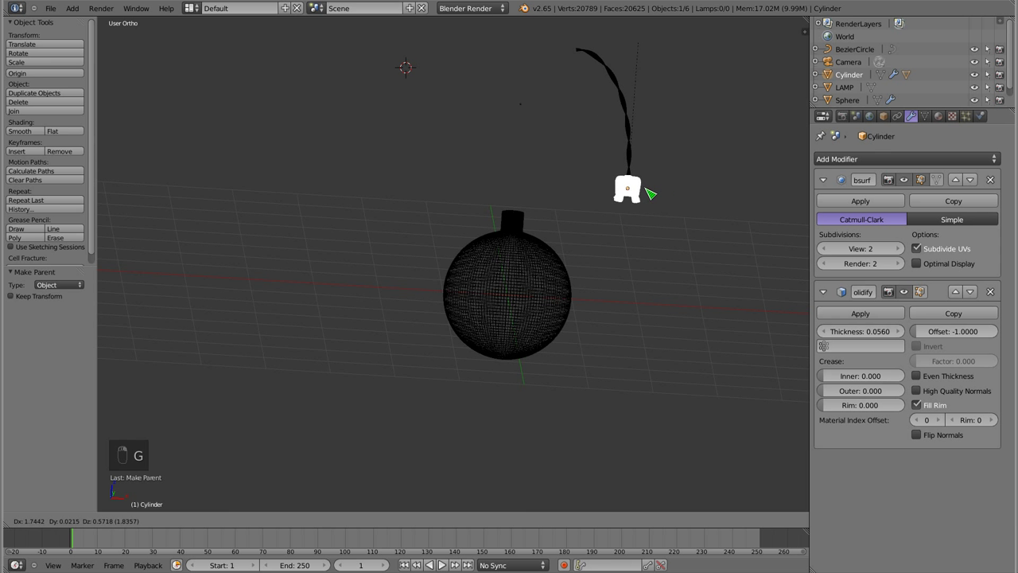
key(g)
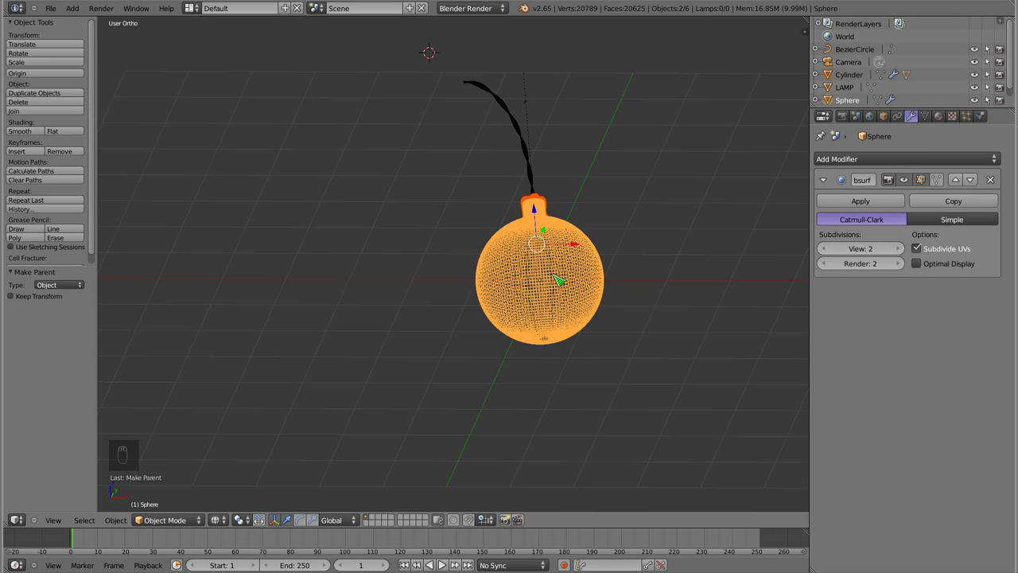
Cancel the test move and return the ornament to solid shading.
key(ctrl+p)
key(g)
key(z)
key(g)
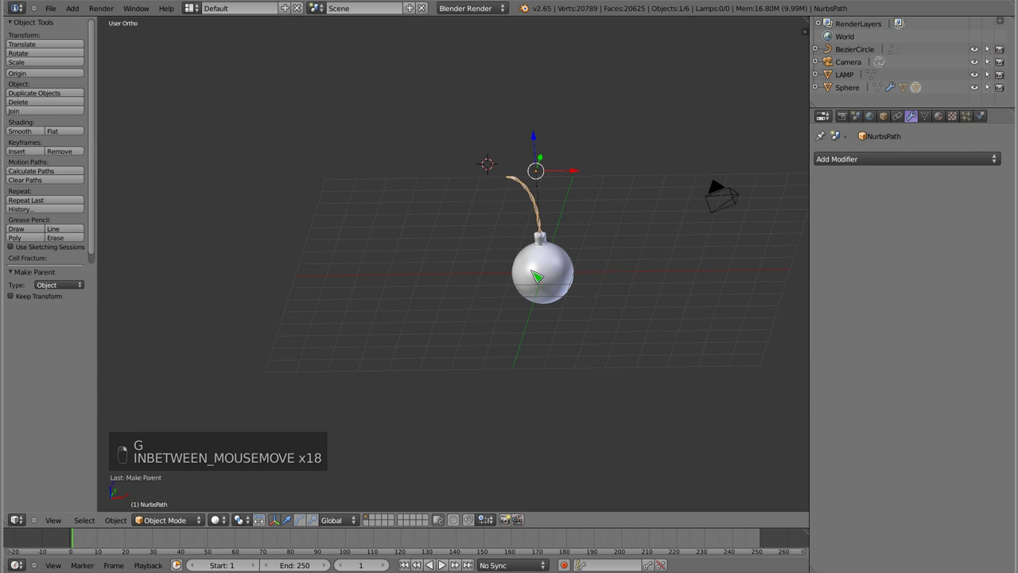
middle_click(582, 246)
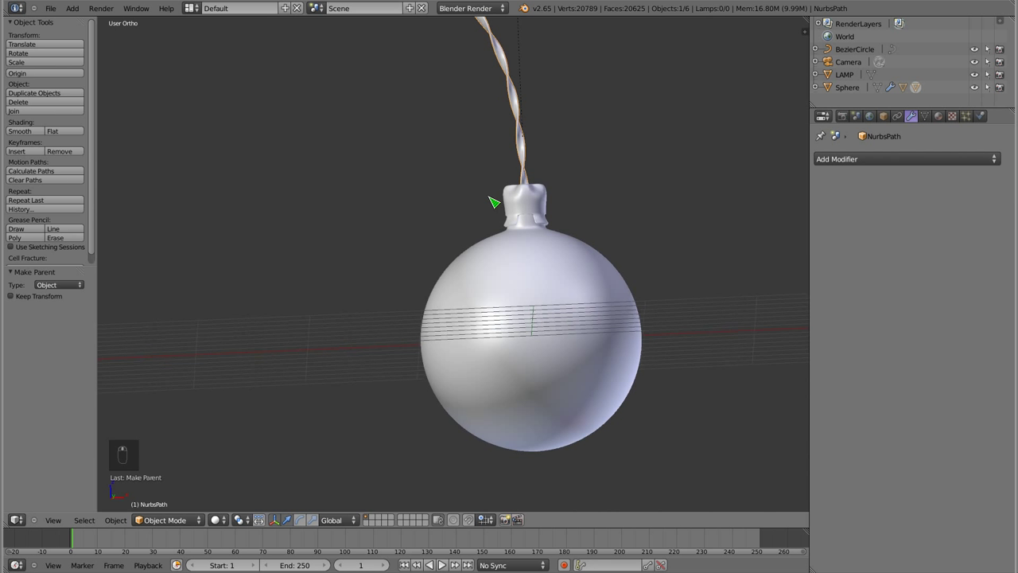
key(KP_1)
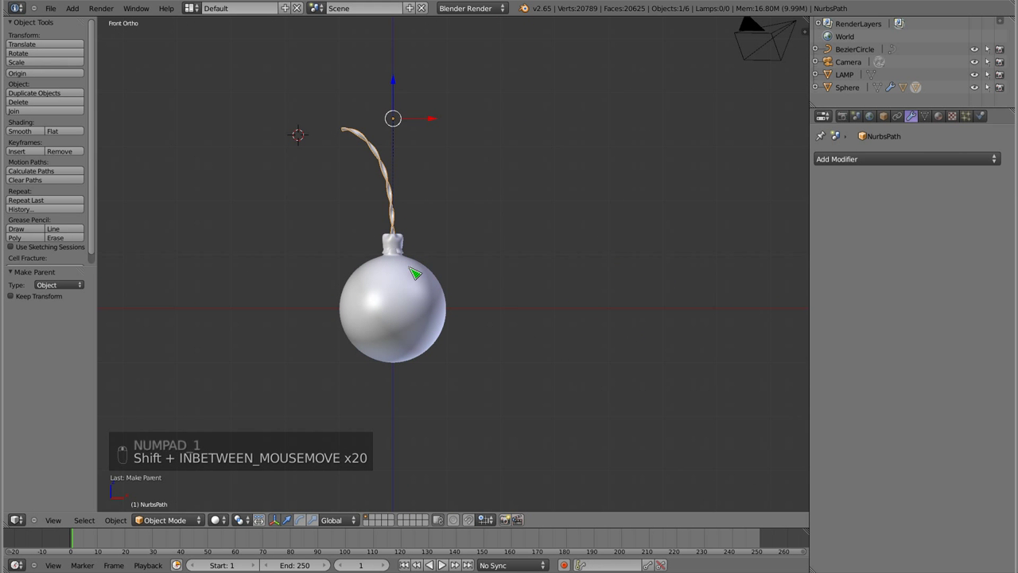
key(Escape)
key(m)
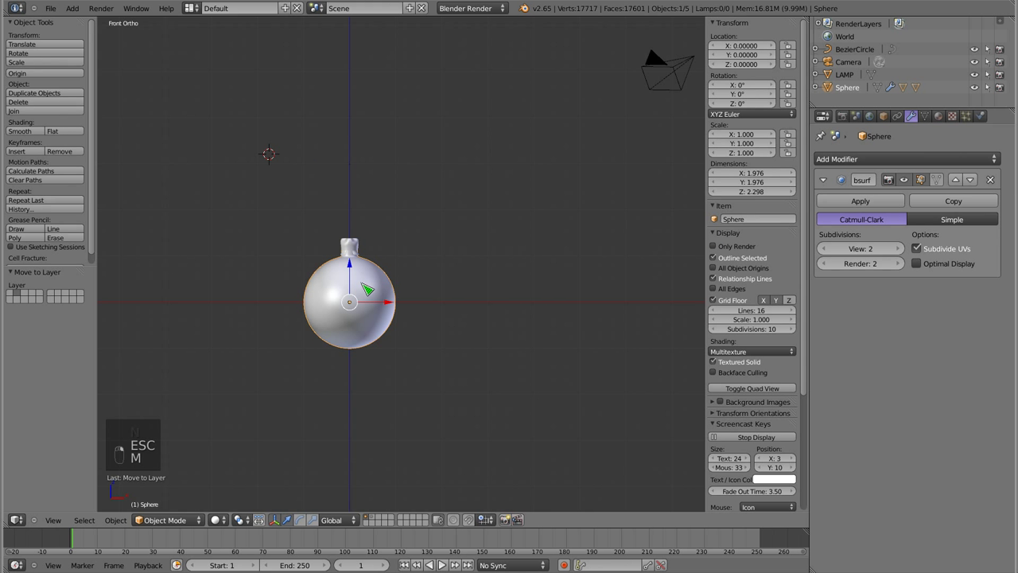
key(m)
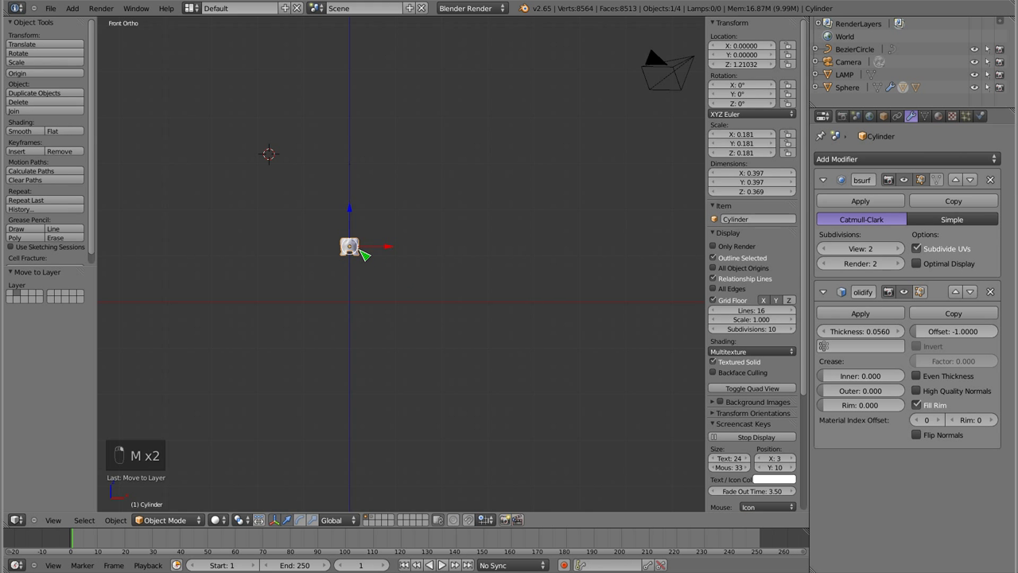
key(m)
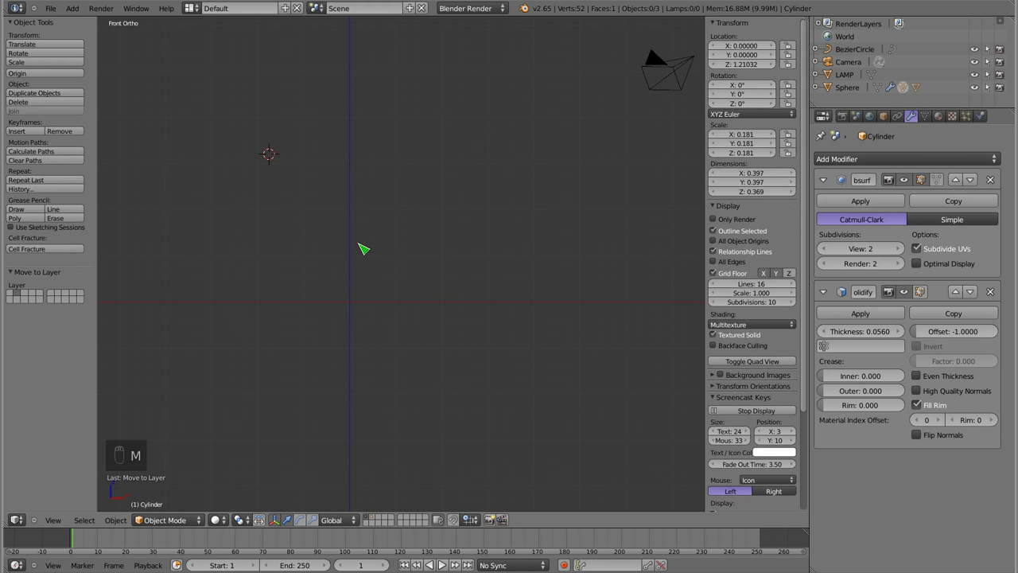
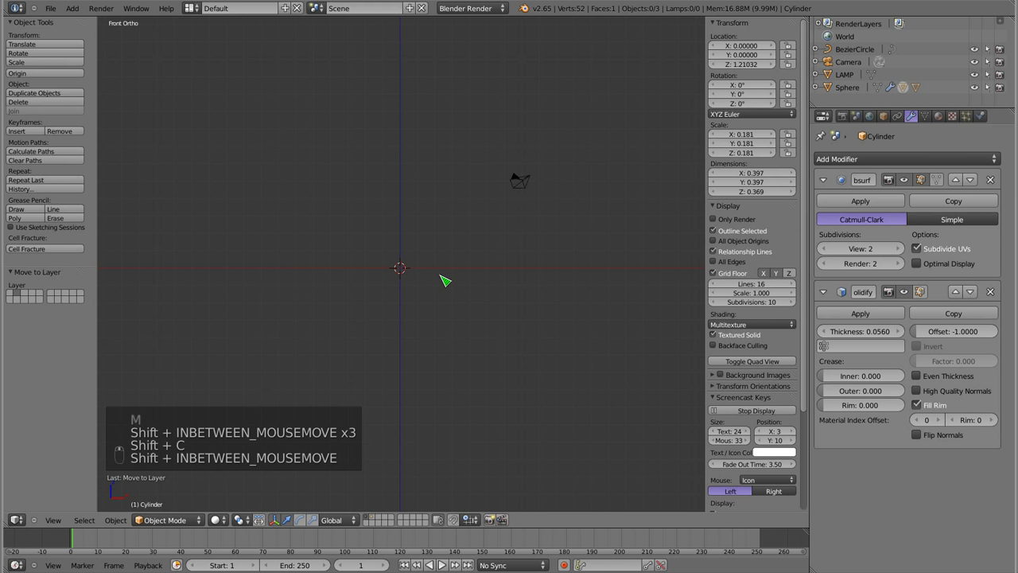
key(n)
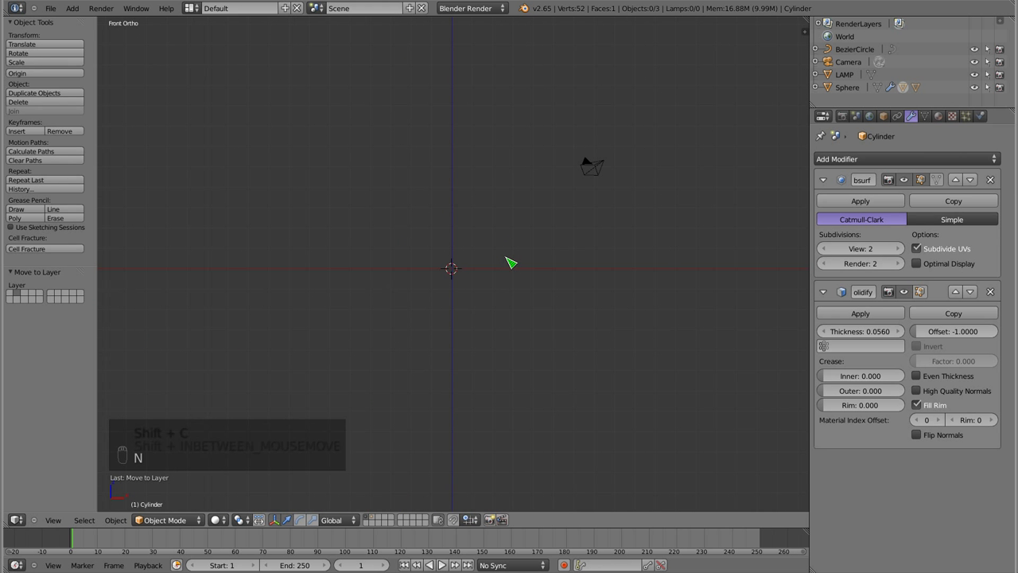
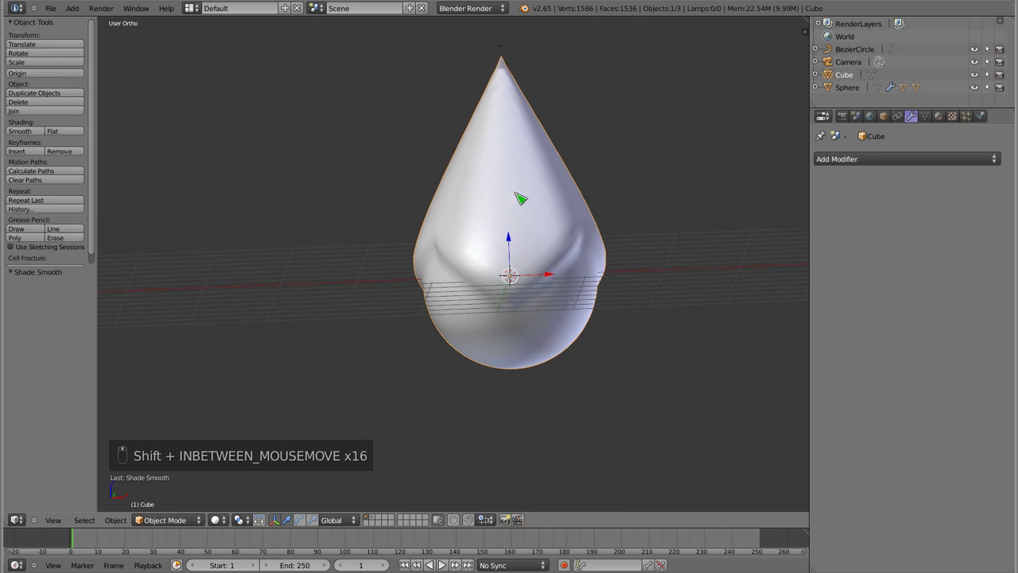
View the teardrop ornament straight from the front.
key(KP_1)
Extrude the ring at the teardrop's tip upward twice into a short narrow neck.
key(Tab)
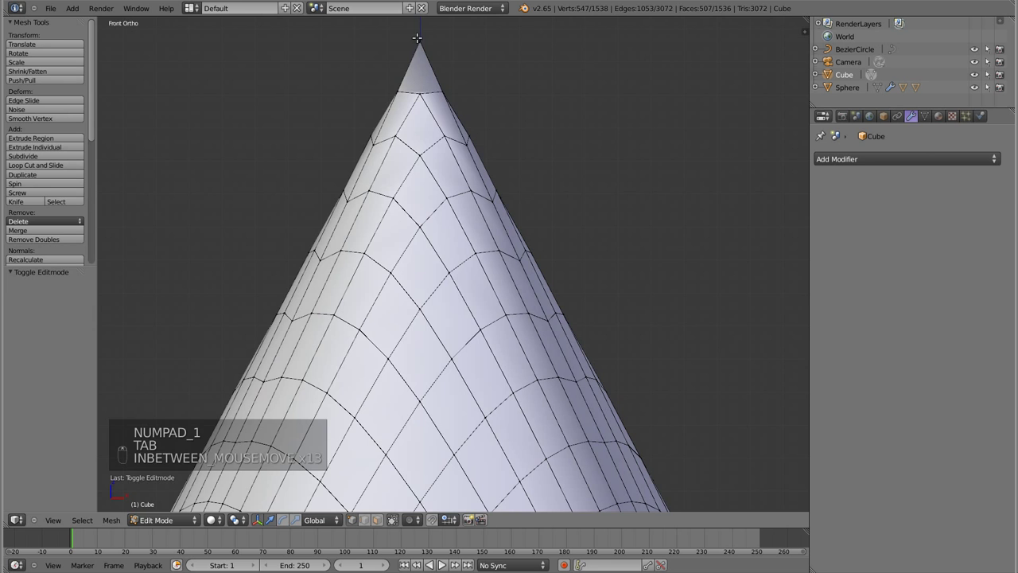
key(x)
key(a)
key(a)
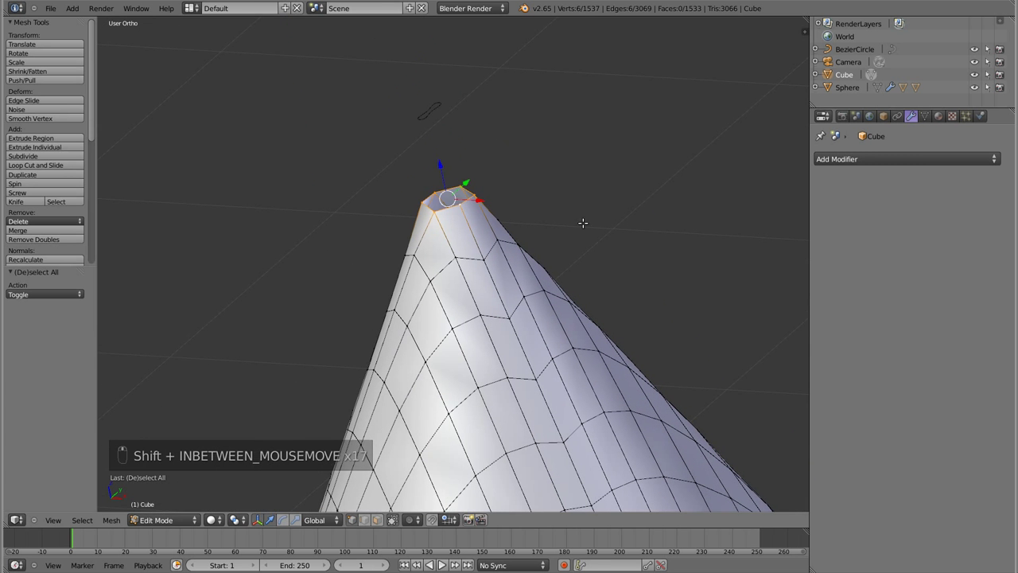
key(e)
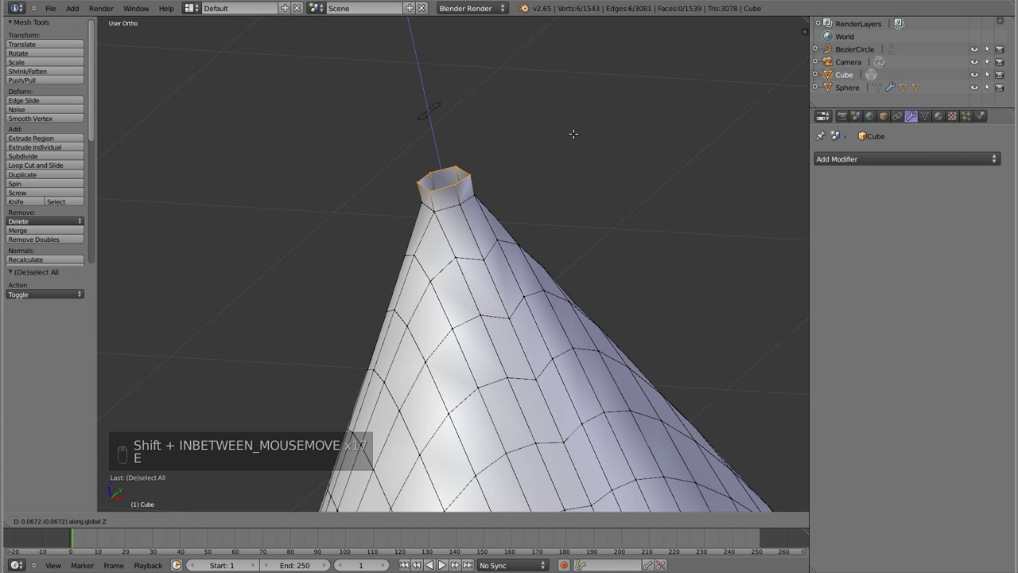
key(e)
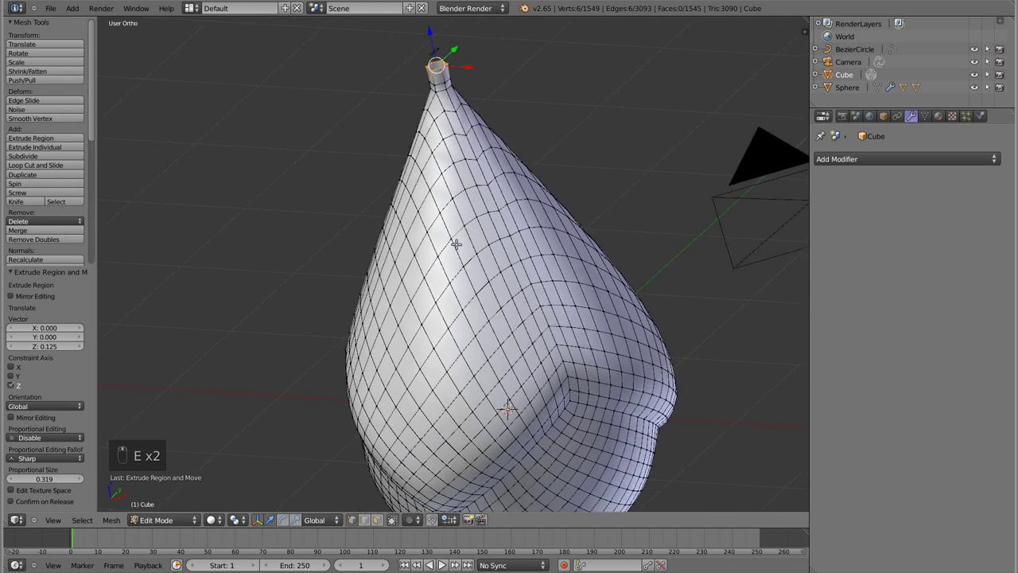
key(Tab)
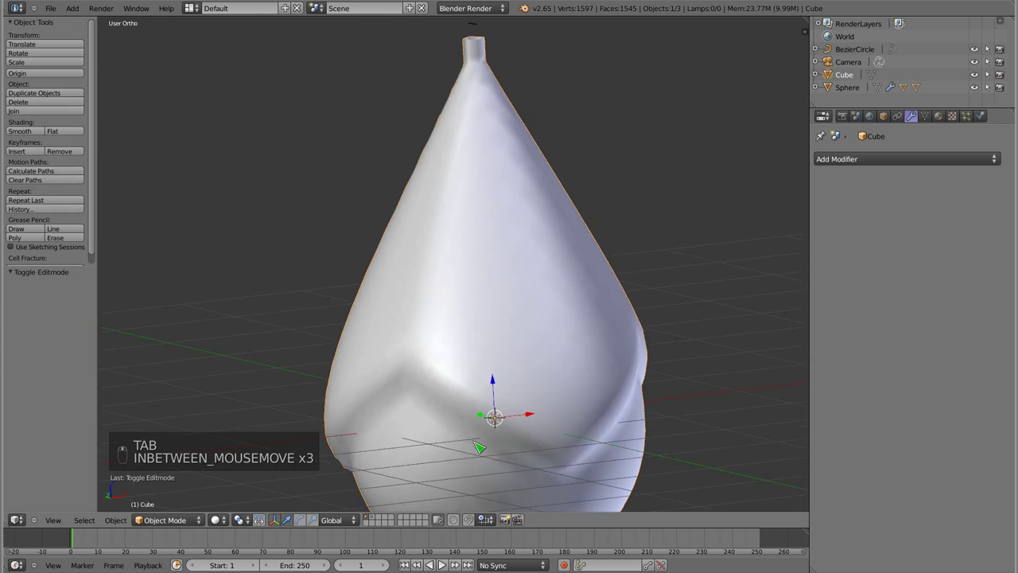
Add a level-2 Subdivision Surface modifier to the teardrop and re-enter its mesh from front view.
key(ctrl+2)
key(KP_1)
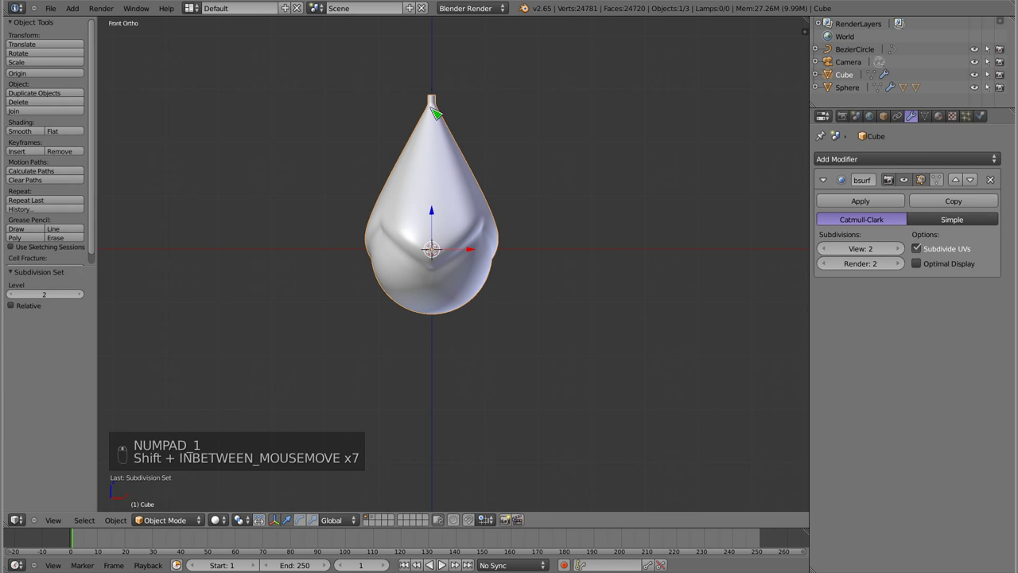
key(Tab)
key(a)
Scale the neck faces at the tip by about 1.42 and check the smoothed result.
key(z)
key(b)
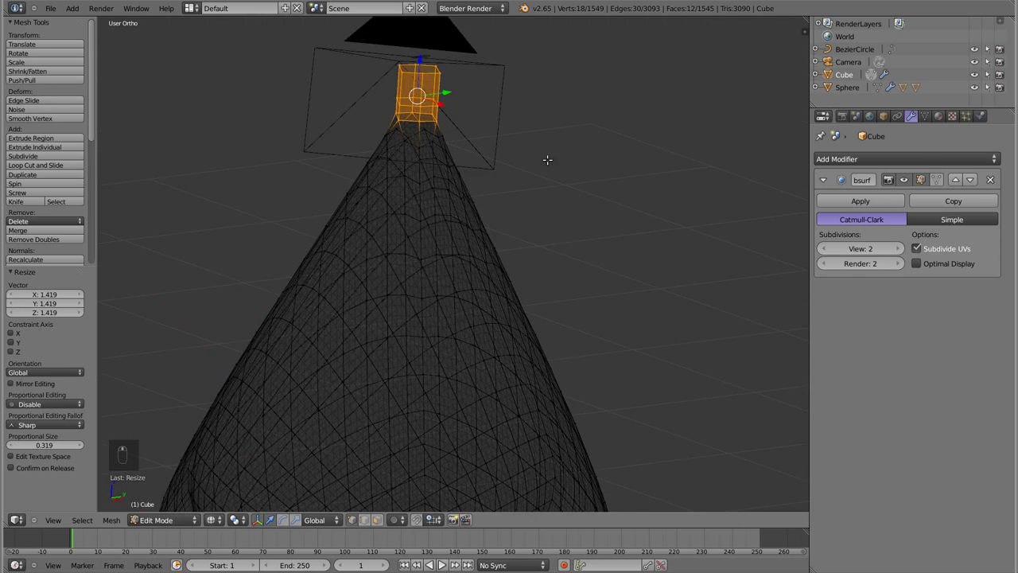
key(z)
key(Tab)
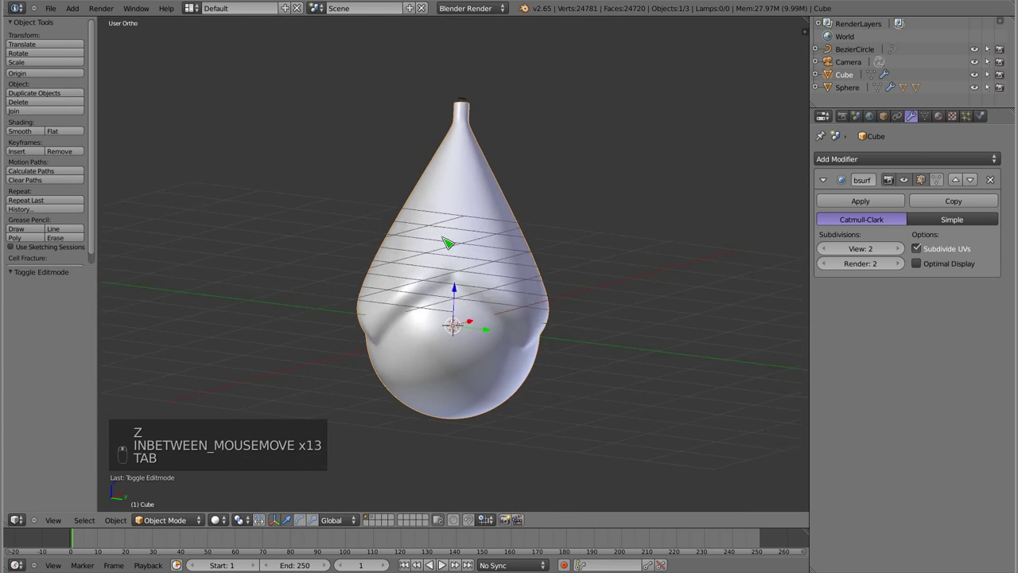
Select edge loops along the teardrop's lower ridge, then clear the selection.
key(Tab)
key(a)
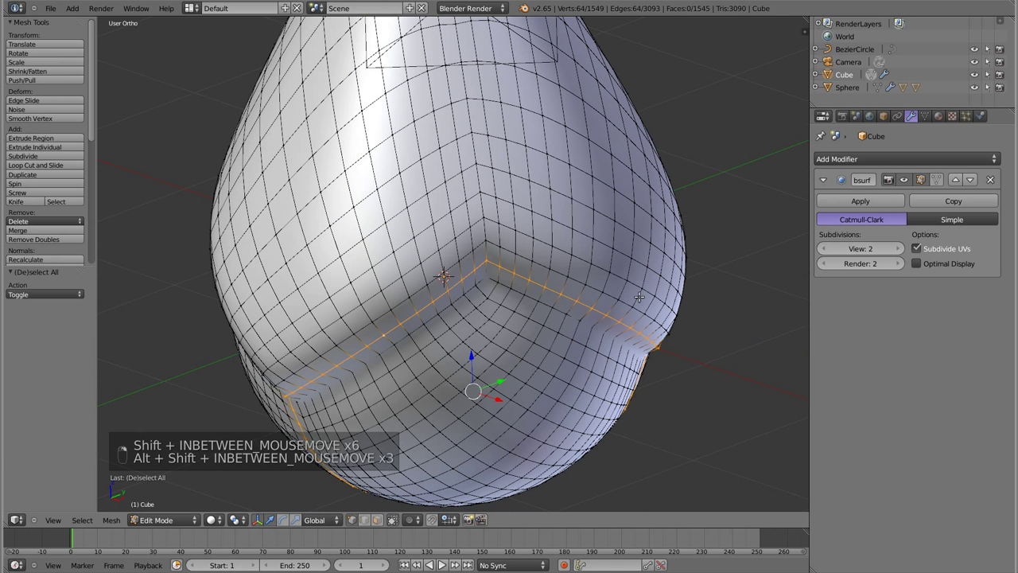
key(s)
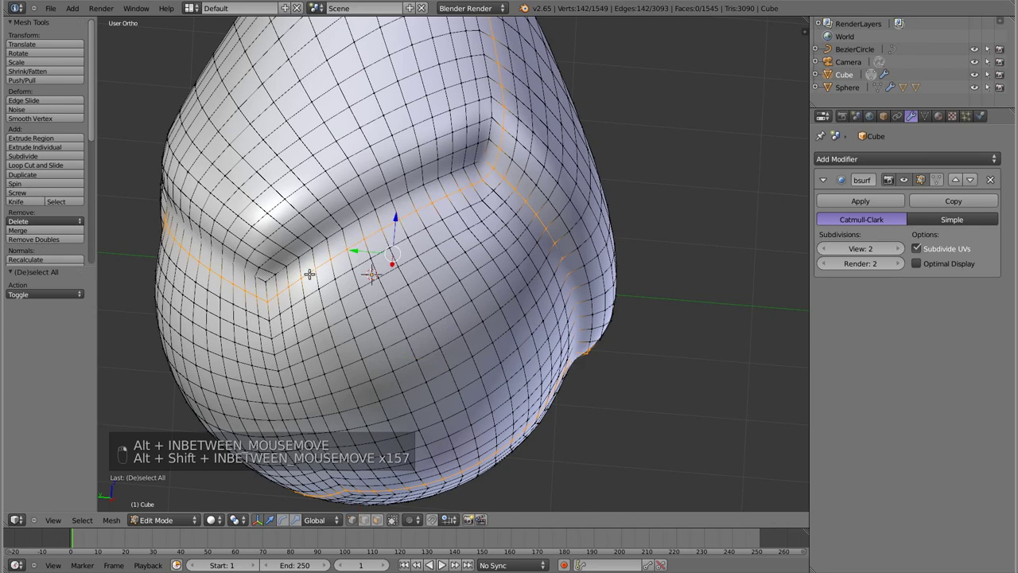
key(a)
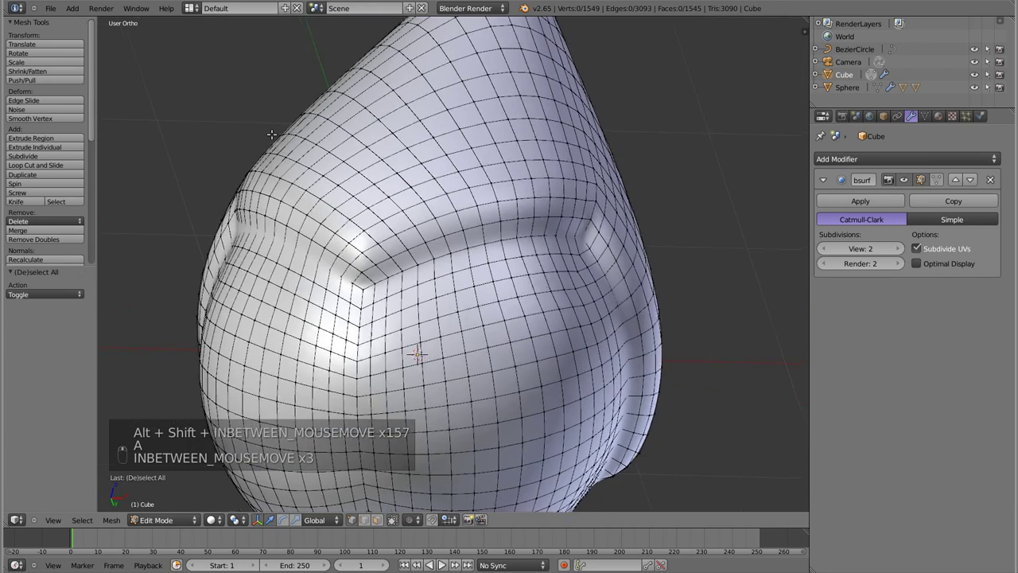
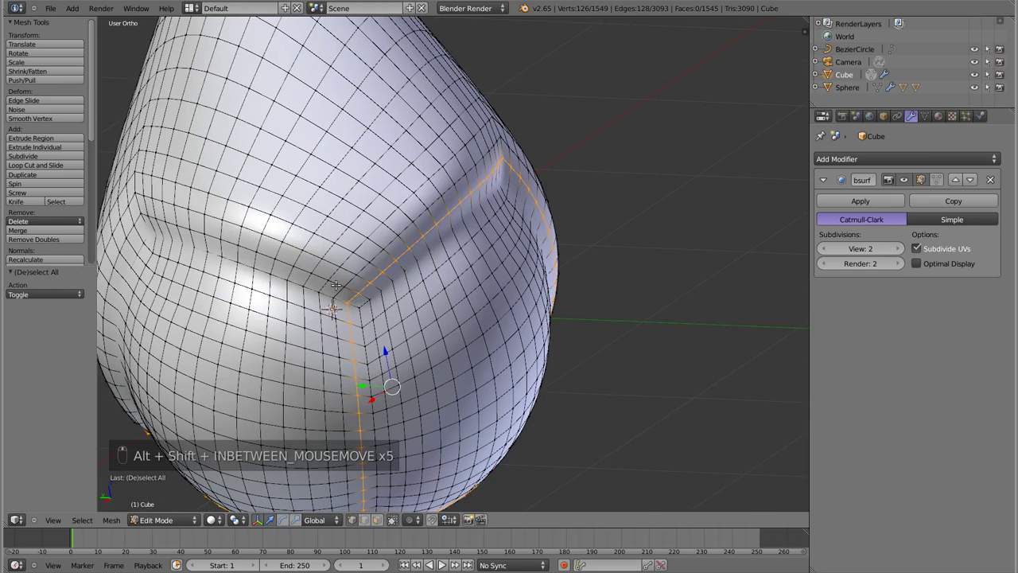
Reselect two ridge loops, scale them to clean up the folds, and view the smoothed result.
key(Tab)
key(Tab)
key(s)
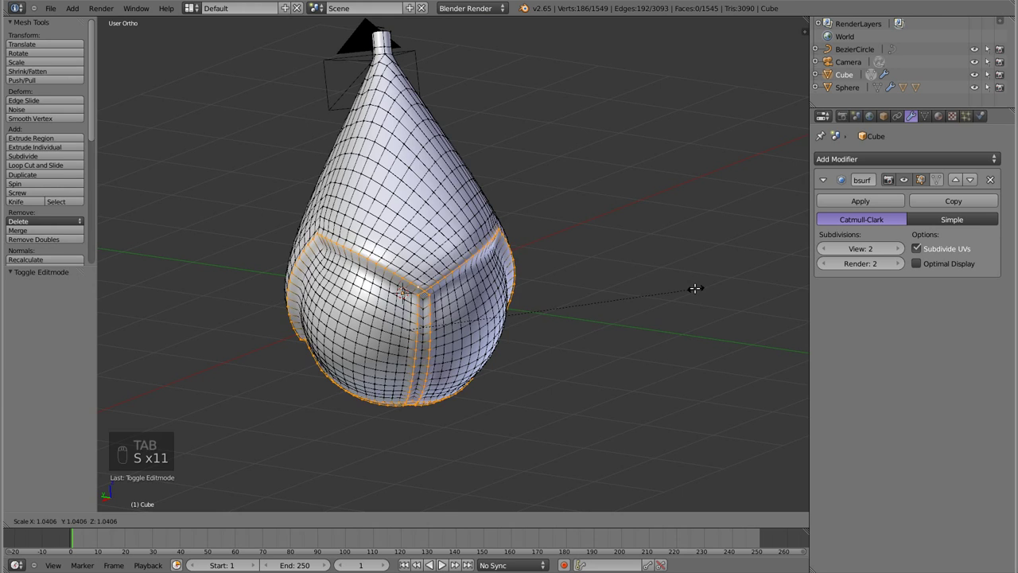
key(Tab)
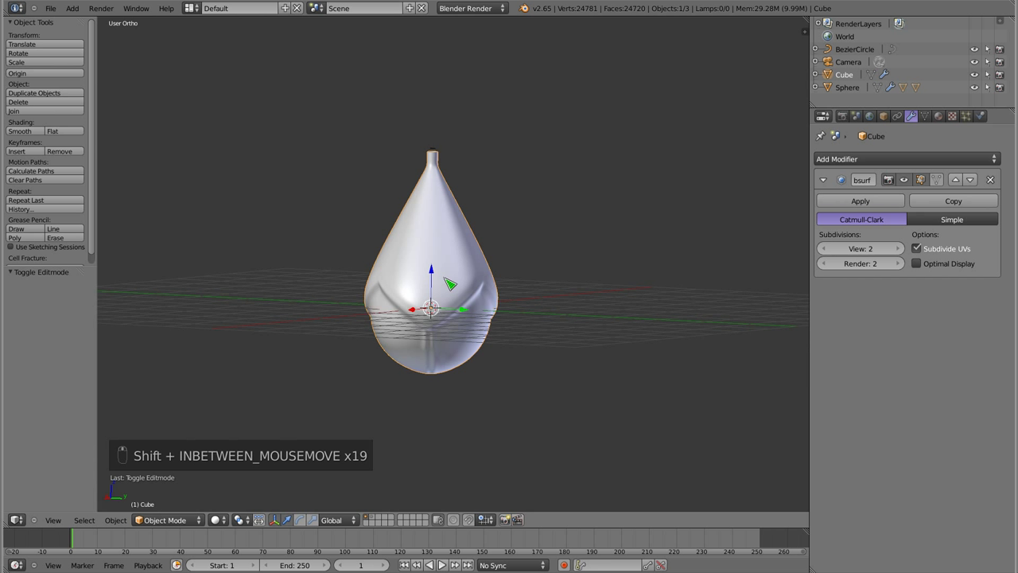
Move the teardrop to layer 2 beside the bauble and place a cap copy scaled to 0.622 on its tip.
key(KP_1)
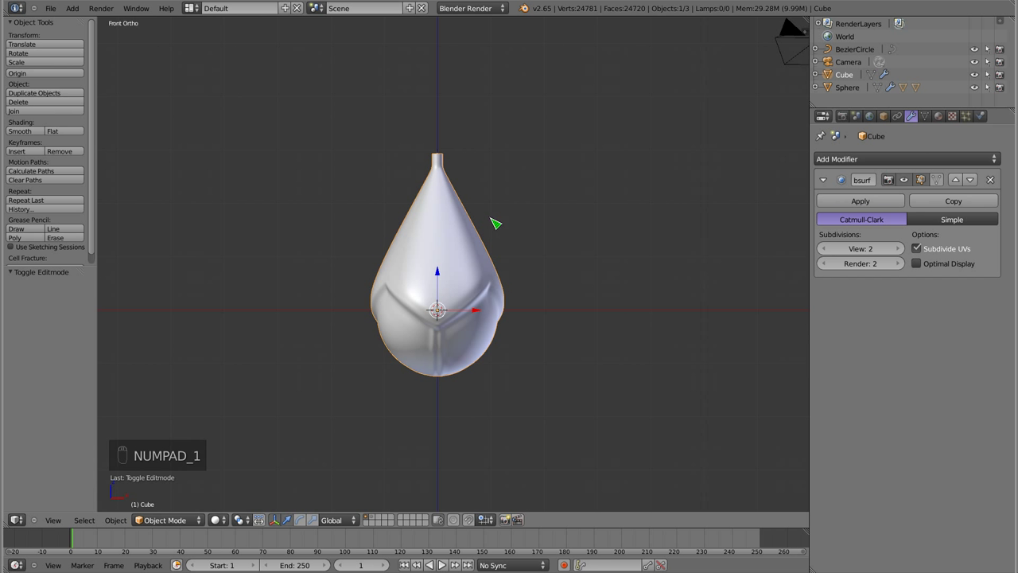
key(m)
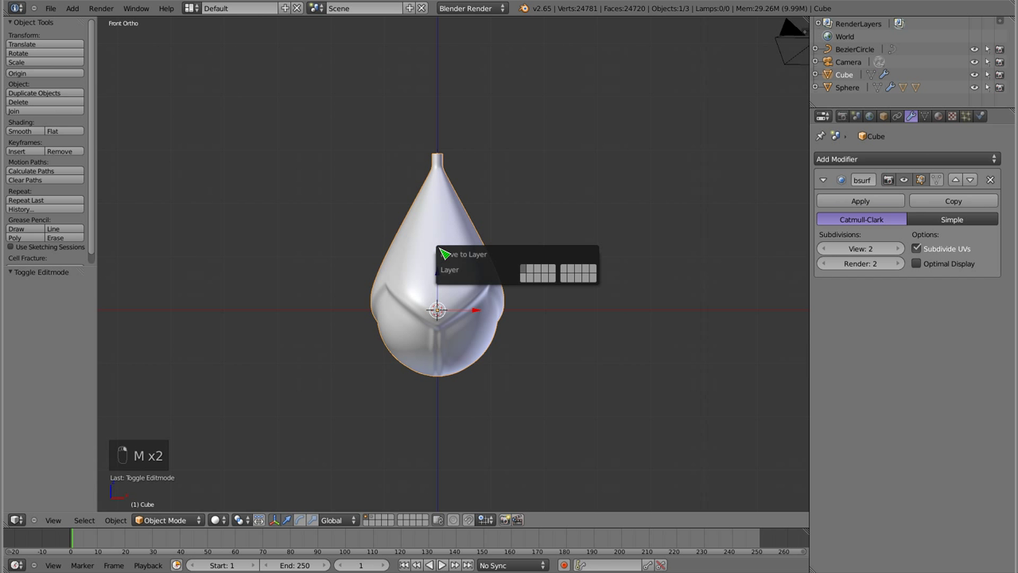
key(2)
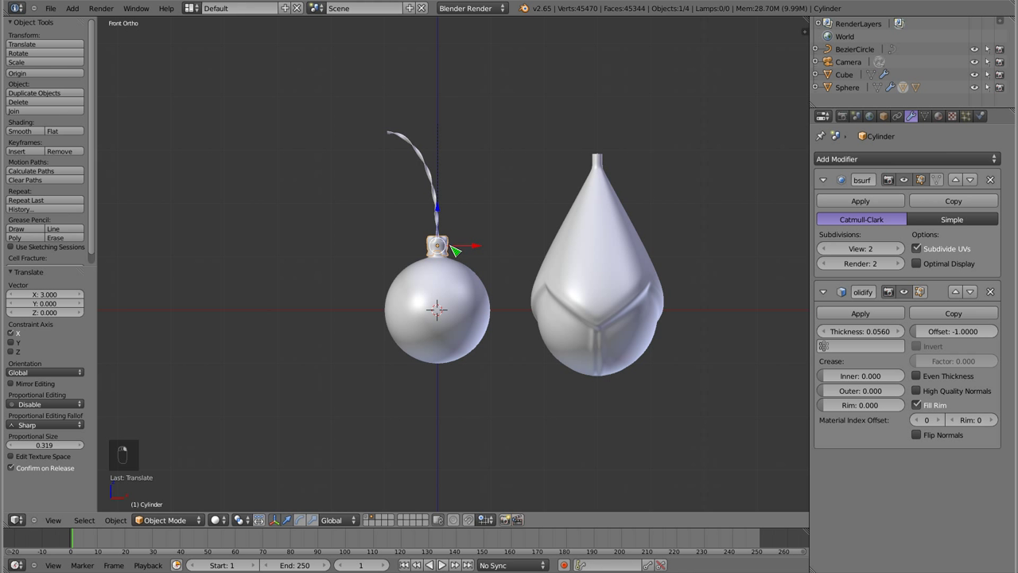
key(shift+d)
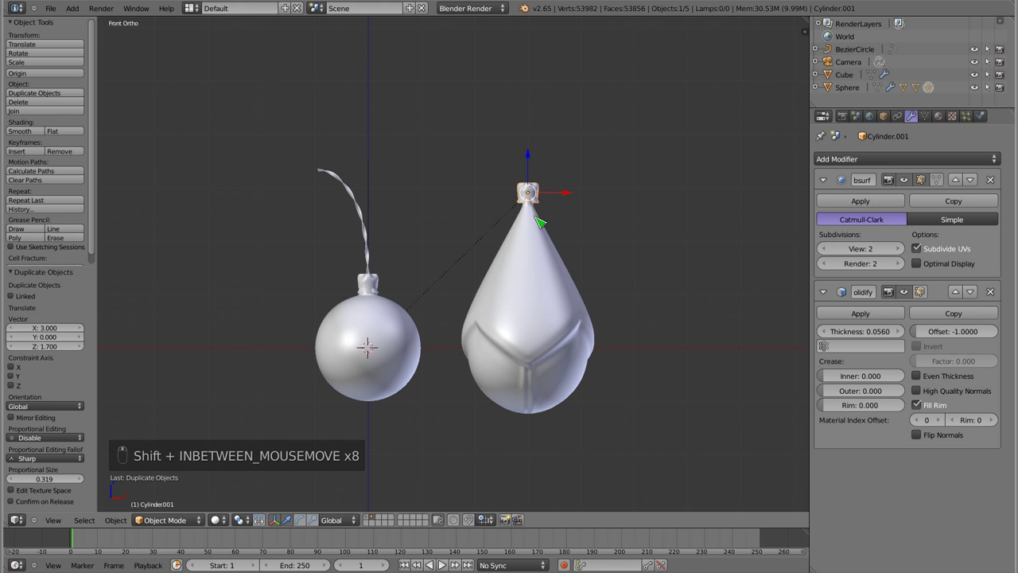
key(s)
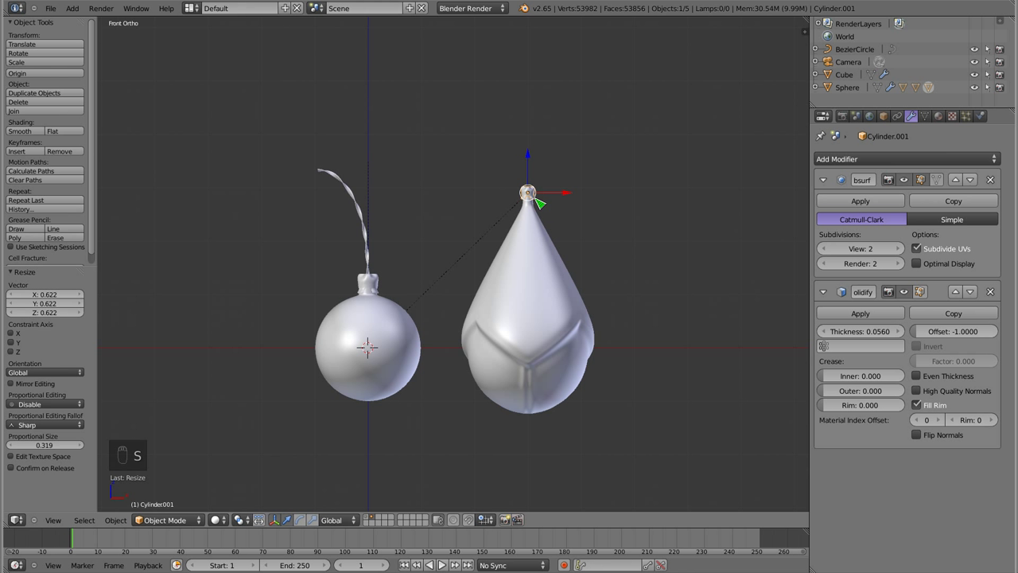
Clear the copied cap's parent link to the bauble with Alt+P.
key(alt+p)
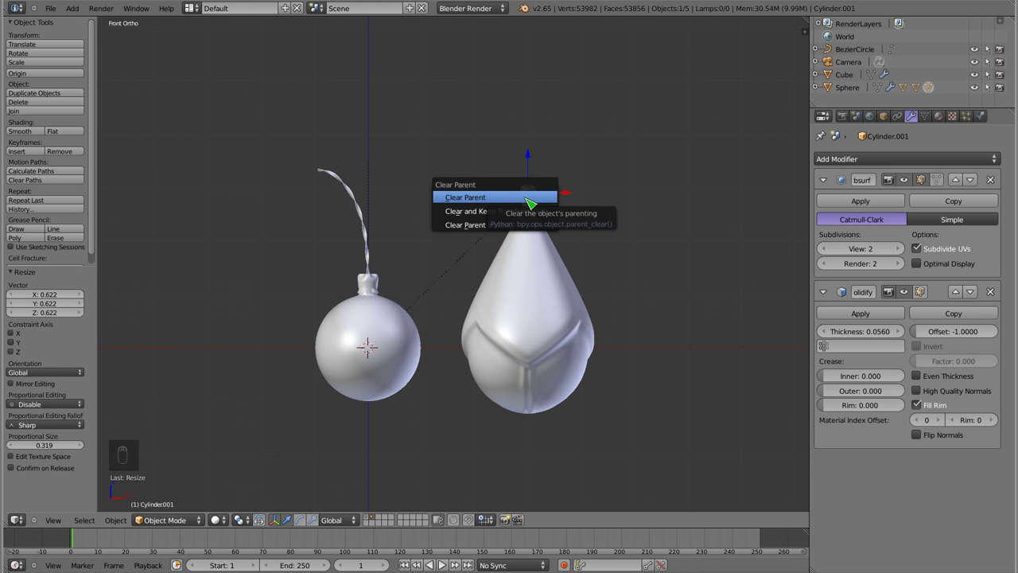
key(g)
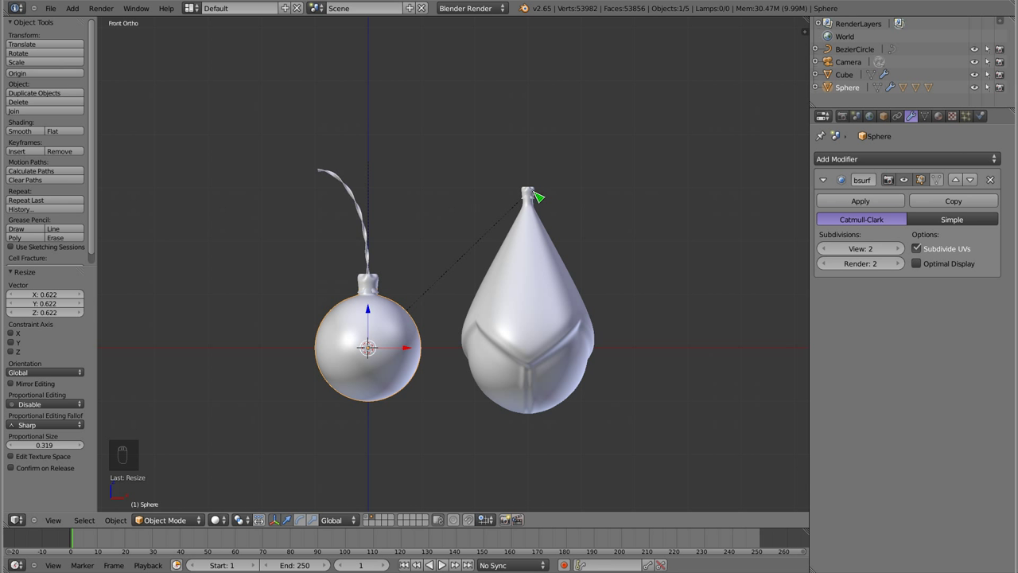
key(alt+p)
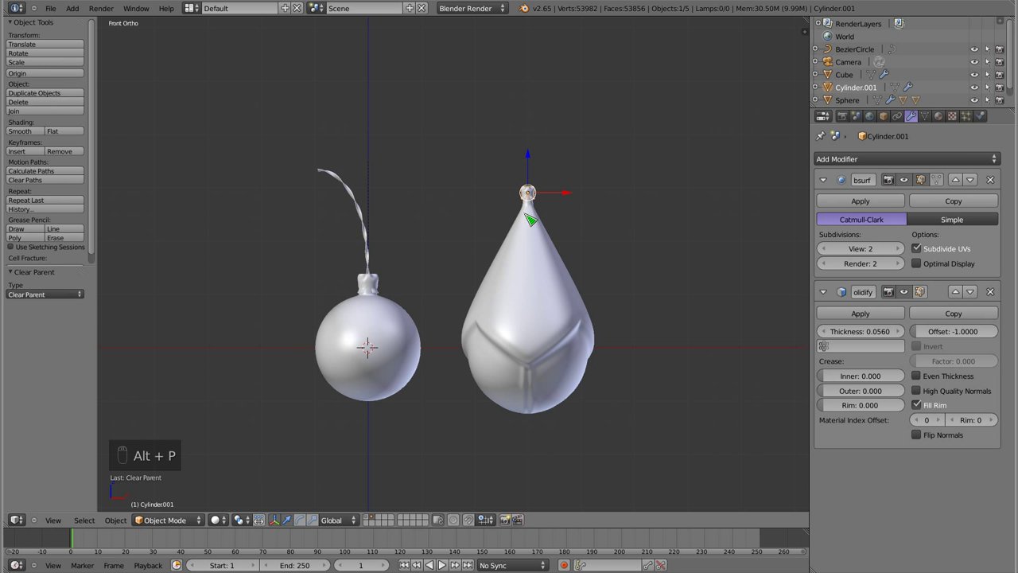
key(Tab)
key(Tab)
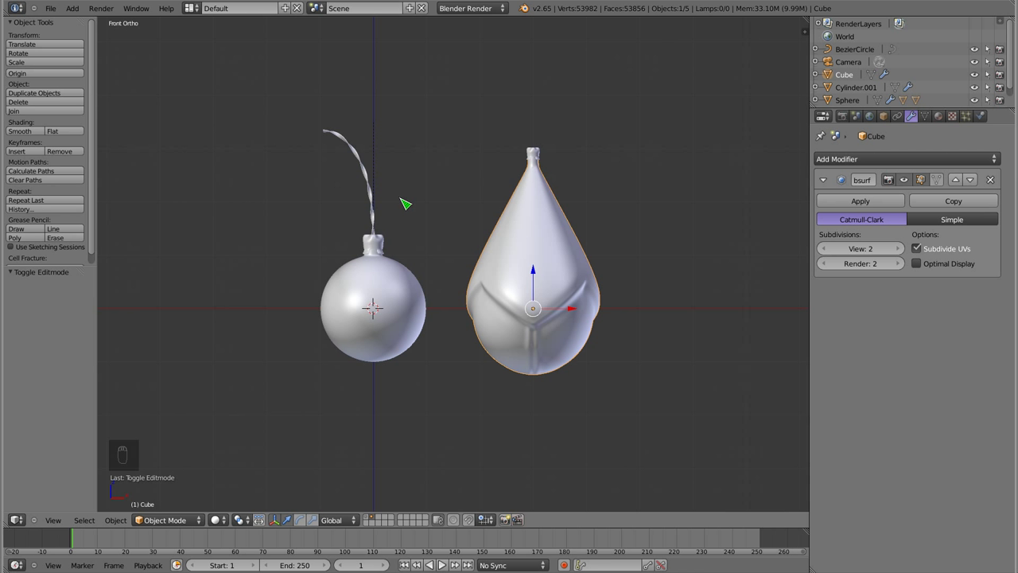
On empty layer 1, add metaballs and position a second one above the first.
key(1)
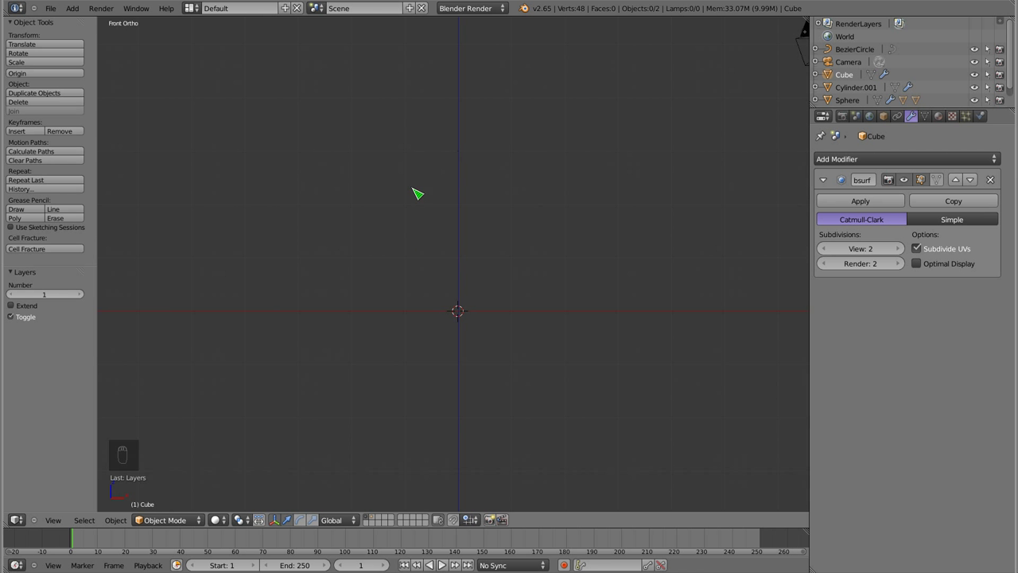
key(shift+a)
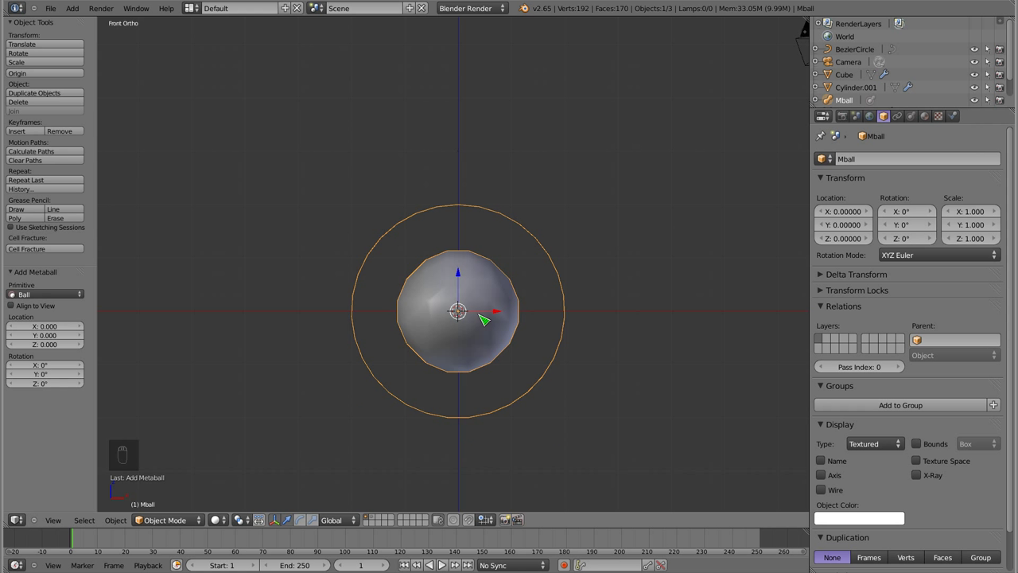
key(shift+a)
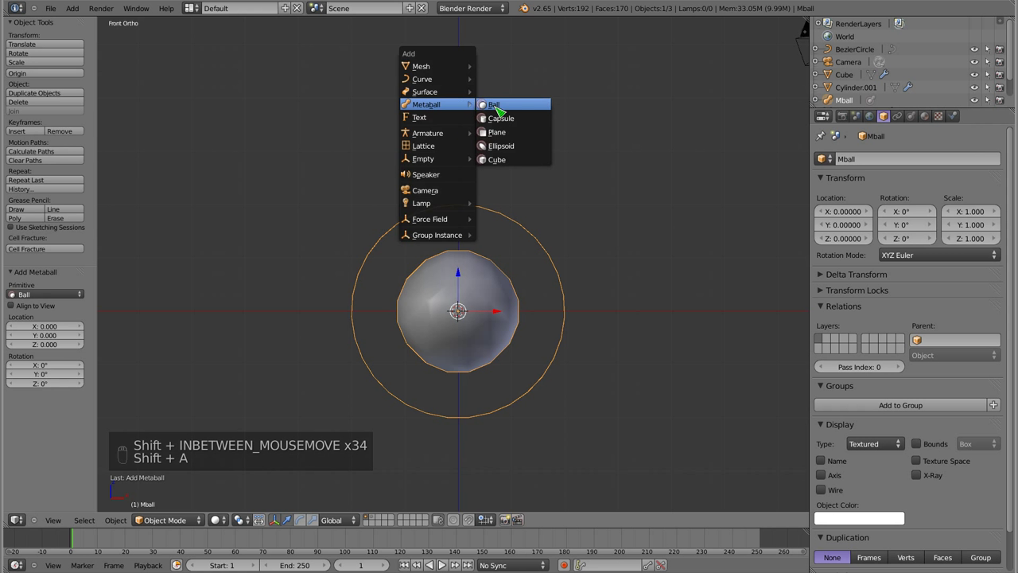
key(g)
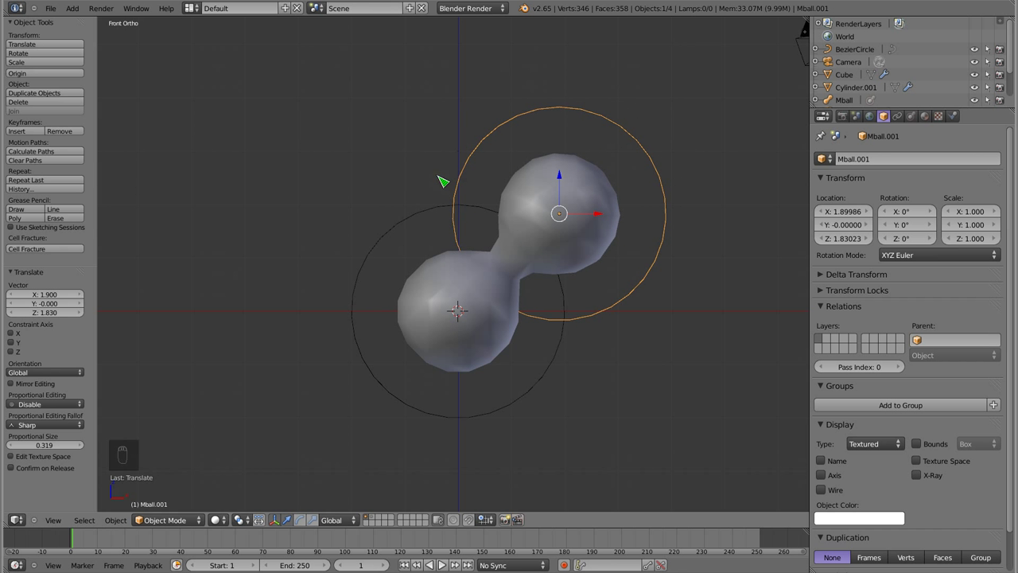
key(s)
key(g)
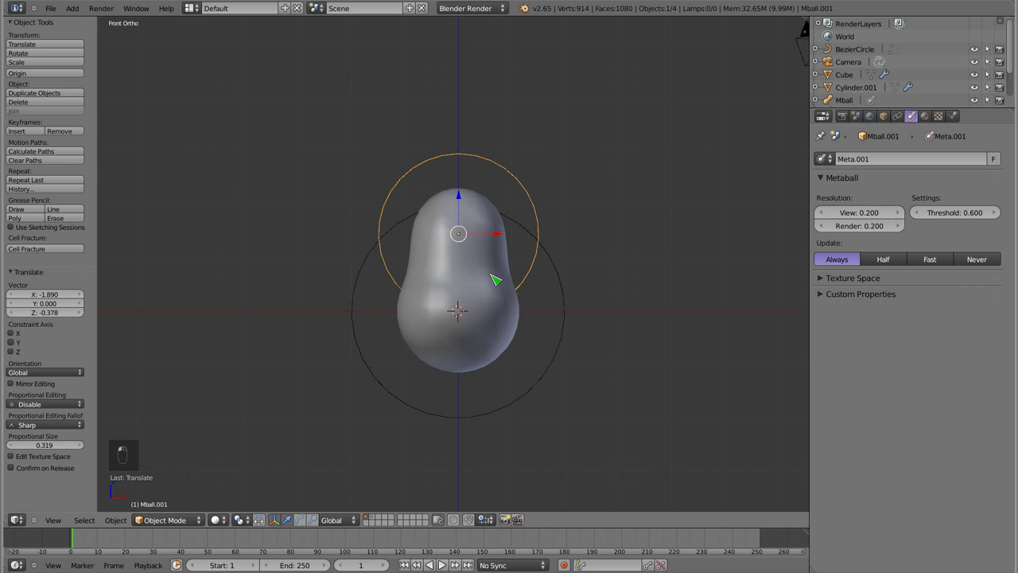
Duplicate the upper metaball as a head scaled to 0.771 and view the body in wireframe.
key(shift+d)
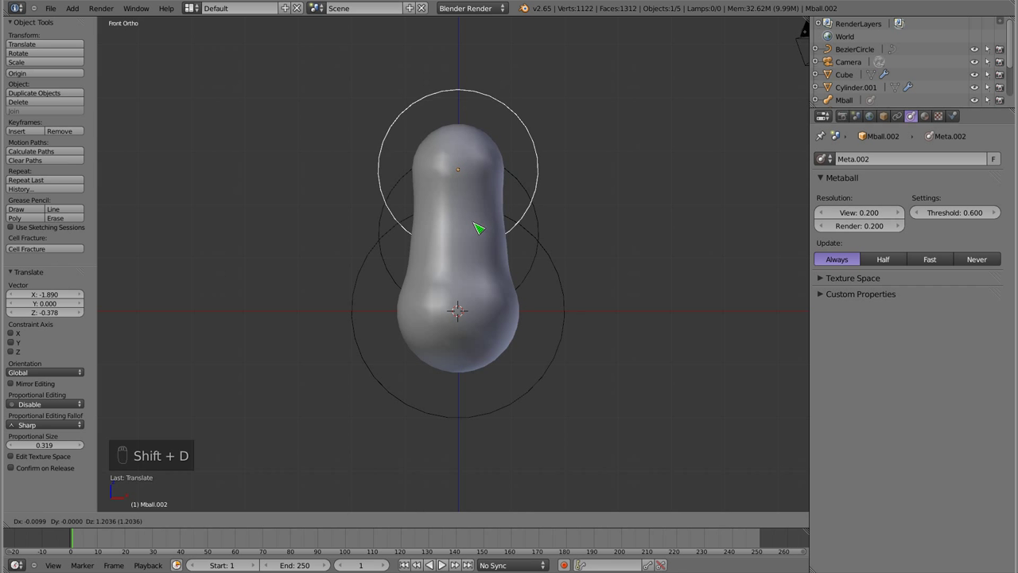
key(s)
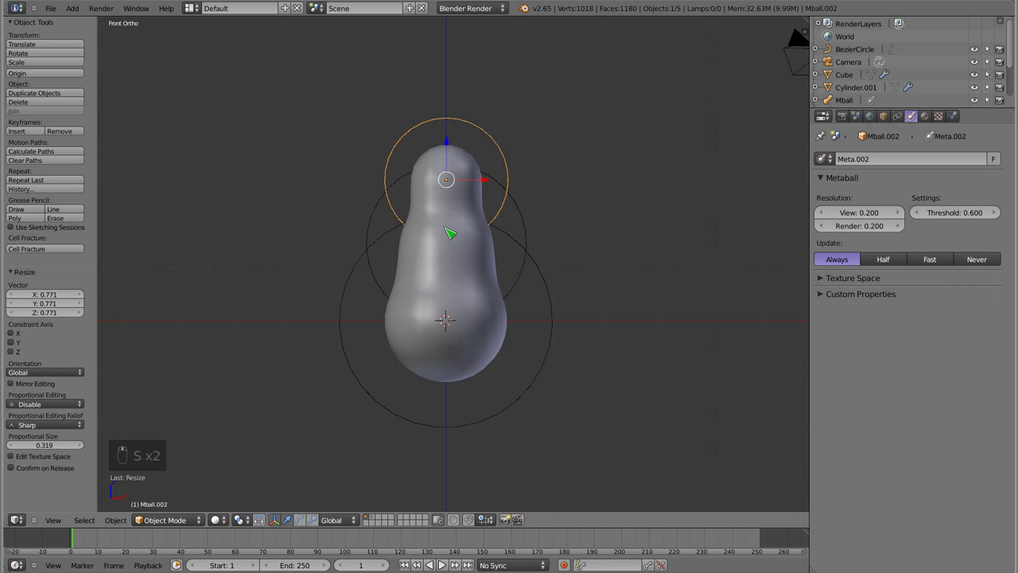
key(z)
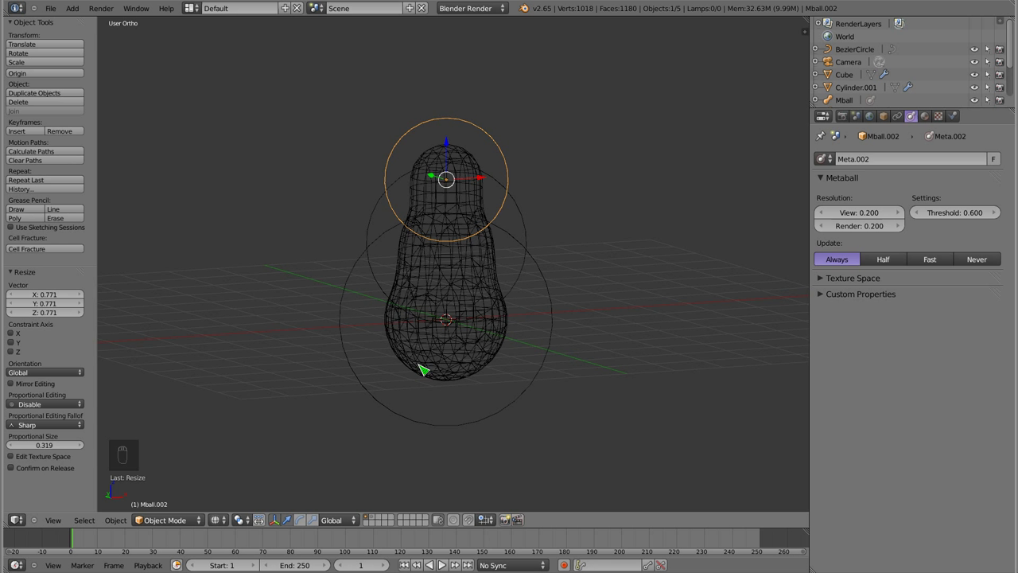
Inspect the converted metaball mesh from the front in Edit Mode with shaded display.
key(KP_1)
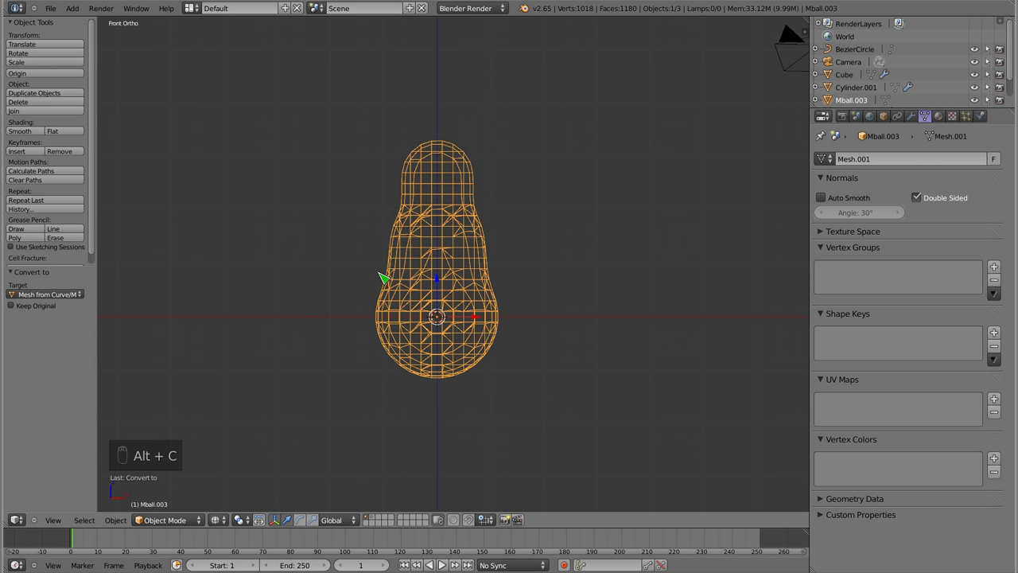
key(Tab)
key(a)
key(z)
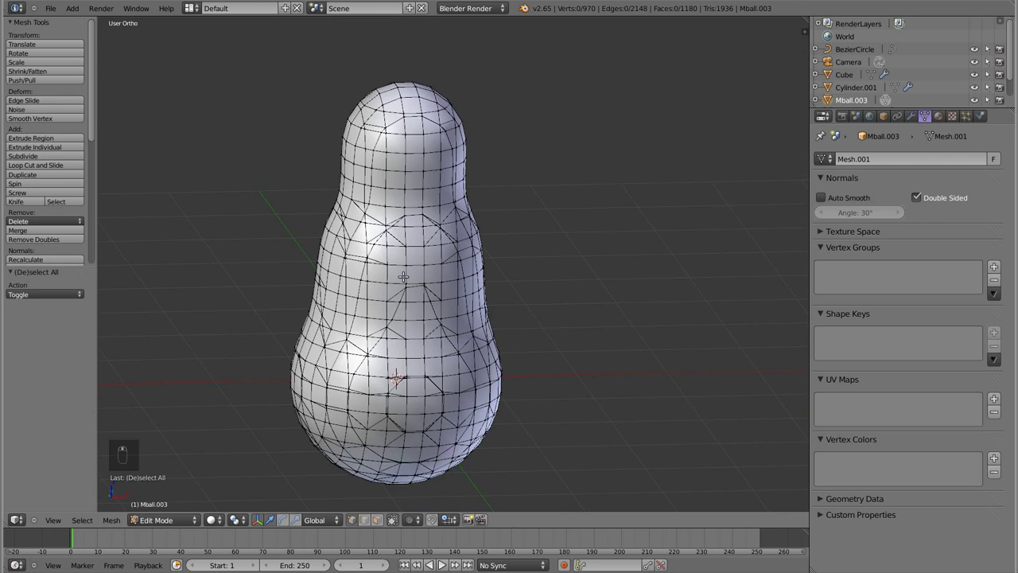
Remesh the body coarser at scale 0.296 with smooth shading and apply the modifier permanently.
key(Tab)
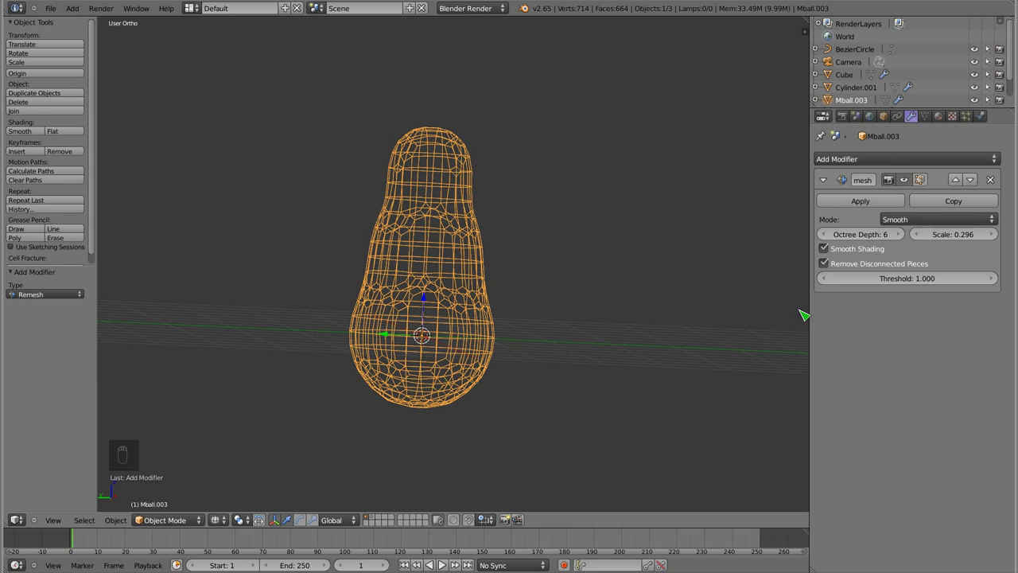
key(z)
key(Tab)
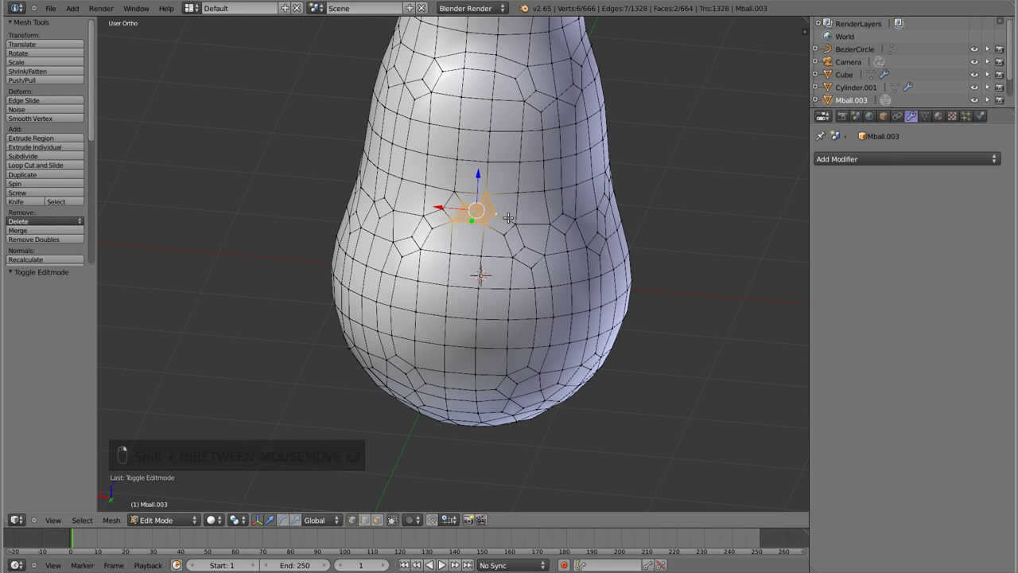
From the front view, box-select a band of faces around the body's waist through the mesh.
key(a)
key(KP_1)
key(z)
key(a)
key(a)
key(b)
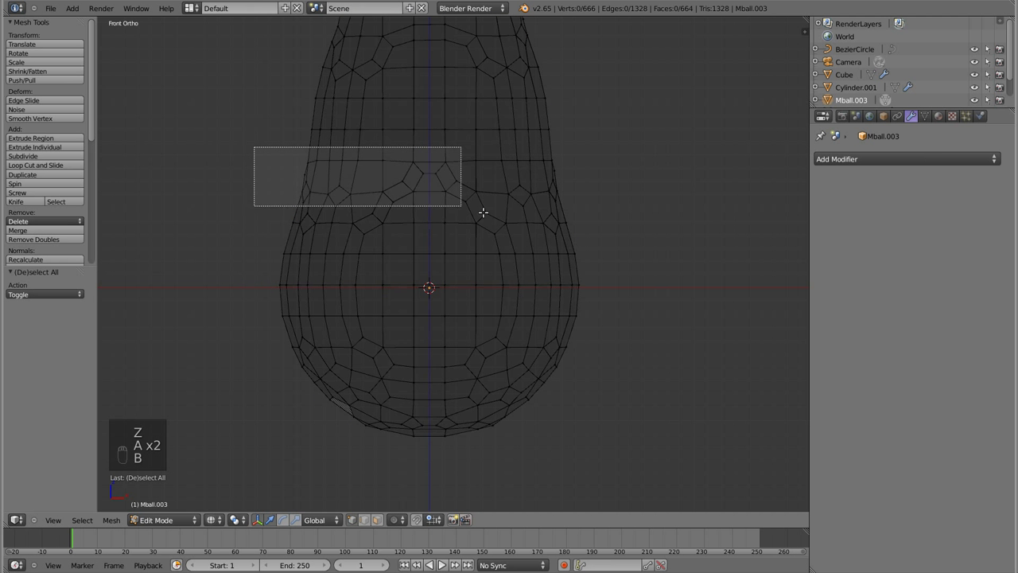
Scale the waist band inward to about 0.85, pinching the lower and middle sections apart.
key(s)
key(s)
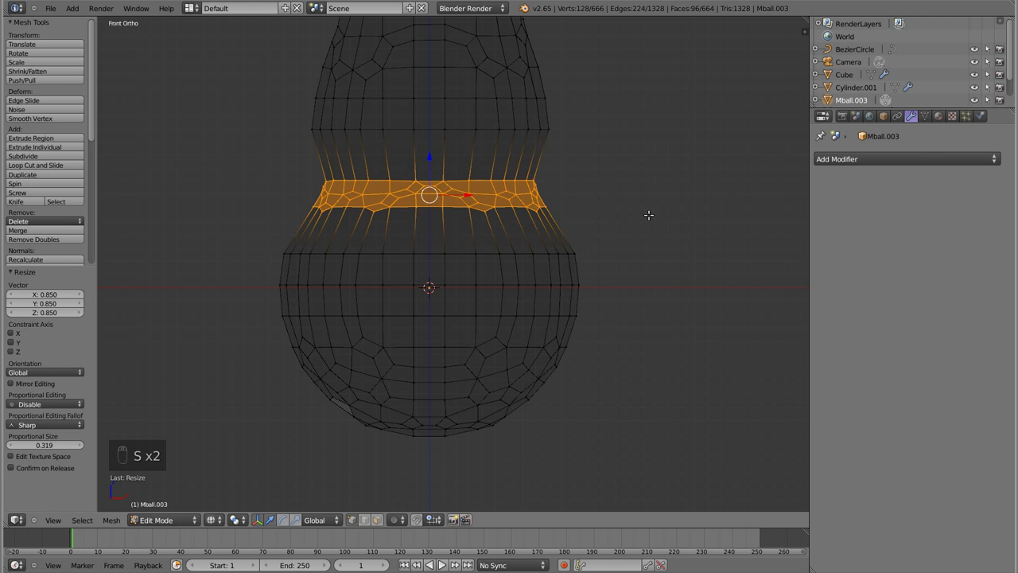
key(s)
key(ctrl+r)
Smooth a wider band of faces around the pinched waist twice, then deselect it.
key(s)
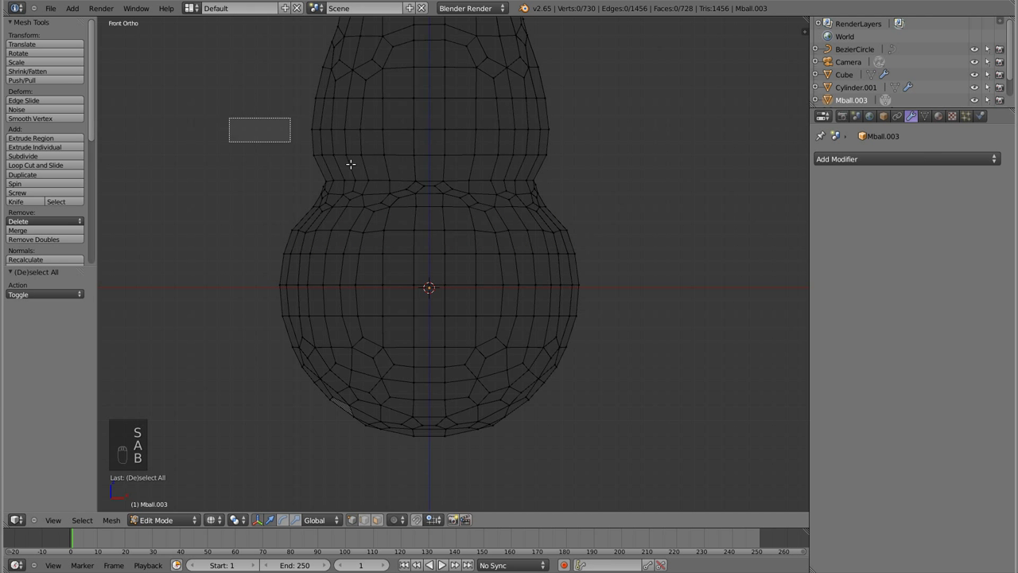
key(w)
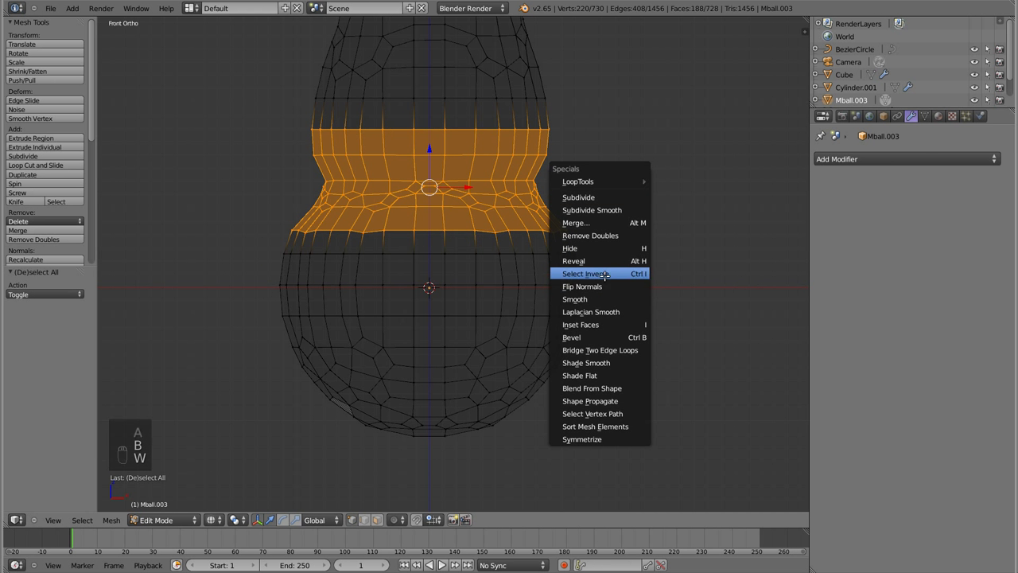
key(w)
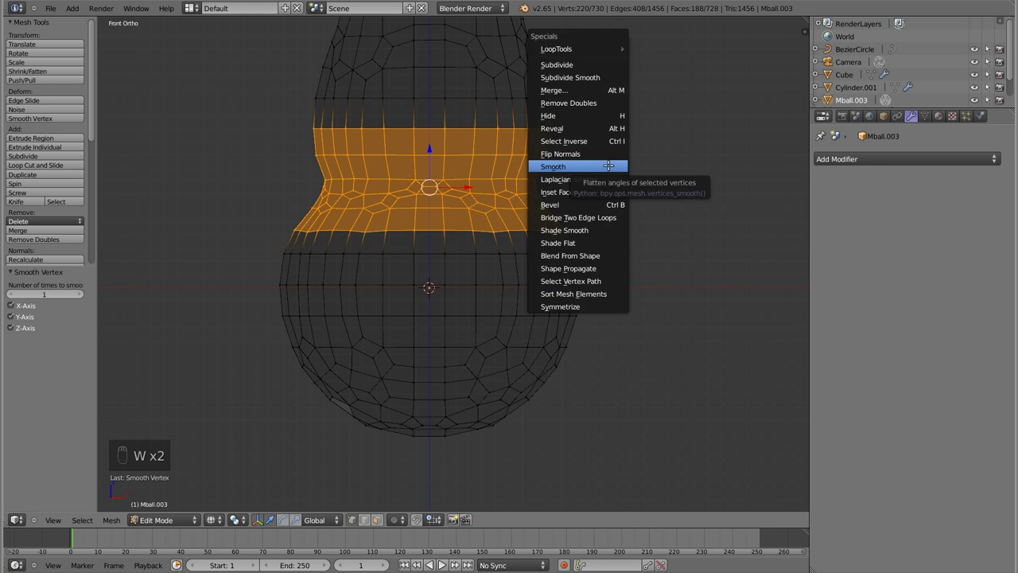
key(a)
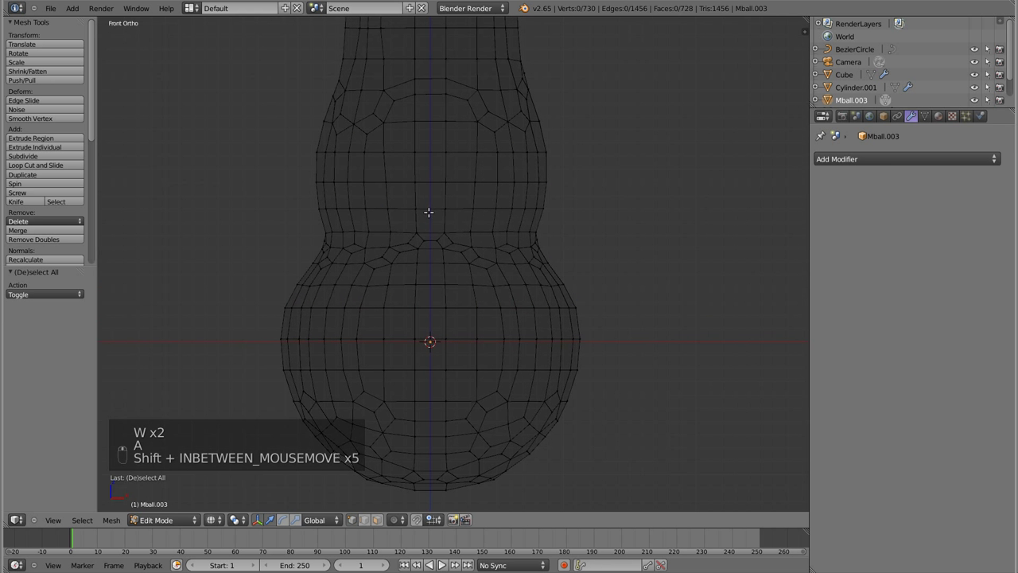
Select the ring below the head and scale it inward into a narrow neck.
key(a)
key(b)
key(a)
key(b)
key(b)
key(b)
key(s)
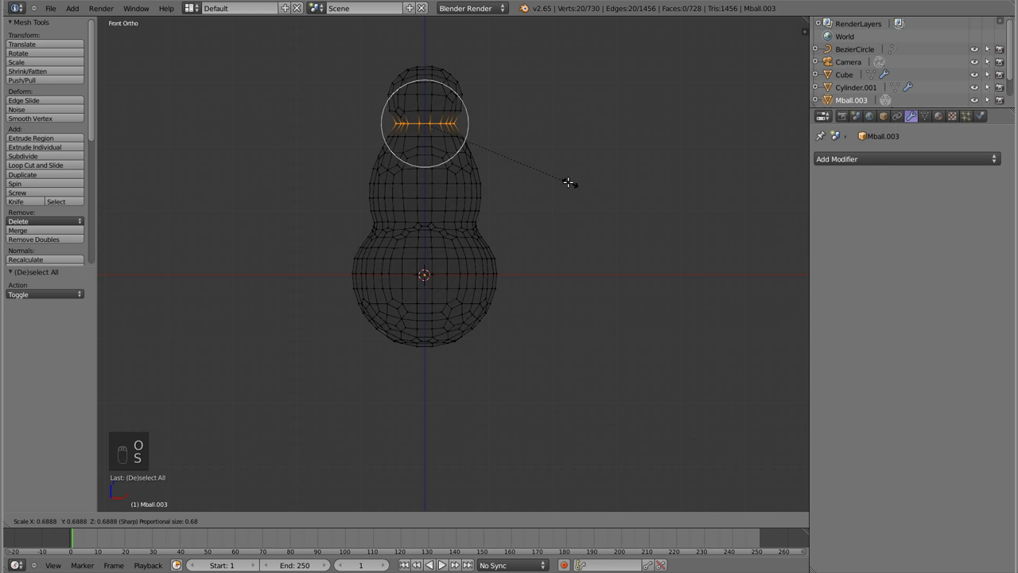
Select the head cap faces and resize them into a rounder dome above the neck.
key(a)
key(b)
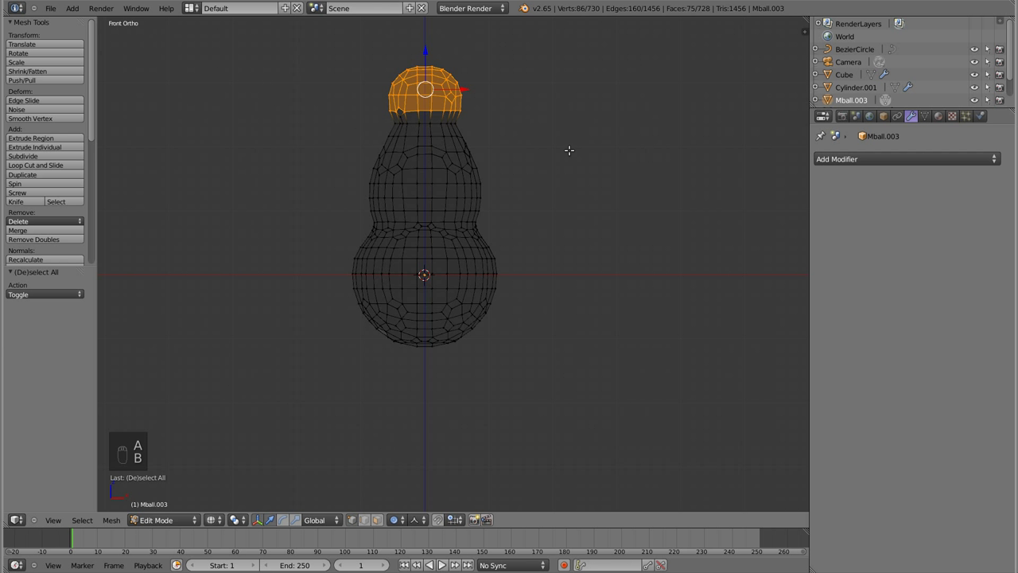
key(g)
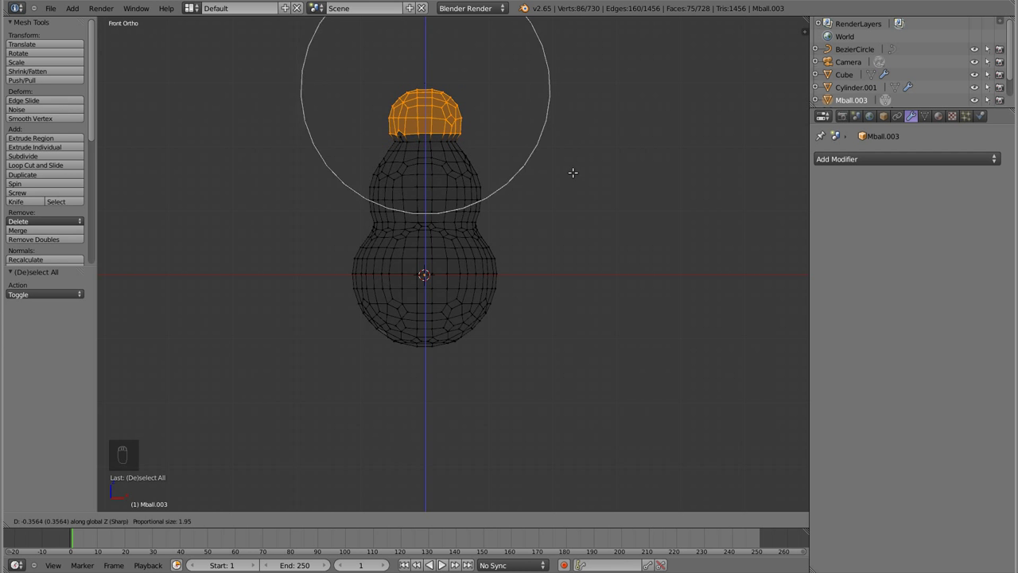
Add a level-2 Subdivision Surface modifier to the snowman body and return to editing it.
key(Tab)
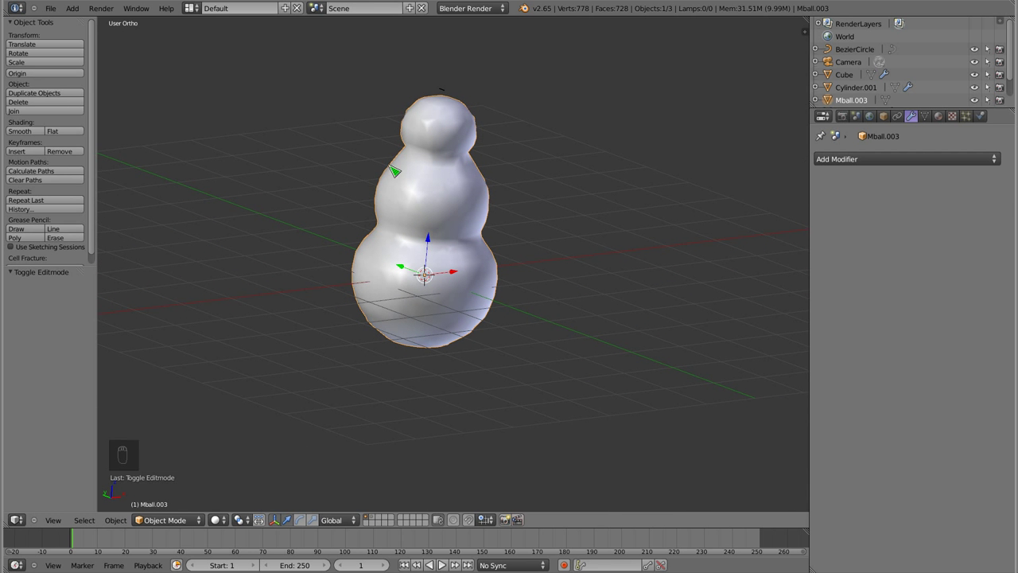
key(ctrl+2)
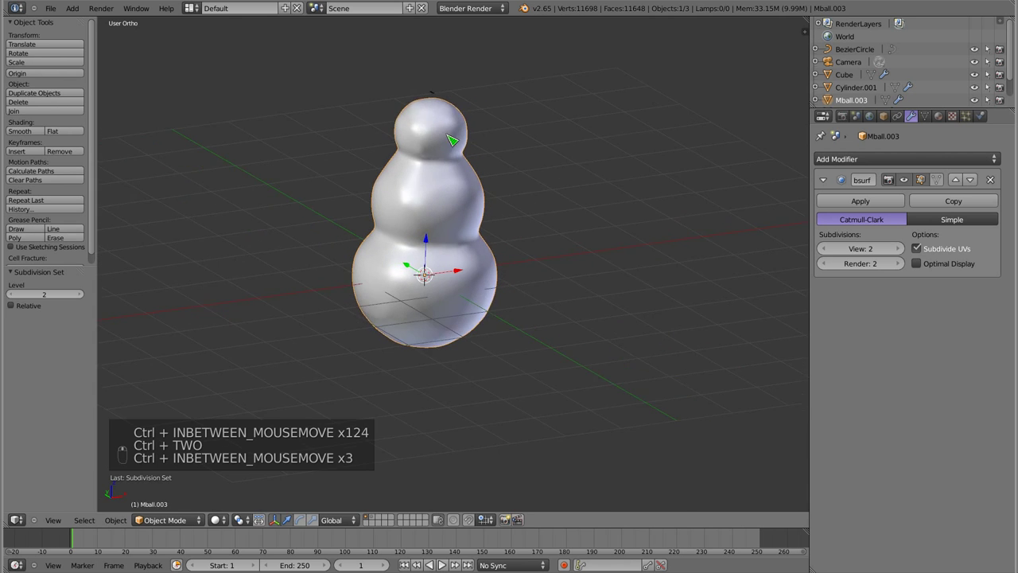
key(Tab)
Extrude a face on the front of the head into a short beak and lower its tip slightly.
key(KP_1)
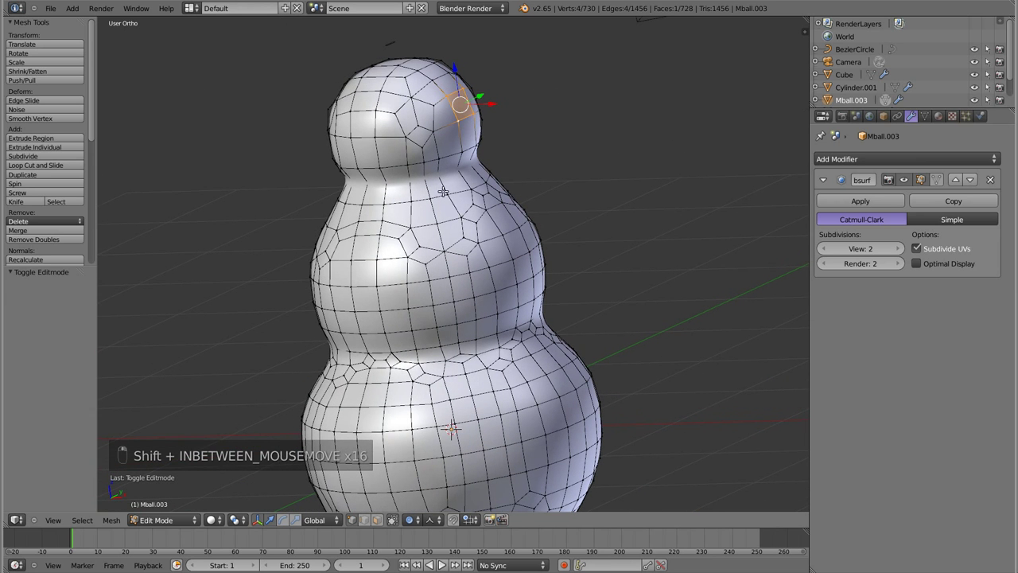
key(e)
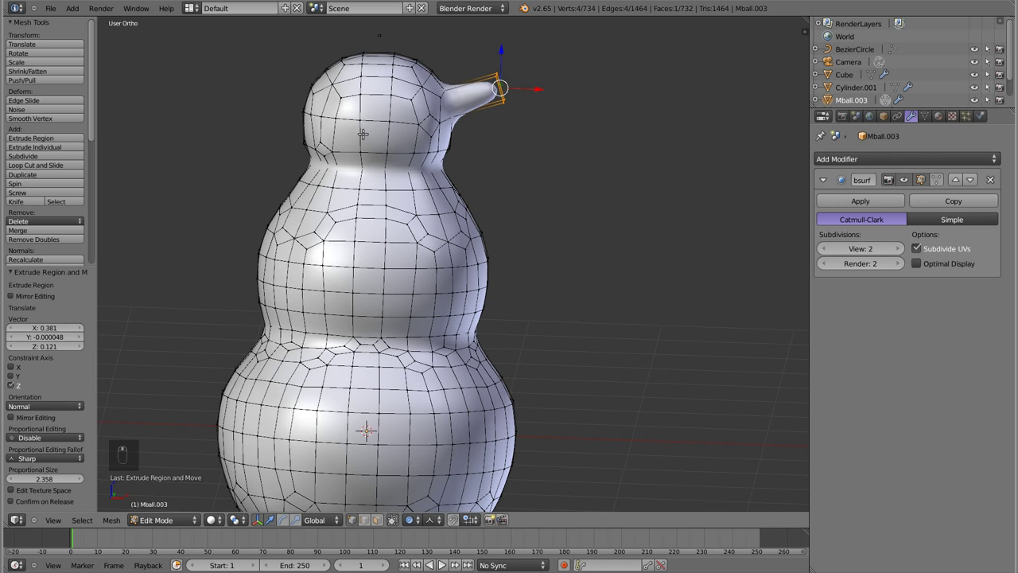
key(ctrl+r)
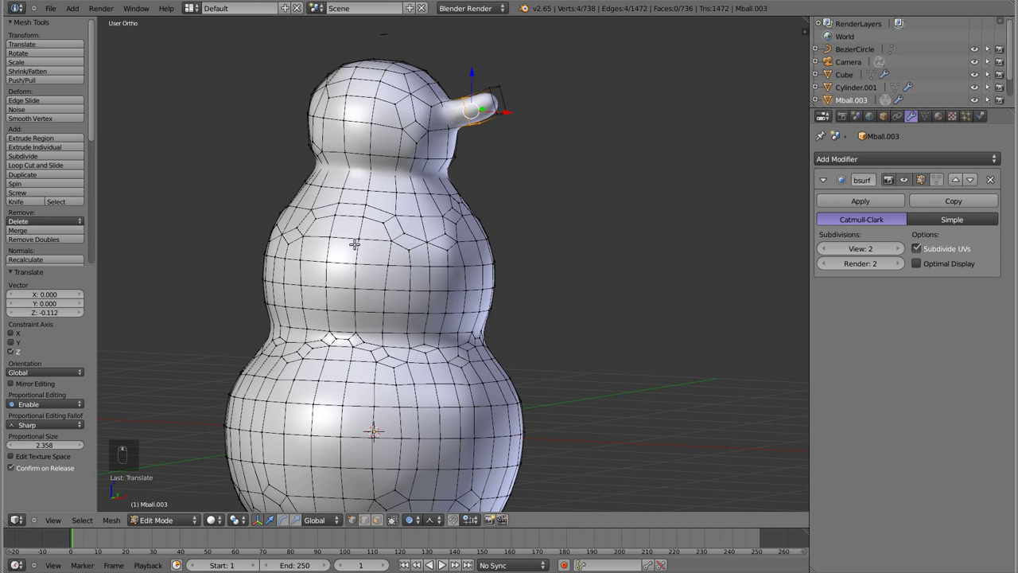
In face select mode, extrude the side faces of the middle body to start a flipper.
key(ctrl+Tab)
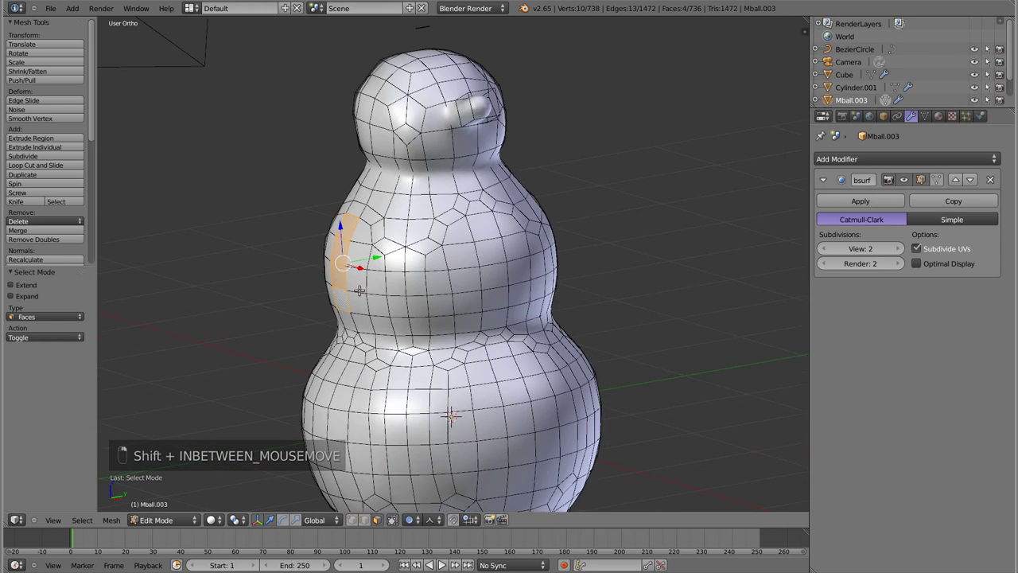
key(KP_1)
key(KP_3)
key(e)
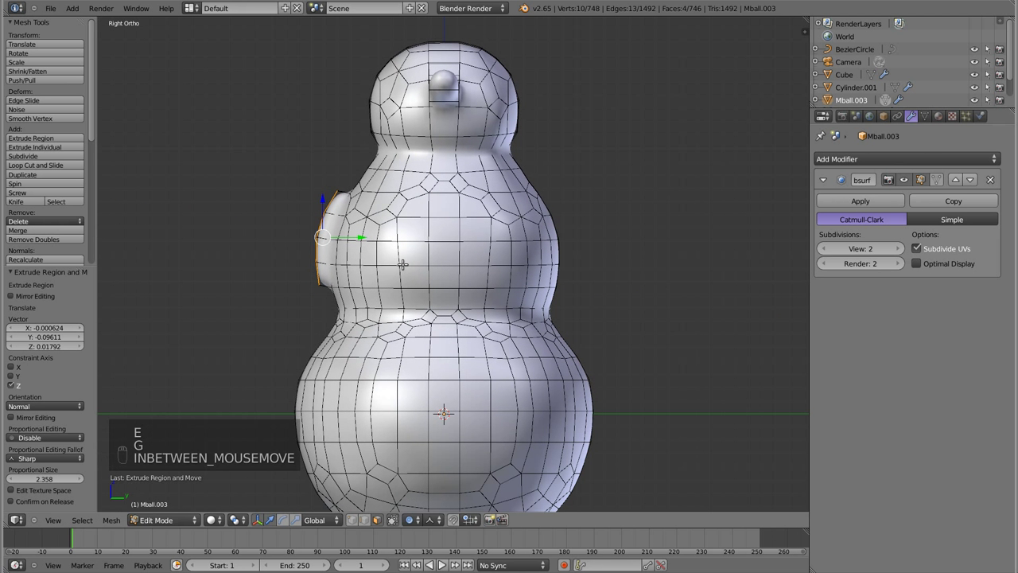
Pull the flipper outward and tilt it, then preview the subdivided body.
key(o)
key(g)
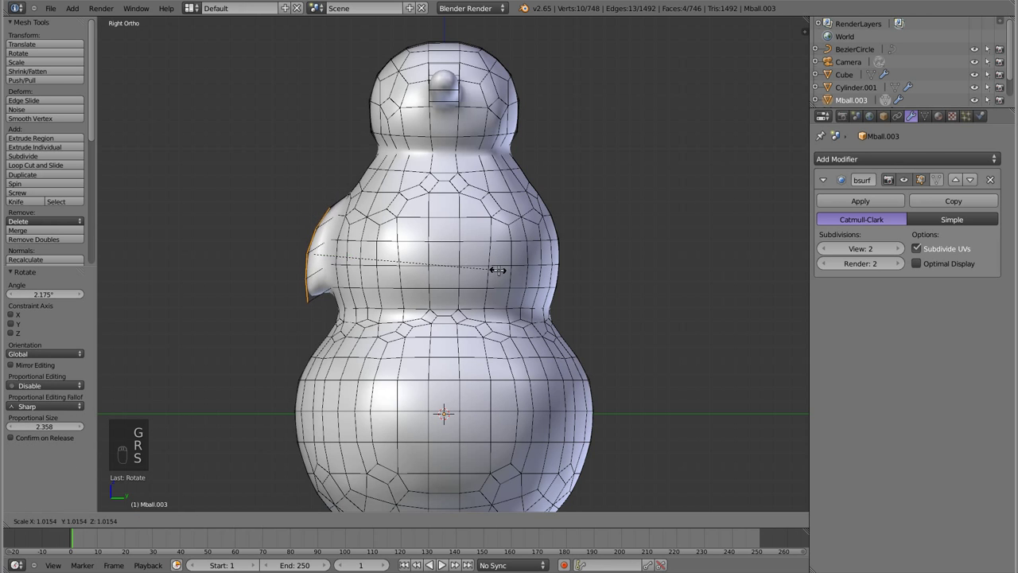
key(g)
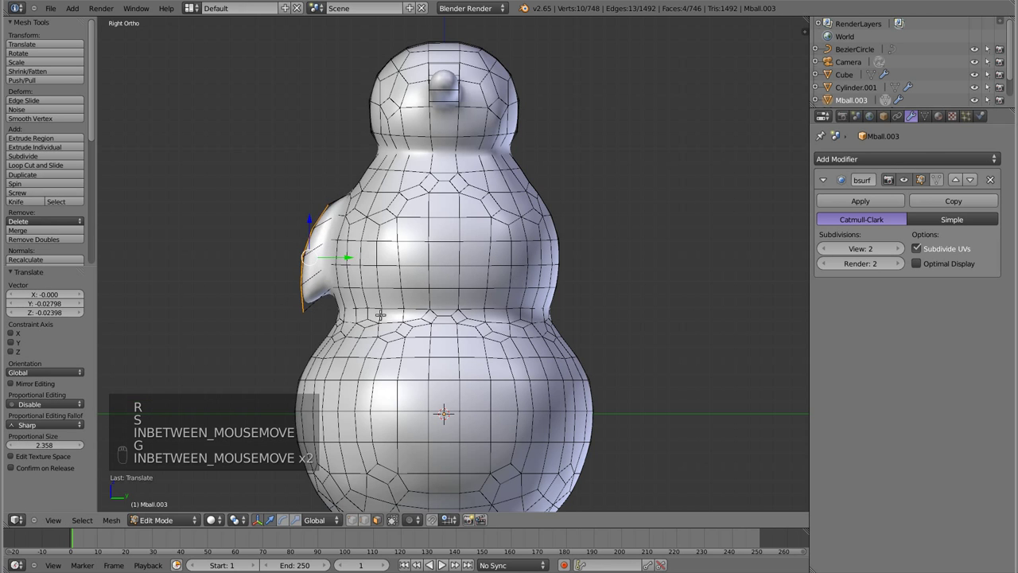
key(Tab)
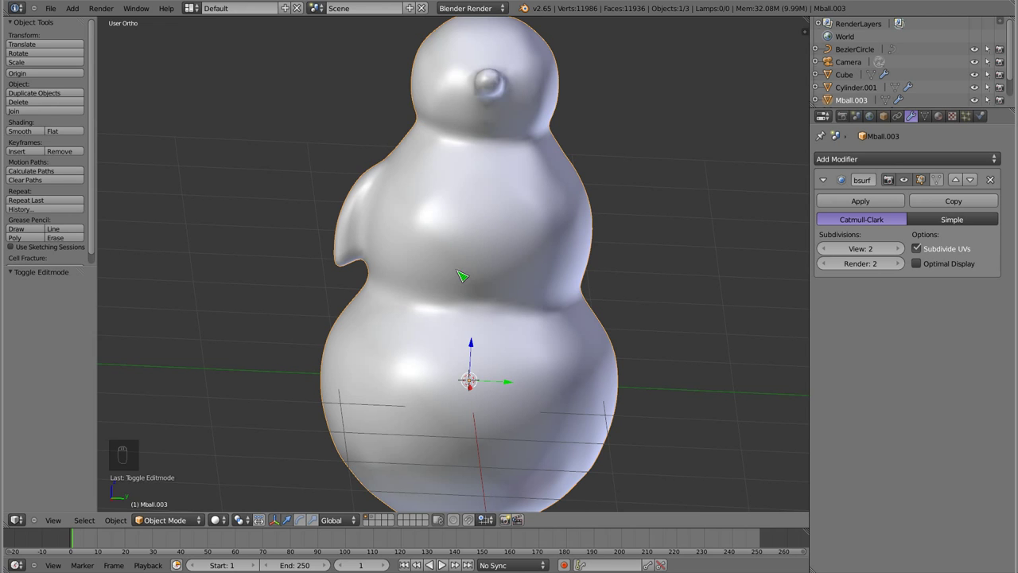
Extrude a second flipper on the opposite side, rotate it about X to tilt, and view the result from the front.
key(Tab)
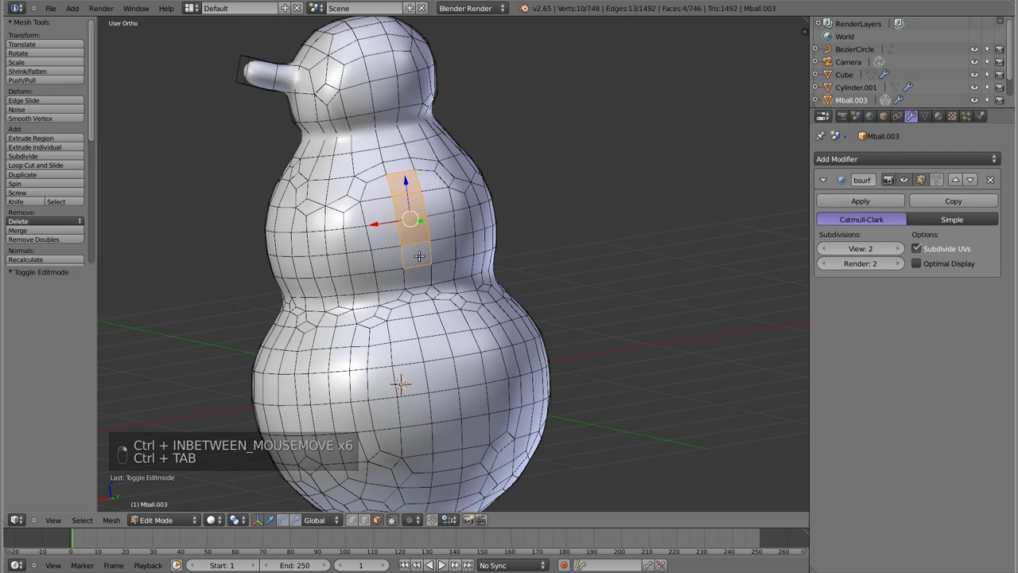
key(e)
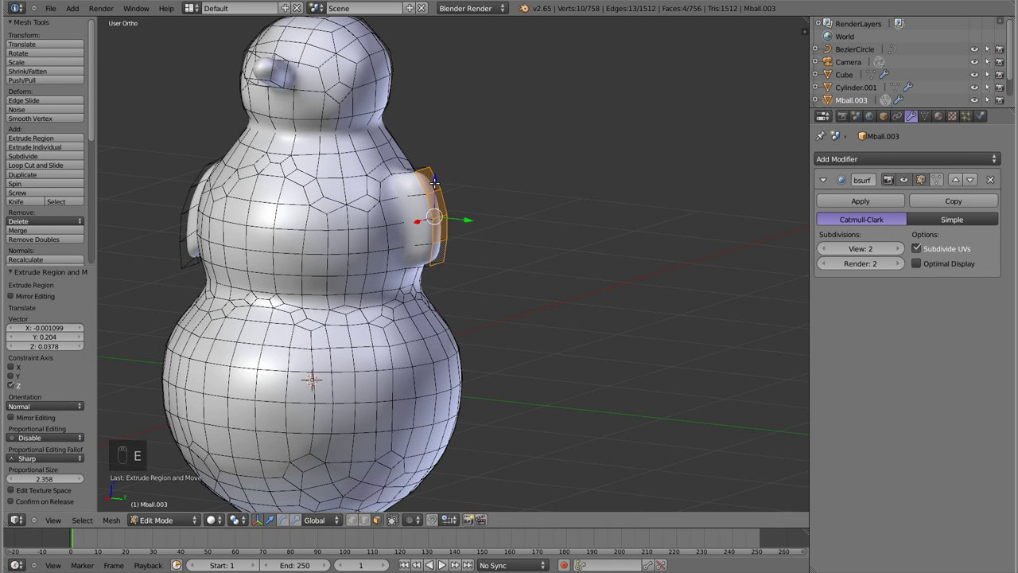
key(s)
key(r)
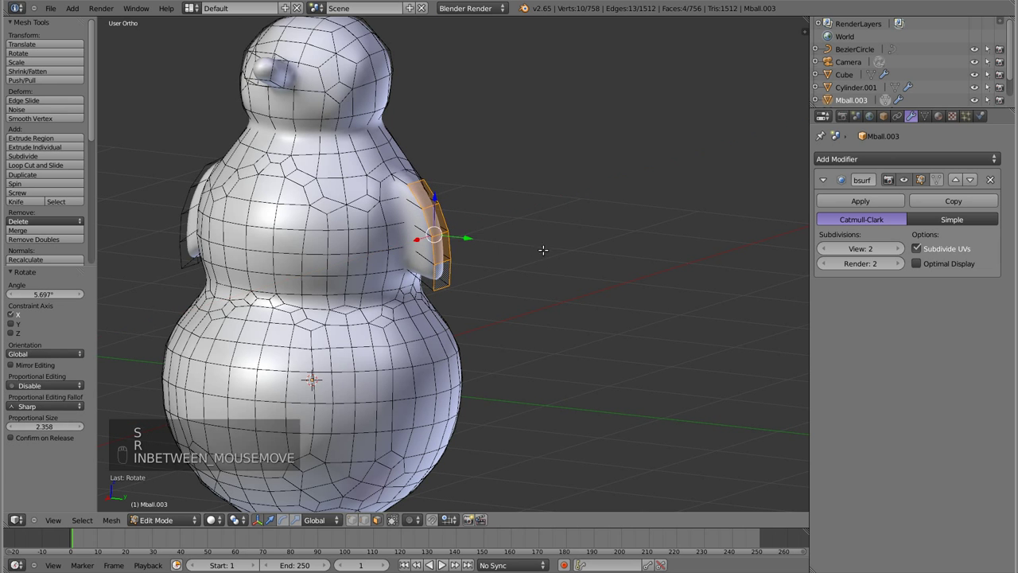
key(Tab)
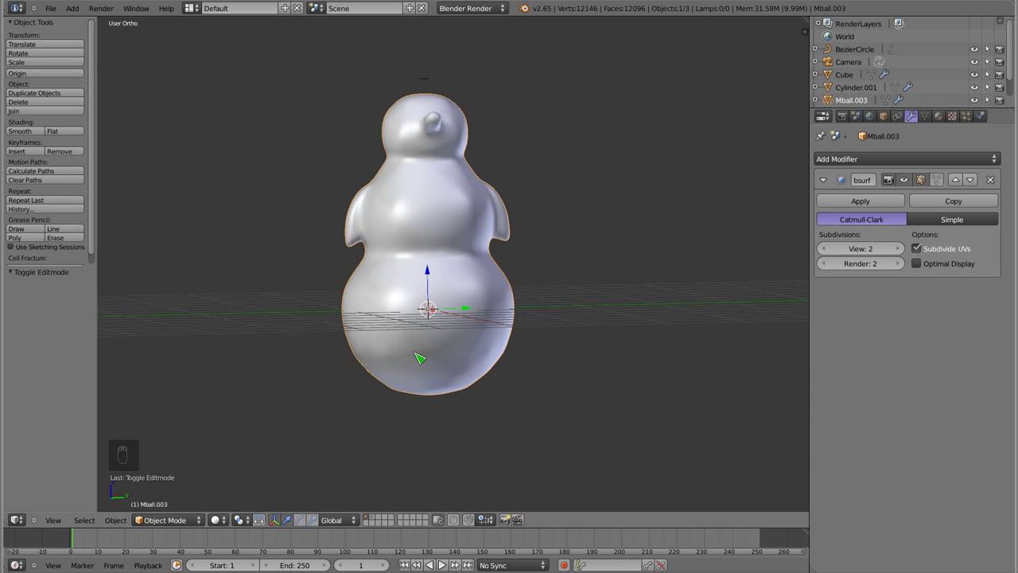
key(KP_1)
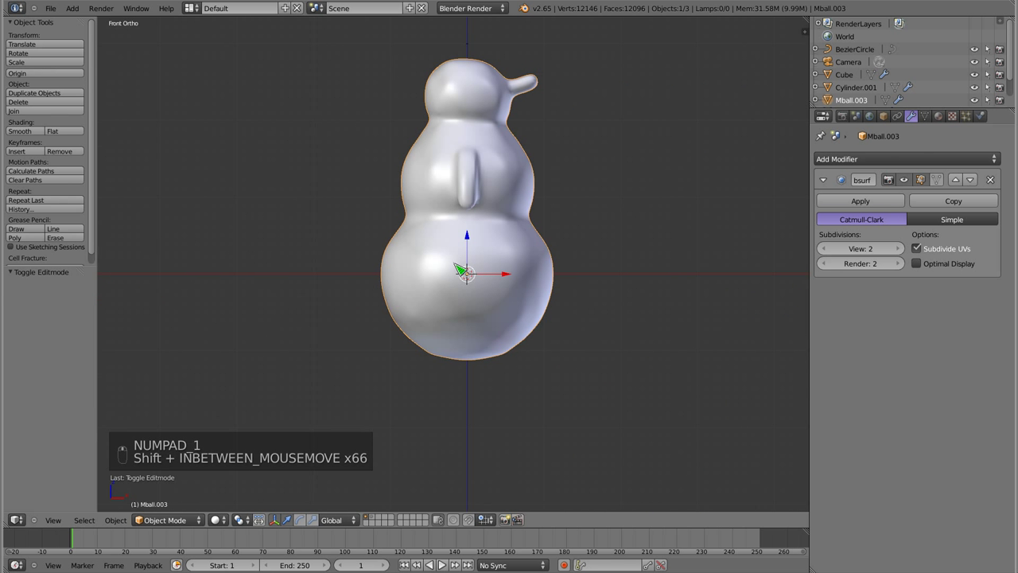
Circle-select all the faces on the underside of the lower body, using wireframe to reach hidden ones.
key(Tab)
key(a)
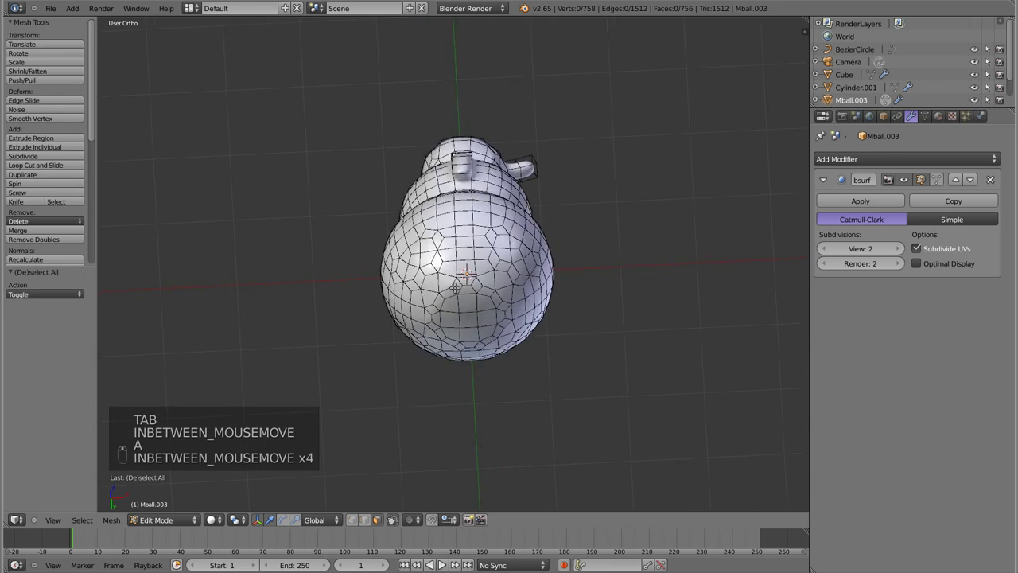
key(c)
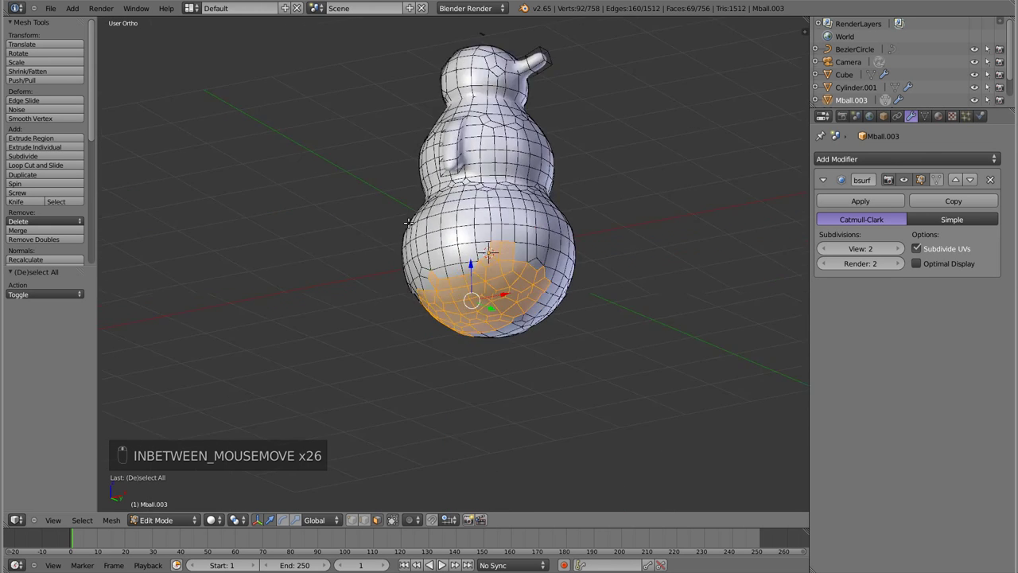
key(c)
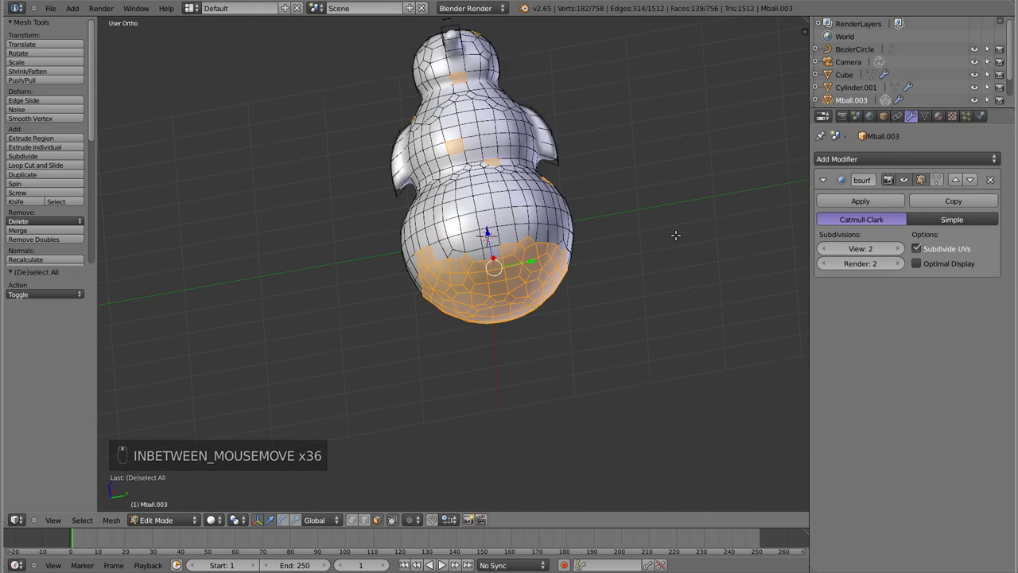
key(z)
key(c)
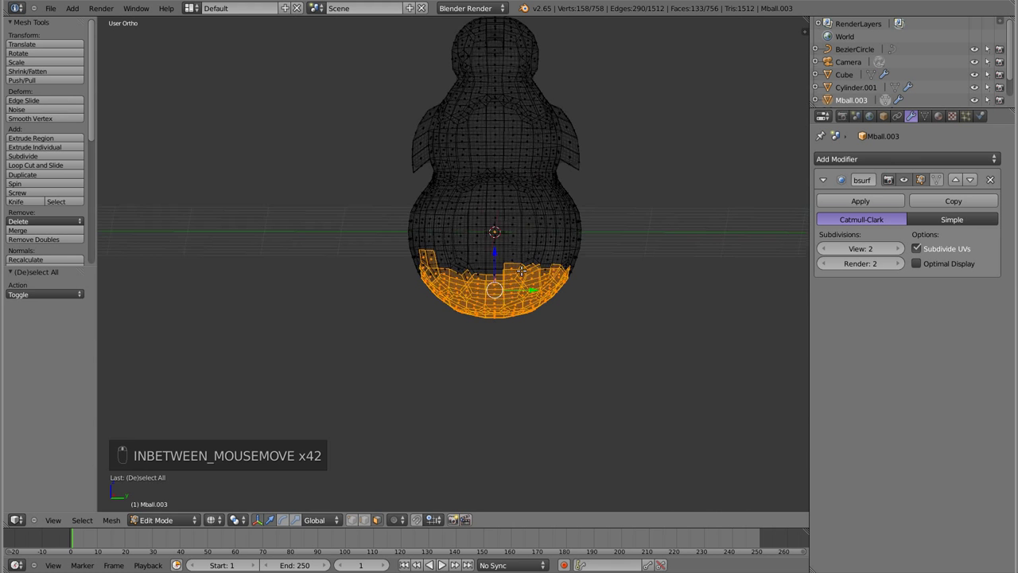
key(Tab)
key(Tab)
Extrude the bottom faces downward and scale them out into a flared base.
key(e)
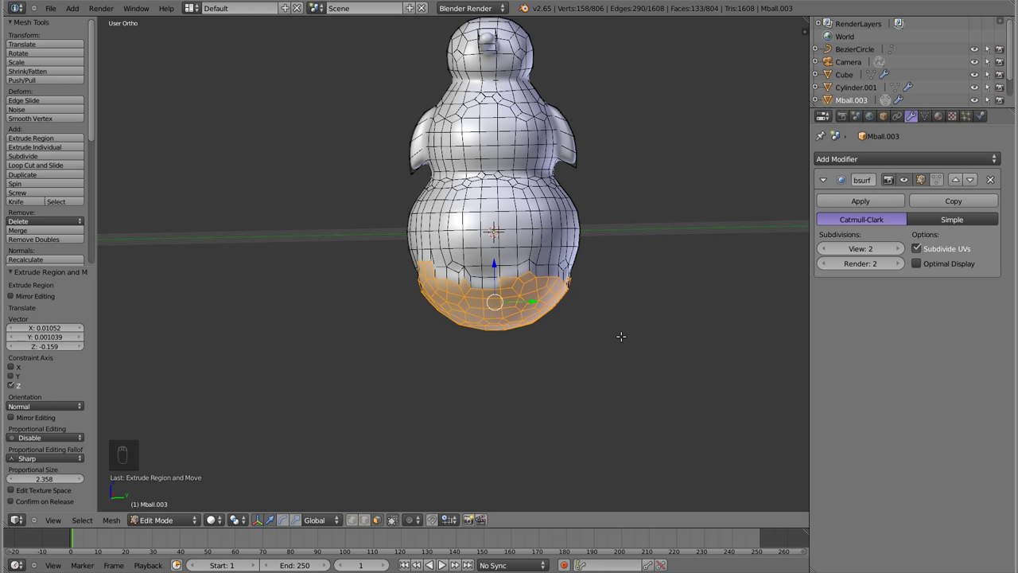
key(s)
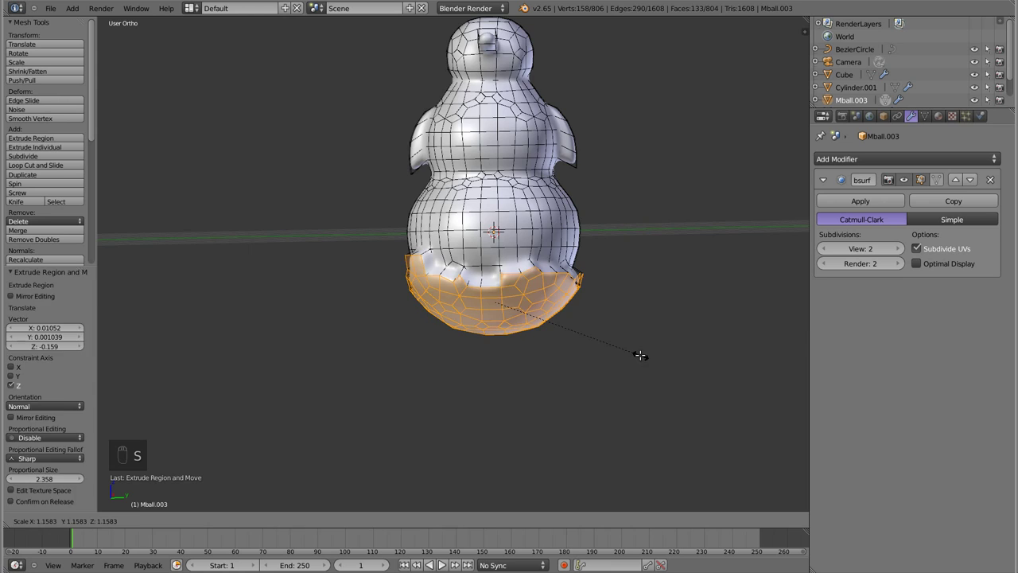
key(Tab)
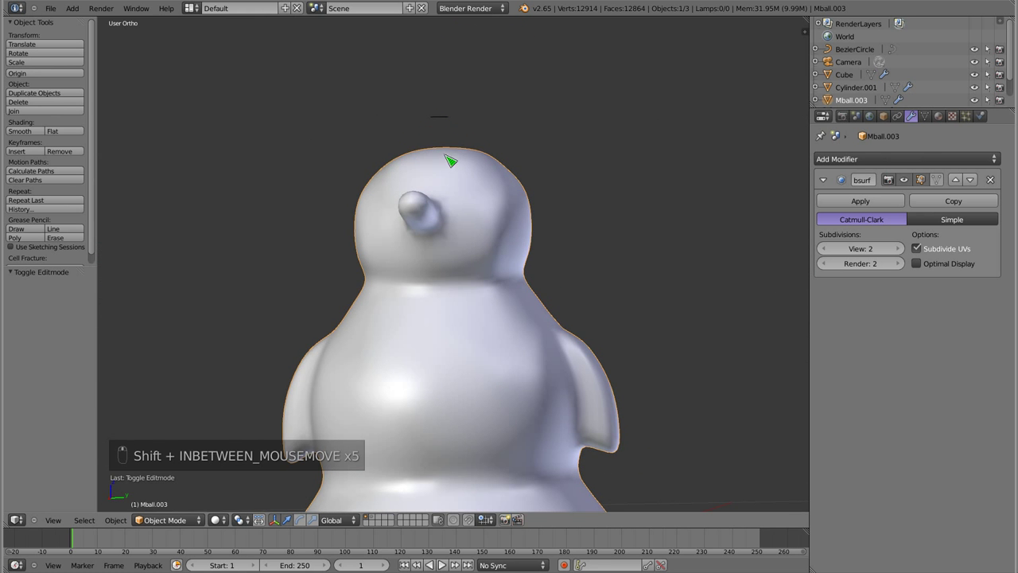
Select the faces on top of the head and extrude them straight up into a tall hat crown.
key(Tab)
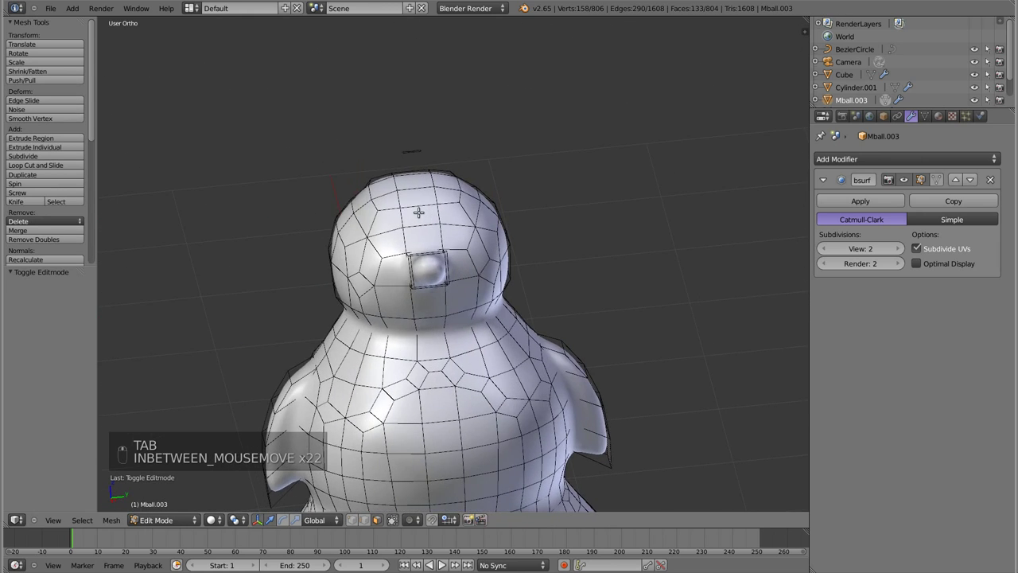
key(KP_1)
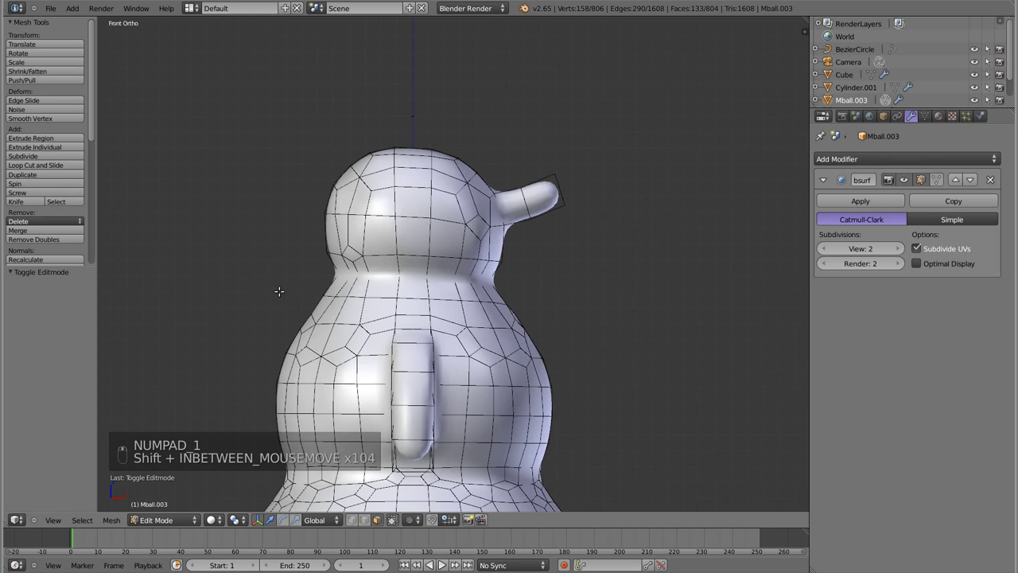
key(ctrl+Tab)
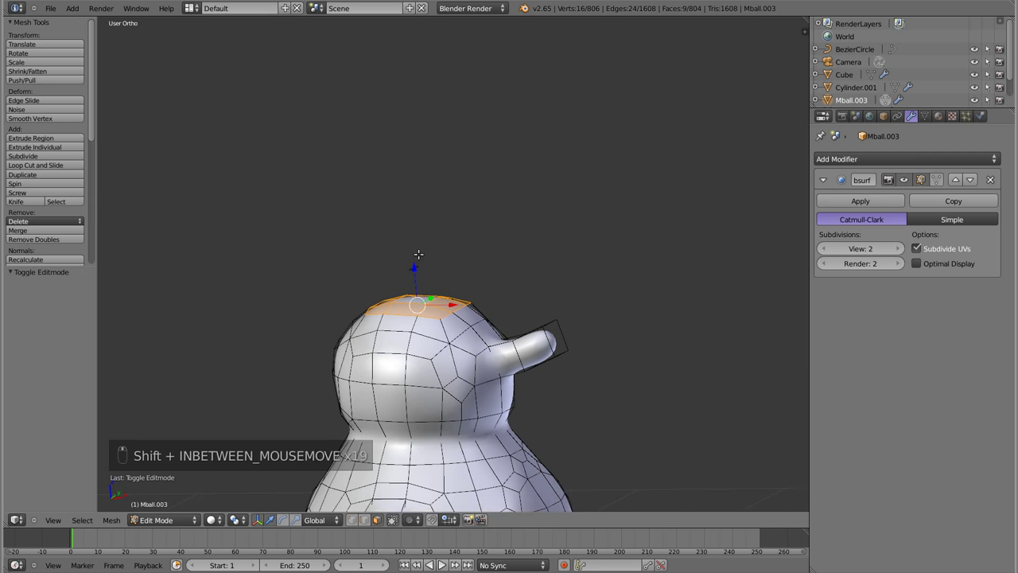
key(e)
key(e)
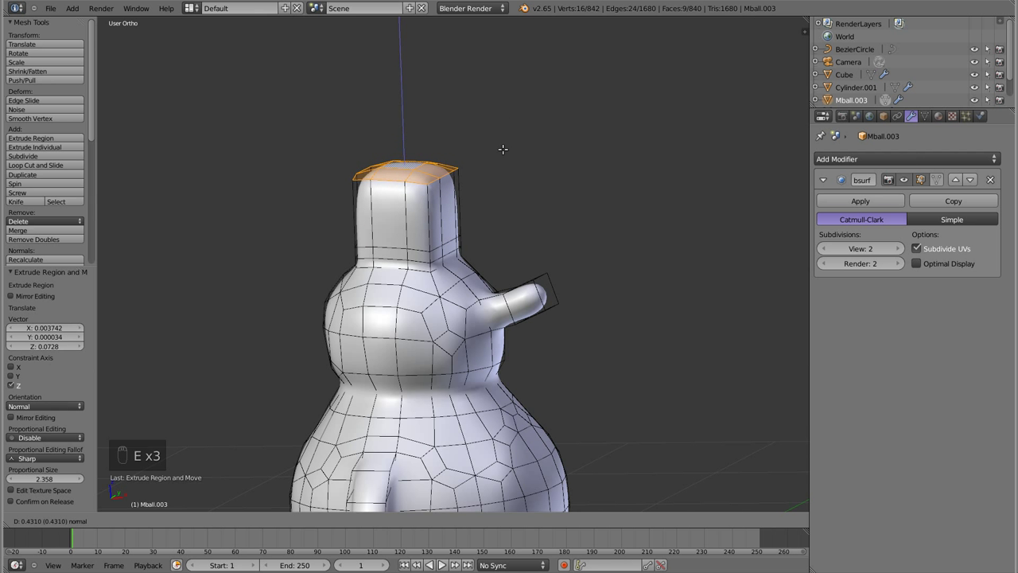
Extrude the edge ring at the crown's base in place and scale it outward into a wide brim.
key(a)
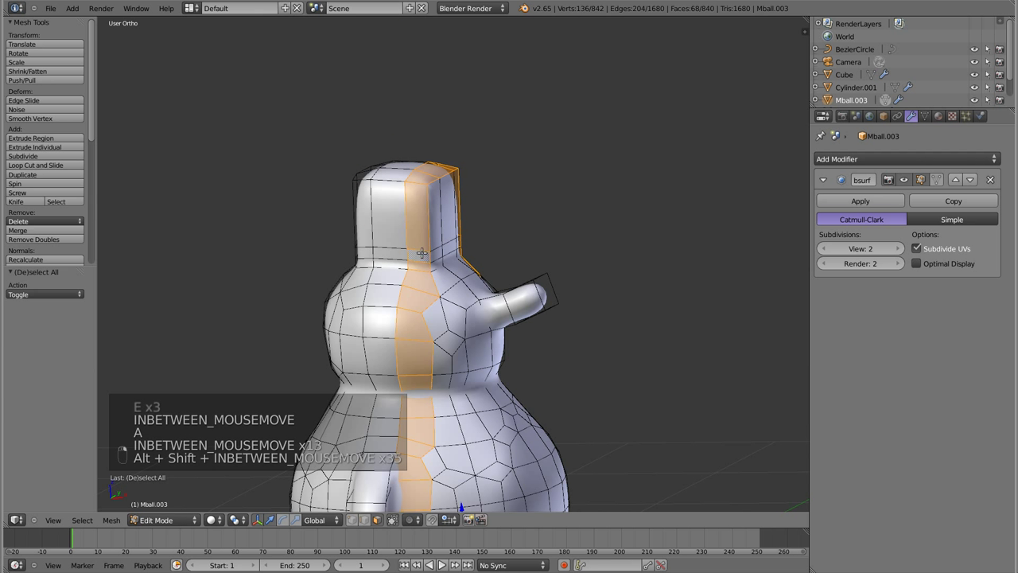
key(a)
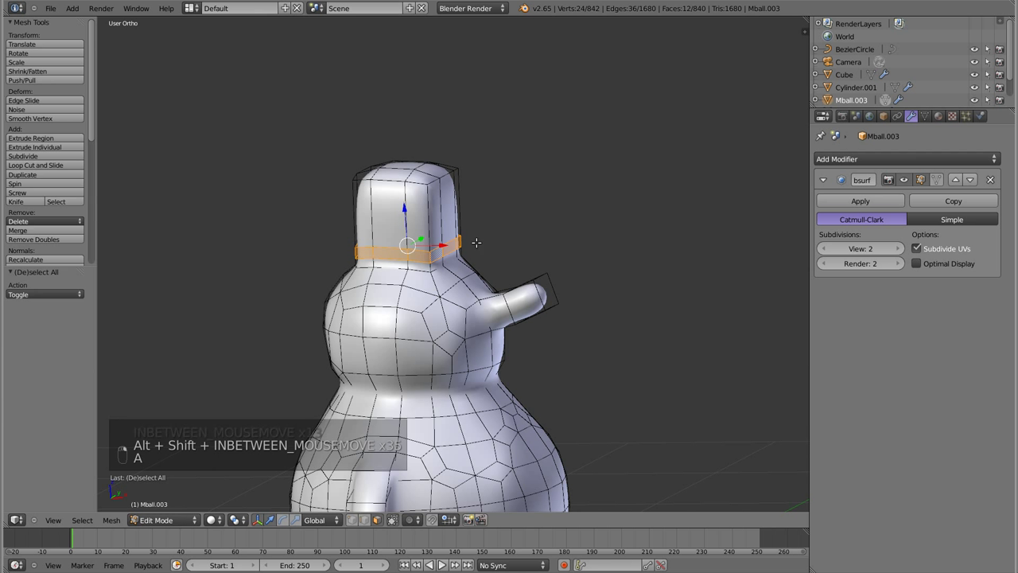
key(e)
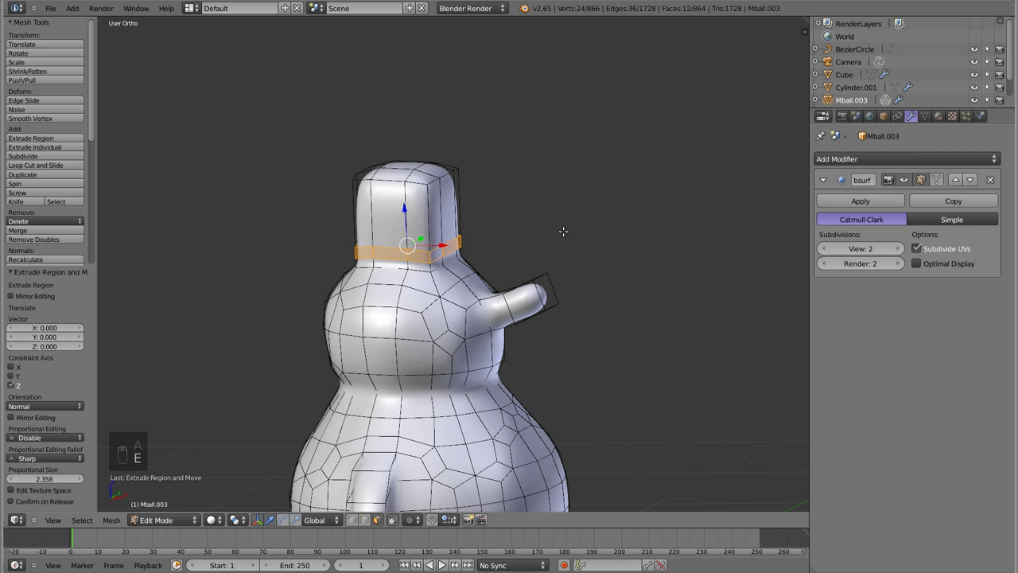
key(s)
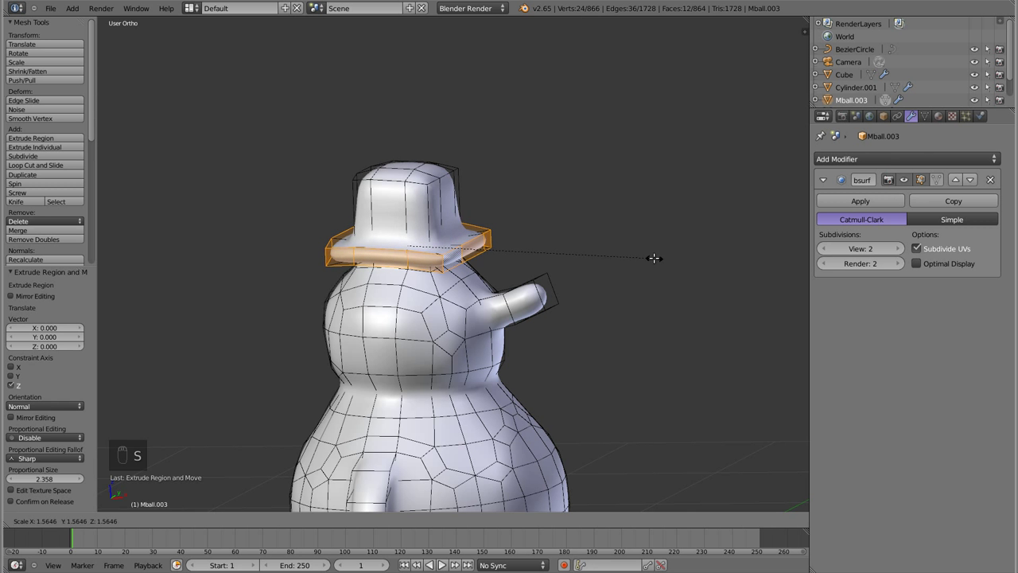
Check the smoothed top hat from the front and return to editing the mesh.
key(KP_1)
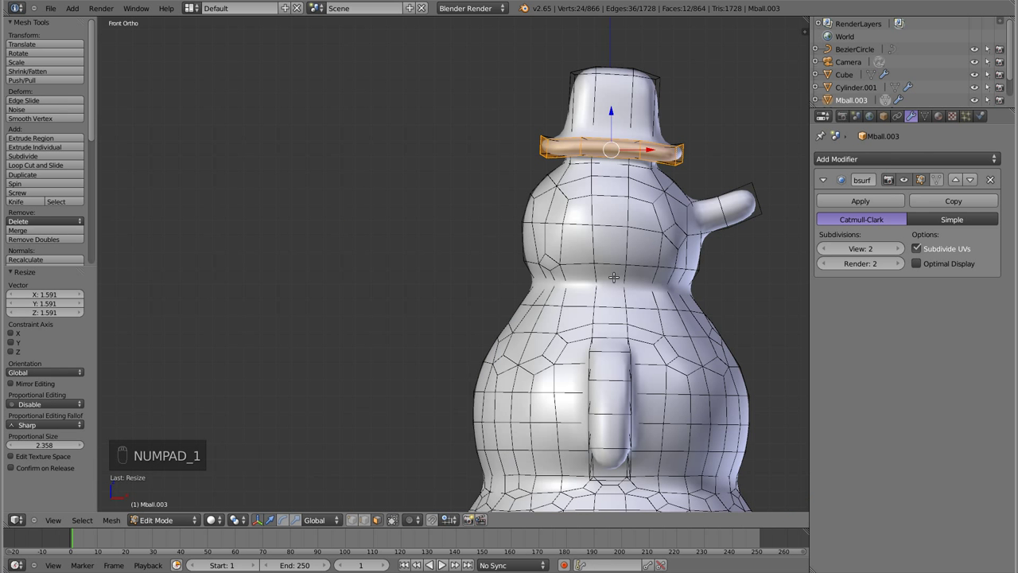
key(Tab)
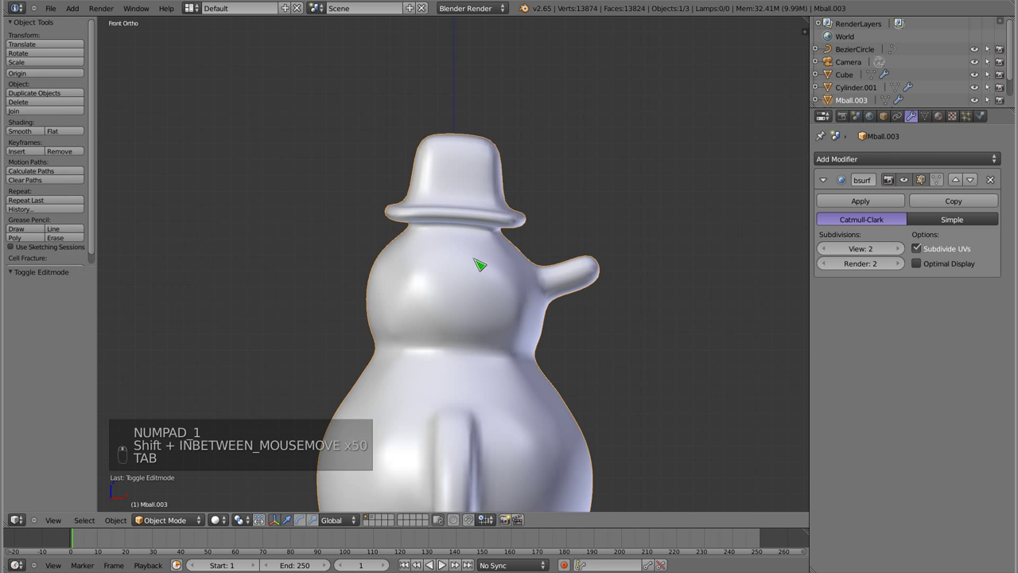
key(Tab)
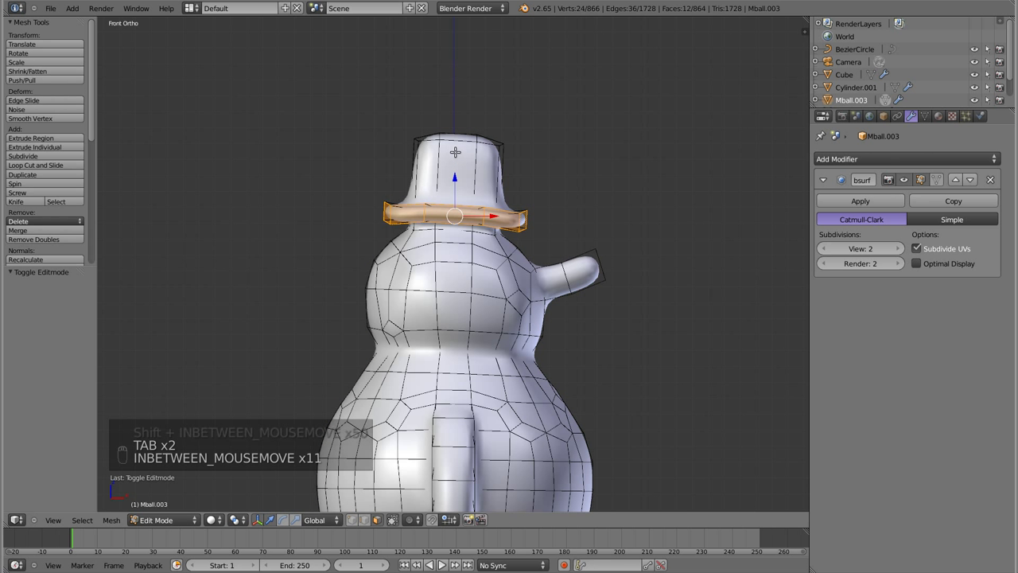
Select the whole hat in see-through front view with proportional soft falloff enabled.
key(z)
key(b)
key(c)
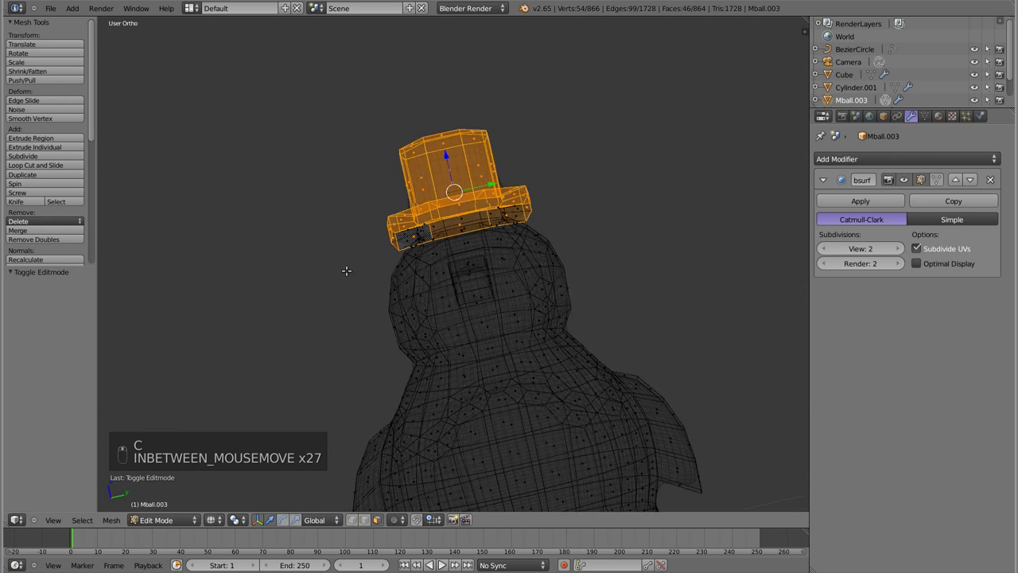
key(KP_1)
key(o)
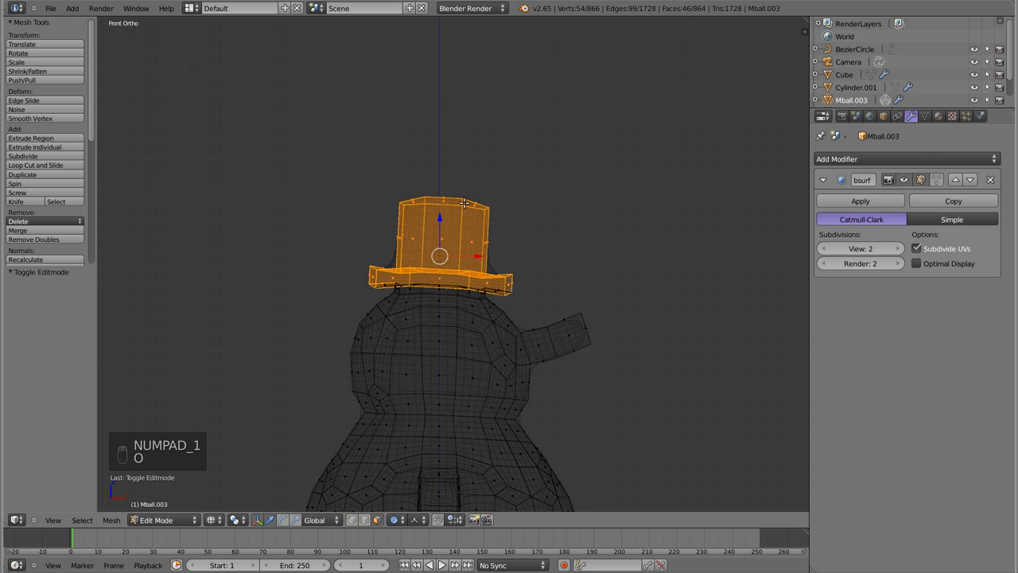
key(g)
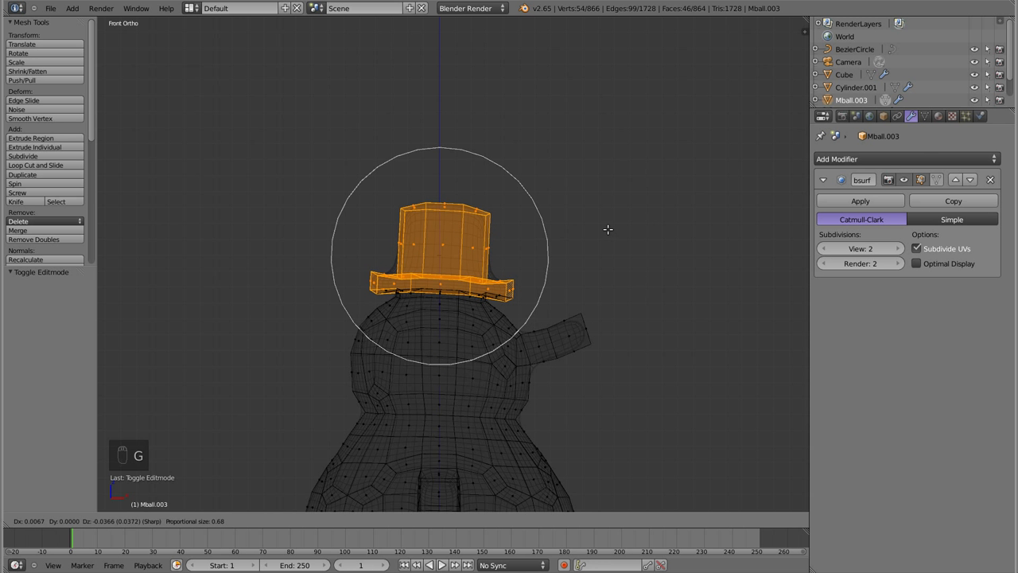
Lower the hat onto the head, tilt it about -7.5°, nudge it into place and return to Object Mode.
key(r)
key(g)
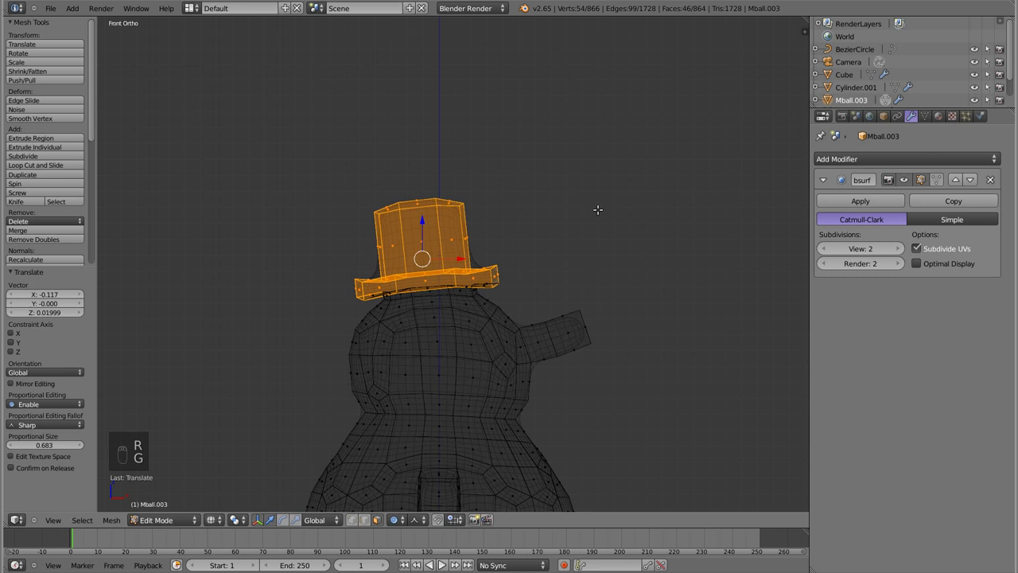
key(g)
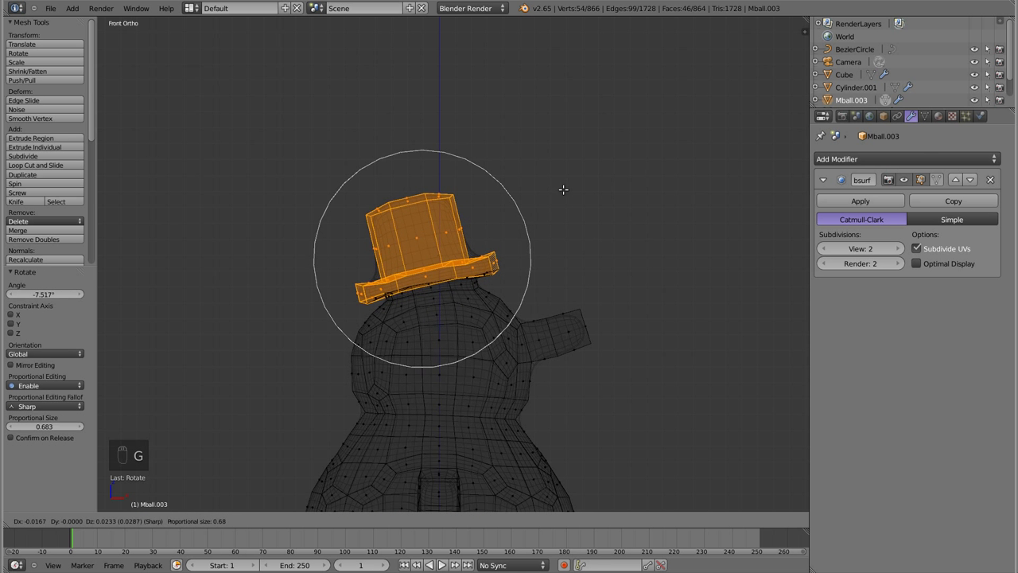
key(o)
key(g)
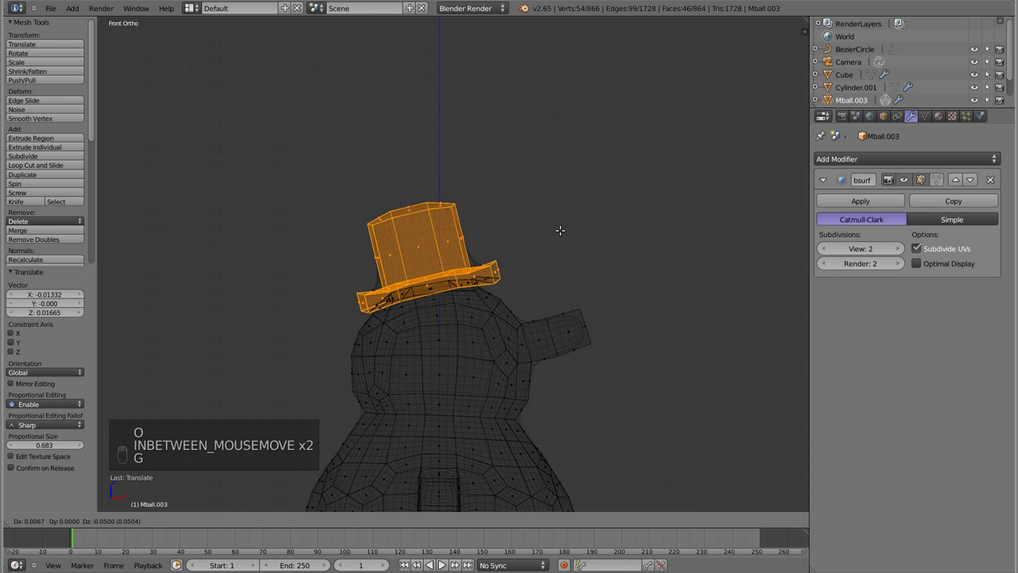
key(Tab)
key(z)
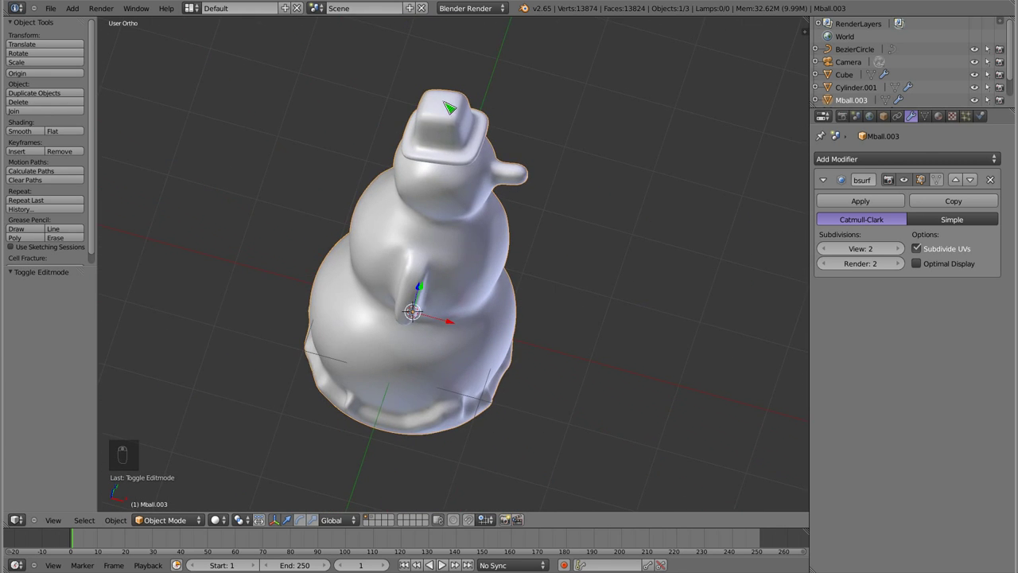
Select the loop around the hat's crown and round it fully with To Sphere factor 1.
key(Tab)
key(a)
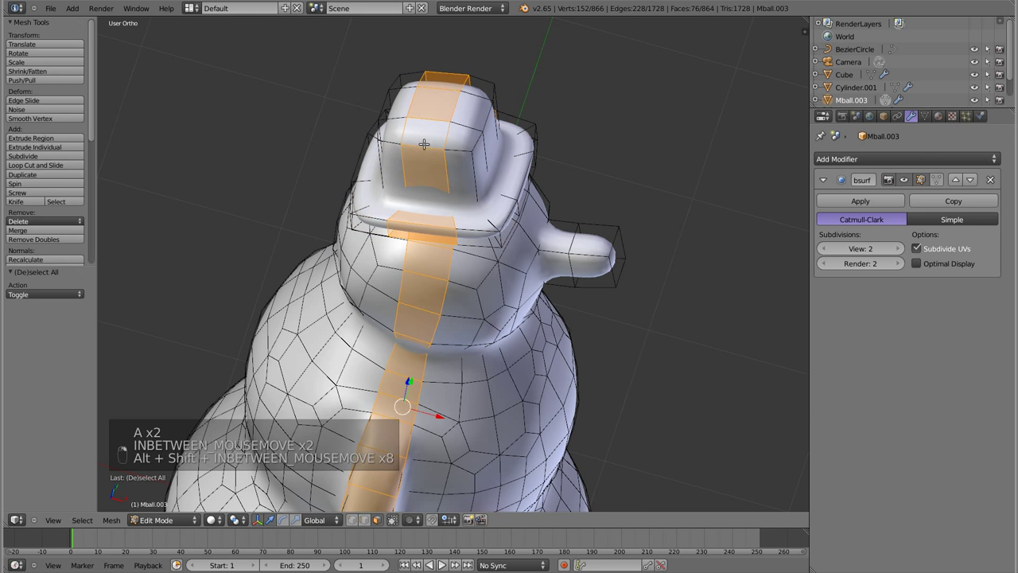
key(a)
key(ctrl+Tab)
key(a)
key(a)
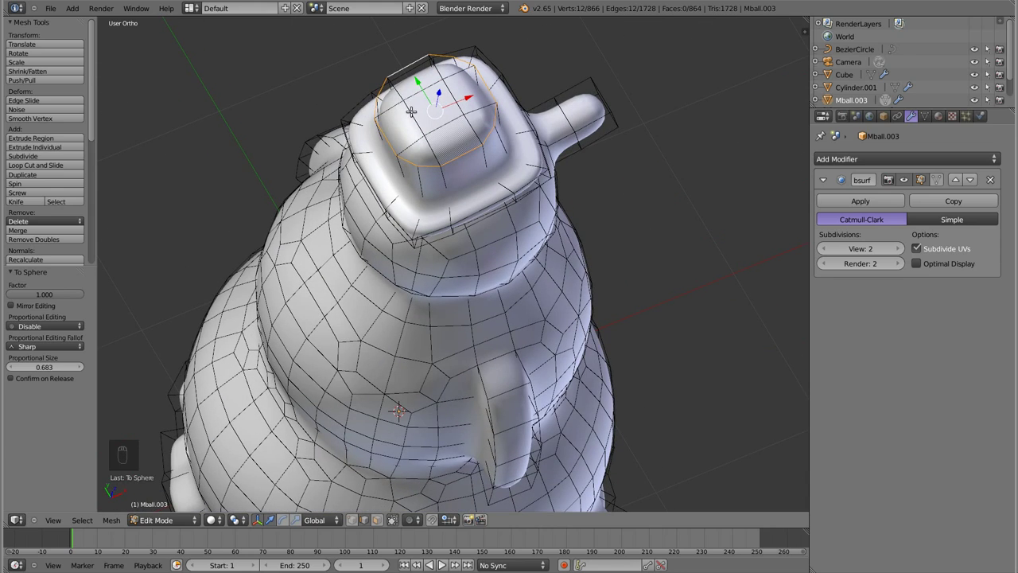
Check the centre of the hat's top, clear the selection and return to Object Mode to view the domed bowler.
key(ctrl+Tab)
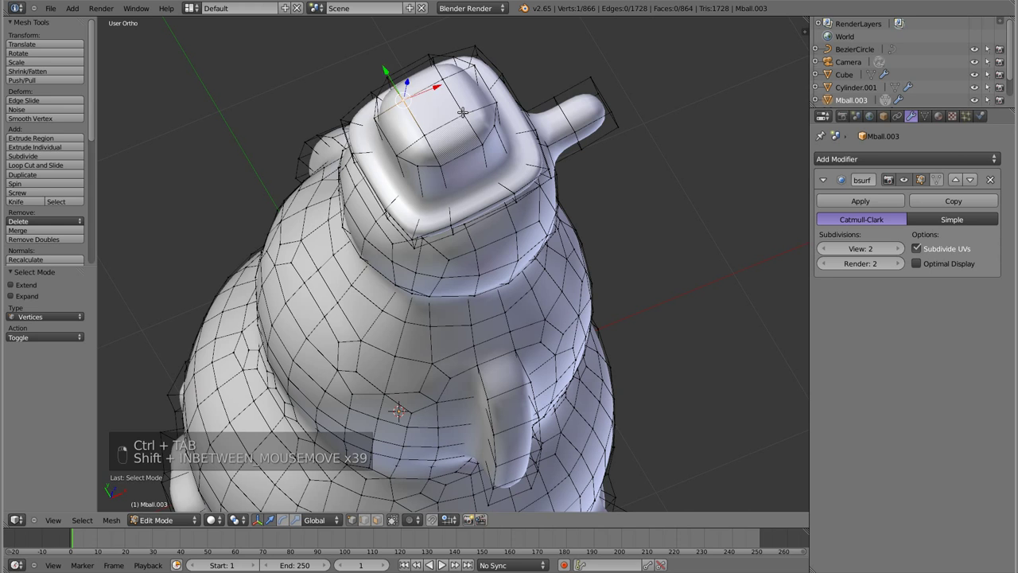
key(s)
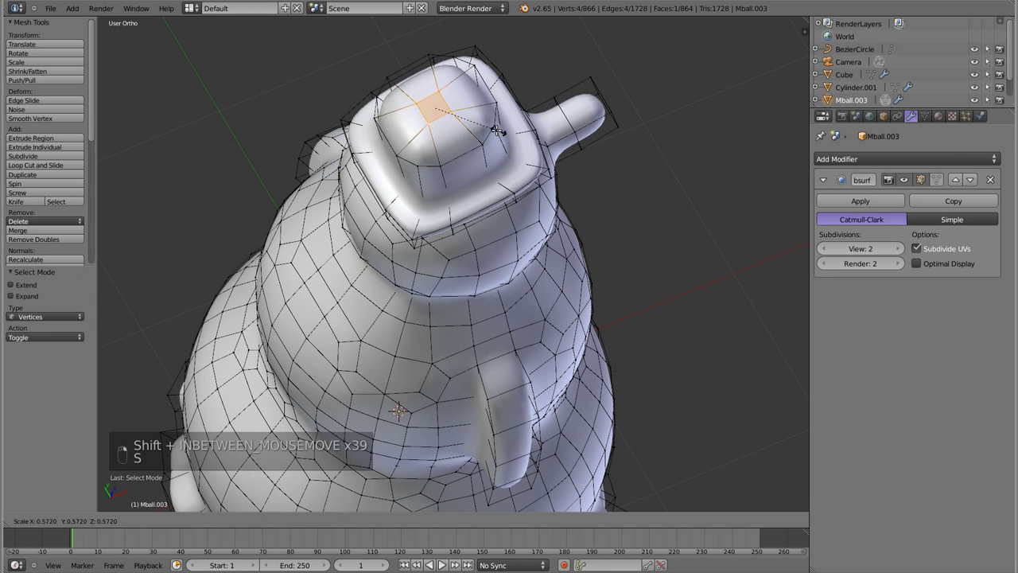
key(a)
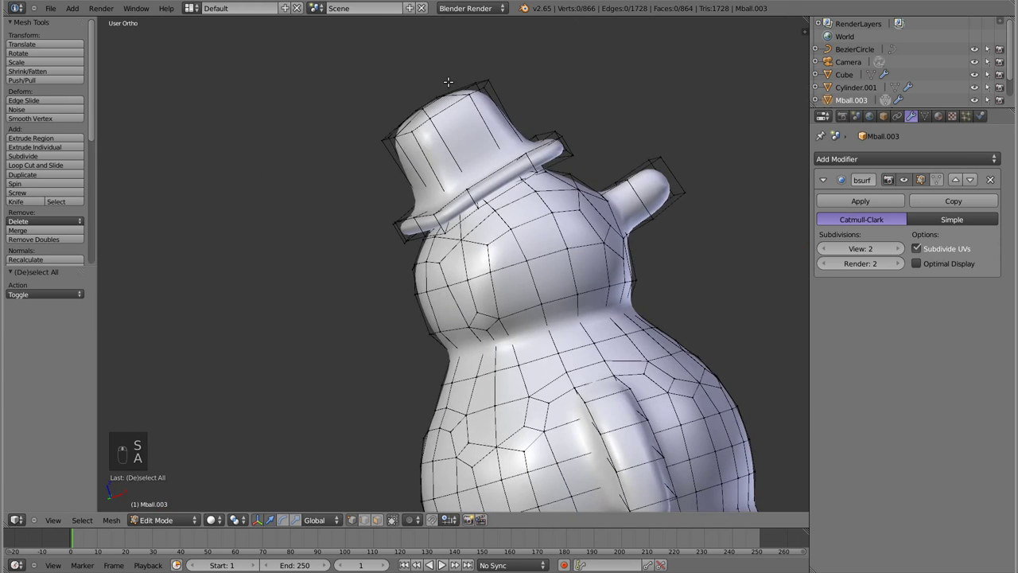
key(Tab)
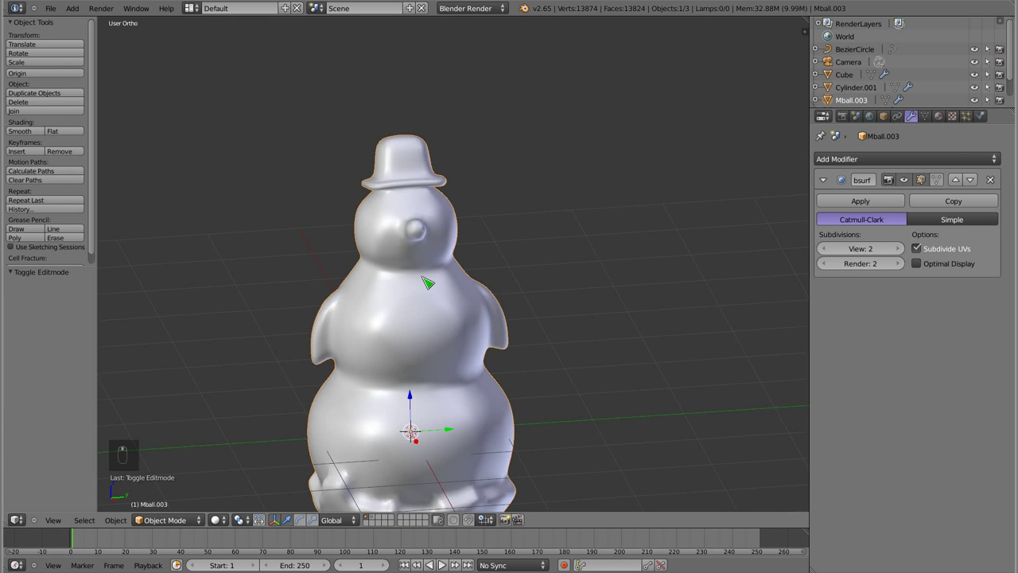
Extrude the hat's top face into a narrow stem, widen its tip and cap it with a small flattened knob.
key(Tab)
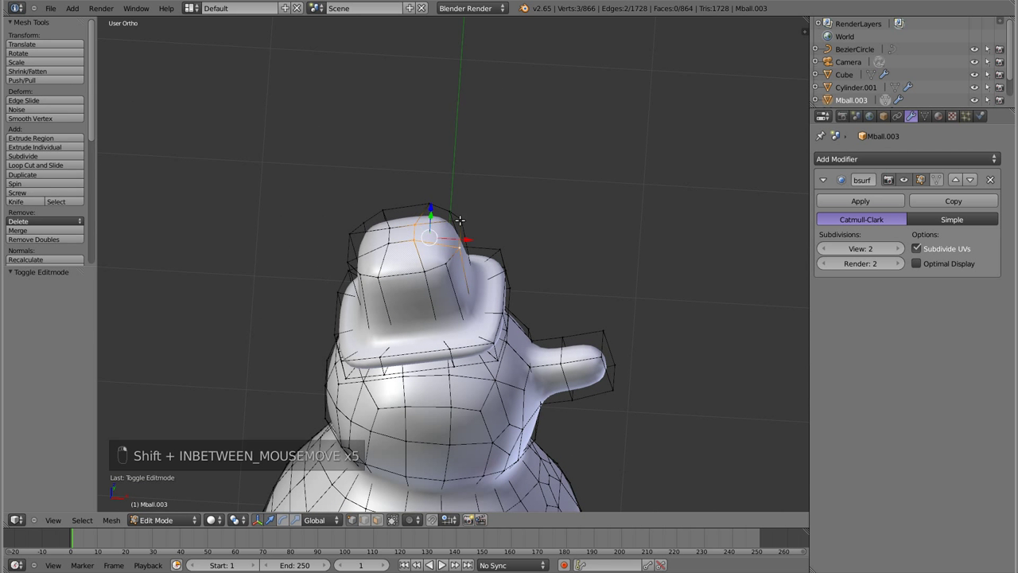
key(e)
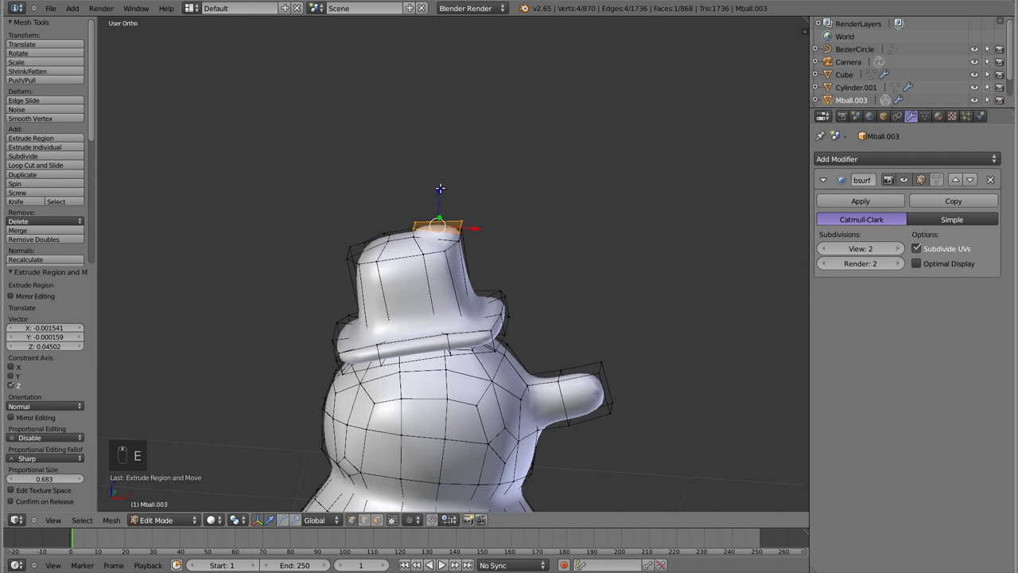
key(e)
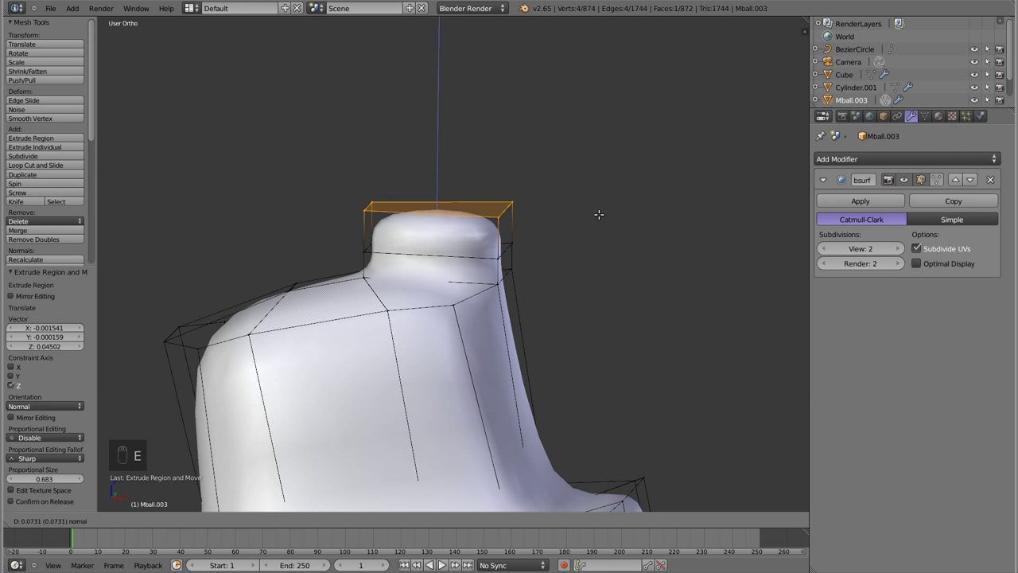
key(e)
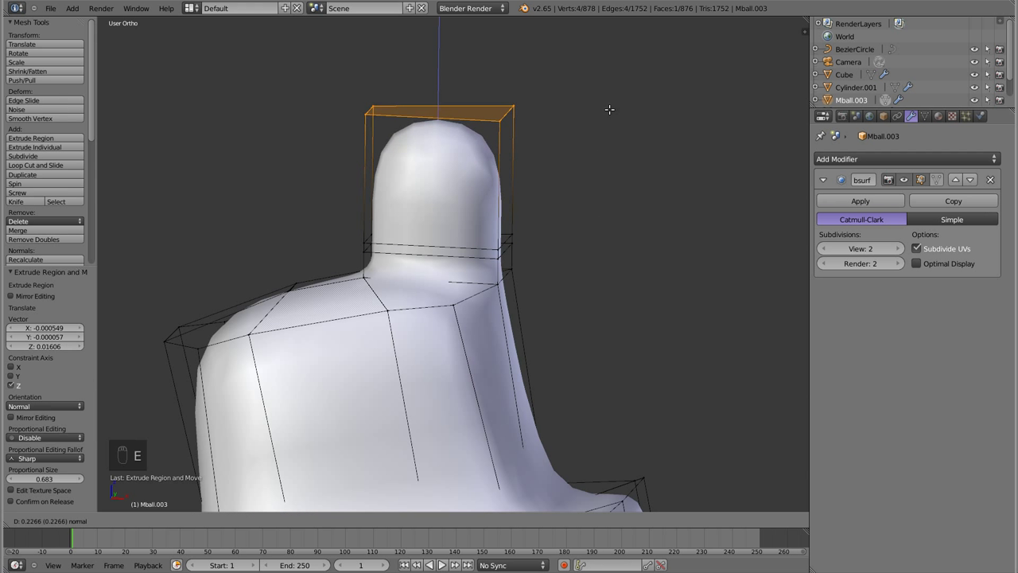
key(e)
key(Tab)
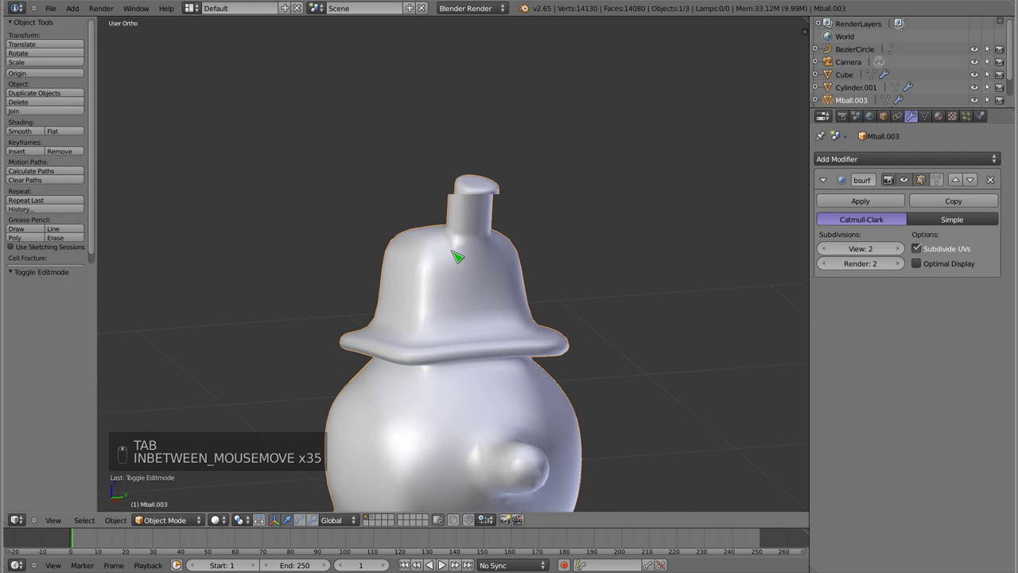
Show the bauble and teardrop ornaments on layer 2 alongside the snowman in front view.
key(KP_1)
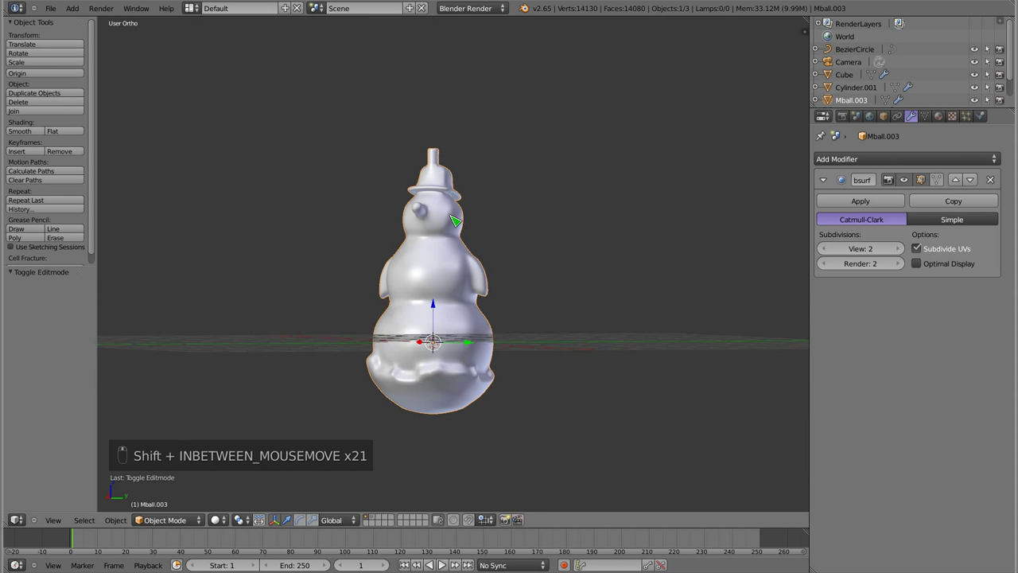
key(m)
key(2)
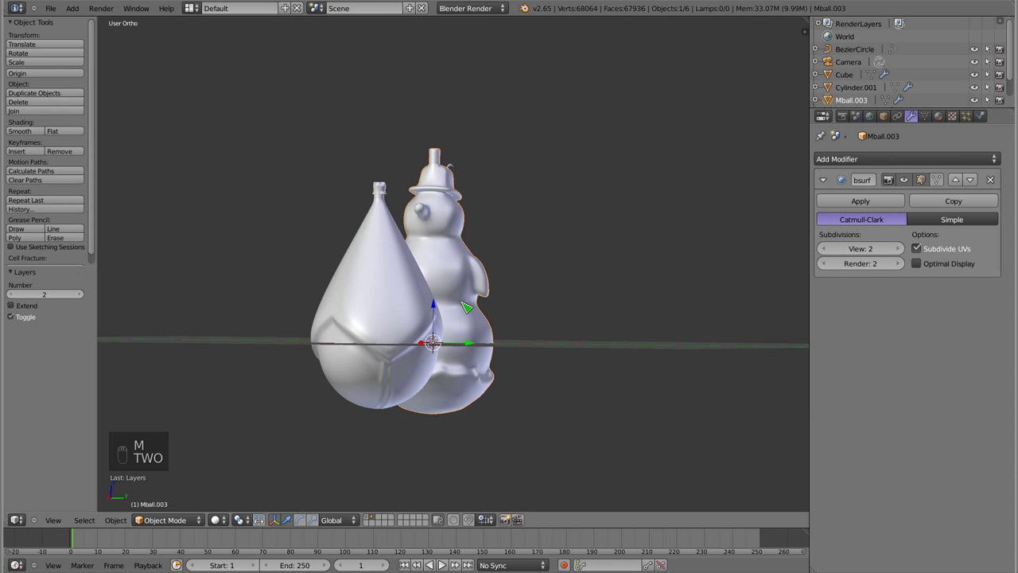
key(KP_1)
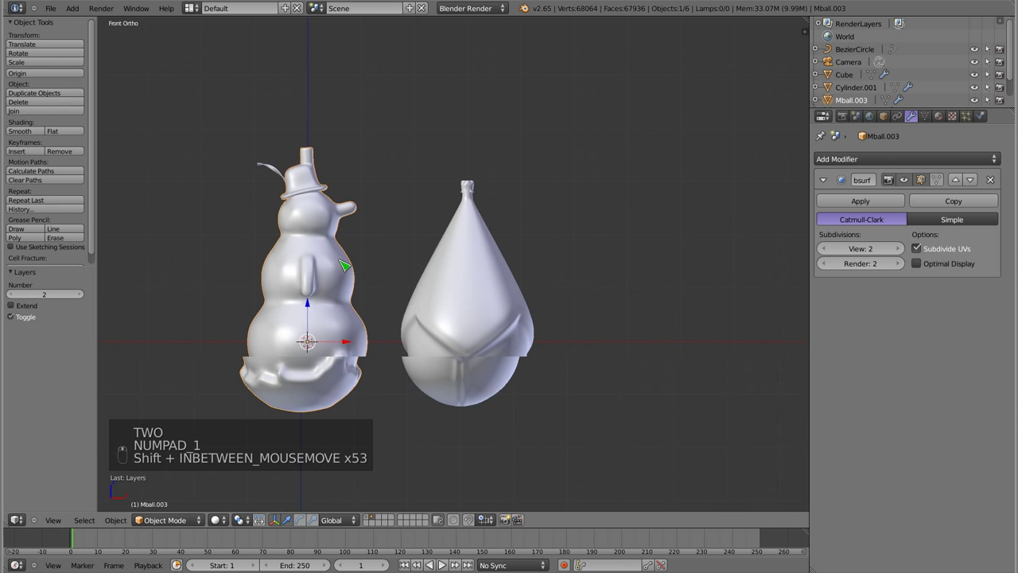
Move the snowman left of the other ornaments and duplicate the bauble's cap onto its stem.
key(r)
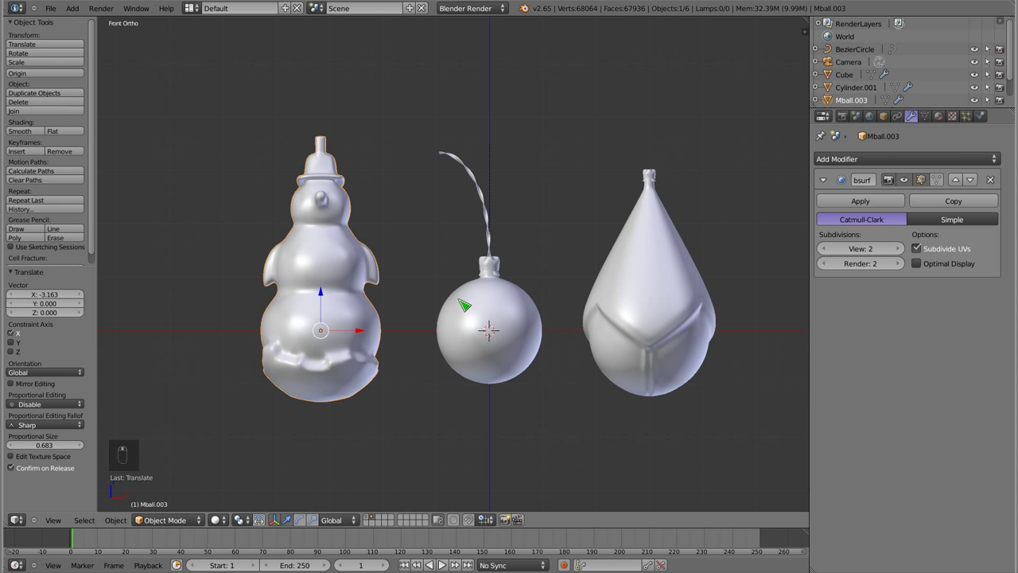
key(shift+d)
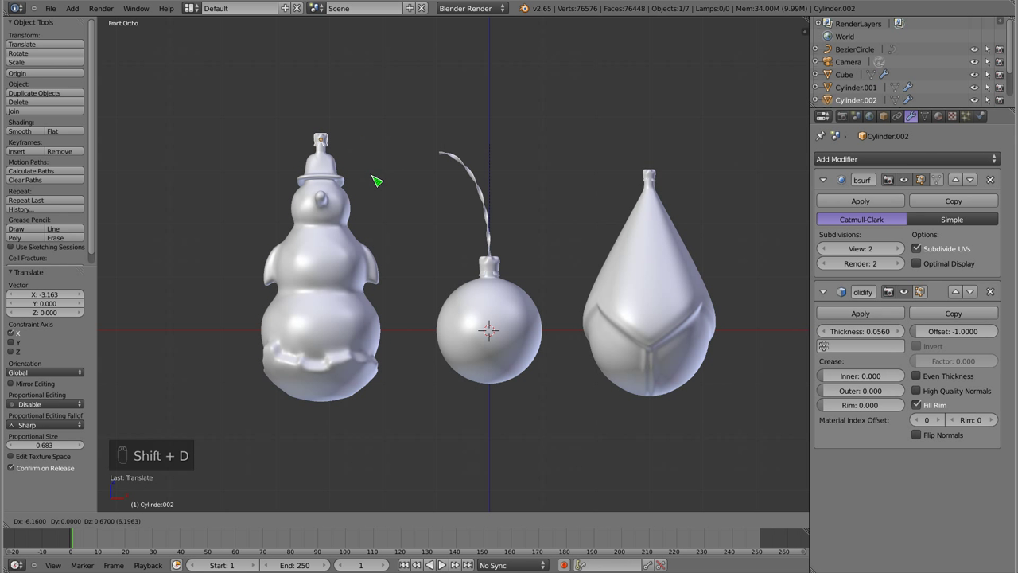
Slide the copied cap along X so it centres over the stem, checked in perspective and front view.
drag(335, 175, 379, 77)
drag(380, 77, 500, 227)
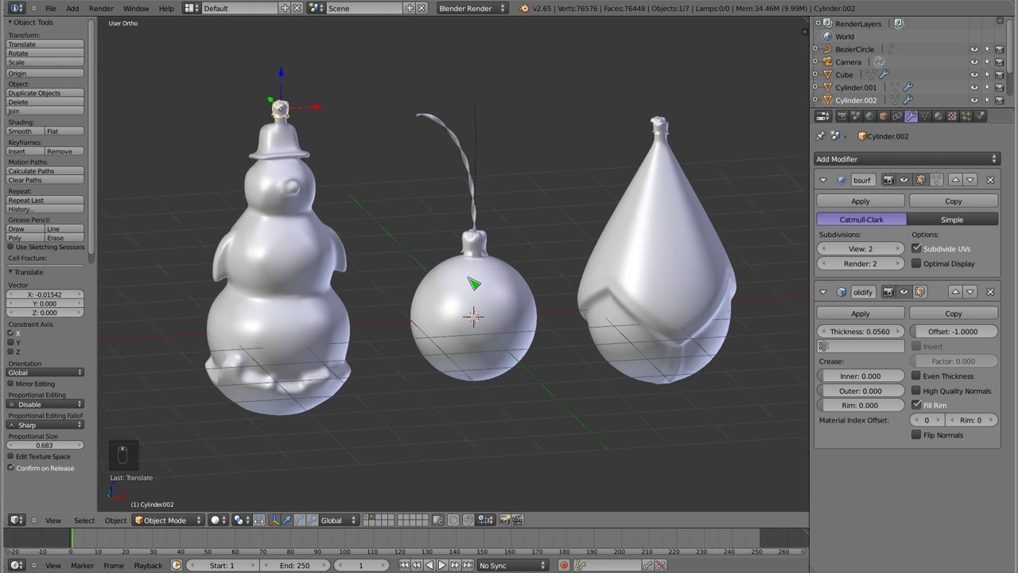
drag(444, 274, 578, 322)
key(KP_1)
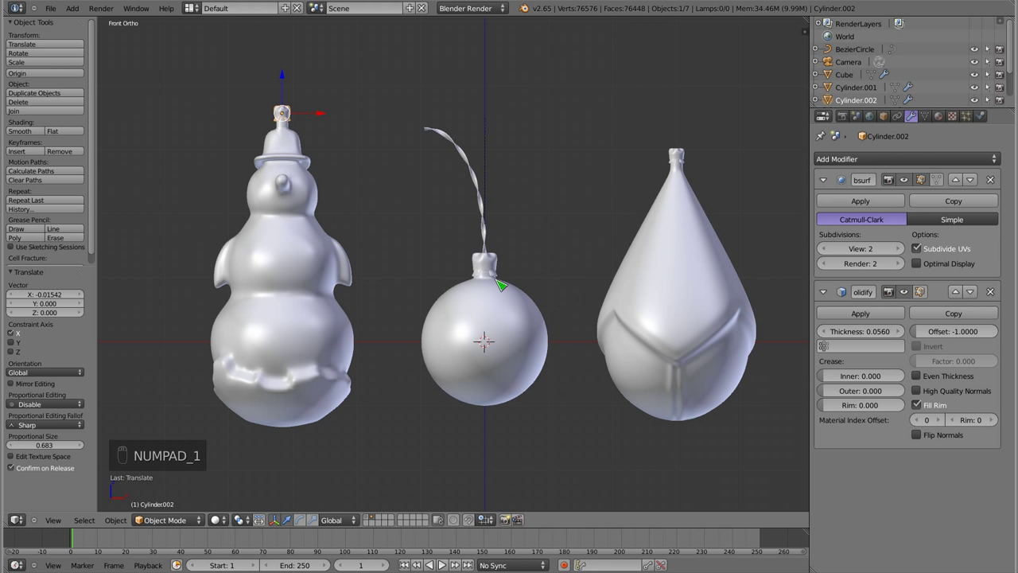